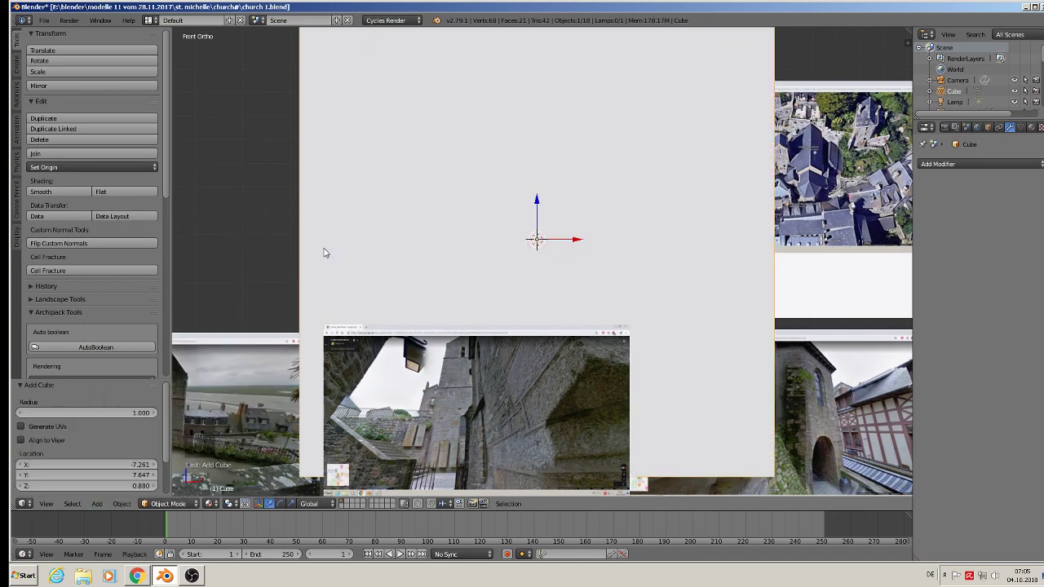
# Scale the new cube into an elongated block with the church body's proportions
pyautogui.press('s')
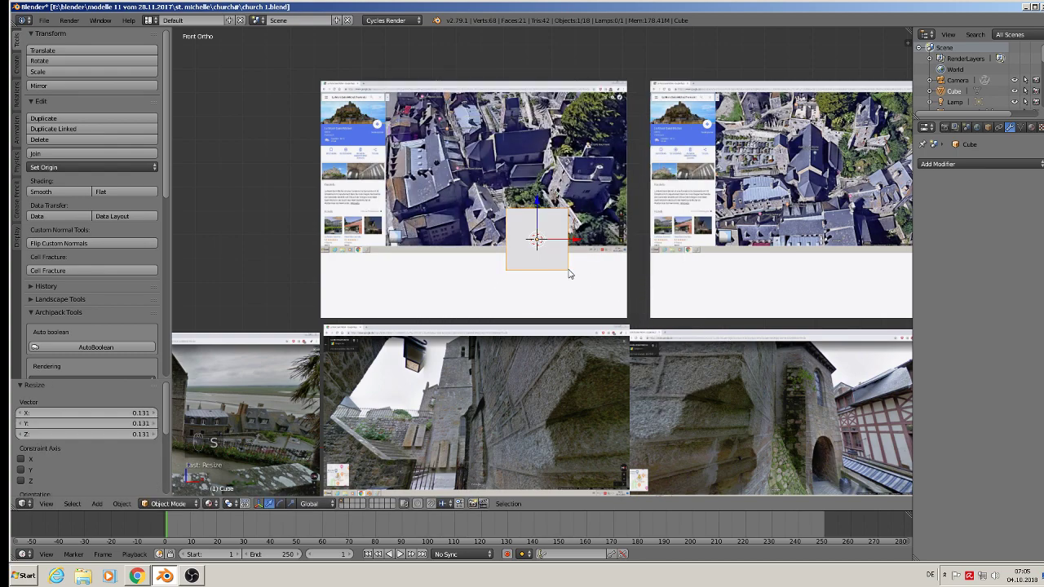
pyautogui.press('s')
pyautogui.press('s')
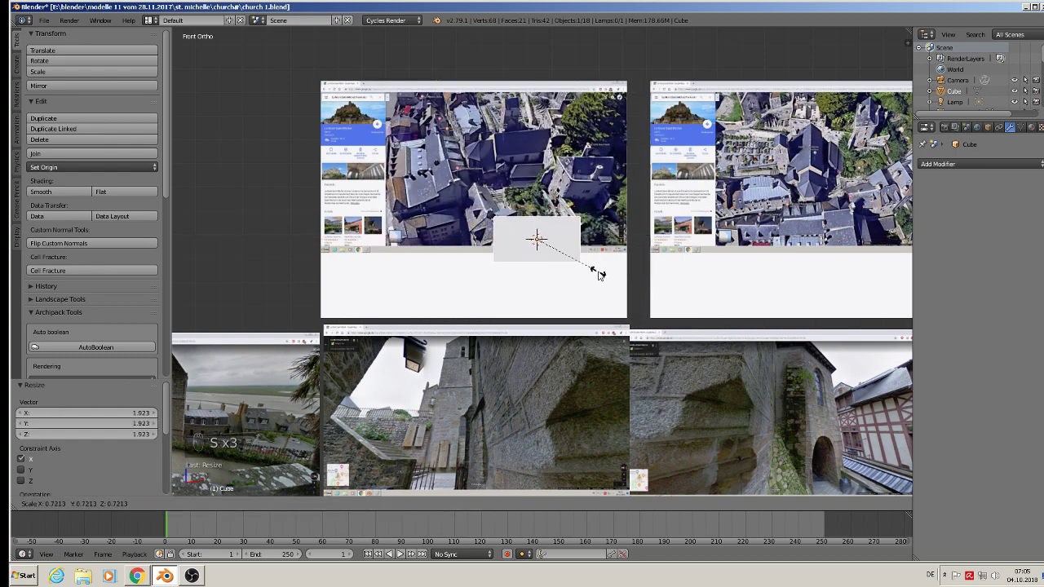
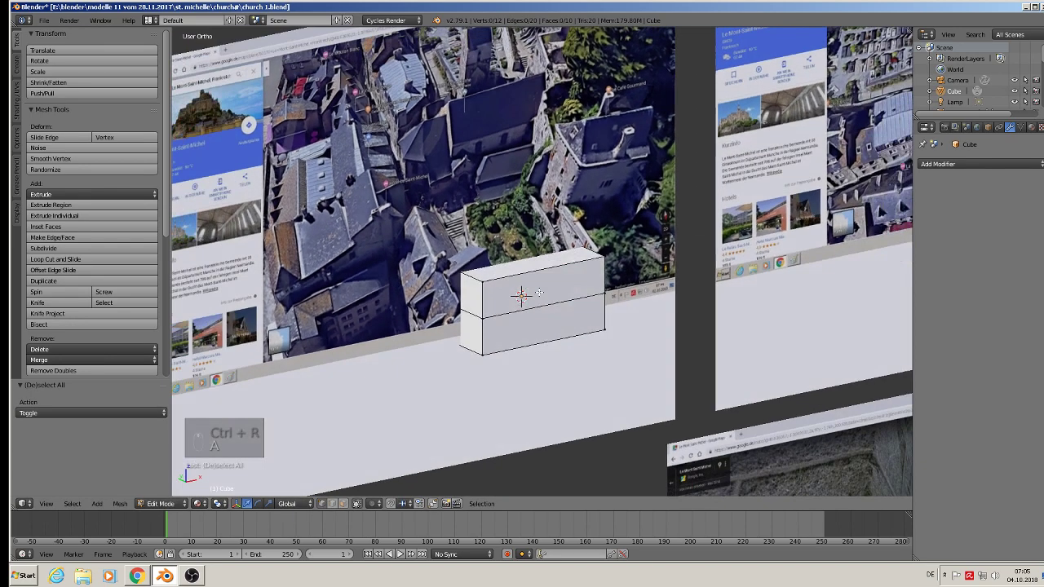
pyautogui.press('Tab')
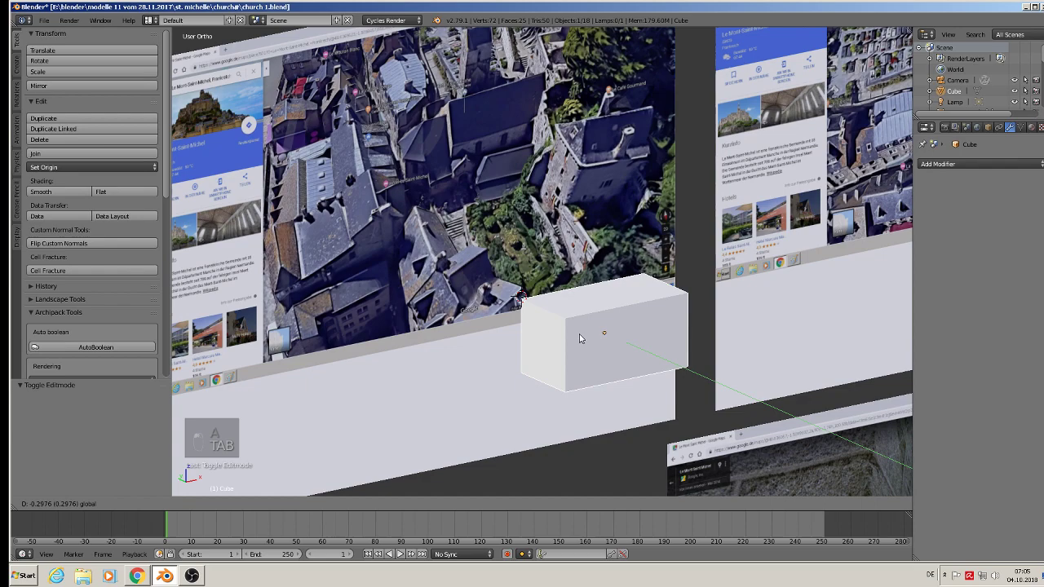
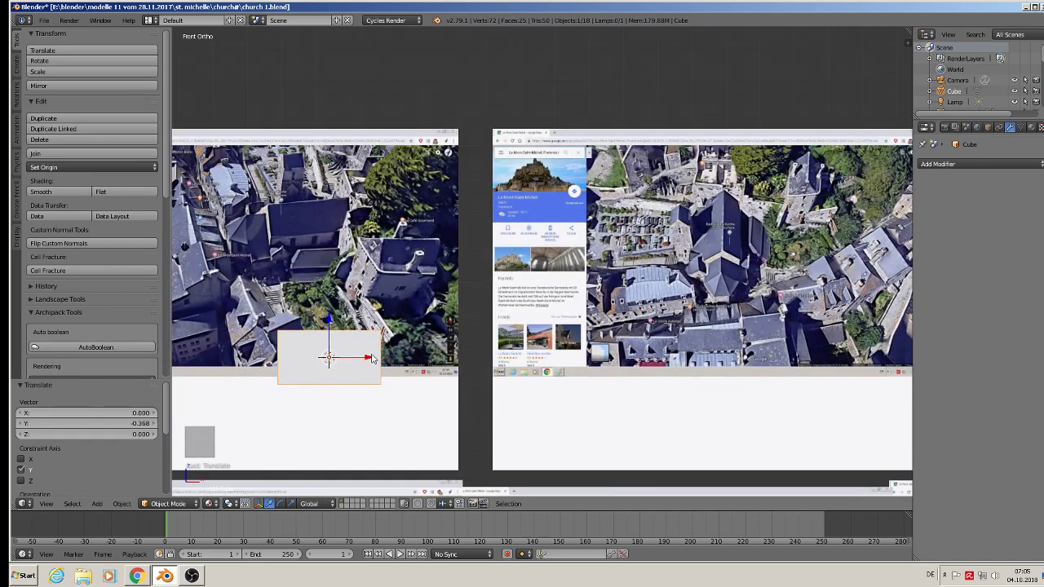
pyautogui.press('s')
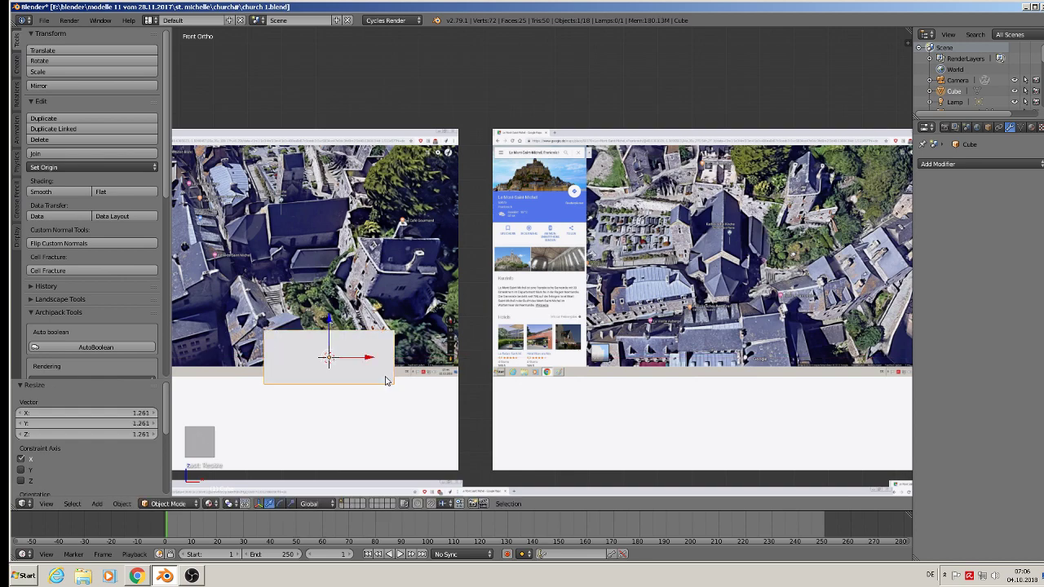
pyautogui.moveTo(429, 378); pyautogui.dragTo(319, 336)
# Loop-cut the block and raise the centre edge to form a pitched gable roof
pyautogui.press('Tab')
pyautogui.press('ctrl+r')
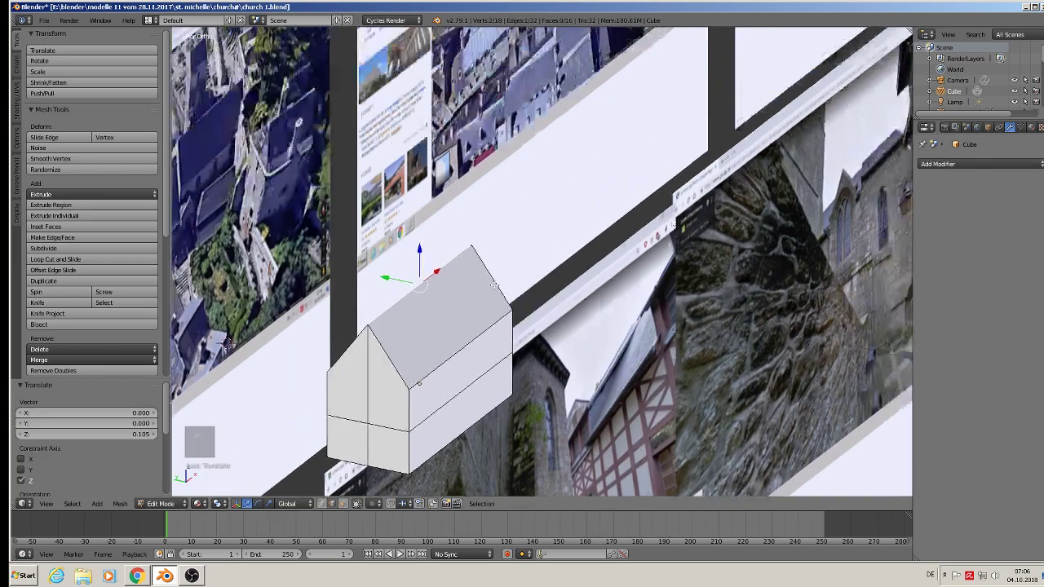
pyautogui.press('KP_1')
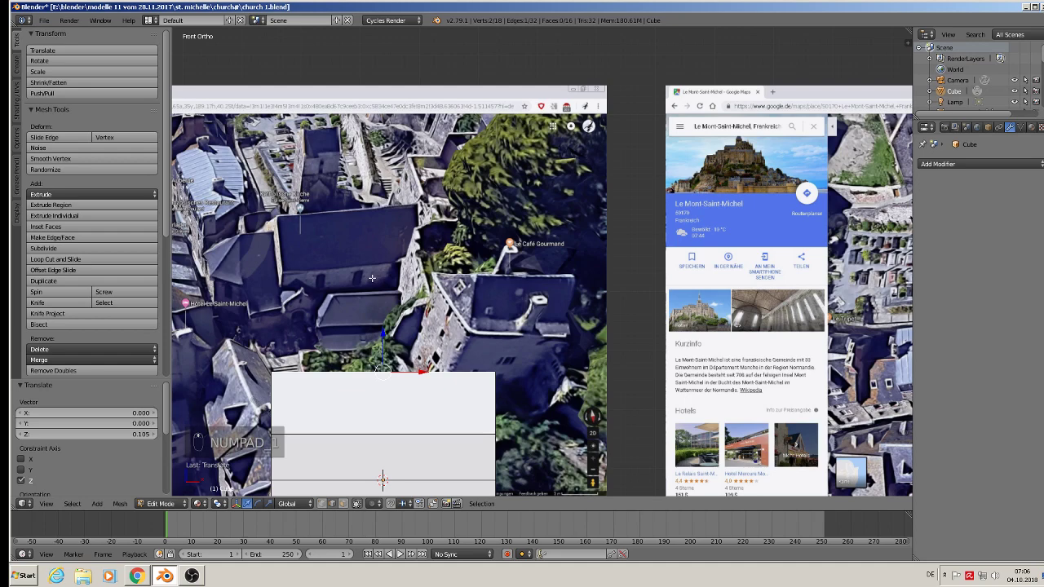
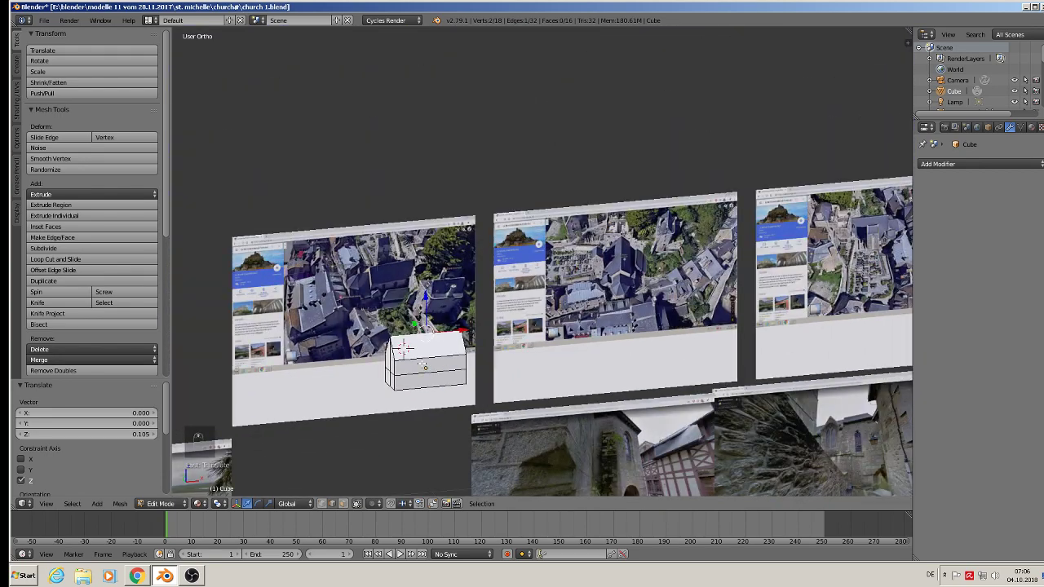
pyautogui.press('Tab')
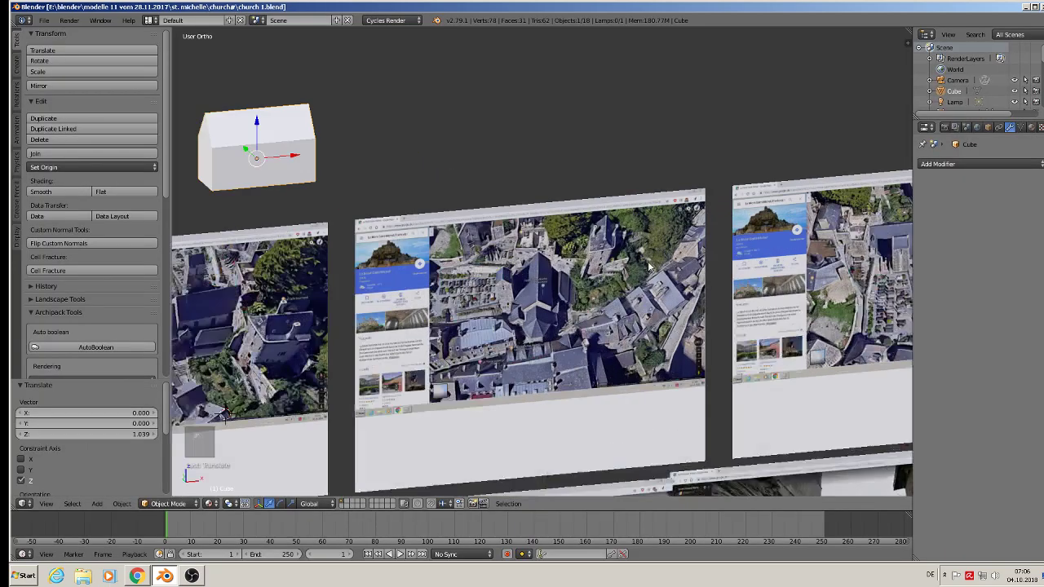
# Study the church reference image in front view before adding the lower gabled block
pyautogui.press('KP_1')
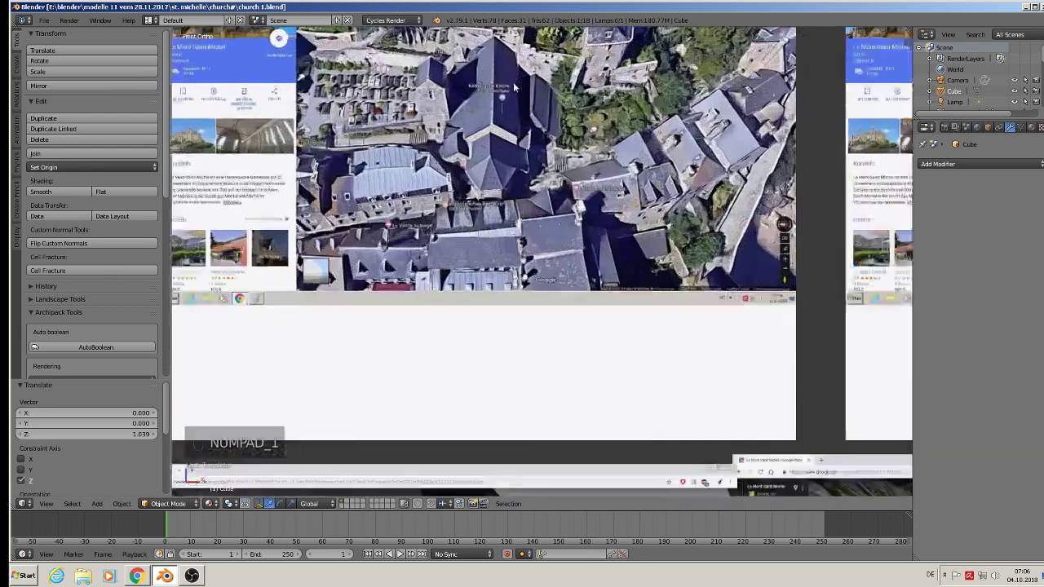
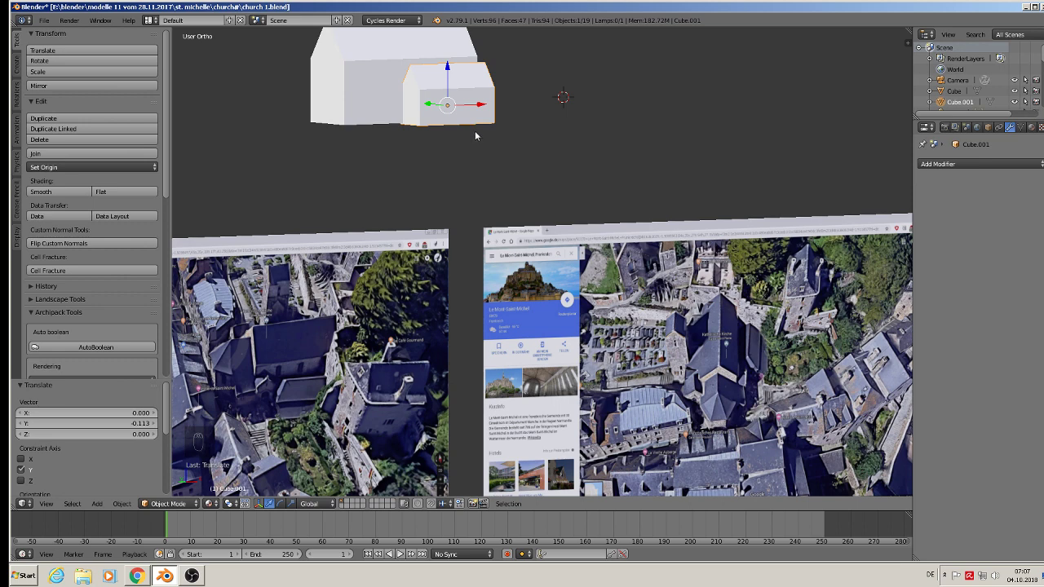
# Zoom out and switch views to see the whole model and reference planes
pyautogui.press('s')
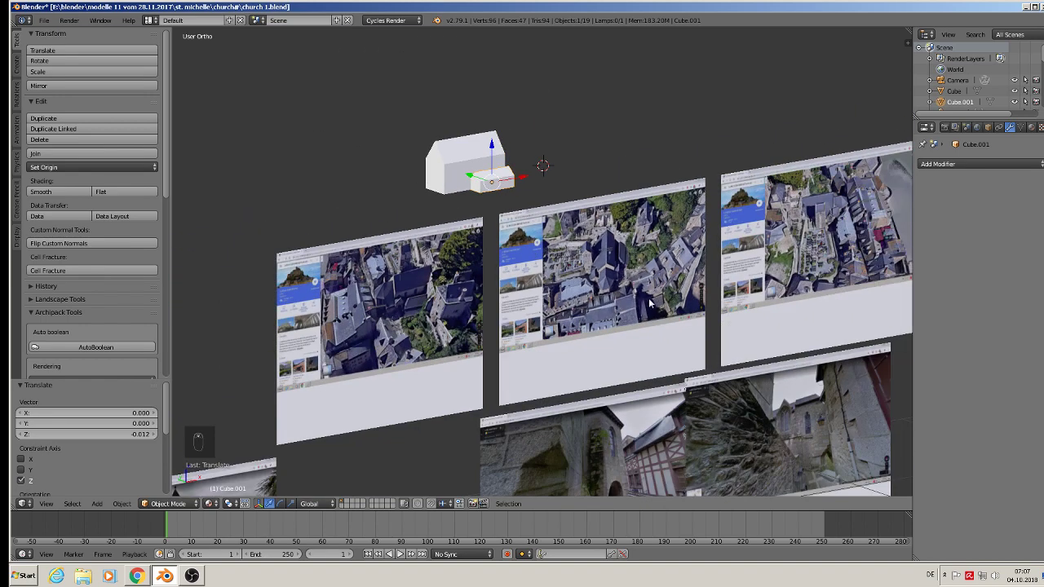
pyautogui.press('KP_1')
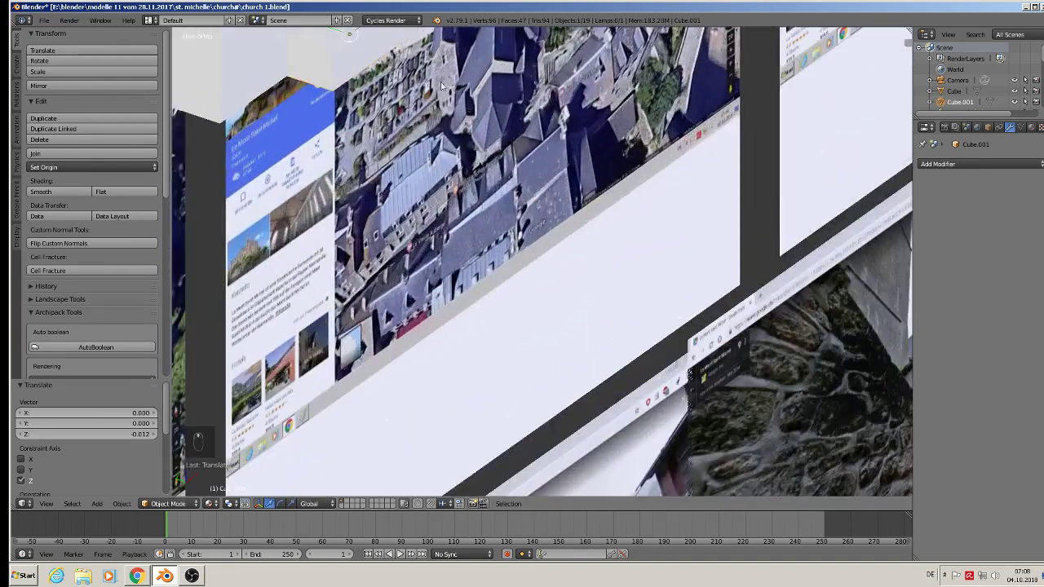
# Duplicate the smaller gabled block and adjust its vertices in Edit Mode
pyautogui.press('shift+d')
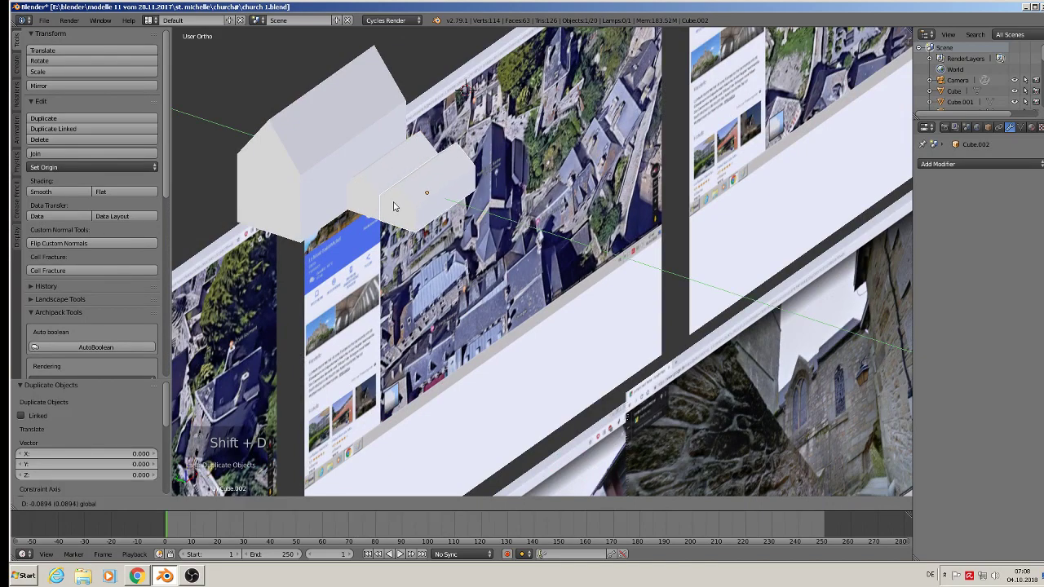
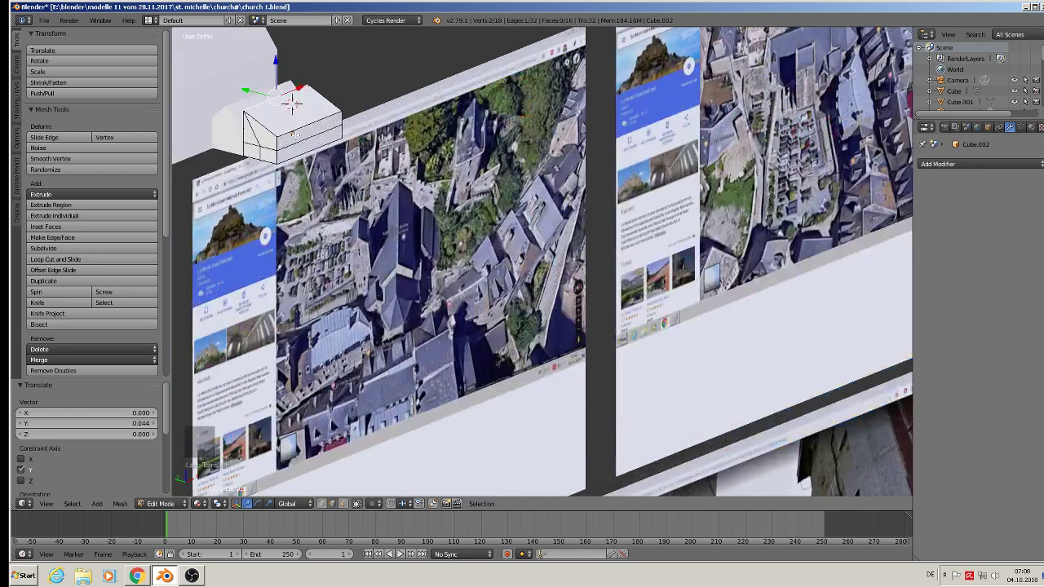
pyautogui.press('Tab')
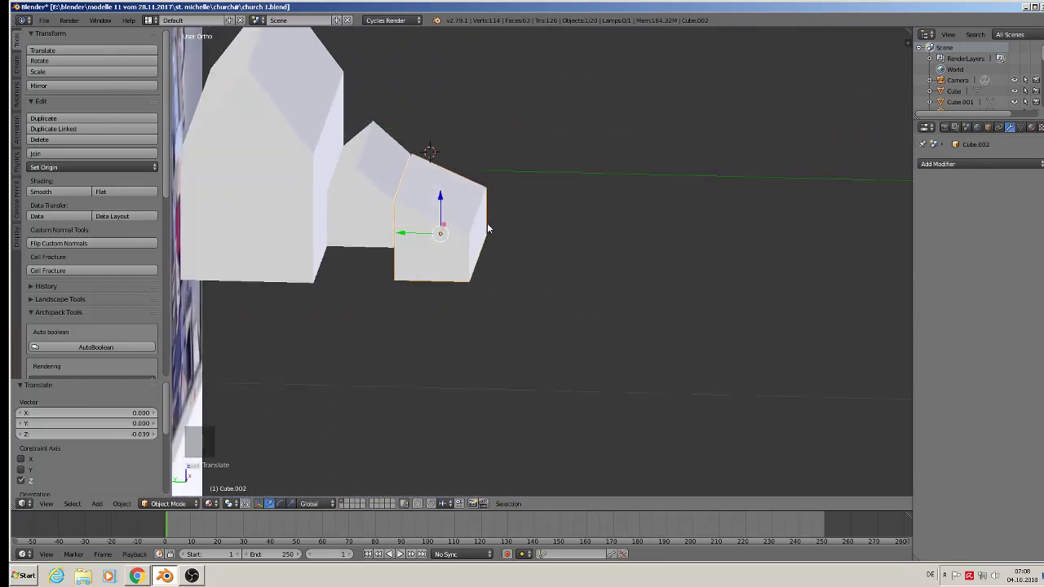
pyautogui.press('Tab')
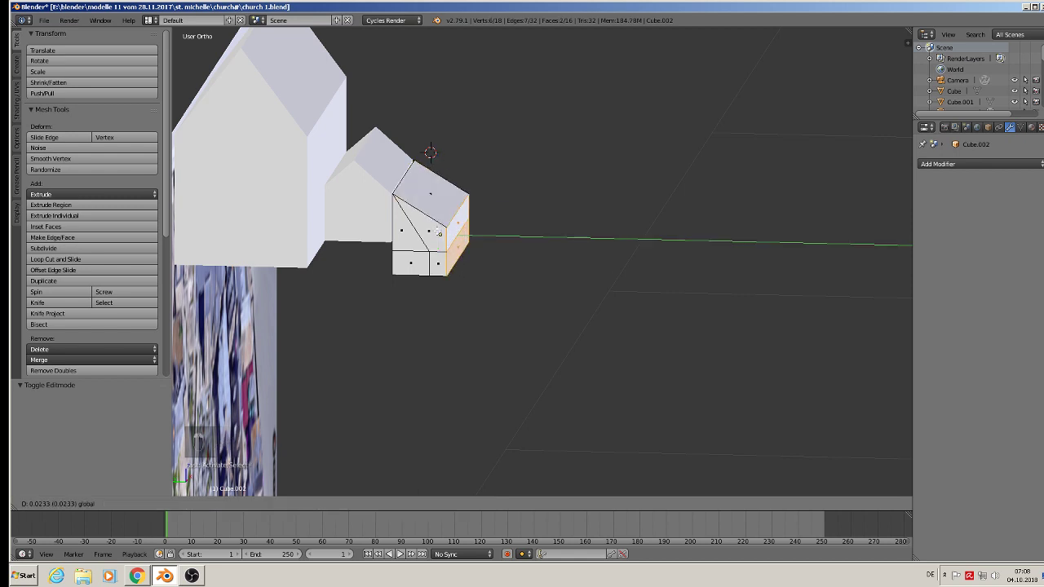
pyautogui.press('Tab')
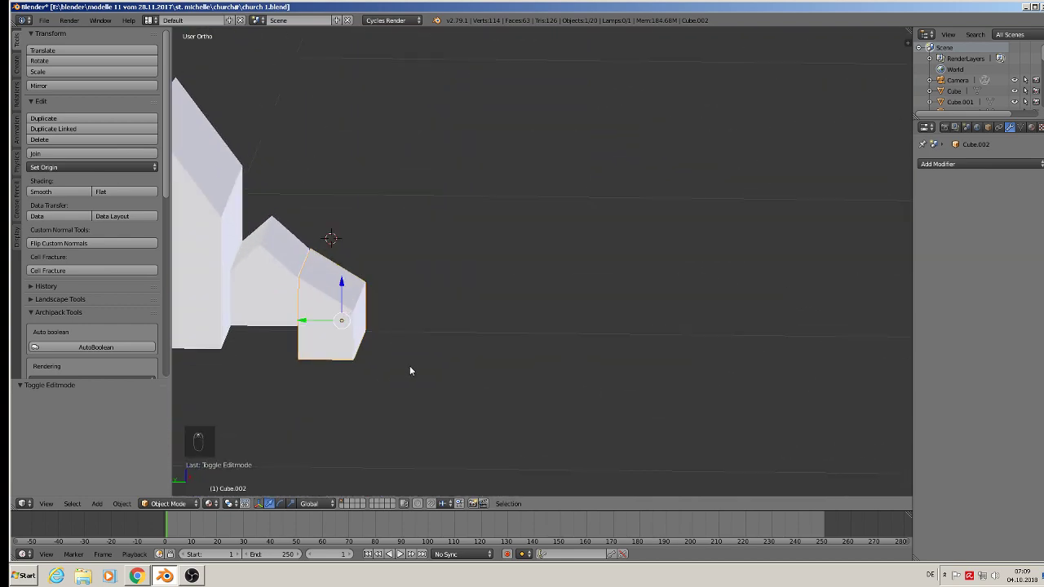
# Scale the copied block along its length to fit, then deselect everything
pyautogui.press('s')
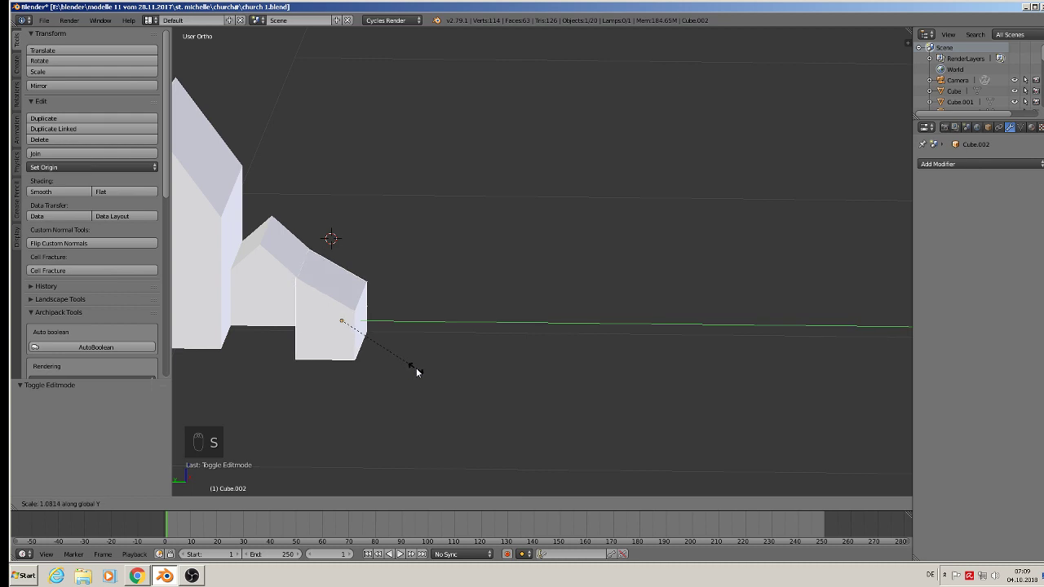
pyautogui.moveTo(319, 321); pyautogui.dragTo(309, 347)
pyautogui.middleClick(319, 331)
pyautogui.moveTo(309, 336); pyautogui.dragTo(314, 325)
pyautogui.click(309, 319)
pyautogui.press('a')
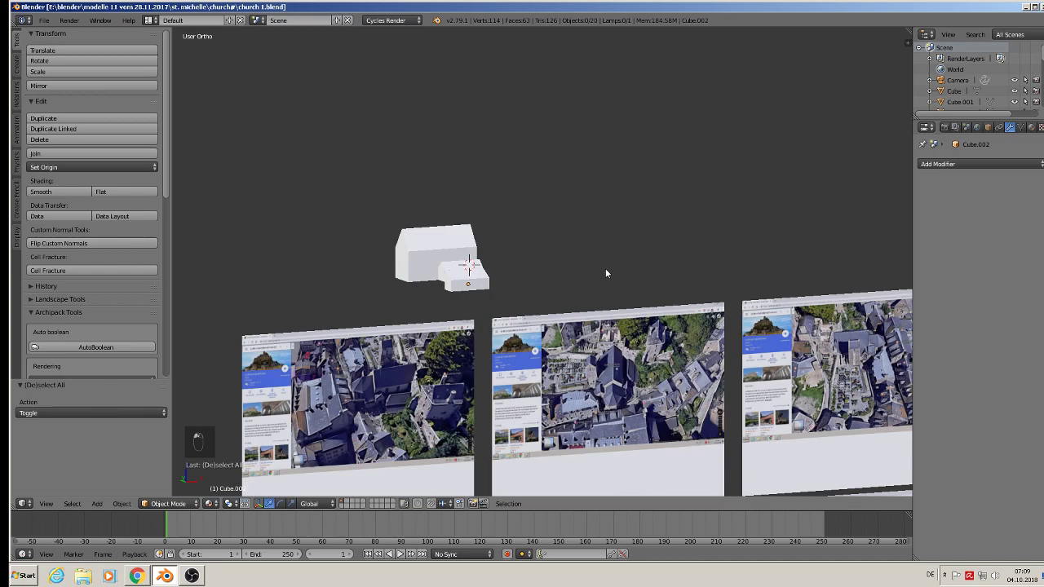
# View the aerial church reference photo from above for placing the cylinder
pyautogui.press('KP_1')
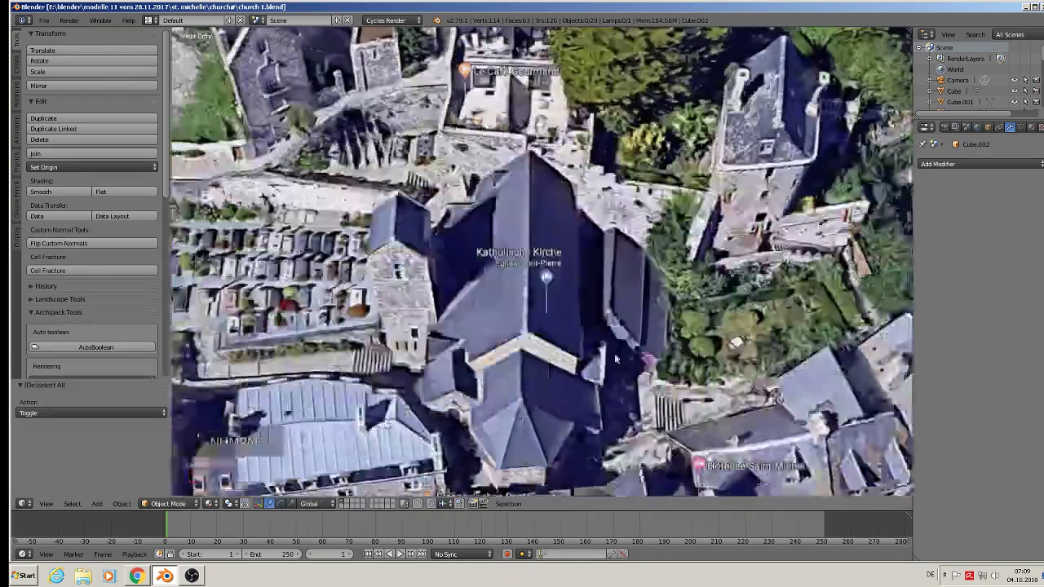
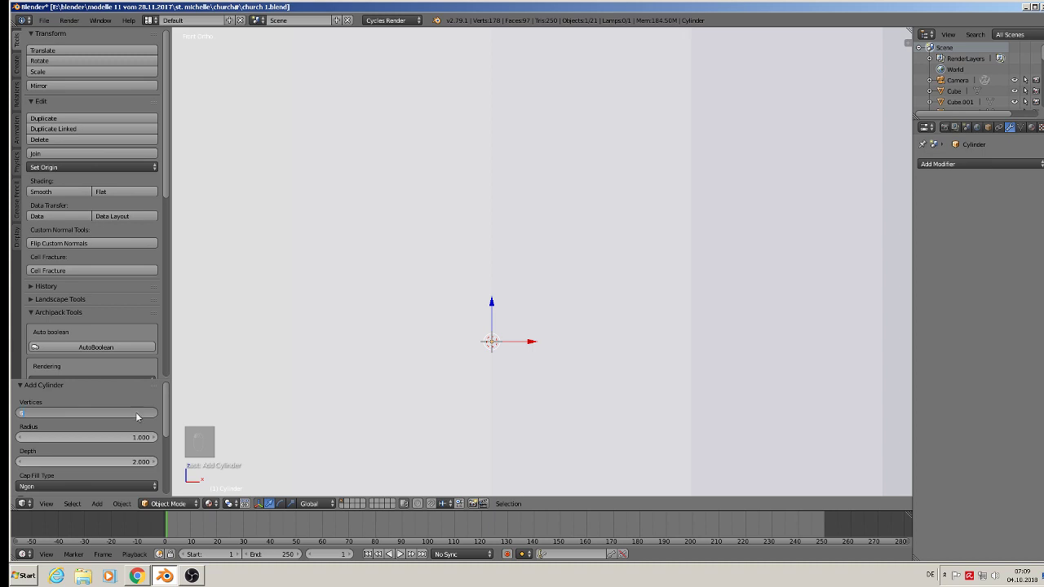
# Rotate, move and shrink the hexagonal cylinder to sit over the church's rounded apse end
pyautogui.press('r')
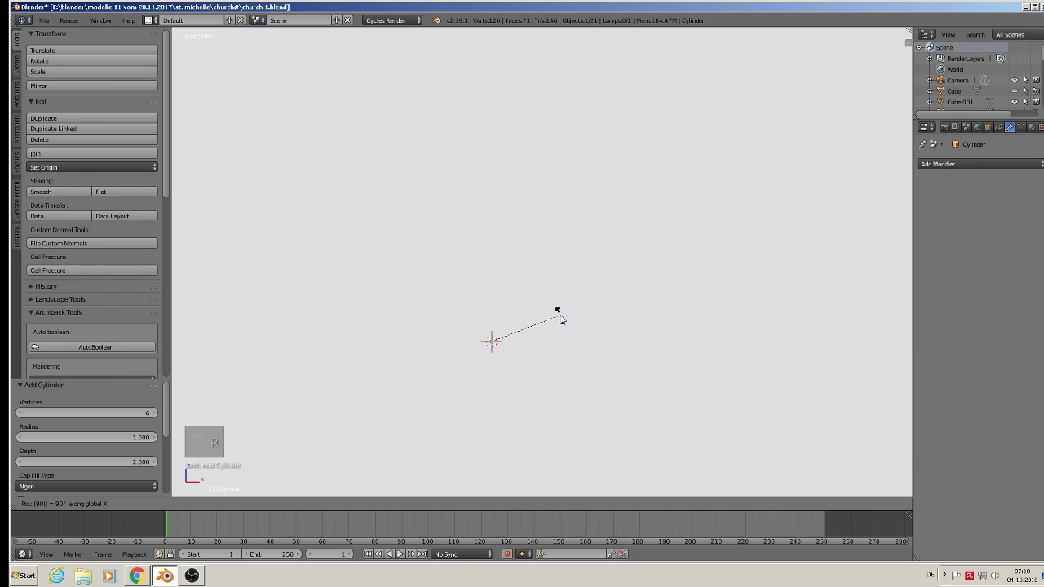
pyautogui.press('s')
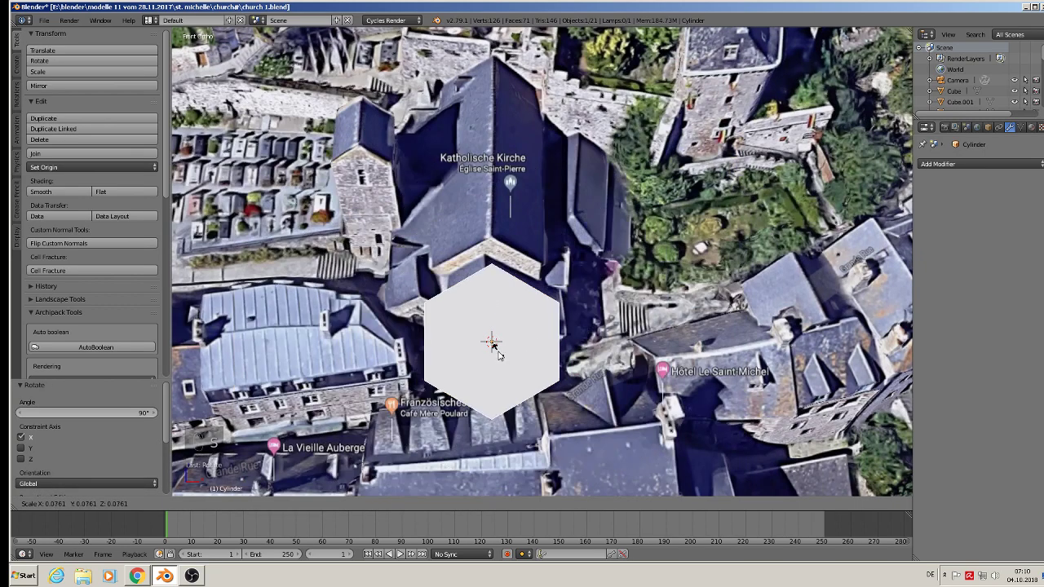
pyautogui.press('s')
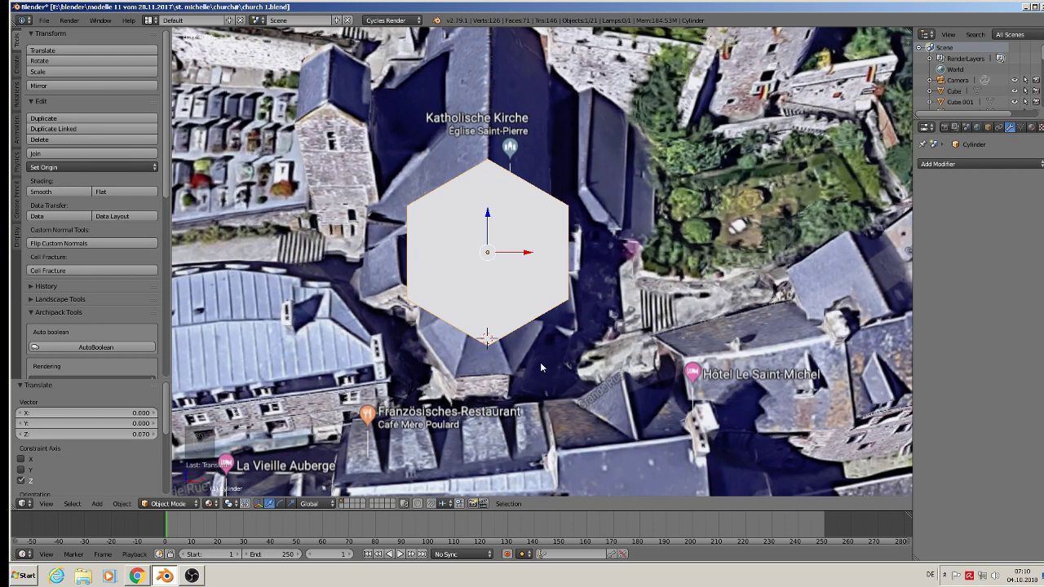
pyautogui.press('r')
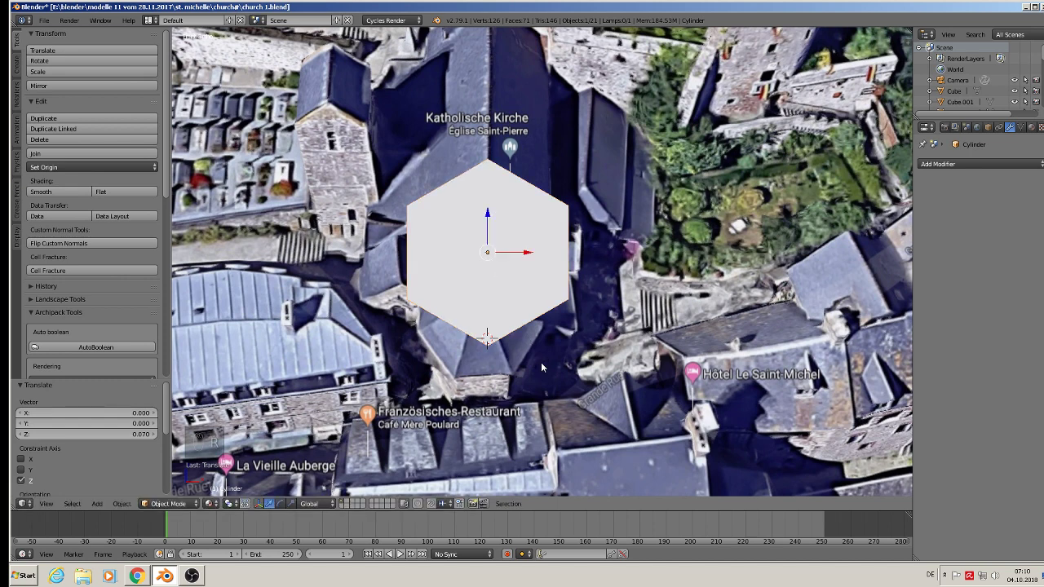
pyautogui.press('r')
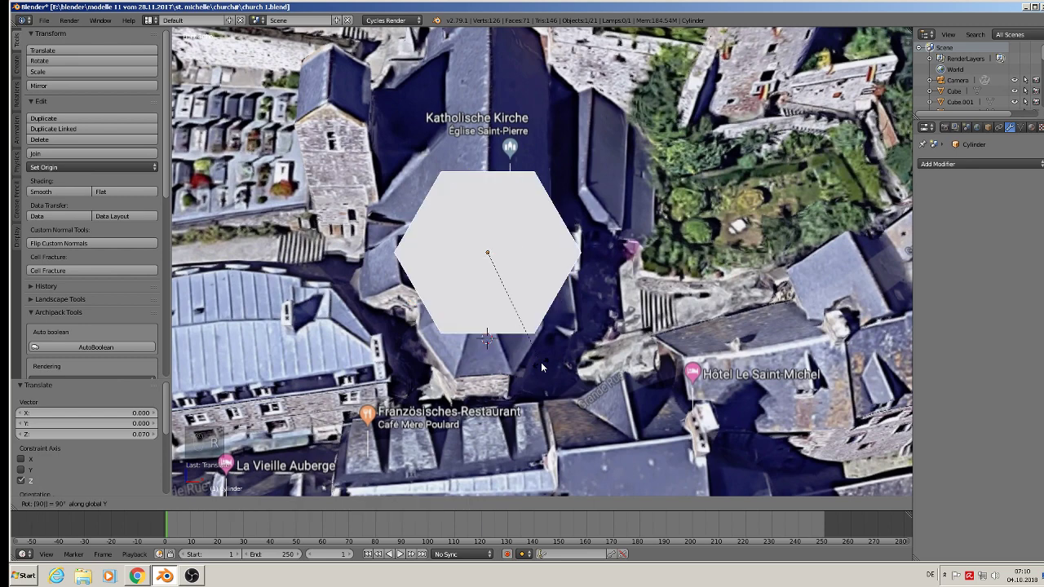
pyautogui.press('s')
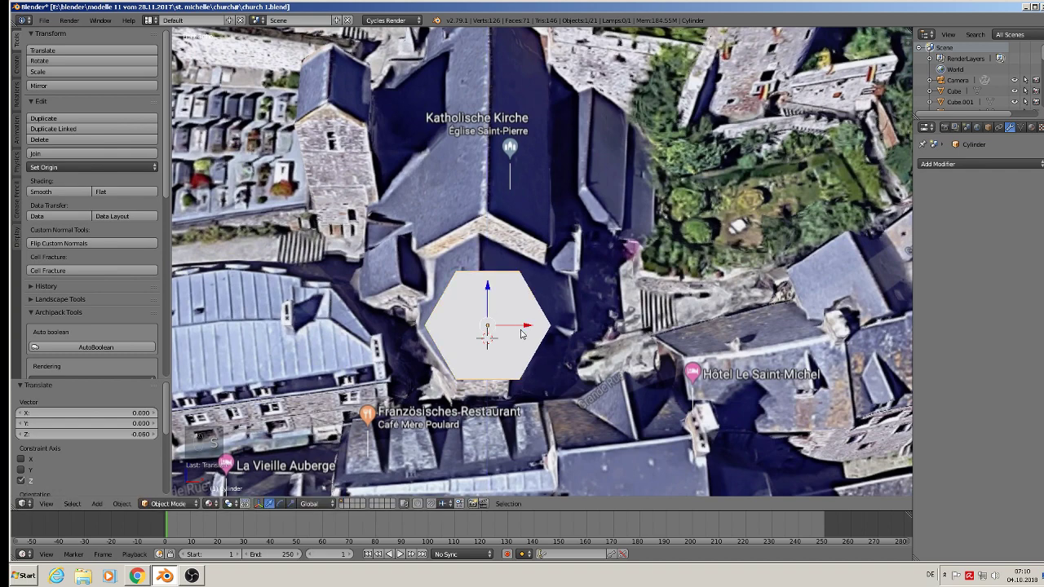
# Delete the upper-half vertices of the hexagon, leaving a half-hexagon apse outline
pyautogui.press('Tab')
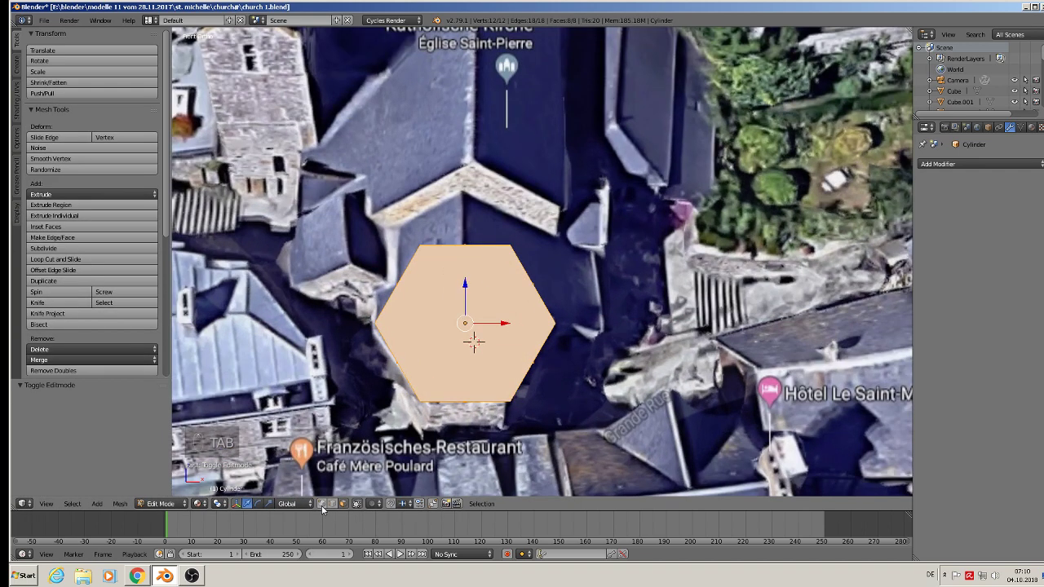
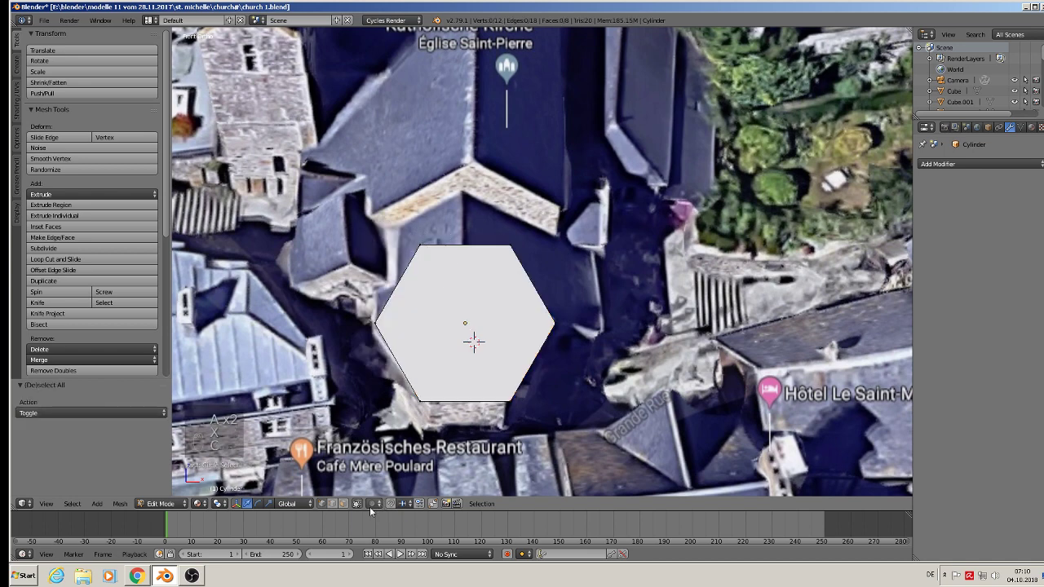
pyautogui.press('c')
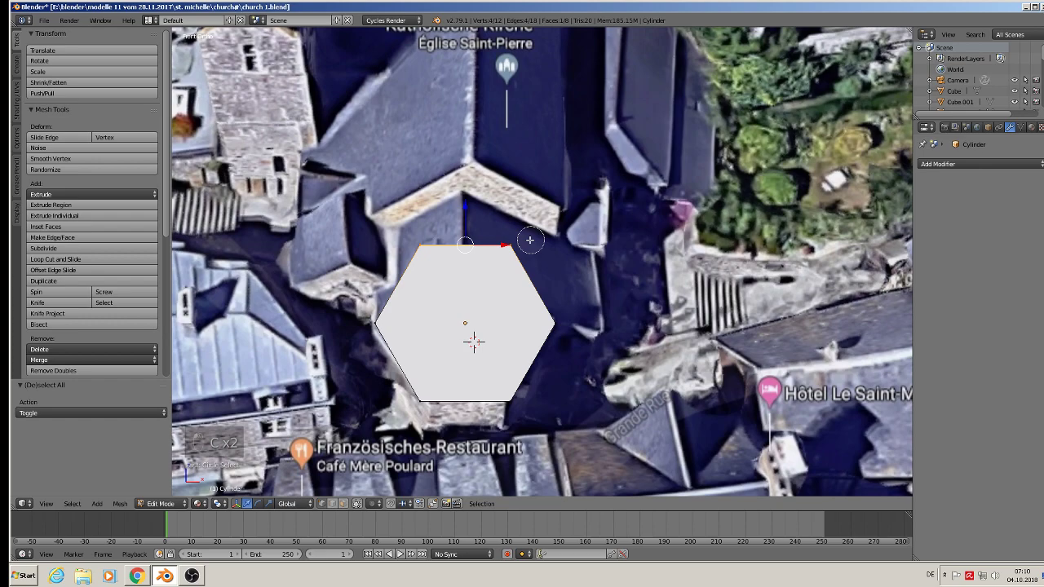
pyautogui.press('x')
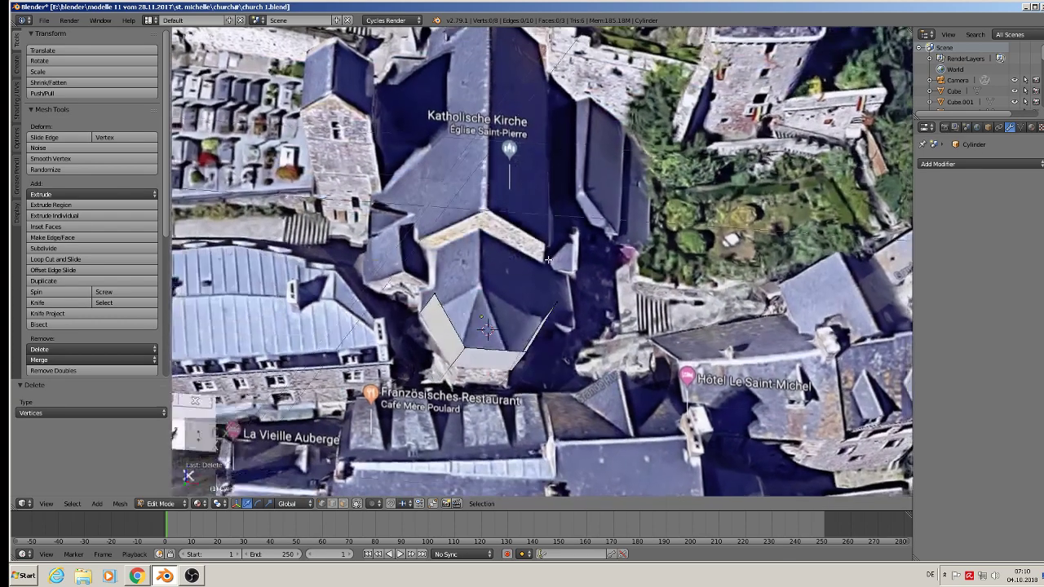
pyautogui.press('KP_1')
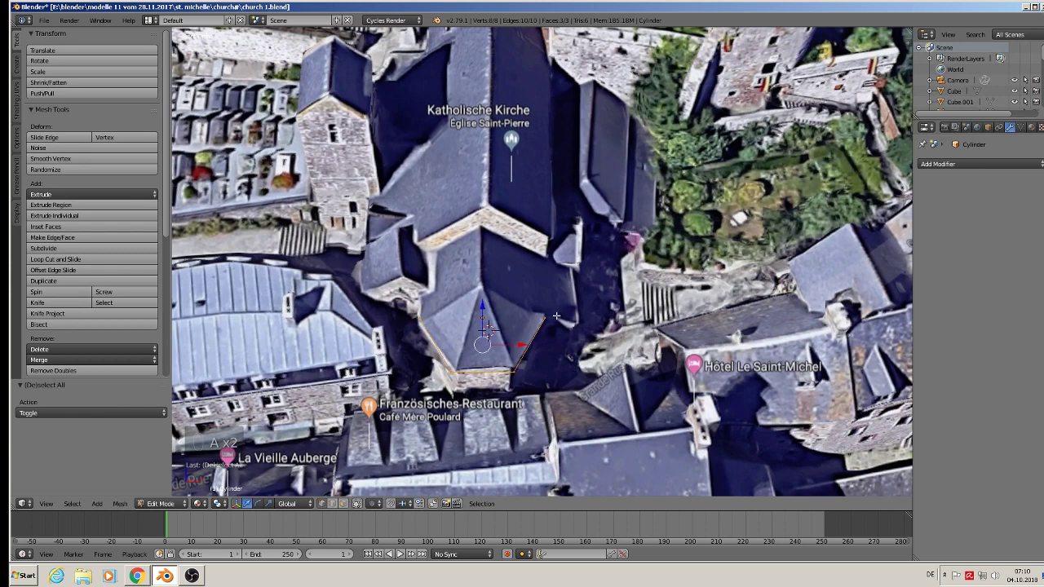
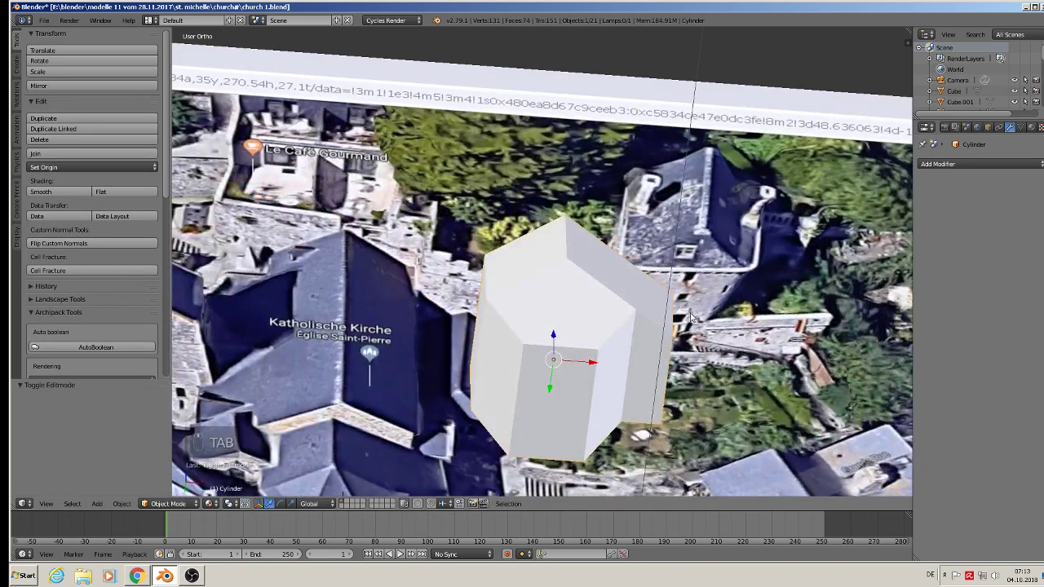
# View the apse straight from the front and reopen its mesh for editing
pyautogui.press('KP_4')
pyautogui.press('KP_0')
pyautogui.press('KP_1')
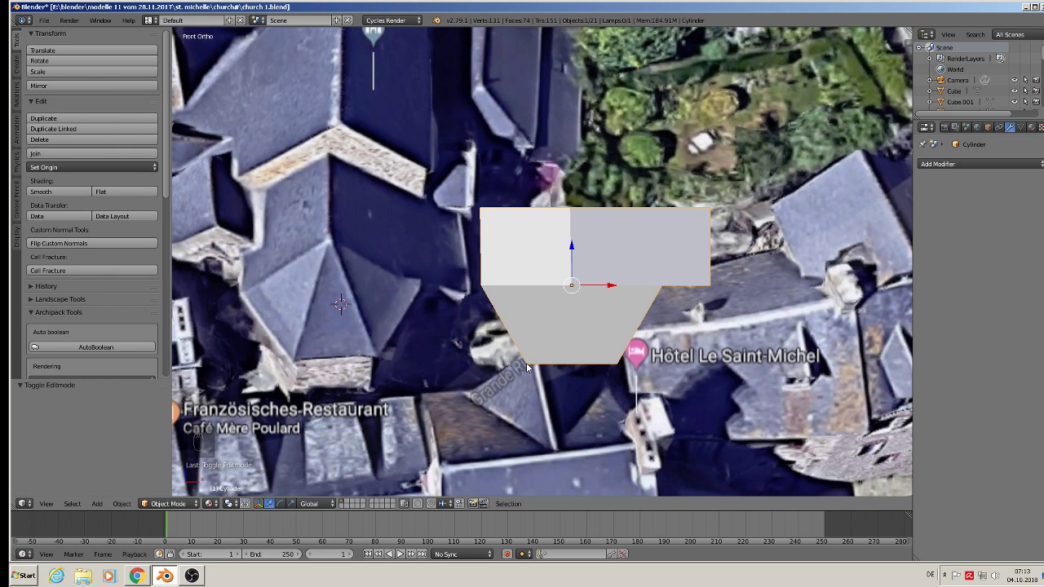
pyautogui.press('Tab')
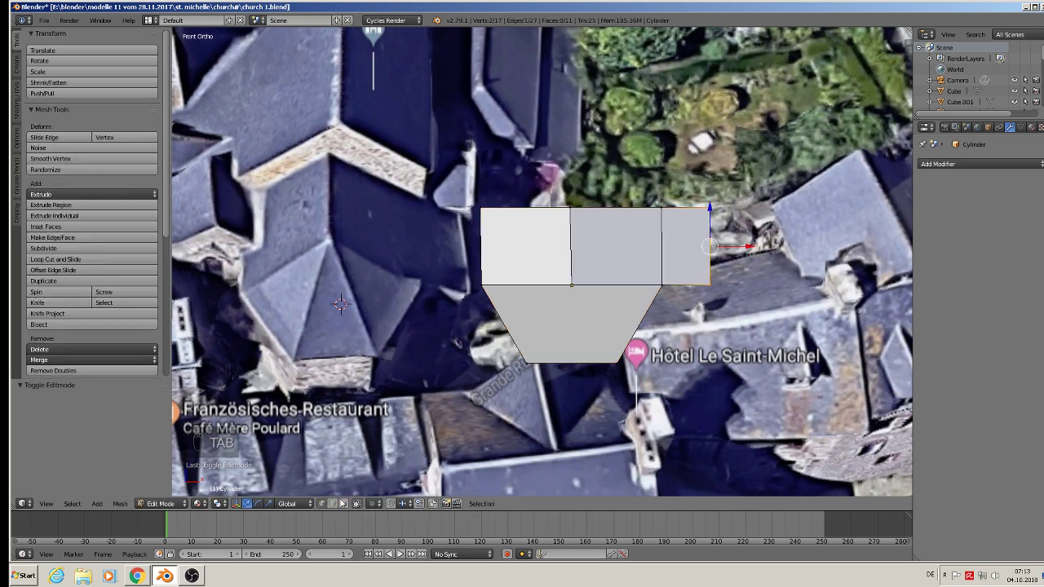
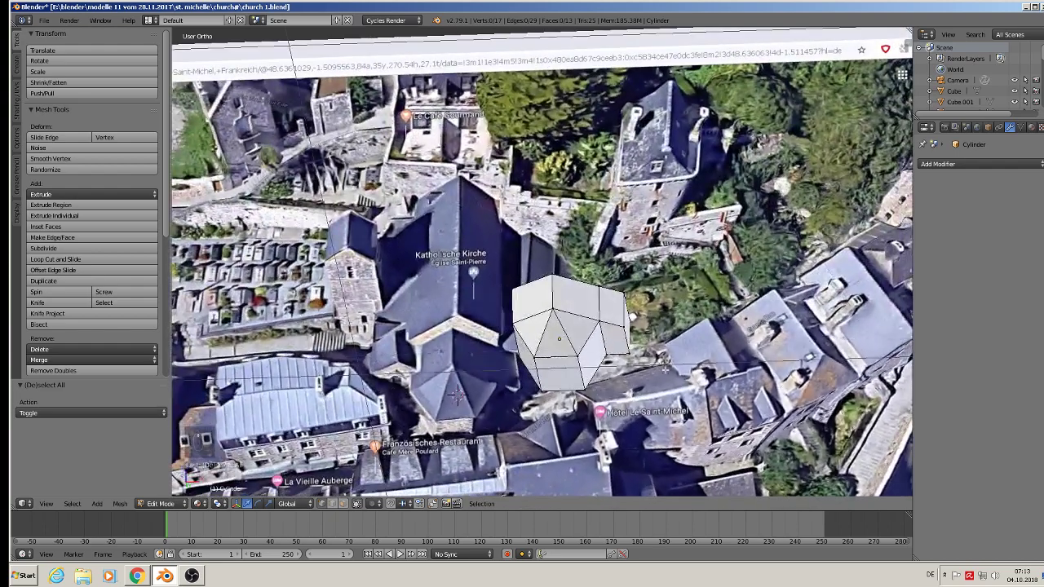
# Switch the view to look straight down on the scene
pyautogui.press('KP_1')
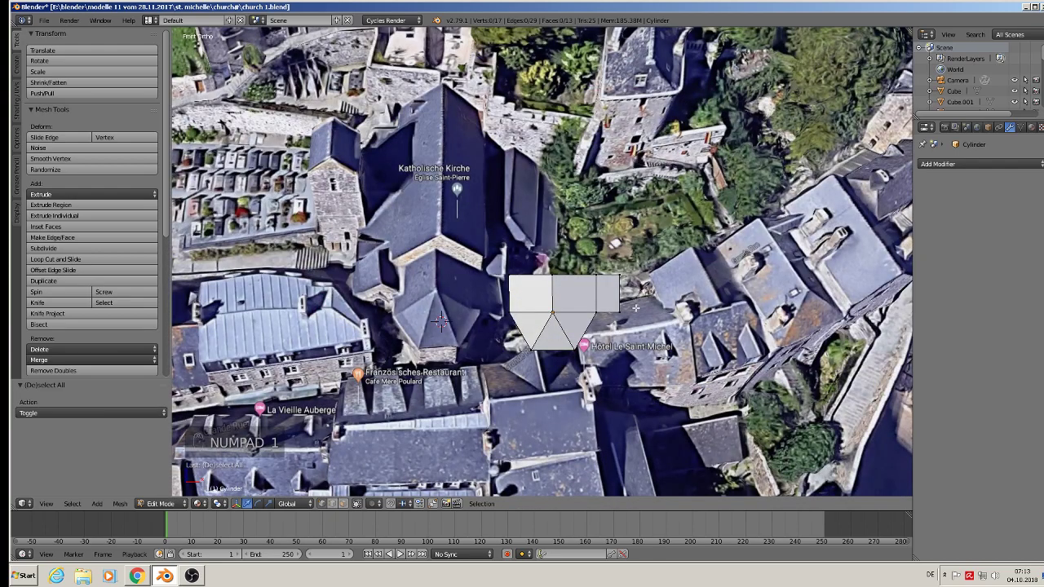
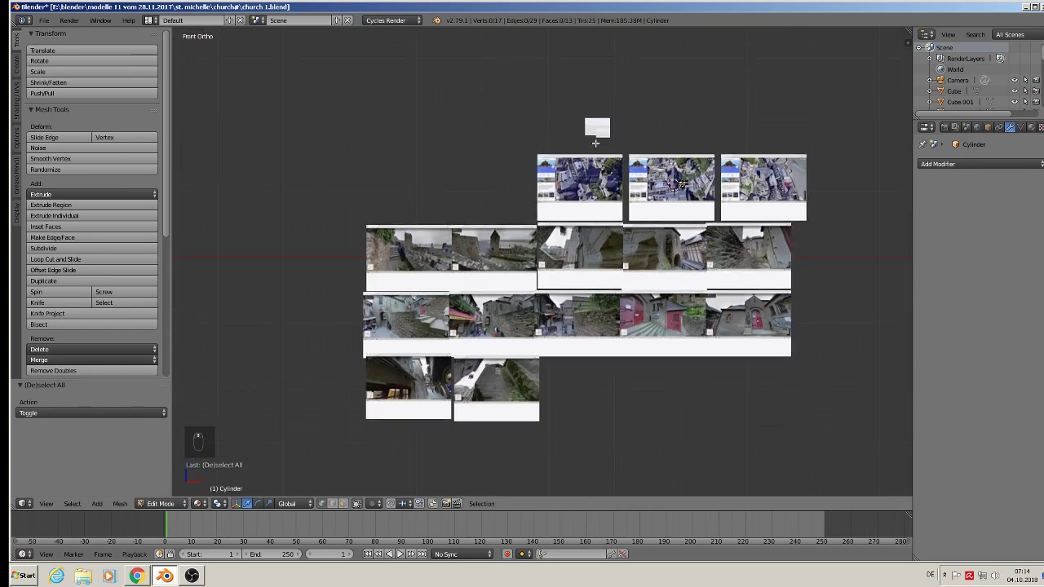
# Leave Edit Mode and rotate the apse 90 degrees around X so it stands upright
pyautogui.press('Tab')
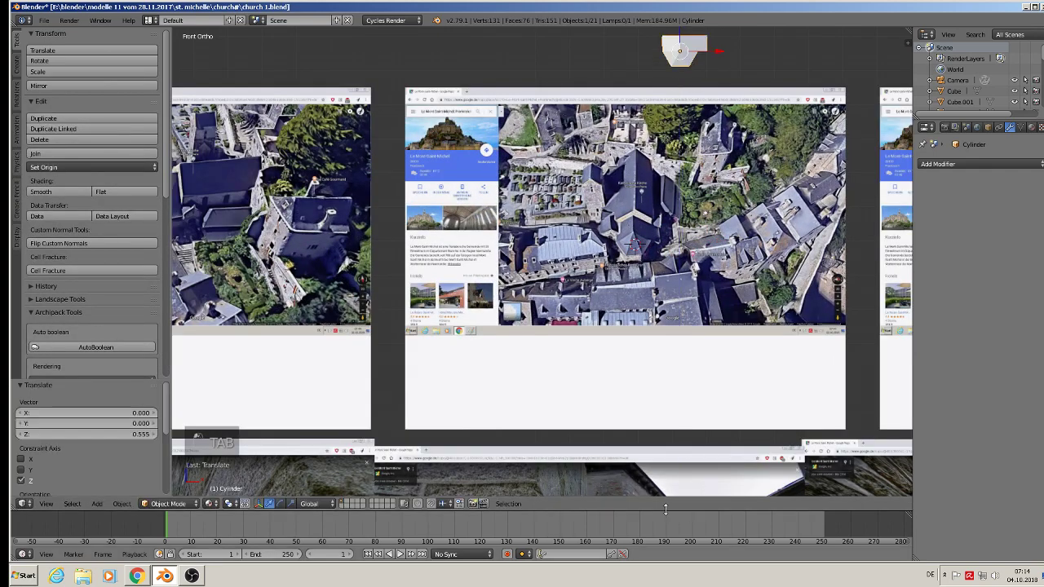
pyautogui.press('r')
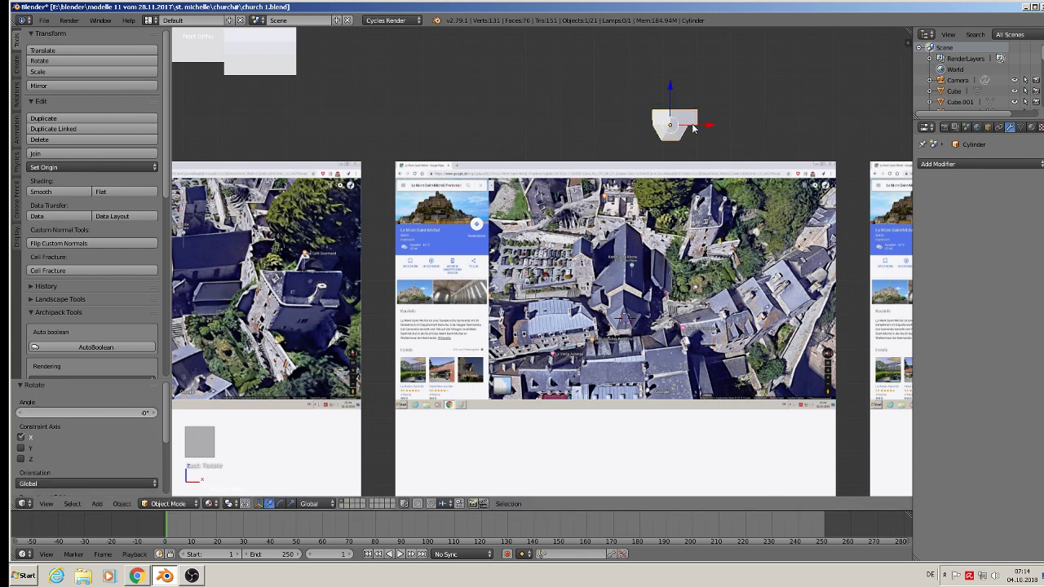
pyautogui.press('r')
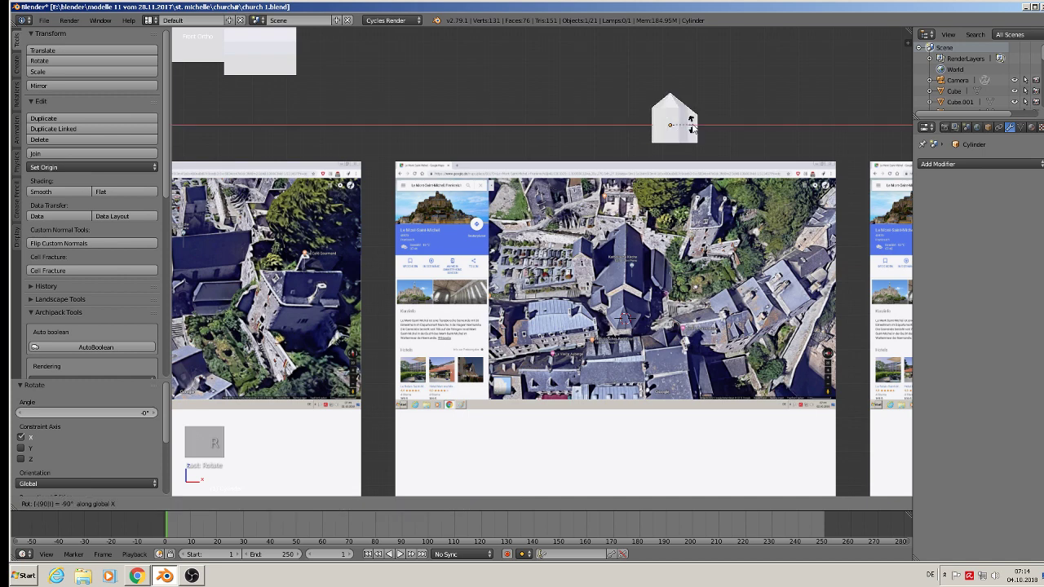
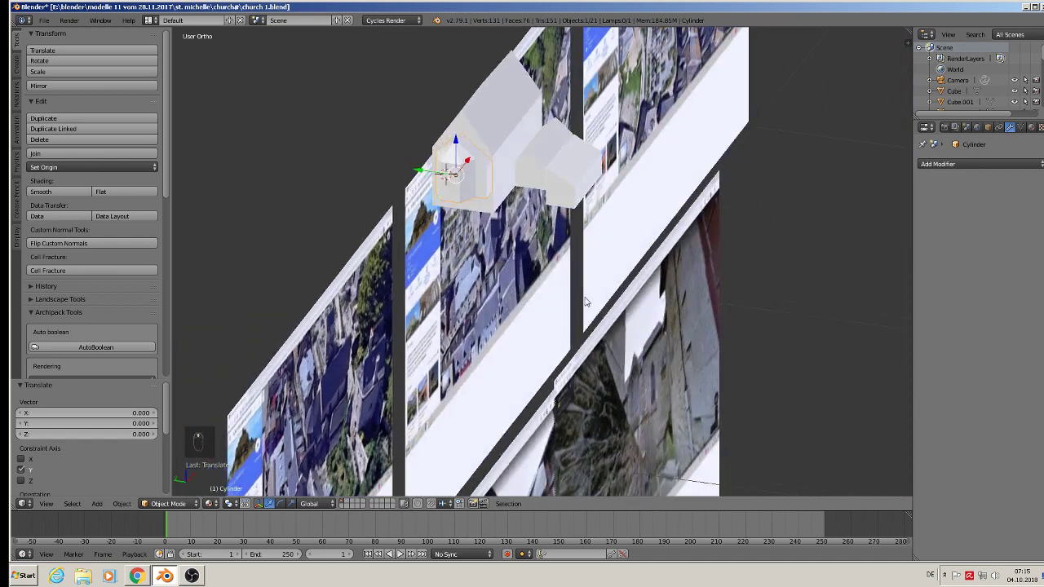
# Enlarge the apse slightly to match the nave, then deselect everything
pyautogui.press('s')
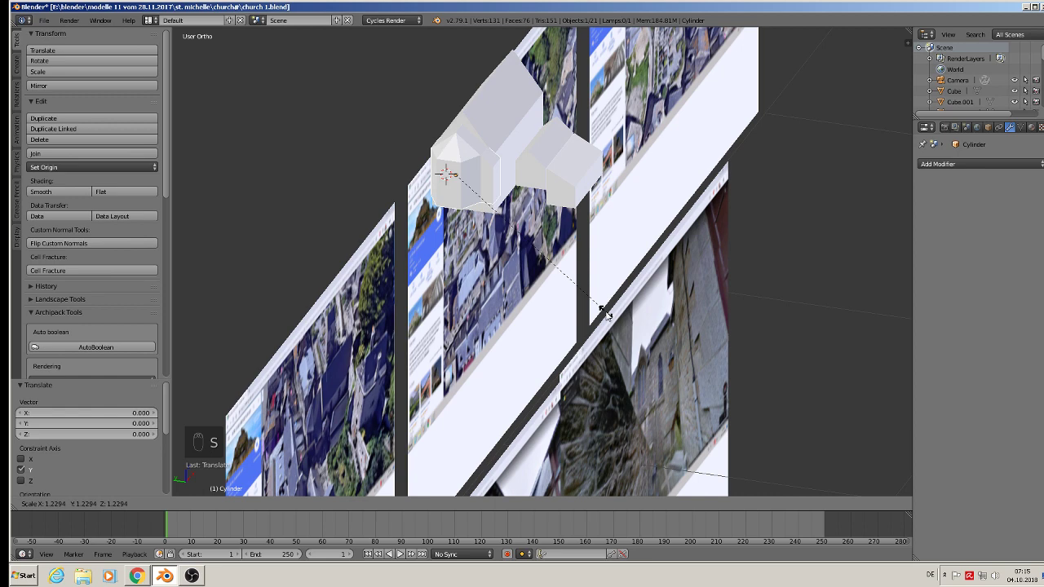
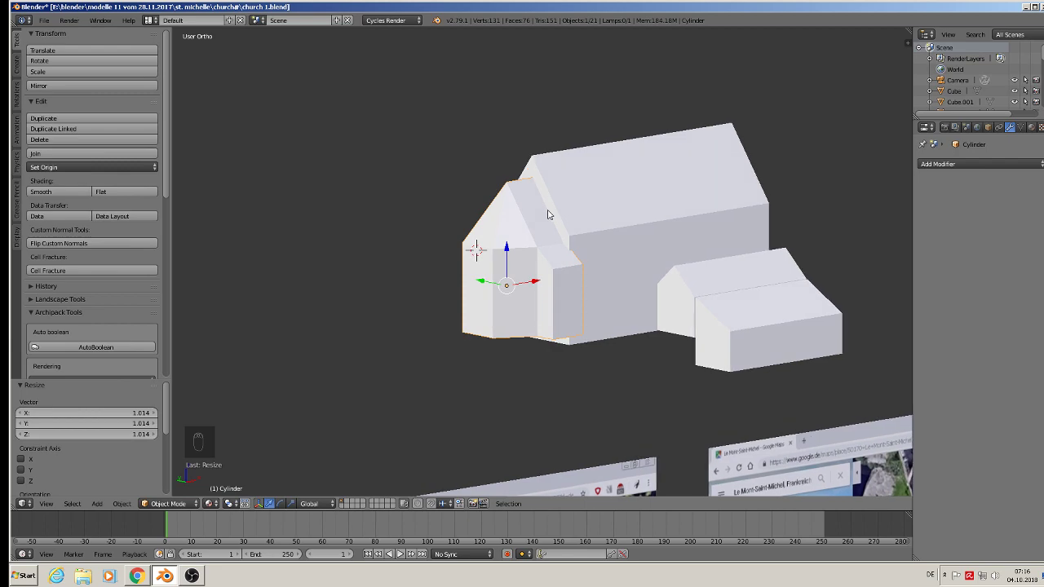
pyautogui.press('Tab')
pyautogui.press('Tab')
pyautogui.press('a')
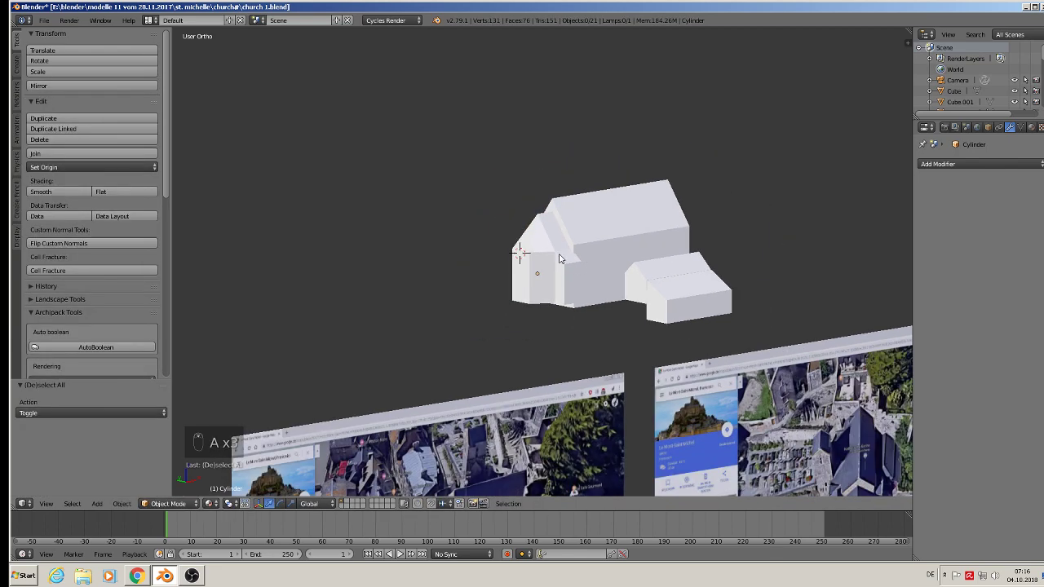
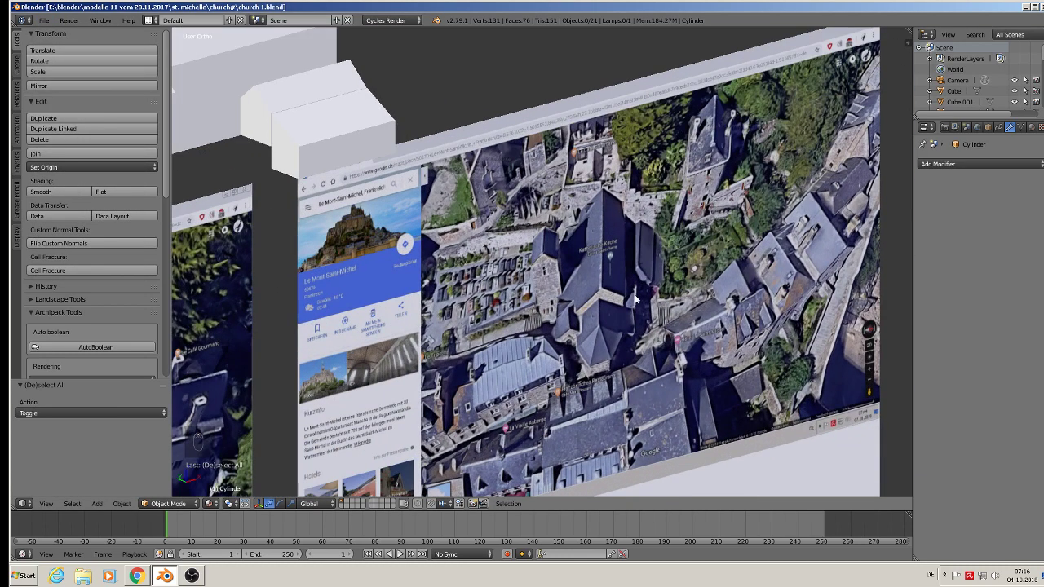
# View the aerial church reference photo straight from the front (numpad 1)
pyautogui.press('KP_1')
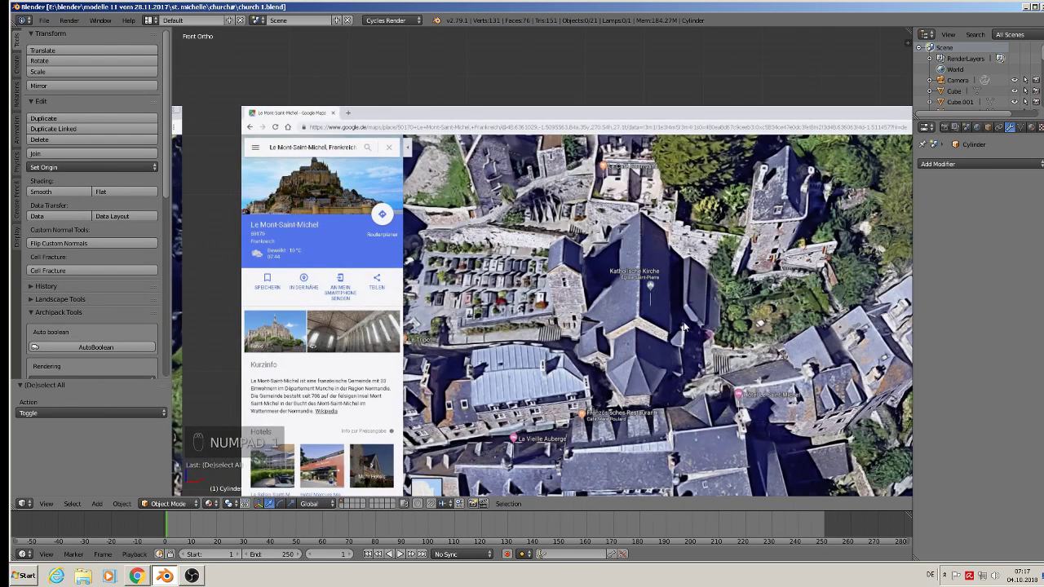
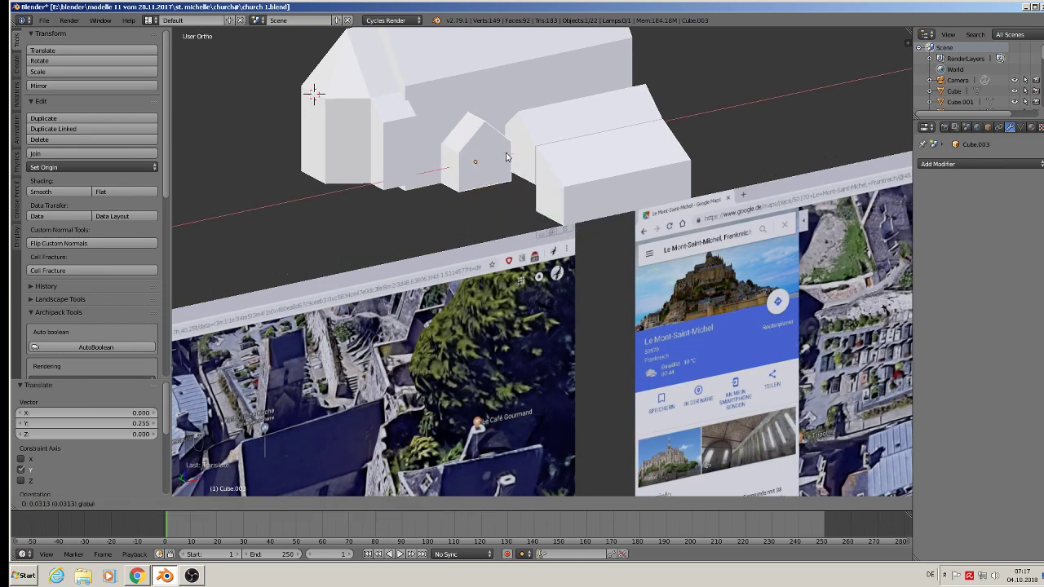
# Orbit to the side block, enter Edit Mode, select all its geometry and scale it along its length
pyautogui.middleClick(466, 145)
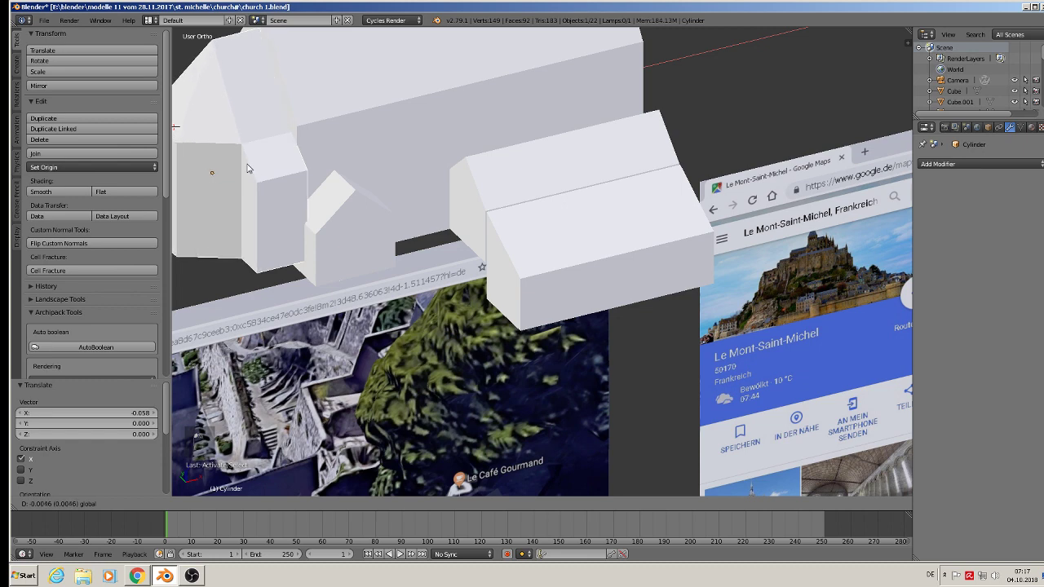
pyautogui.moveTo(352, 197); pyautogui.dragTo(381, 226)
pyautogui.moveTo(501, 168); pyautogui.dragTo(560, 194)
pyautogui.press('Tab')
pyautogui.press('a')
pyautogui.press('a')
pyautogui.press('s')
pyautogui.press('s')
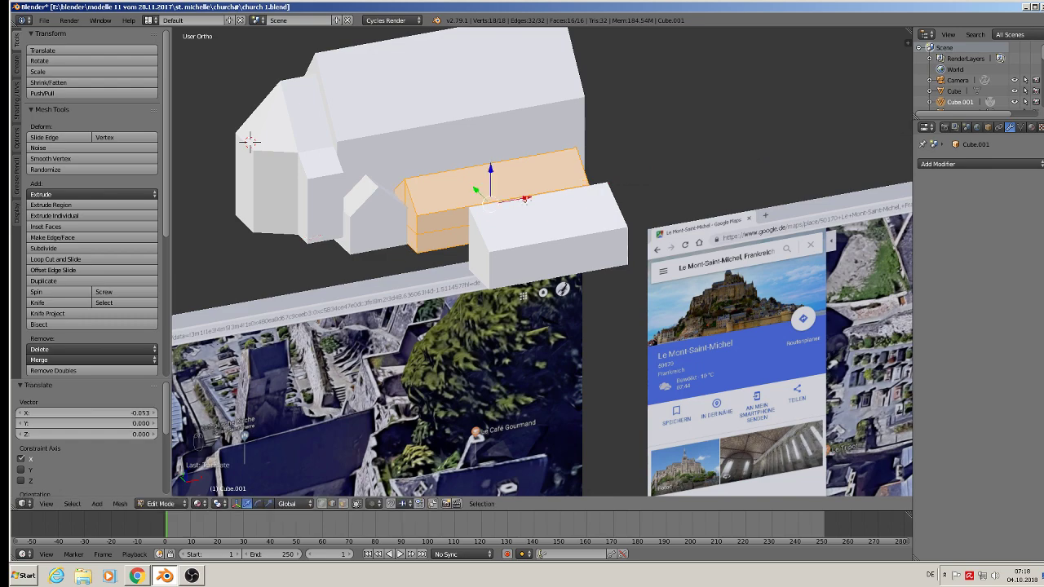
# Show the move handles on the side block and leave Edit Mode back to whole objects
pyautogui.press('Tab')
pyautogui.press('Tab')
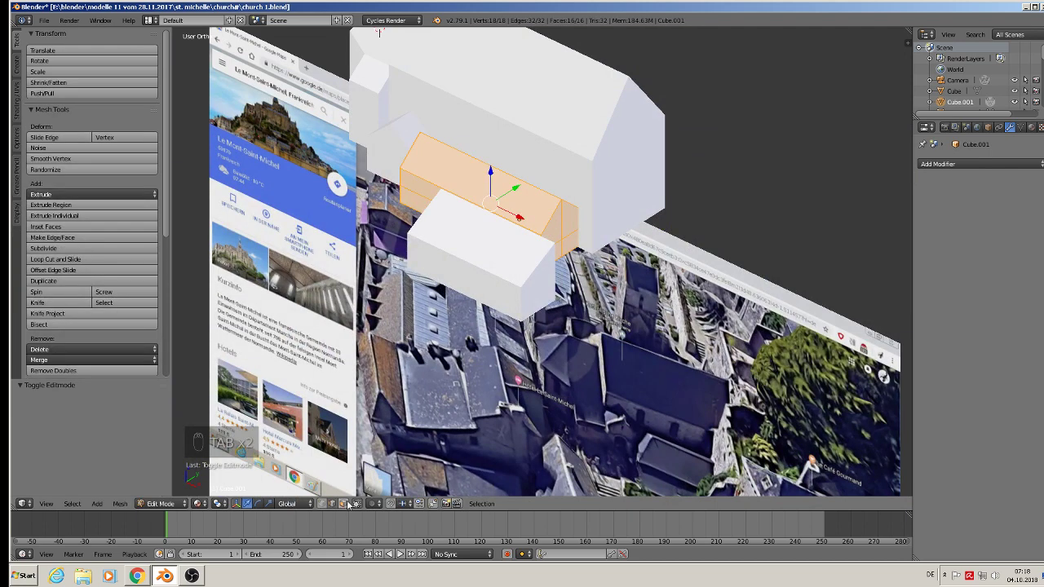
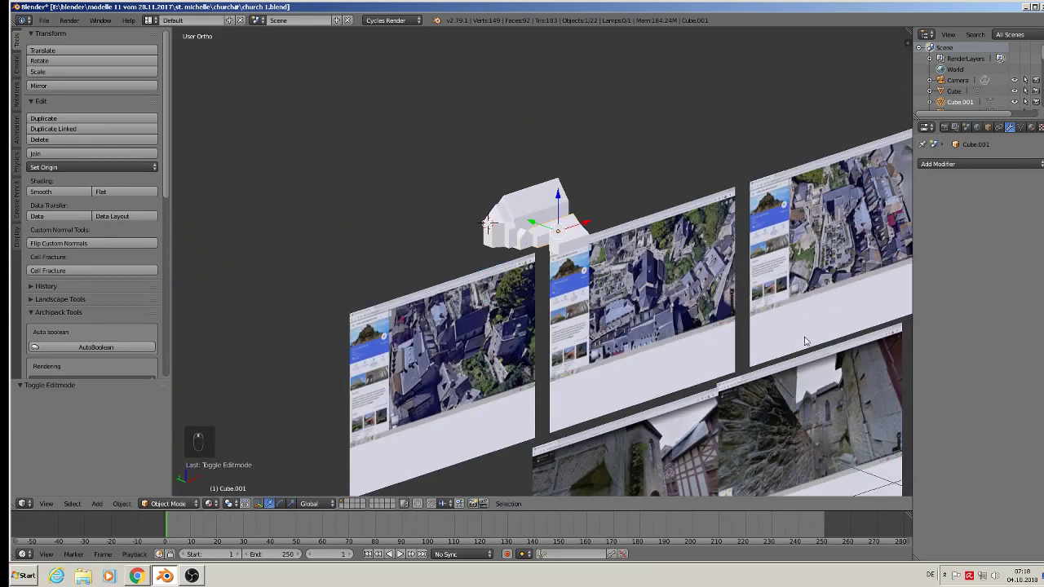
# Switch to Front Ortho view to see the church and reference photos head-on
pyautogui.press('KP_1')
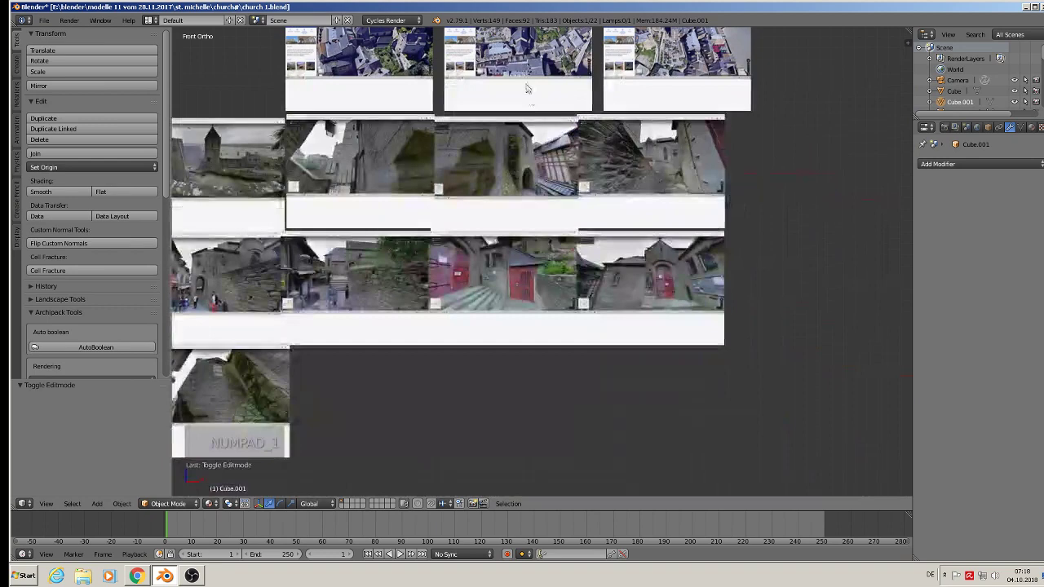
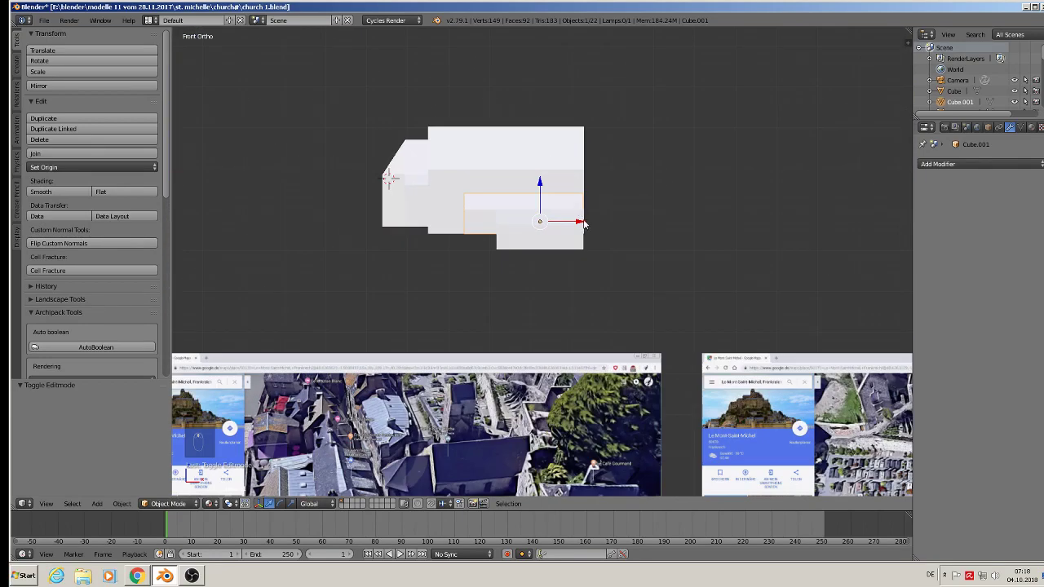
# Nudge the side block along its length, then undo the move
pyautogui.moveTo(580, 225); pyautogui.dragTo(582, 234)
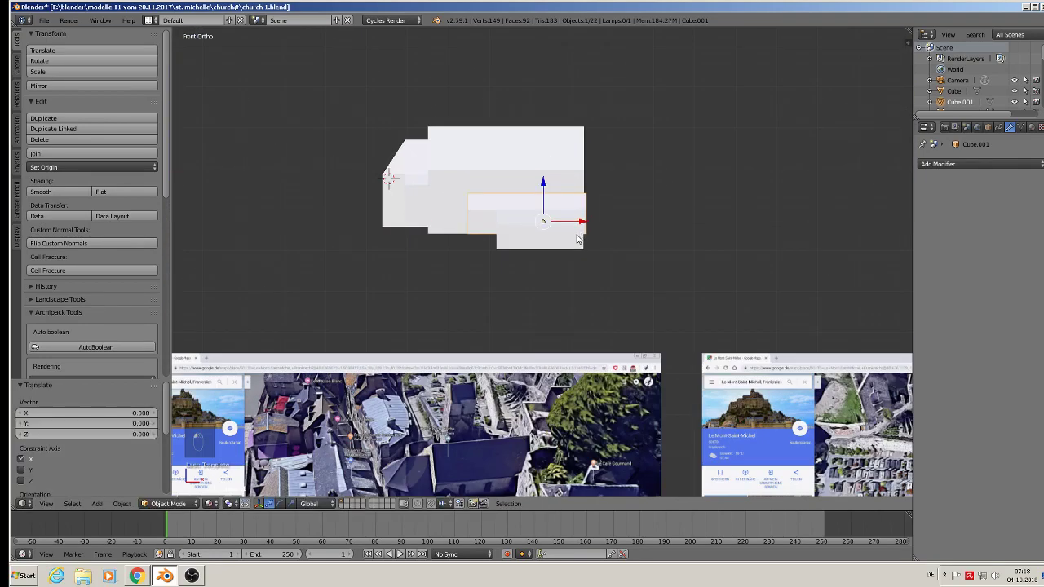
pyautogui.press('ctrl+z')
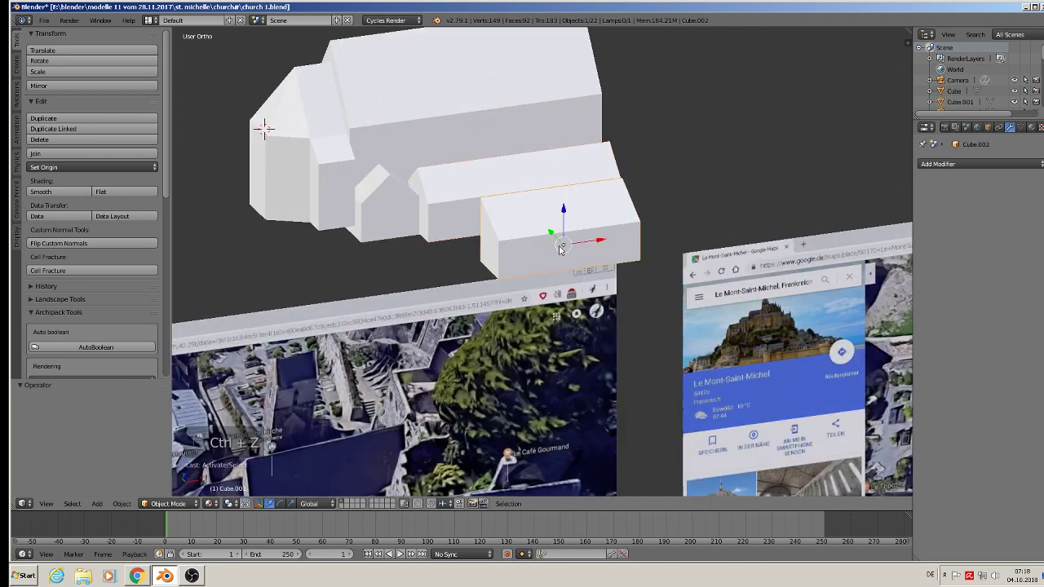
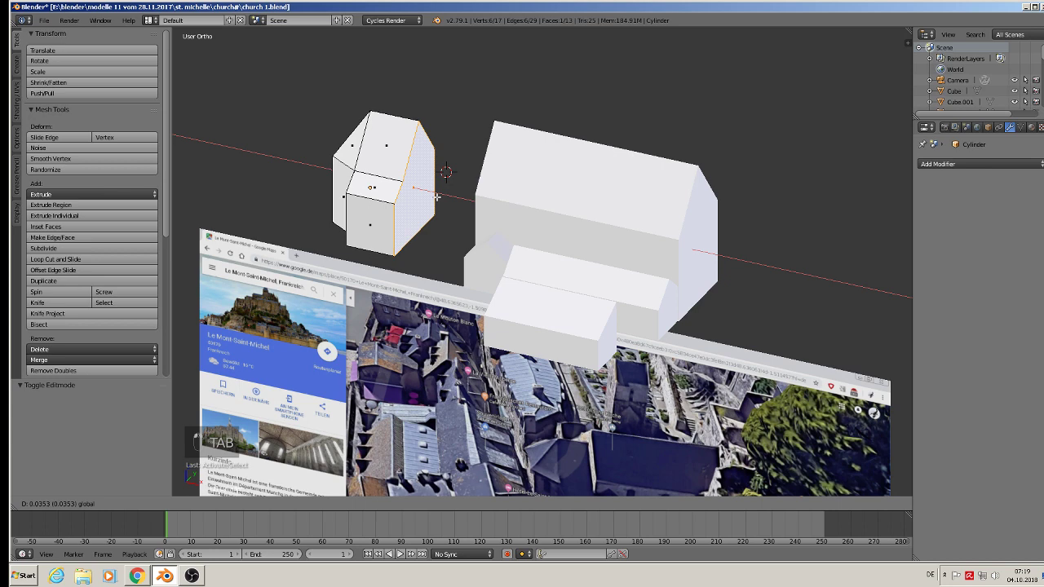
# Leave Edit Mode on the apse and shift it back against the church's end
pyautogui.press('Tab')
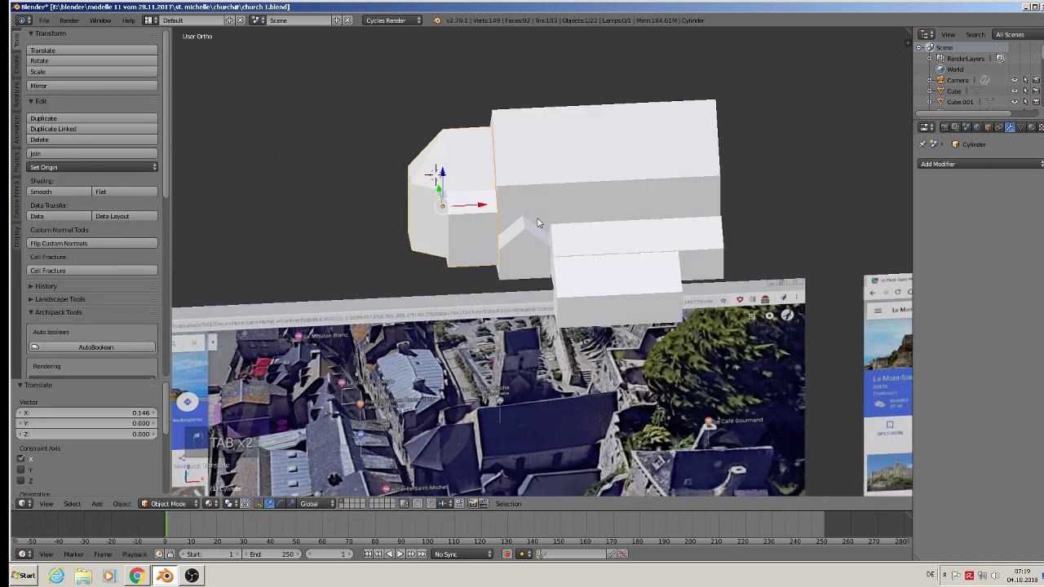
pyautogui.press('a')
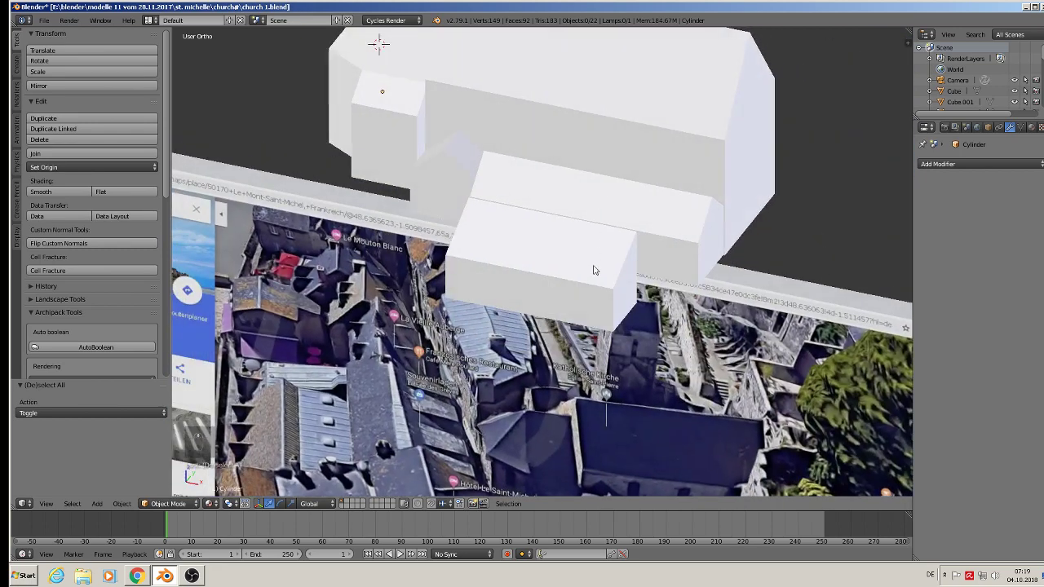
# Edit the lower front block to lengthen its end, then deselect everything
pyautogui.rightClick(612, 280)
pyautogui.press('Tab')
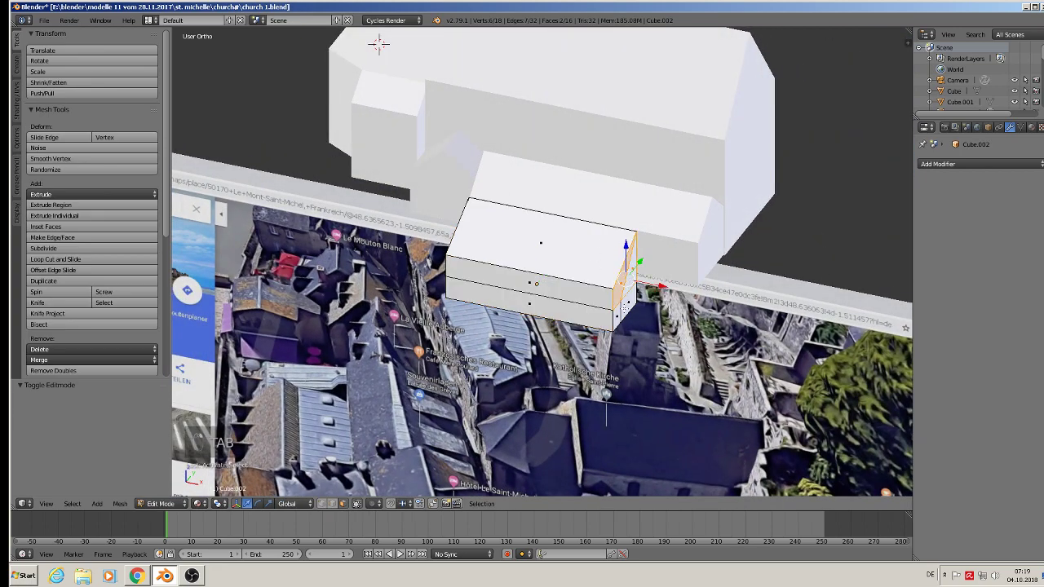
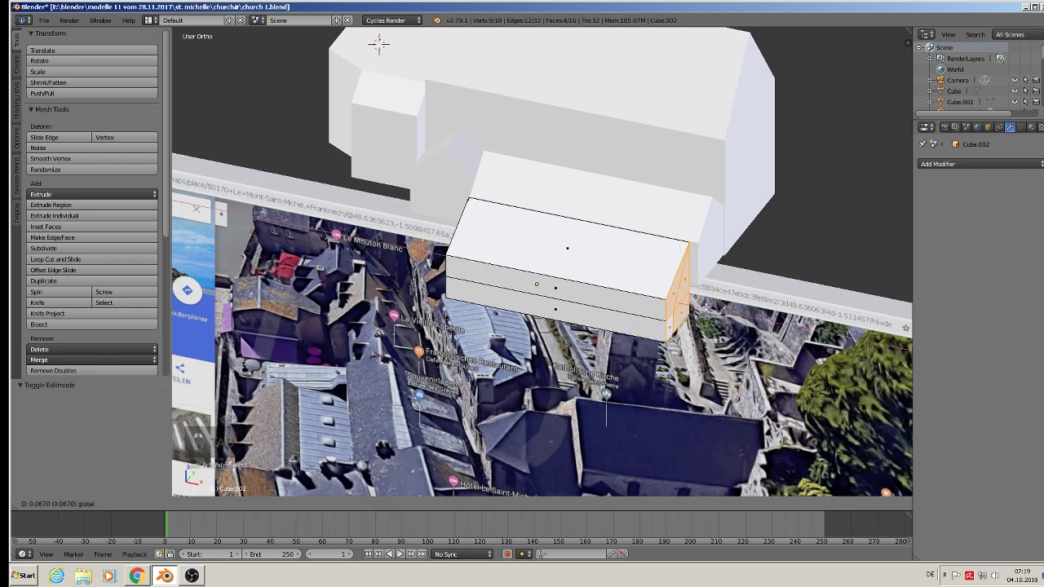
pyautogui.press('Tab')
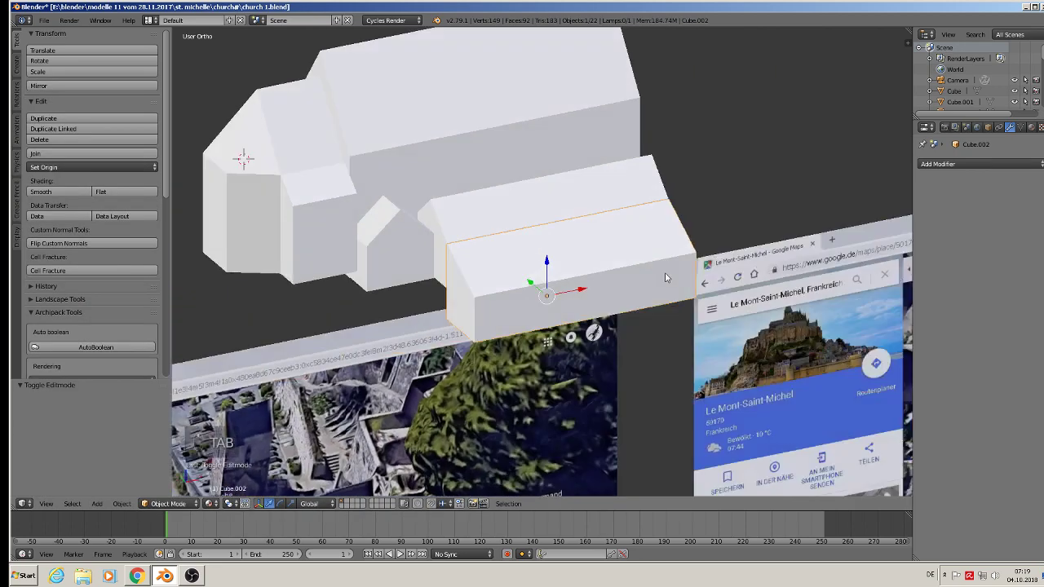
pyautogui.press('a')
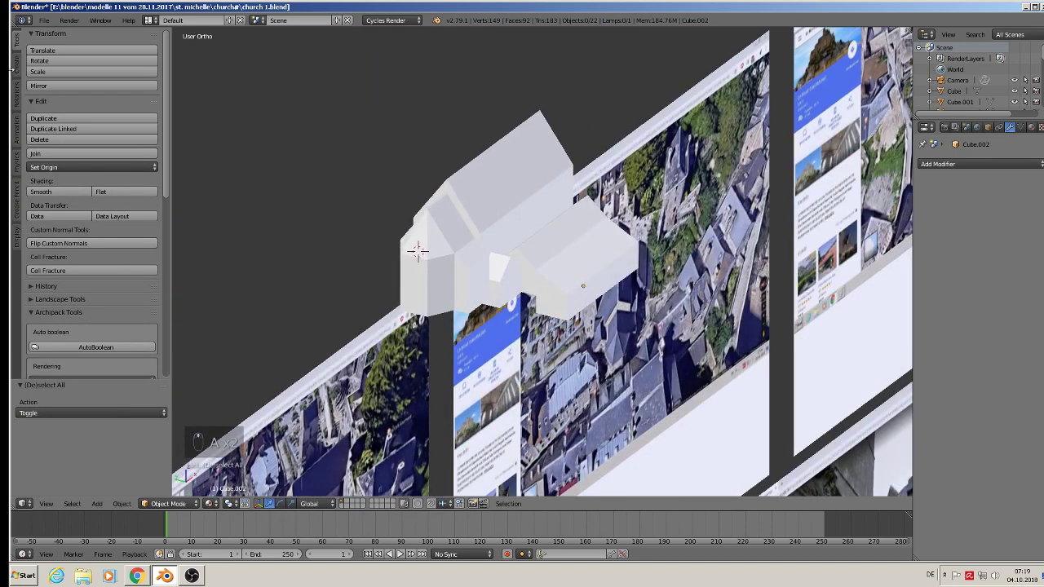
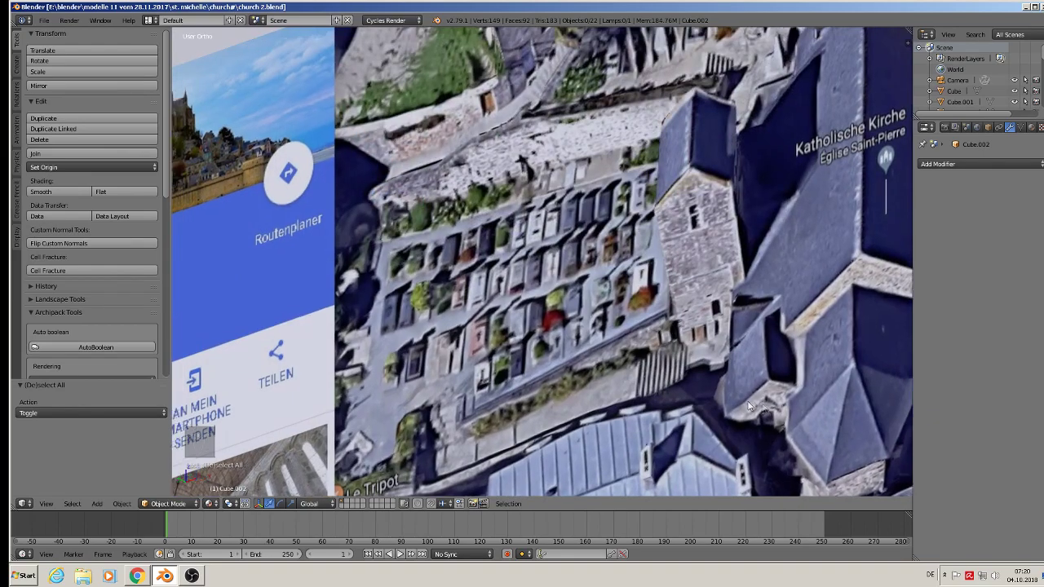
# Orbit over the reference photos and return to the front orthographic view
pyautogui.moveTo(758, 401); pyautogui.dragTo(798, 456)
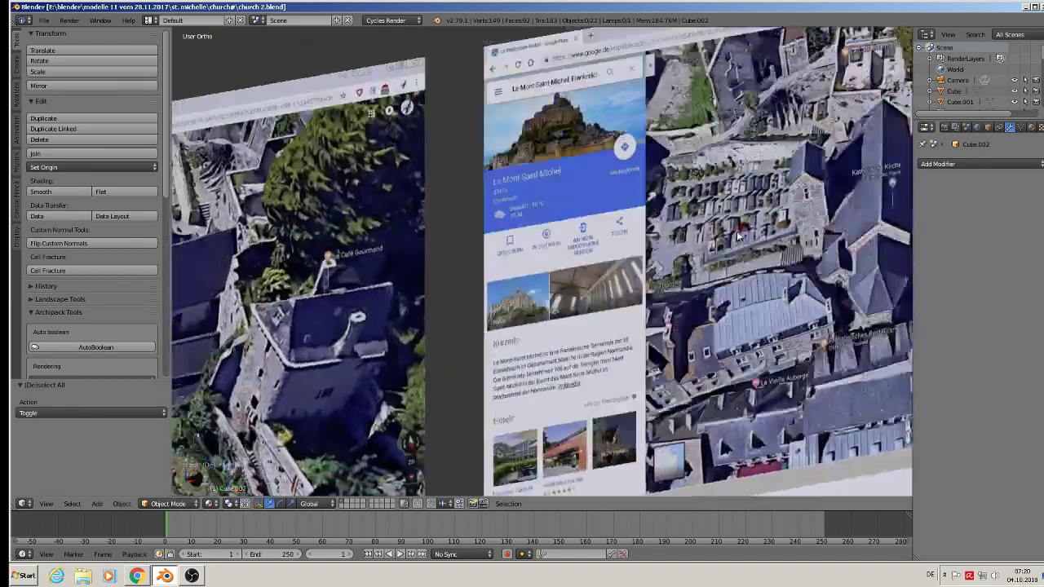
pyautogui.press('KP_1')
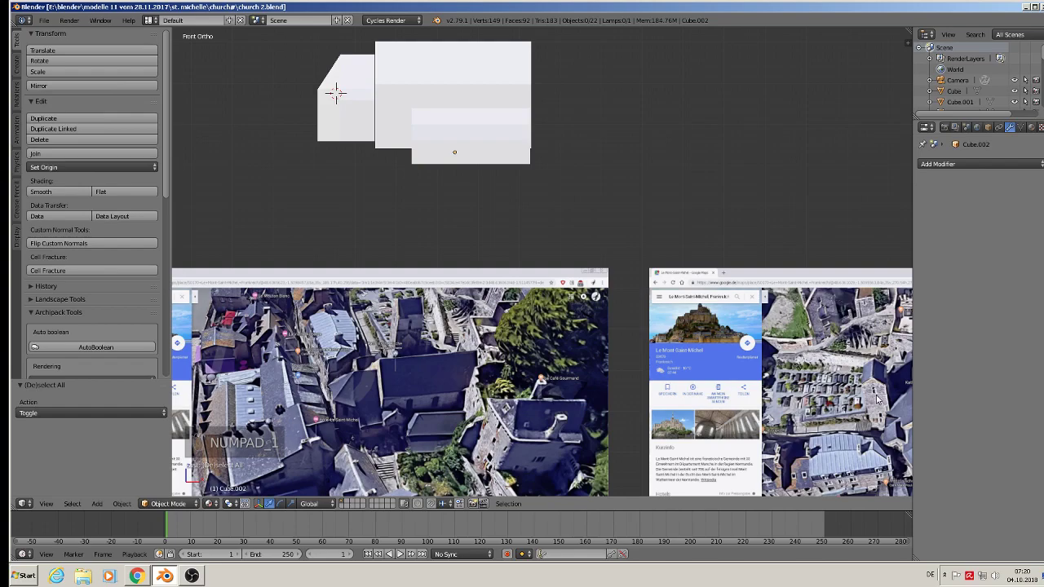
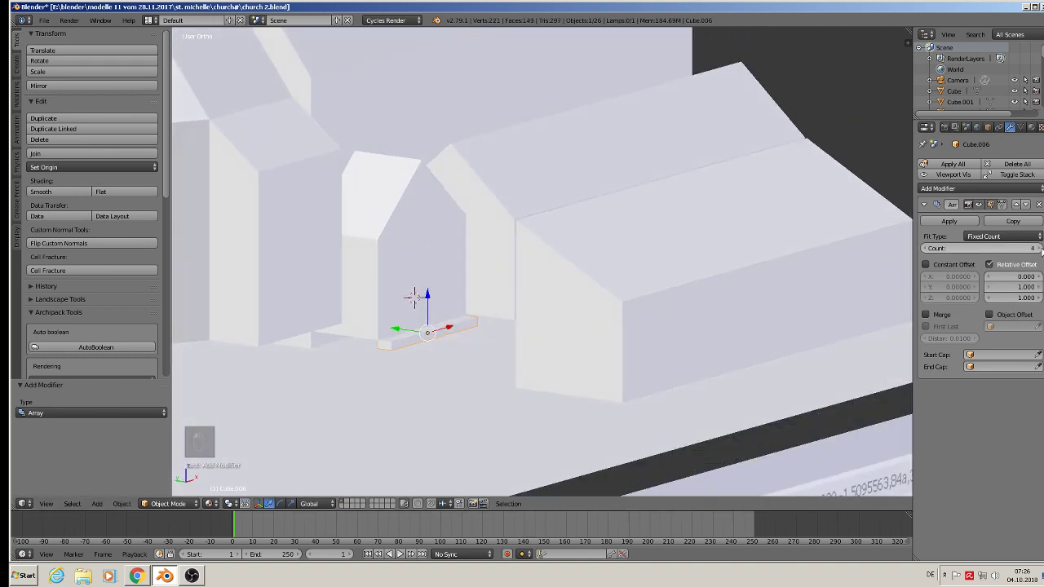
# Briefly enter and leave Edit Mode on the arrayed stair block, keeping its array
pyautogui.press('Tab')
pyautogui.press('Tab')
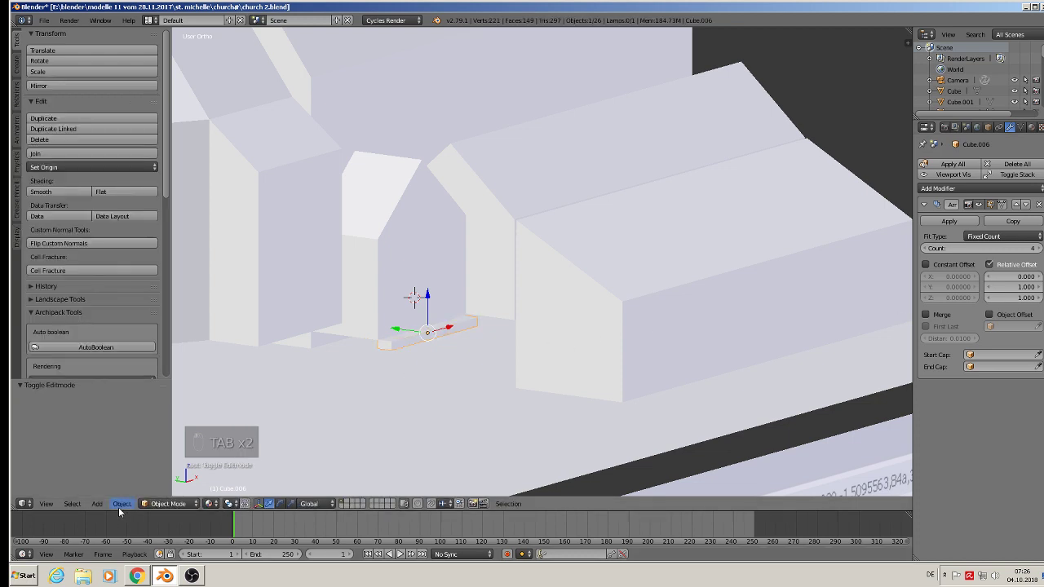
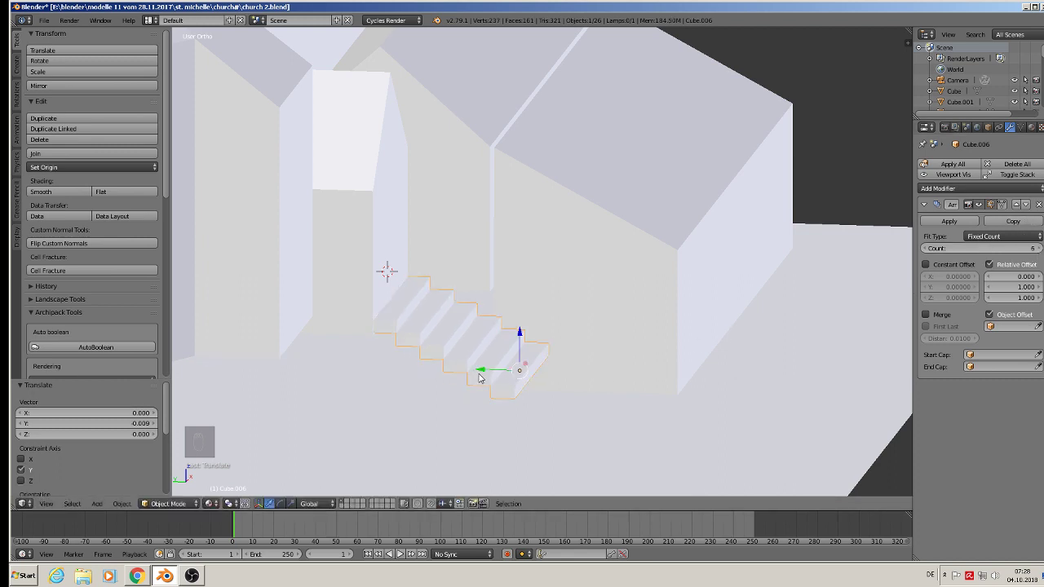
# Adjust the view and select the front gabled annex beside the stair steps
pyautogui.click(525, 339)
pyautogui.moveTo(522, 349); pyautogui.dragTo(507, 331)
pyautogui.middleClick(507, 331)
pyautogui.click(516, 334)
pyautogui.moveTo(562, 299); pyautogui.dragTo(675, 310)
pyautogui.click(621, 295)
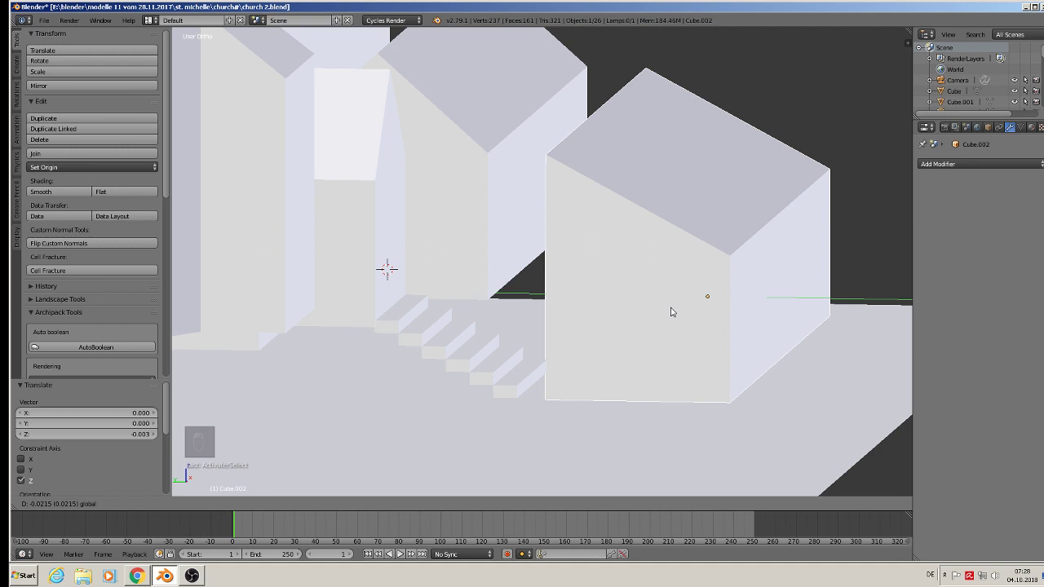
pyautogui.moveTo(499, 214); pyautogui.dragTo(452, 184)
pyautogui.moveTo(419, 171); pyautogui.dragTo(531, 215)
# Dismiss the restriction menu, scale the annex along global Y, confirm and deselect all
pyautogui.press('w')
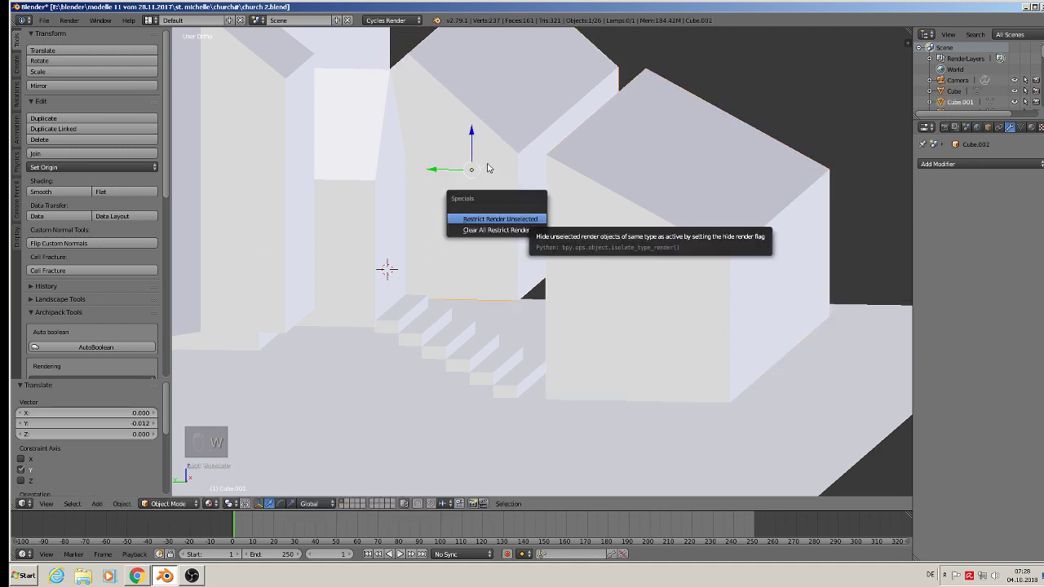
pyautogui.press('w')
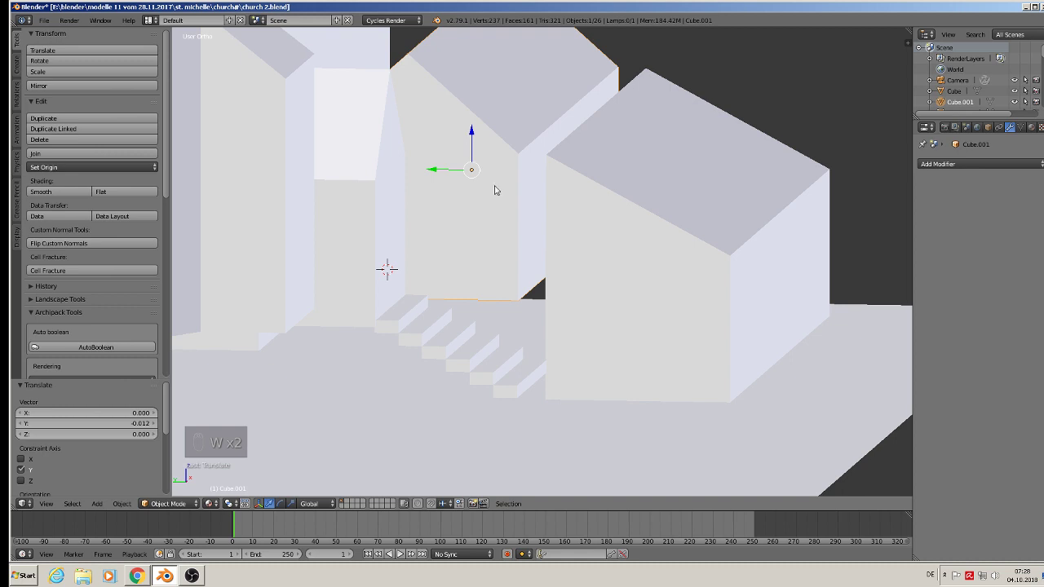
pyautogui.press('w')
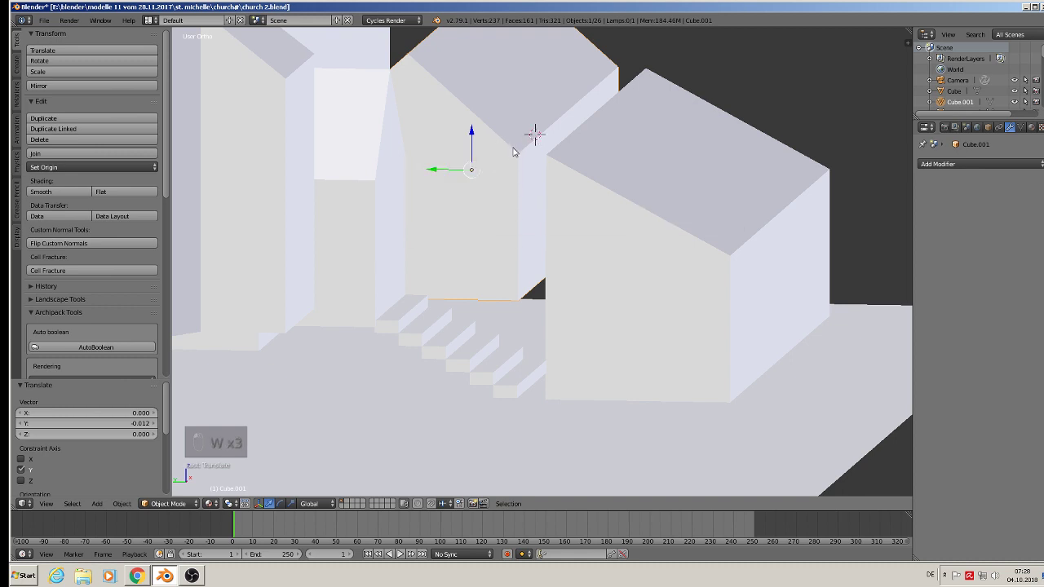
pyautogui.press('s')
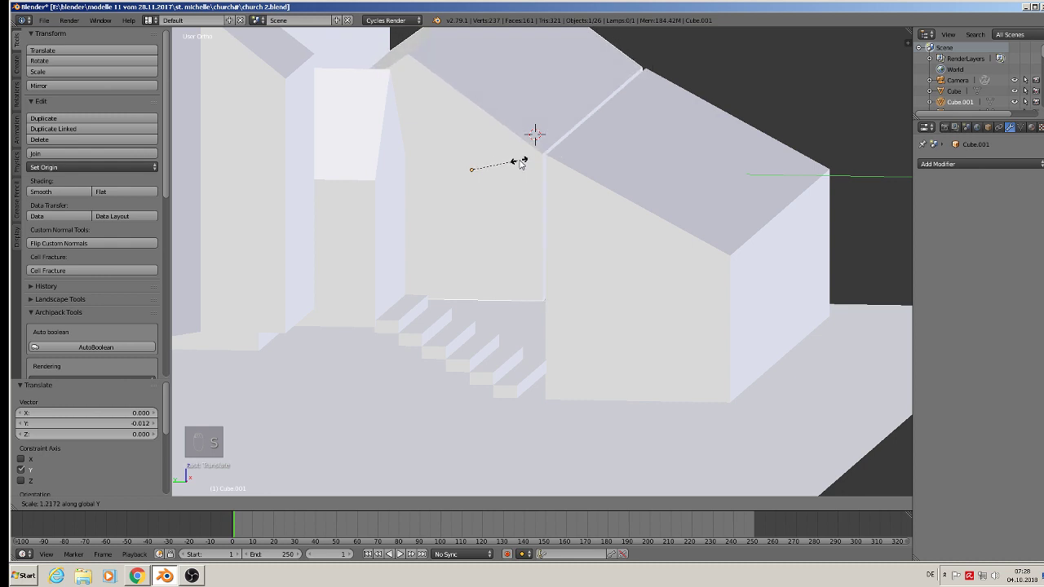
pyautogui.press('q')
pyautogui.press('a')
pyautogui.press('q')
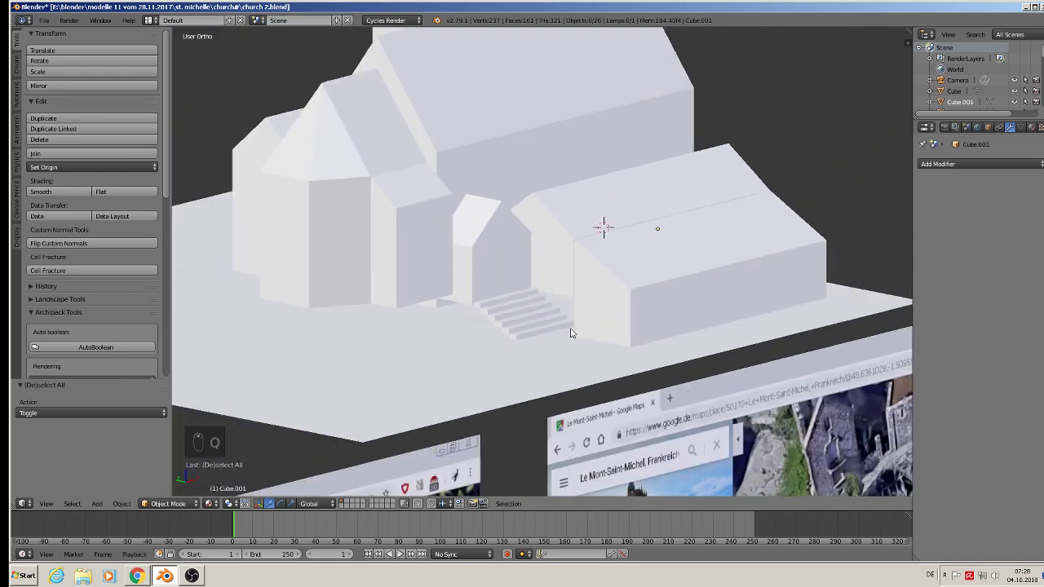
# Select the ground slab and raise it slightly so the church blocks sit on it
pyautogui.moveTo(558, 371); pyautogui.dragTo(333, 275)
pyautogui.moveTo(334, 276); pyautogui.dragTo(332, 261)
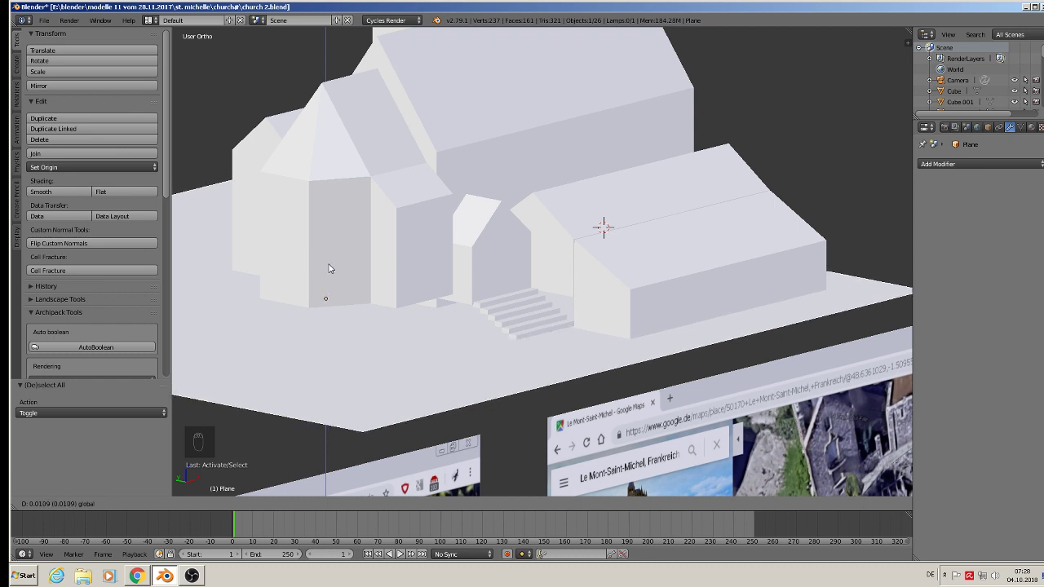
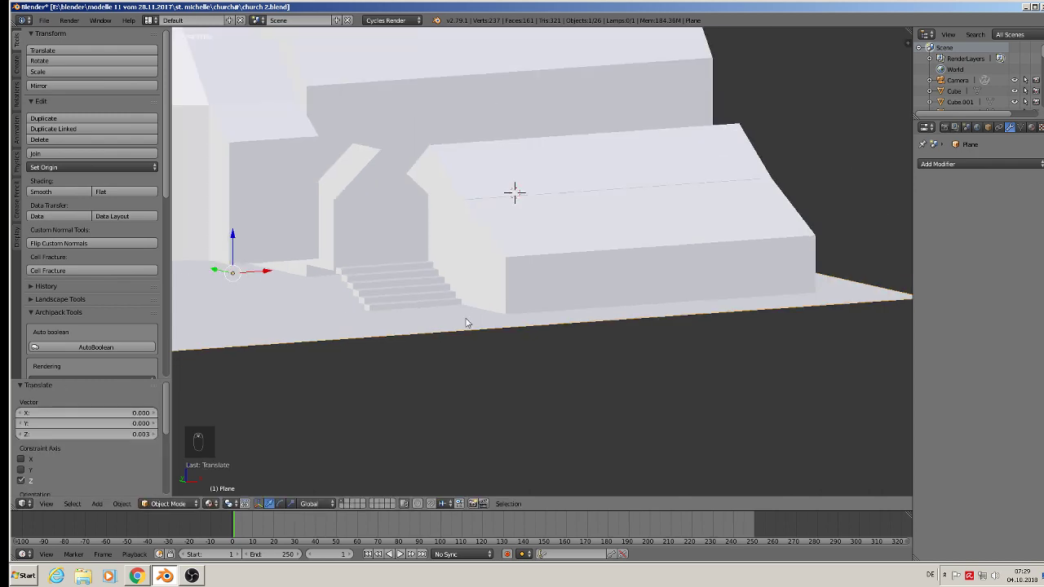
pyautogui.moveTo(565, 319); pyautogui.dragTo(448, 341)
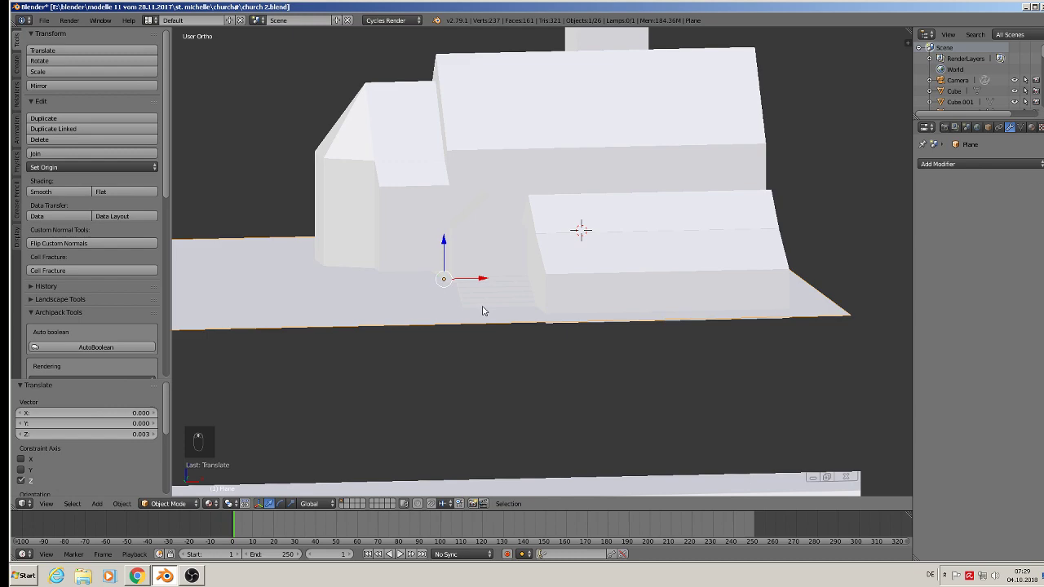
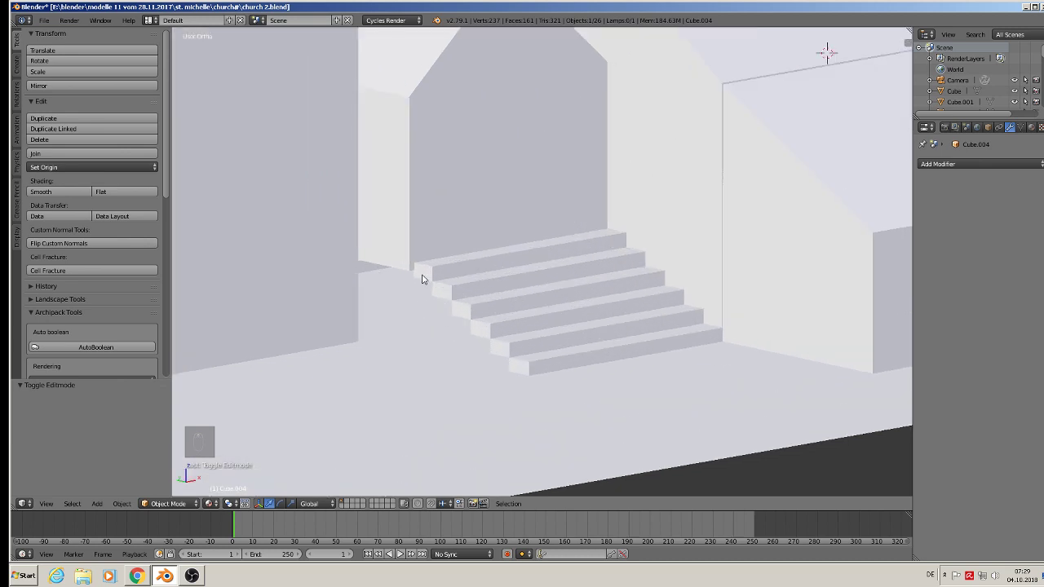
# Shift the tall box's geometry vertically, then start editing the staircase mesh
pyautogui.press('Tab')
pyautogui.press('Tab')
pyautogui.press('Tab')
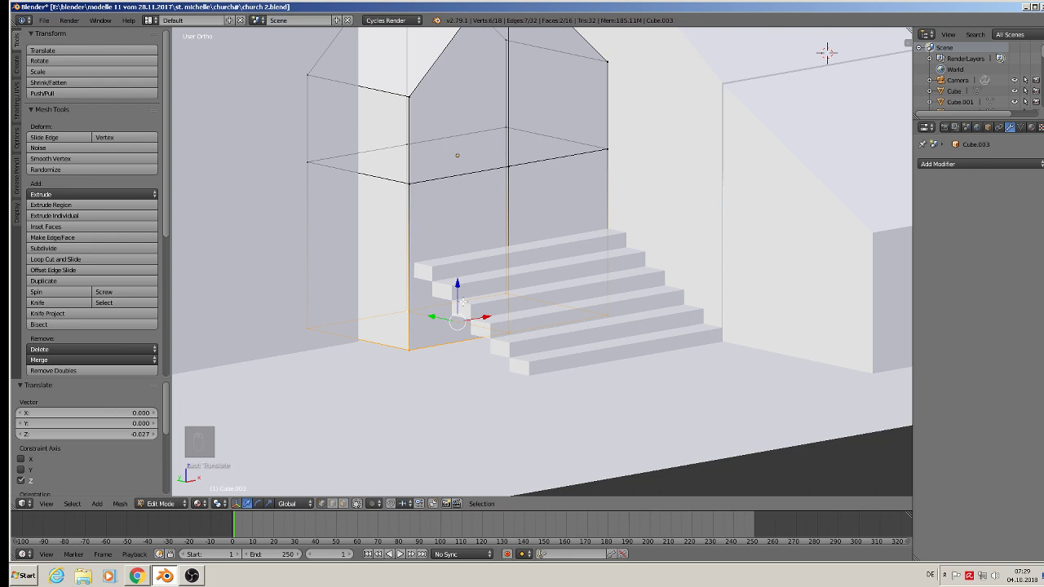
pyautogui.press('Tab')
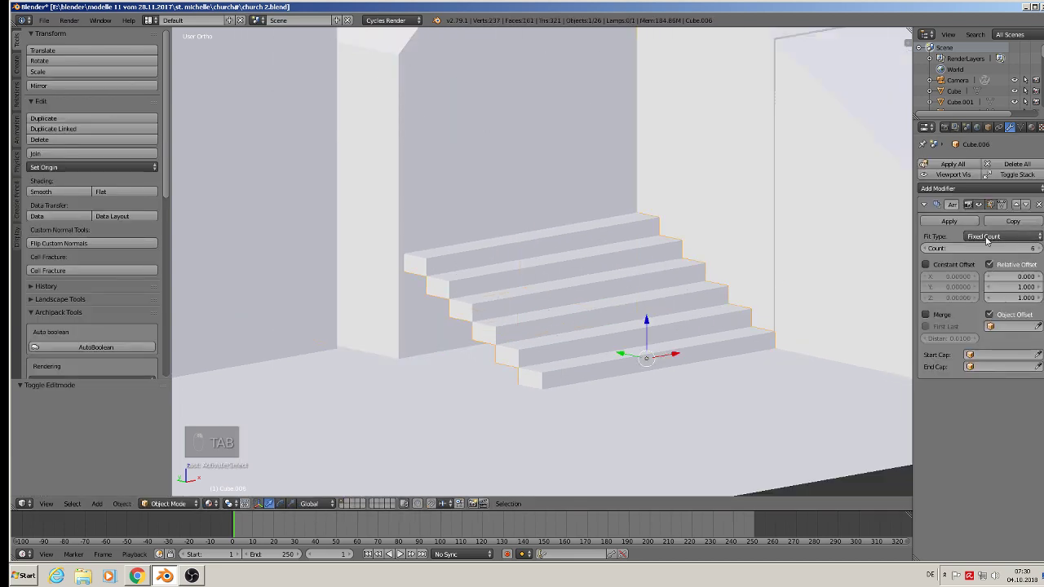
pyautogui.press('Tab')
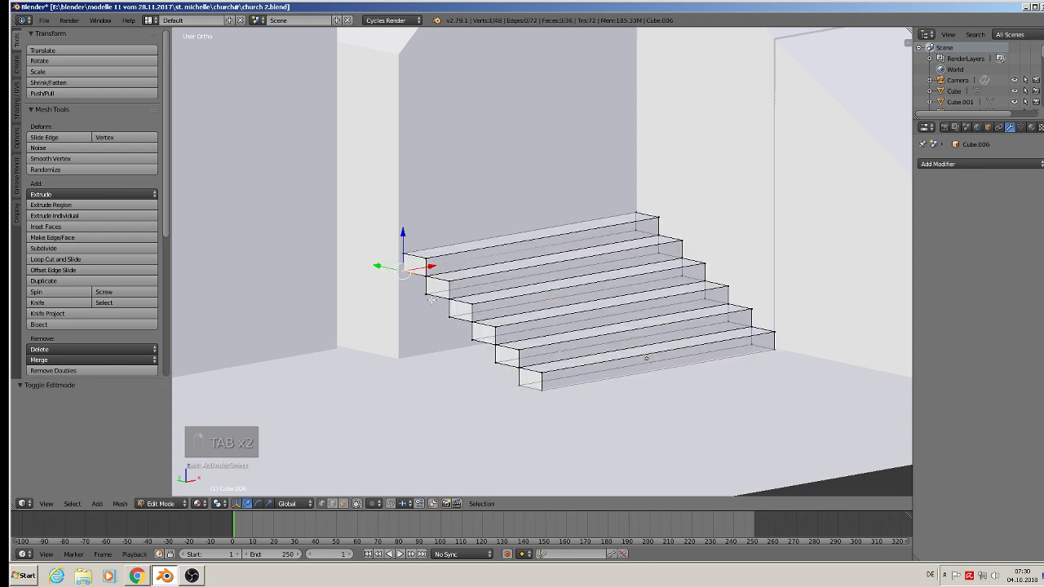
pyautogui.press('e')
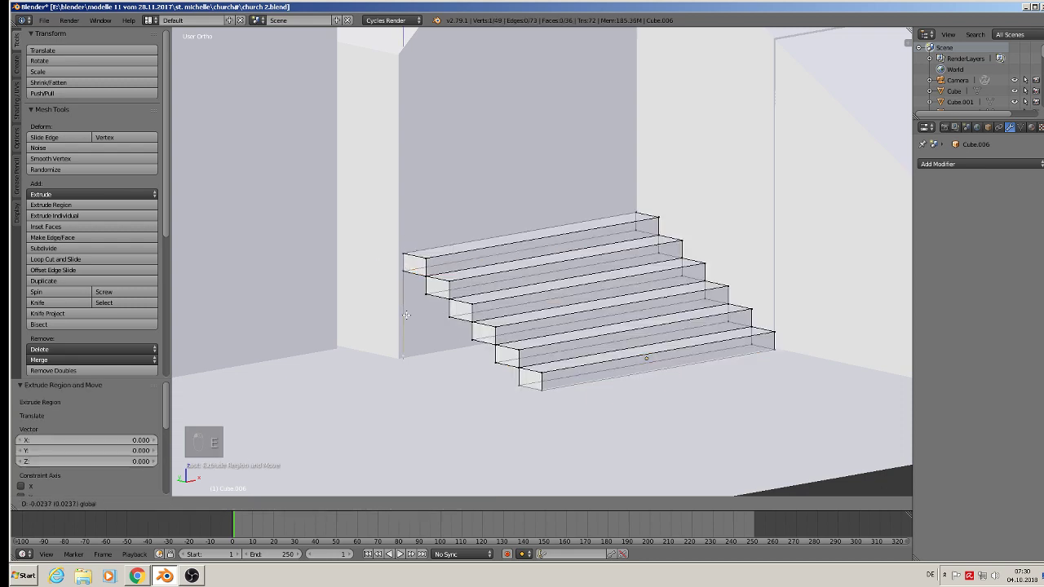
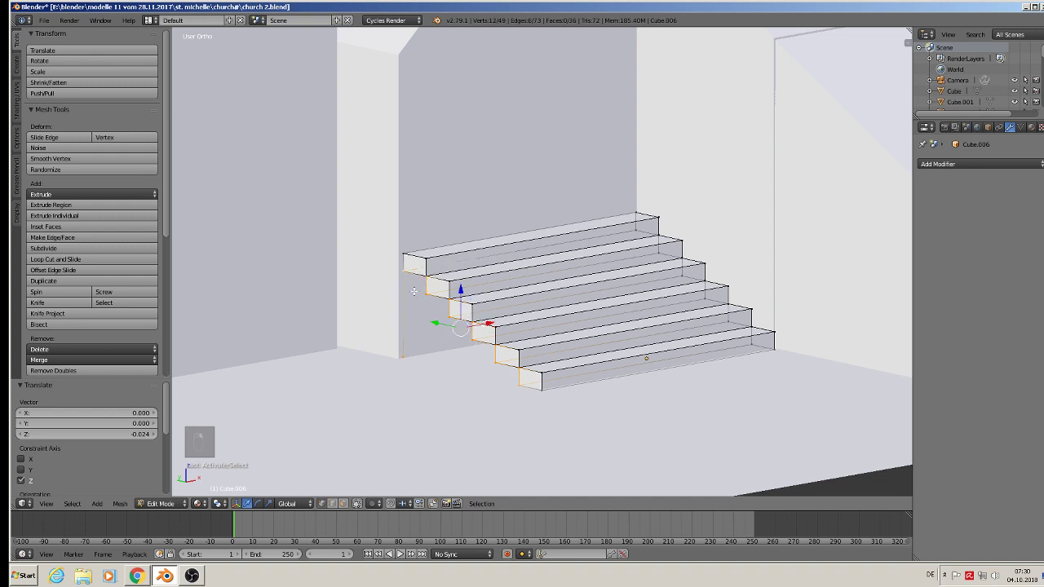
# Attempt face fills across the stepped side profile, undoing the triangulated results
pyautogui.press('f')
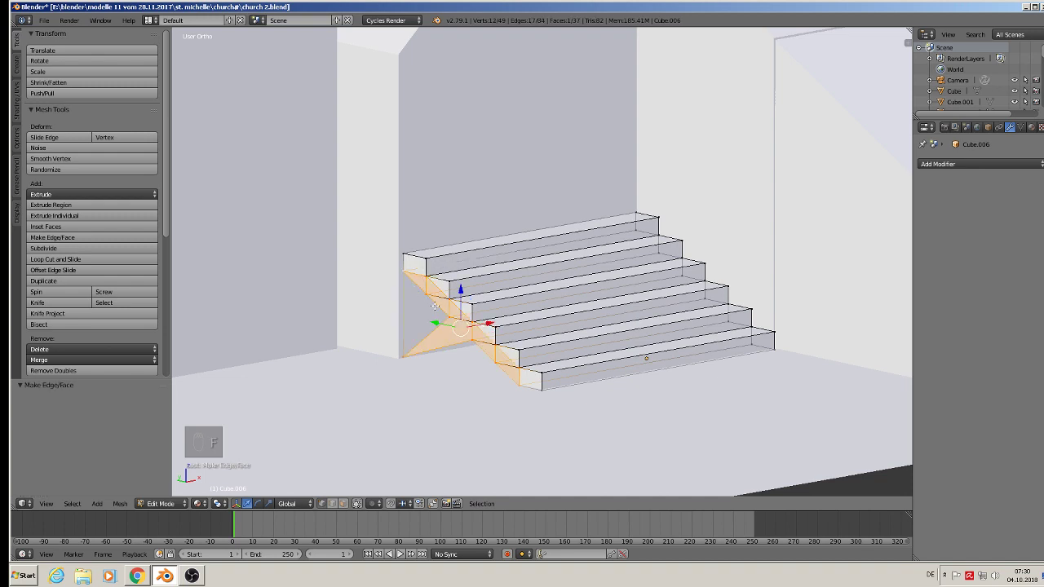
pyautogui.press('f')
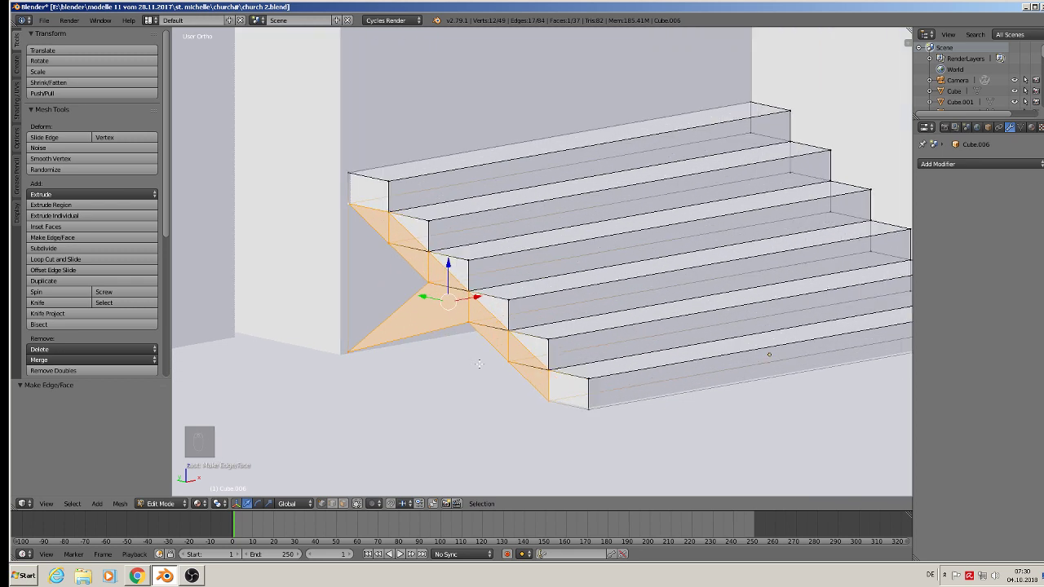
pyautogui.press('ctrl+z')
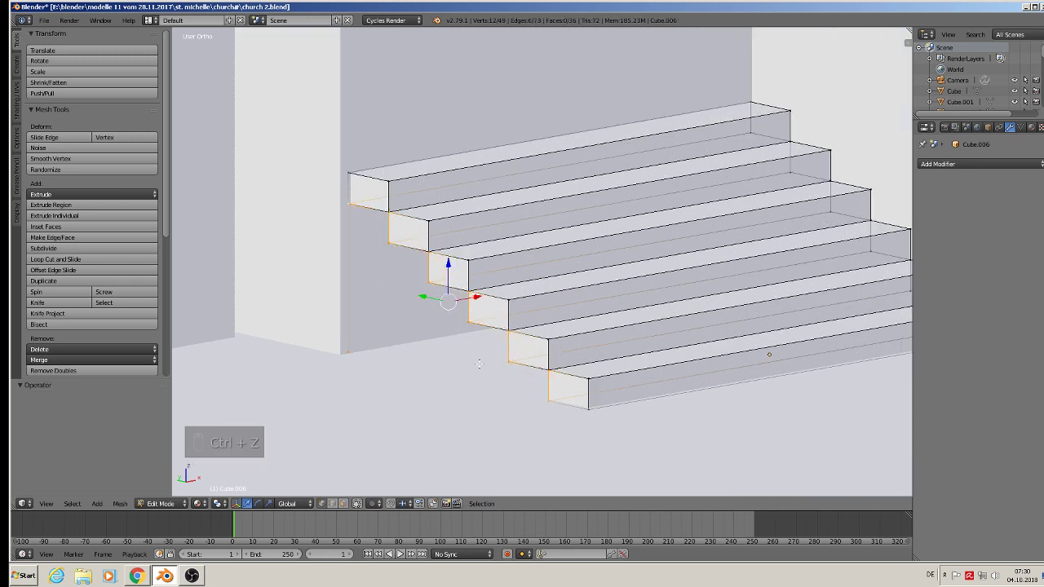
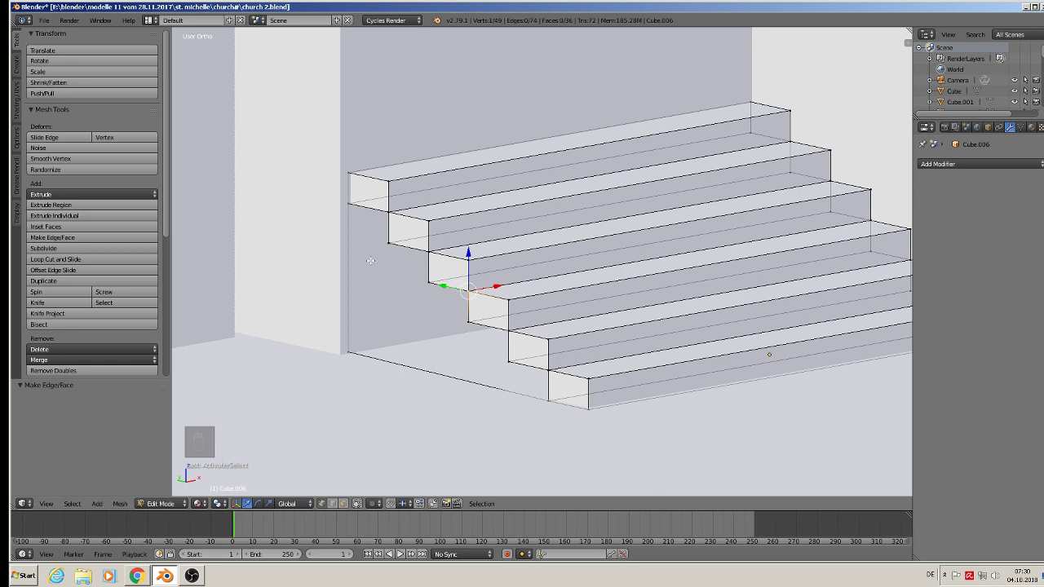
pyautogui.press('c')
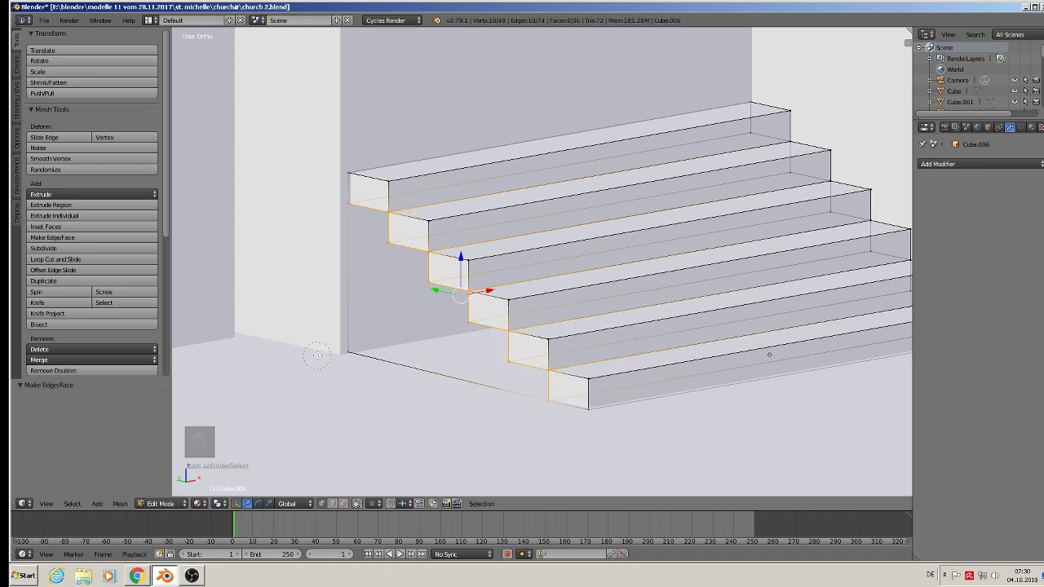
pyautogui.press('f')
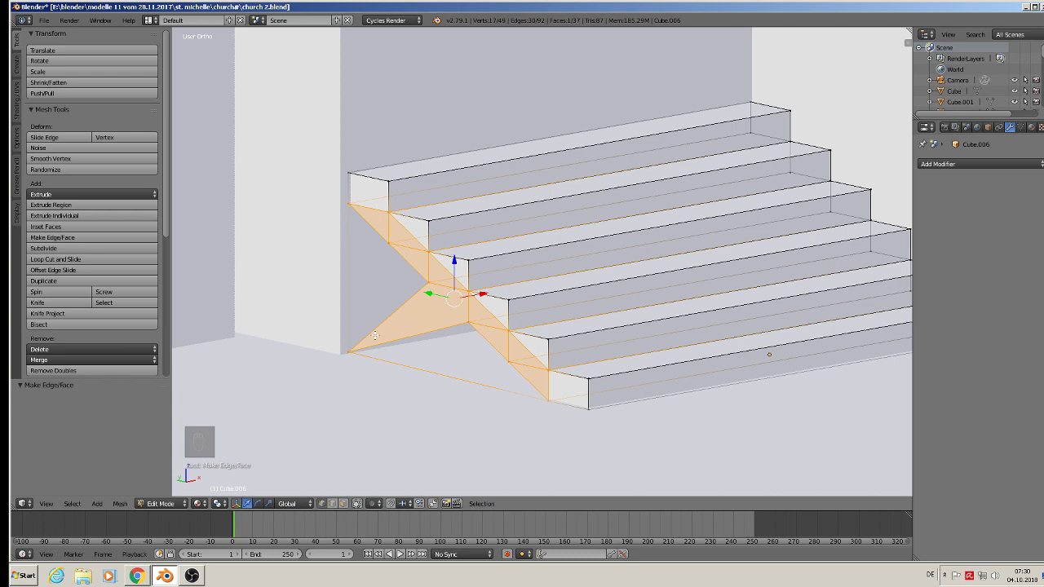
pyautogui.press('ctrl+z')
pyautogui.press('alt+f')
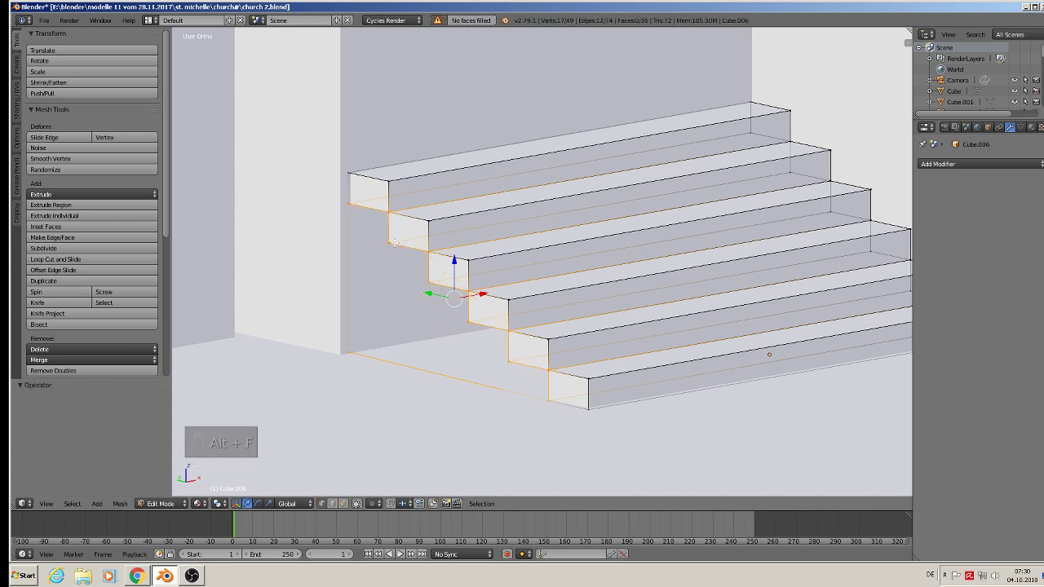
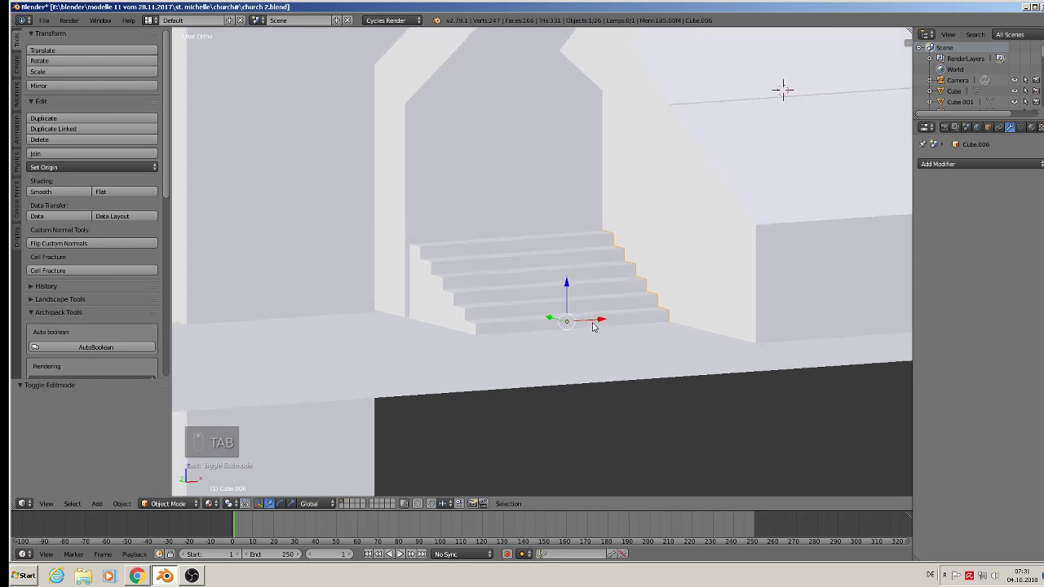
pyautogui.moveTo(605, 321); pyautogui.dragTo(604, 322)
pyautogui.press('a')
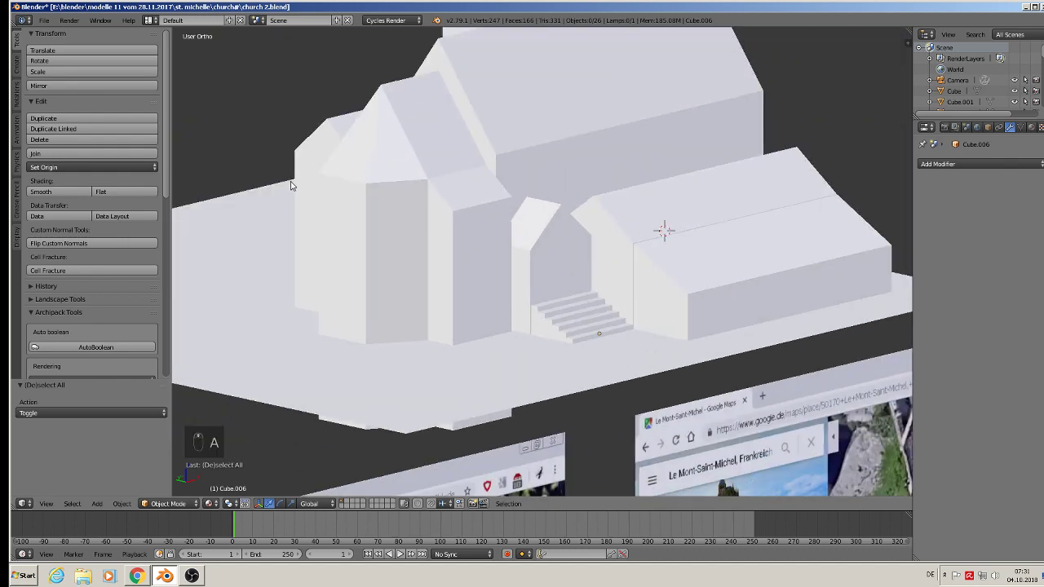
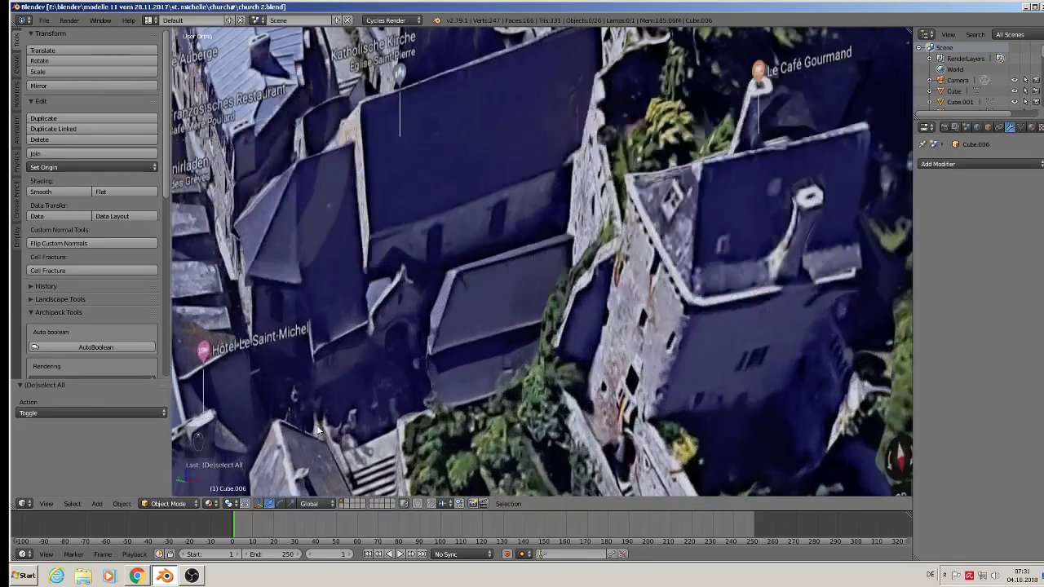
pyautogui.press('KP_1')
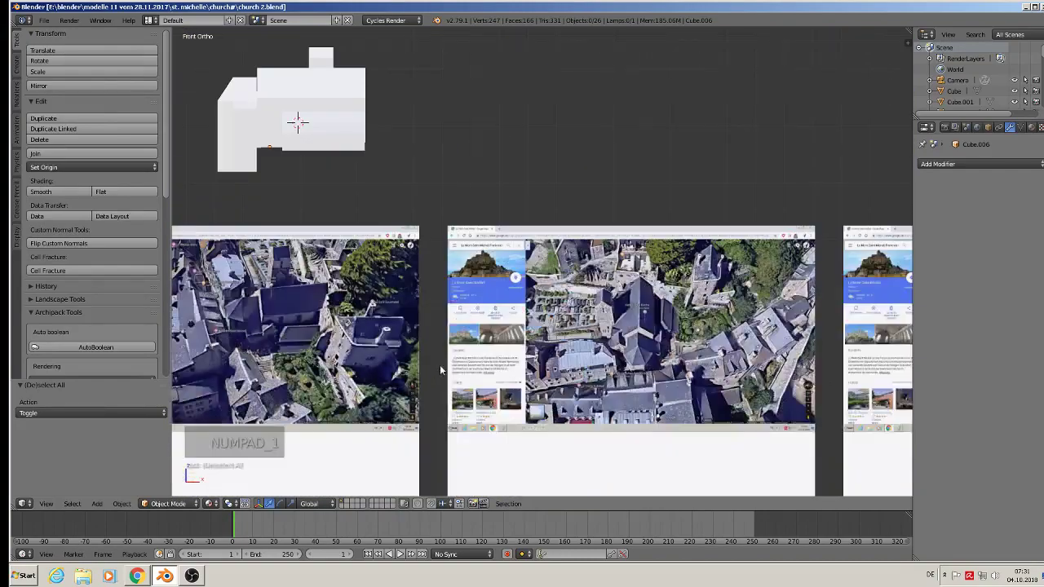
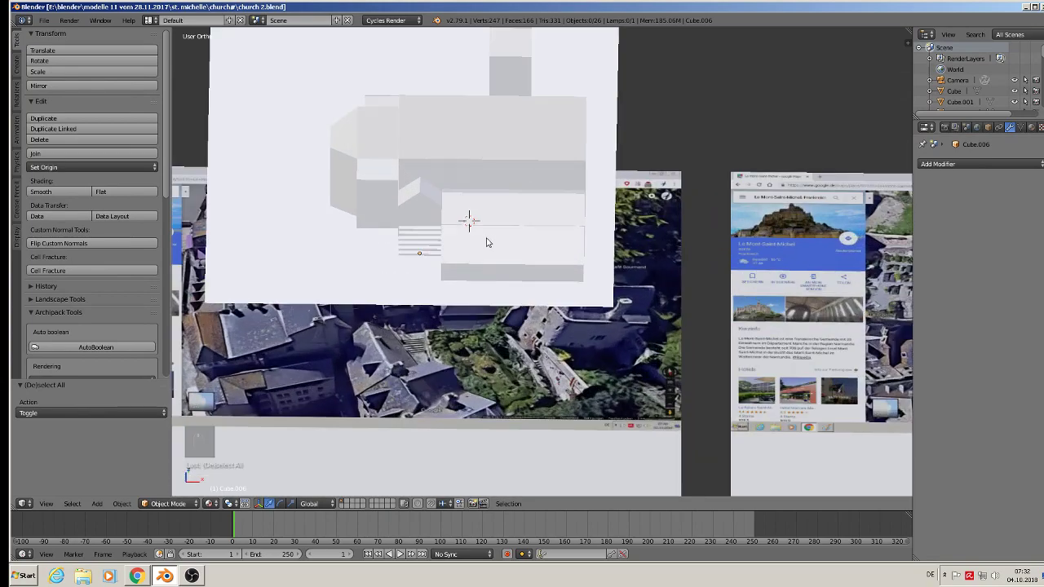
# Rotate the ground slab to match the map and view it from the front
pyautogui.moveTo(256, 208); pyautogui.dragTo(424, 224)
pyautogui.press('Tab')
pyautogui.press('Tab')
pyautogui.press('Tab')
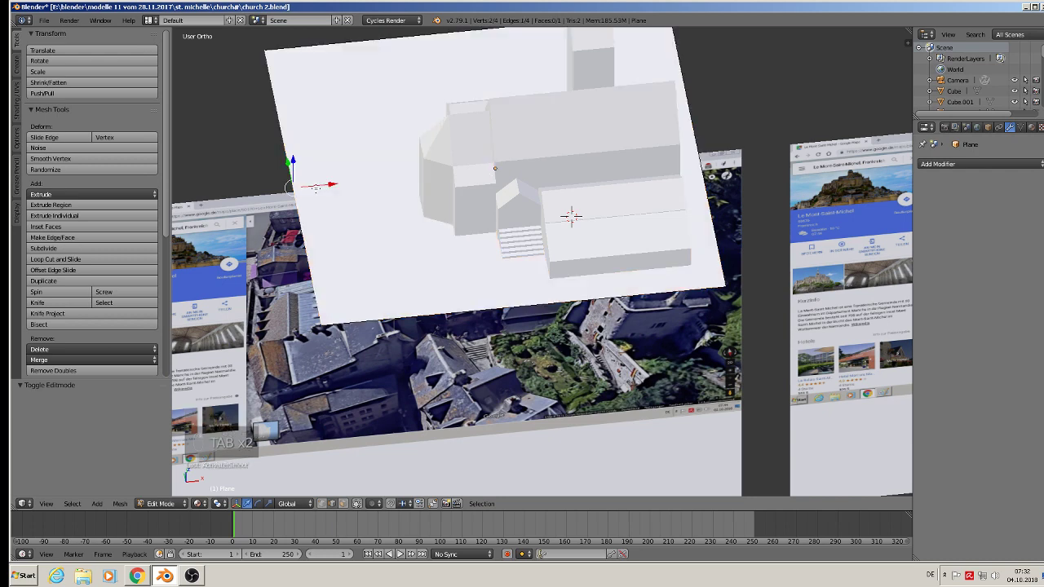
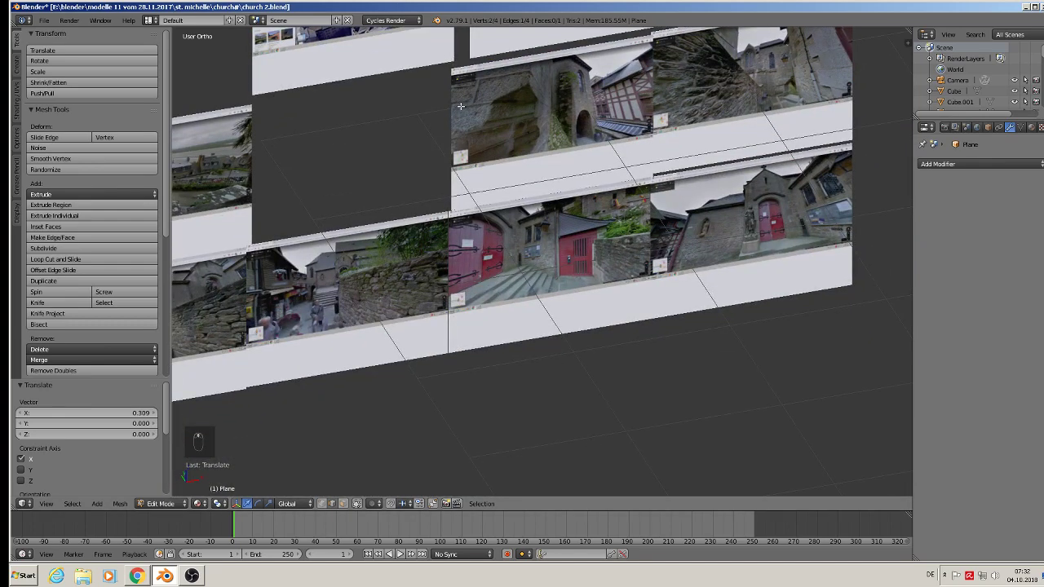
pyautogui.press('KP_1')
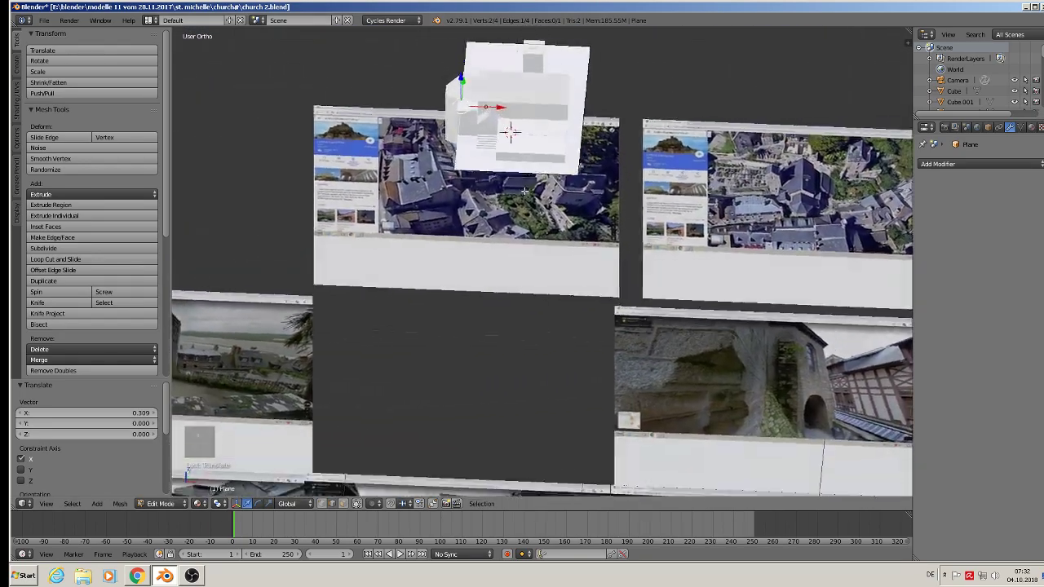
# Adjust the ground plane's vertices, deselect them and return to front view
pyautogui.press('Tab')
pyautogui.press('Tab')
pyautogui.press('Tab')
pyautogui.press('Tab')
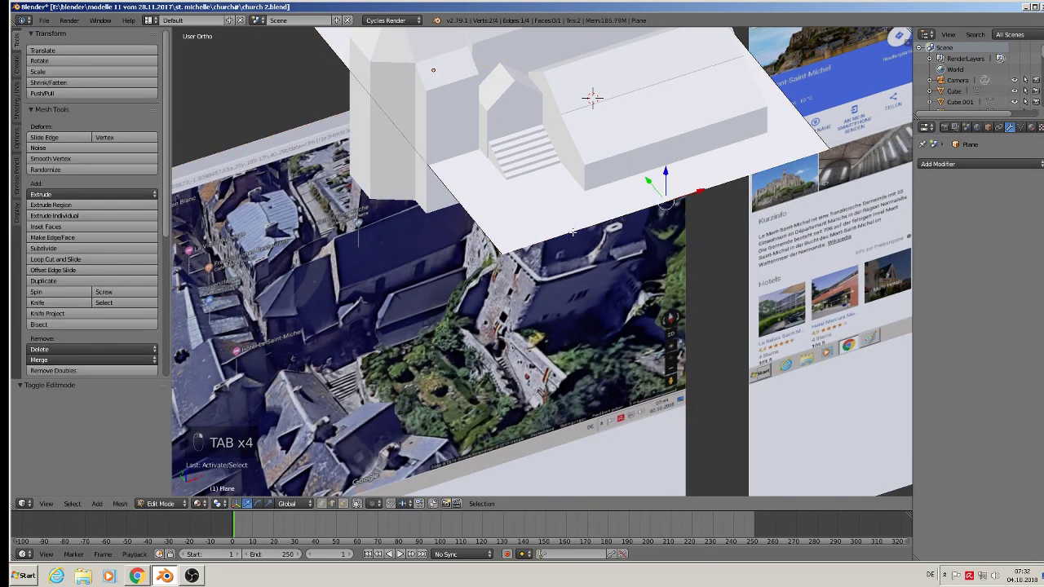
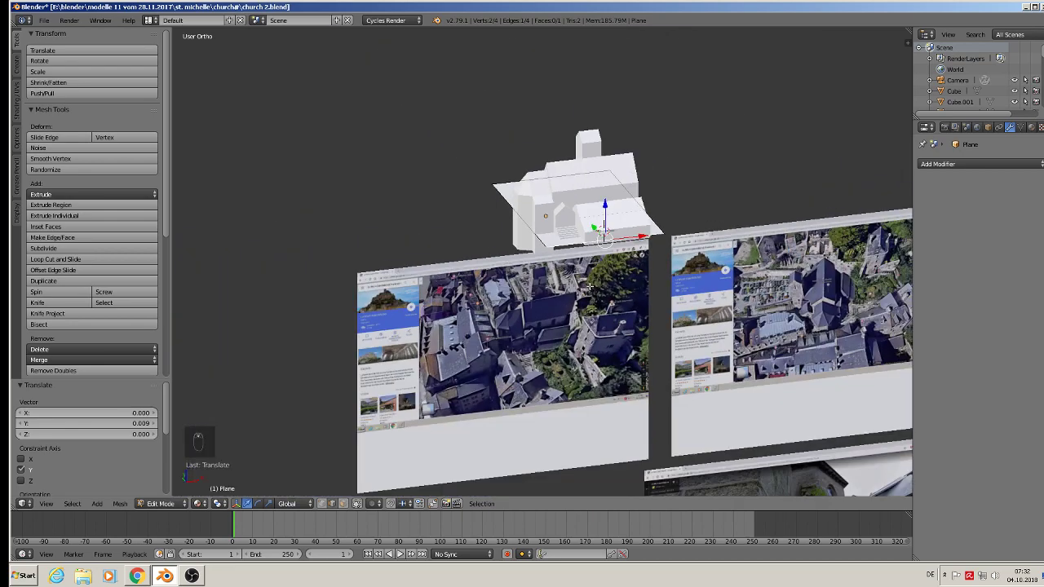
pyautogui.press('a')
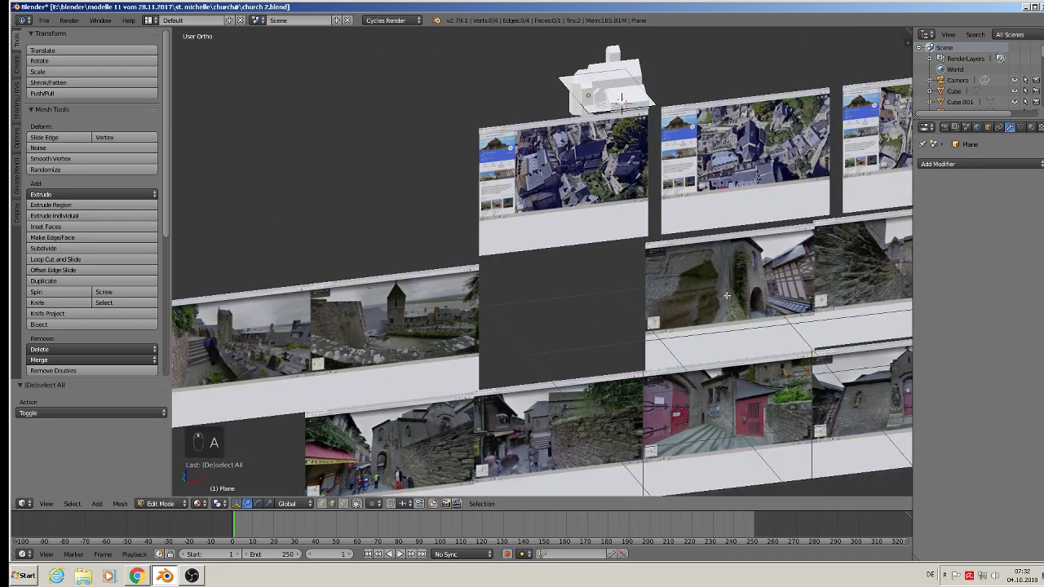
pyautogui.press('KP_1')
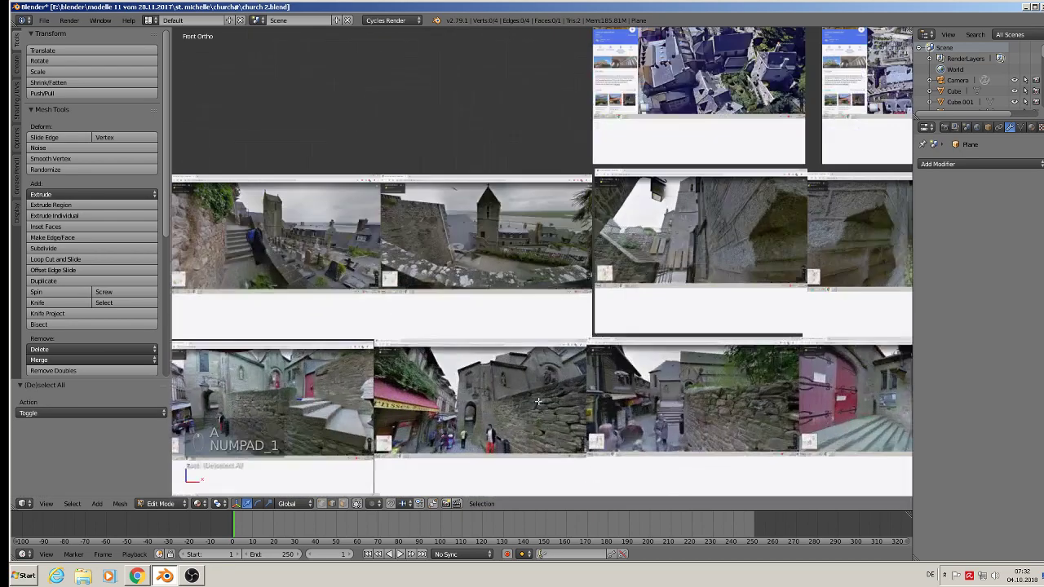
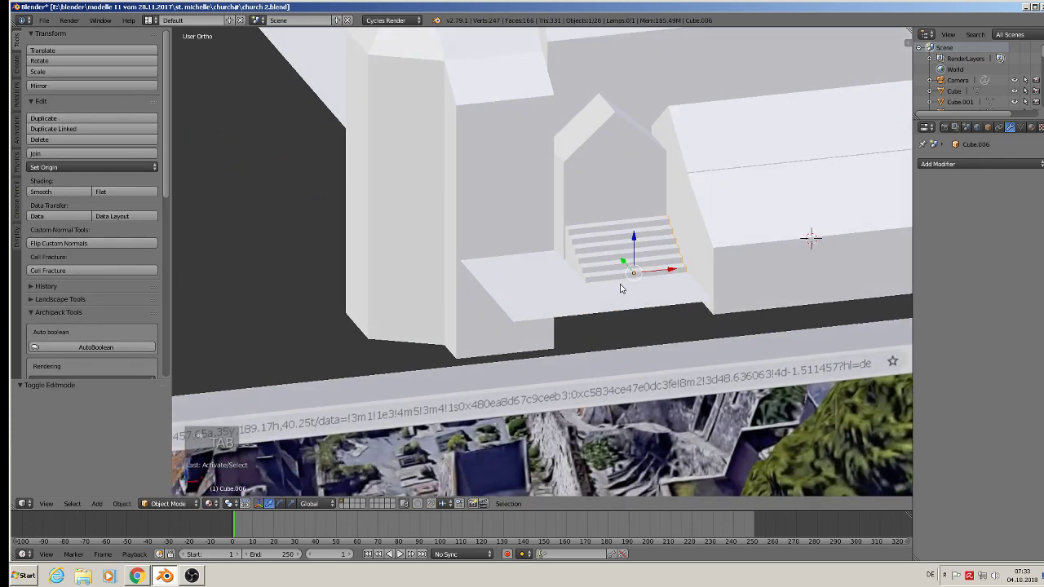
# Duplicate the stairs into a lower flight at the platform edge and start editing the slab
pyautogui.press('shift+d')
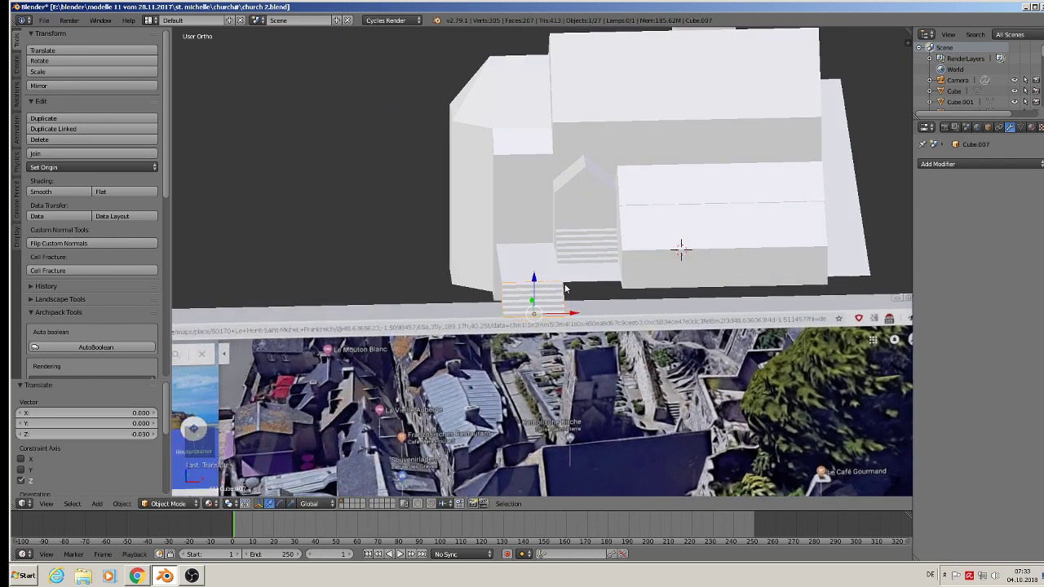
pyautogui.press('a')
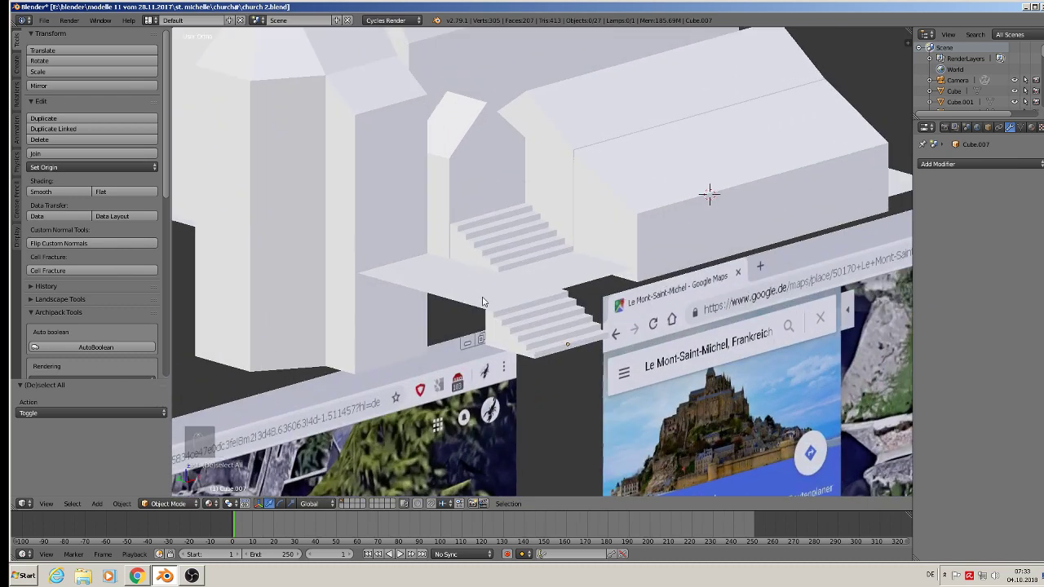
pyautogui.press('Tab')
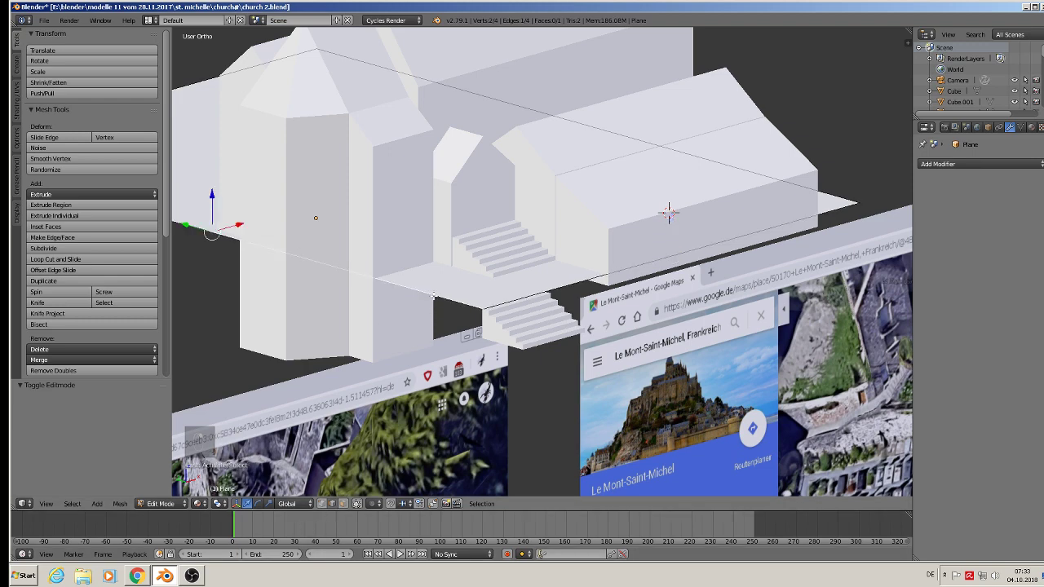
# Extrude the slab edge downward into a vertical face and check it from the front
pyautogui.press('e')
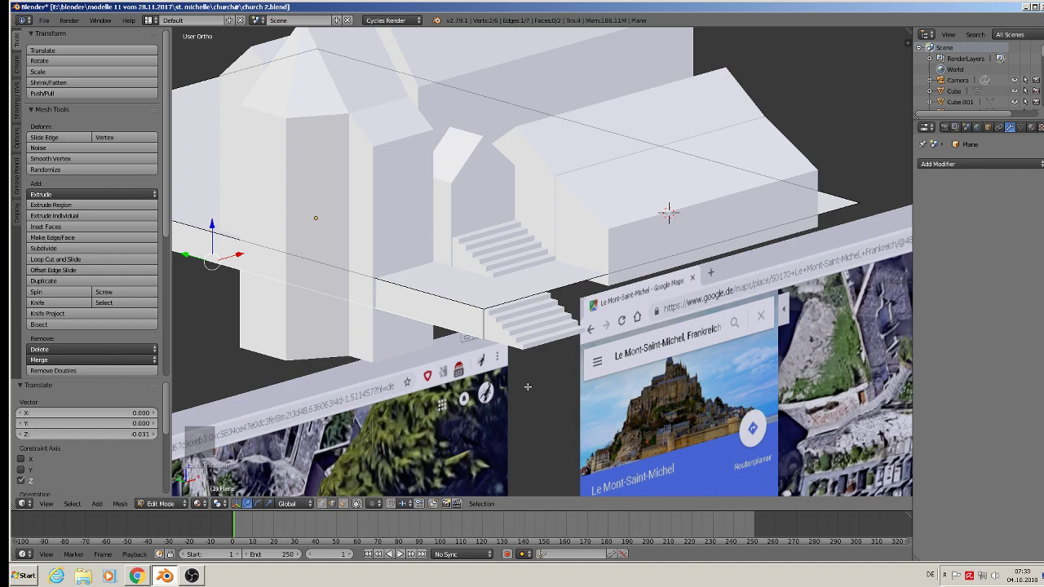
pyautogui.press('Tab')
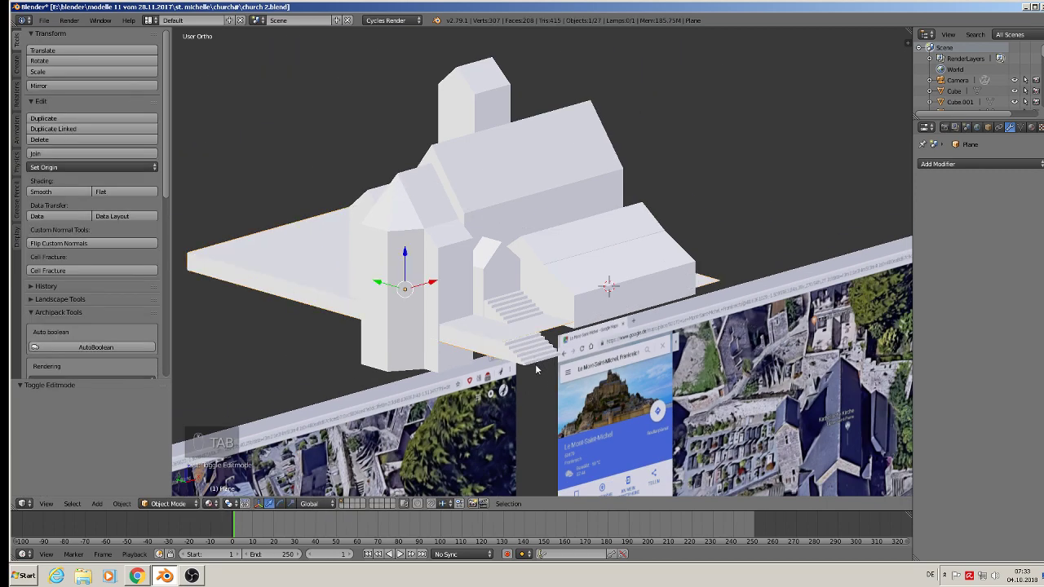
pyautogui.press('KP_1')
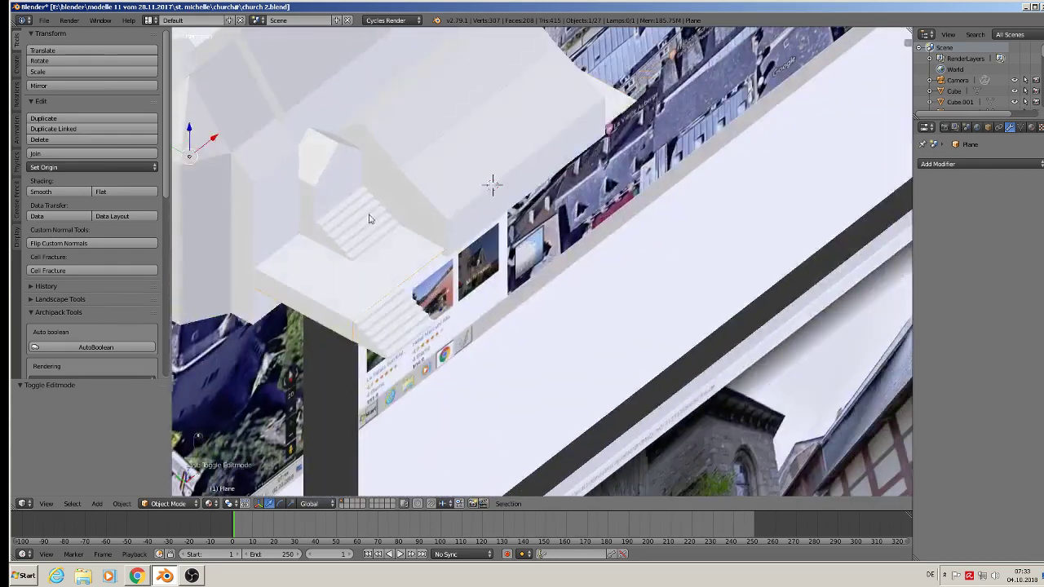
# Stretch the lower stairs along their depth and adjust their height
pyautogui.moveTo(416, 325); pyautogui.dragTo(436, 350)
pyautogui.press('s')
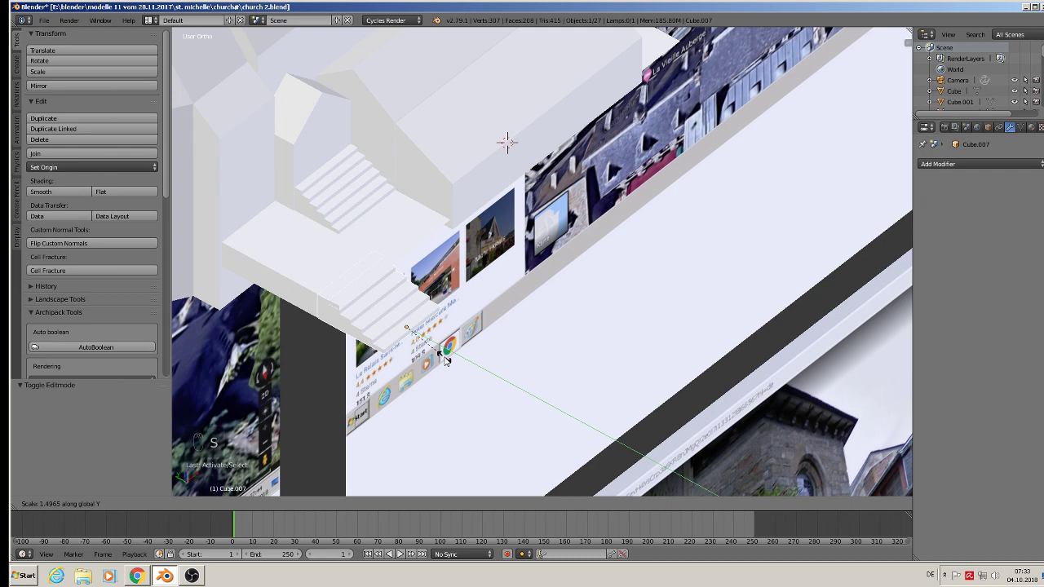
pyautogui.moveTo(390, 316); pyautogui.dragTo(415, 328)
pyautogui.rightClick(416, 327)
pyautogui.press('s')
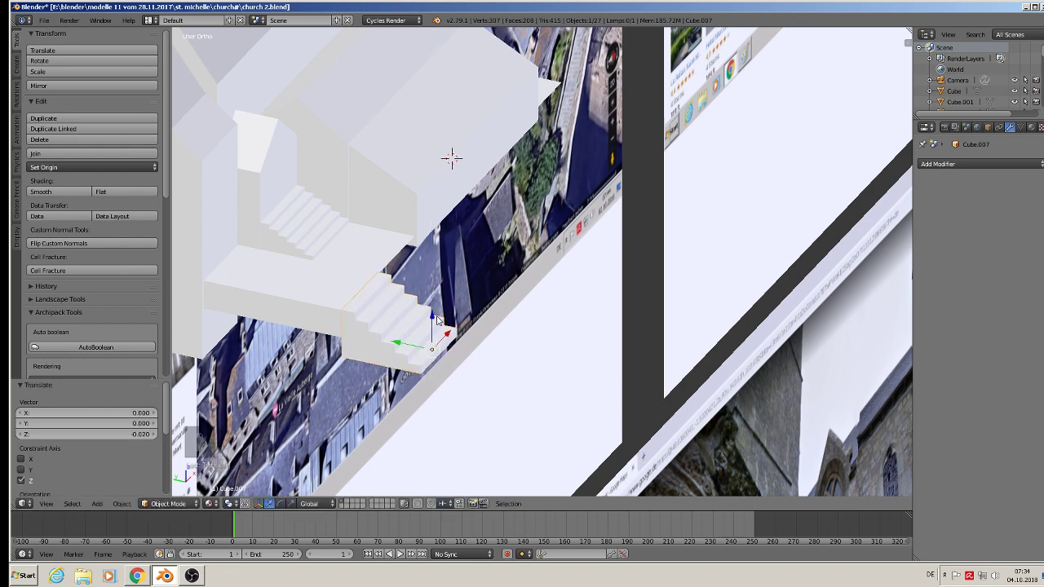
# Nudge the slab edge vertices to meet the stairs and check from the front
pyautogui.press('Tab')
pyautogui.press('Tab')
pyautogui.press('Tab')
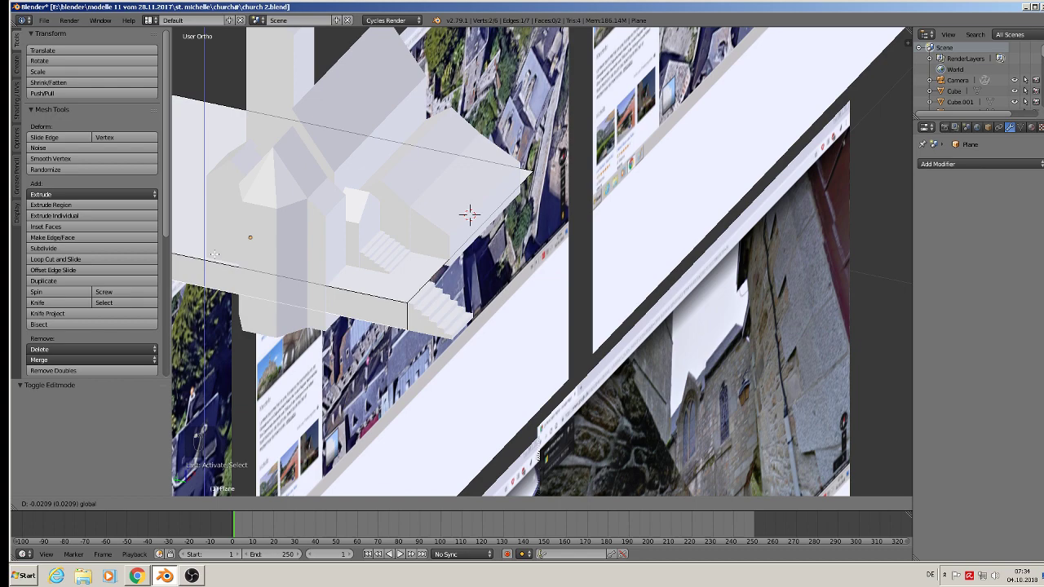
pyautogui.press('a')
pyautogui.press('a')
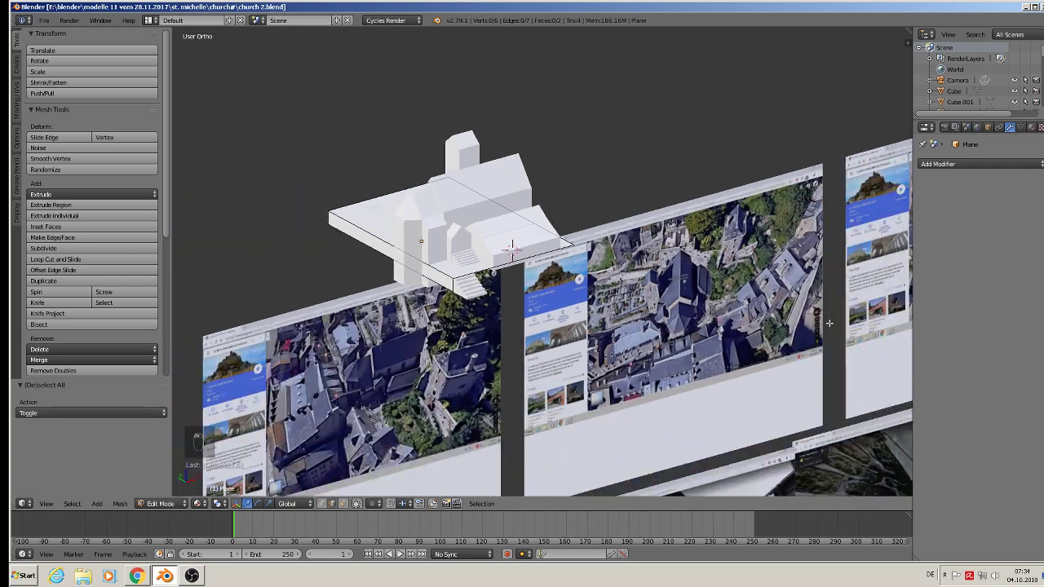
pyautogui.press('KP_1')
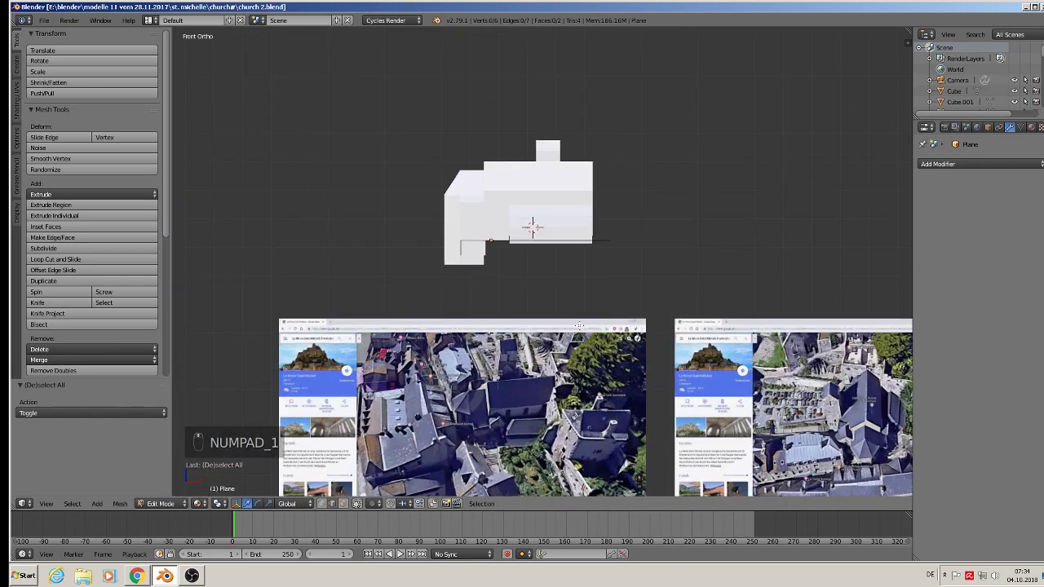
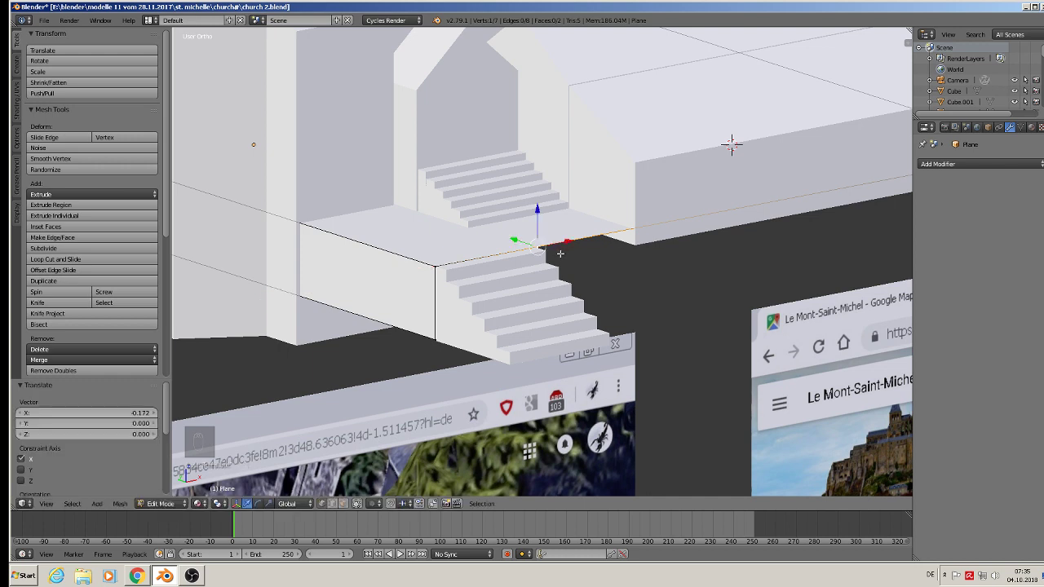
# Extrude the slab into a long strip along the side hall and straighten its end along X
pyautogui.press('e')
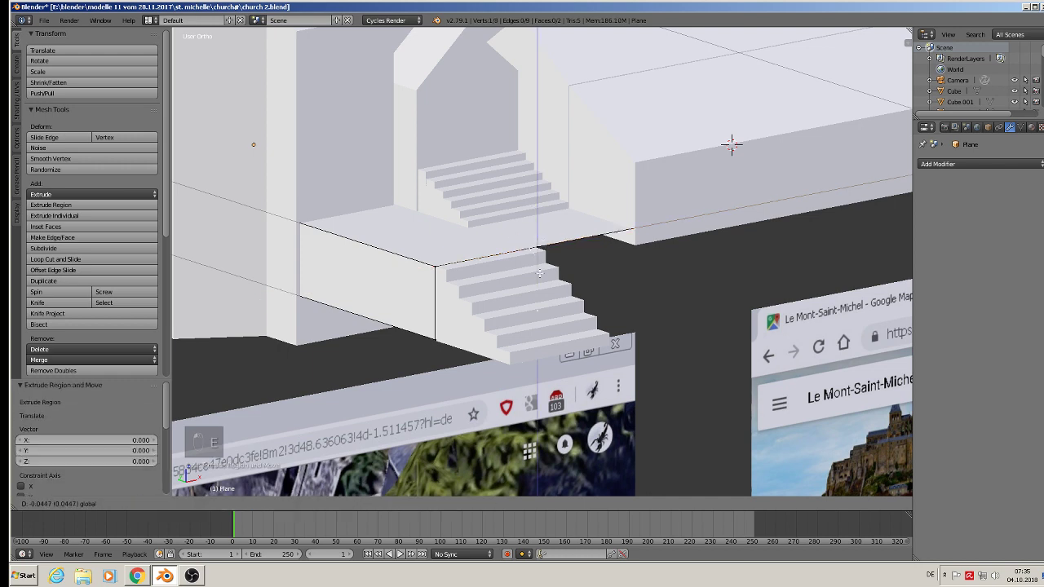
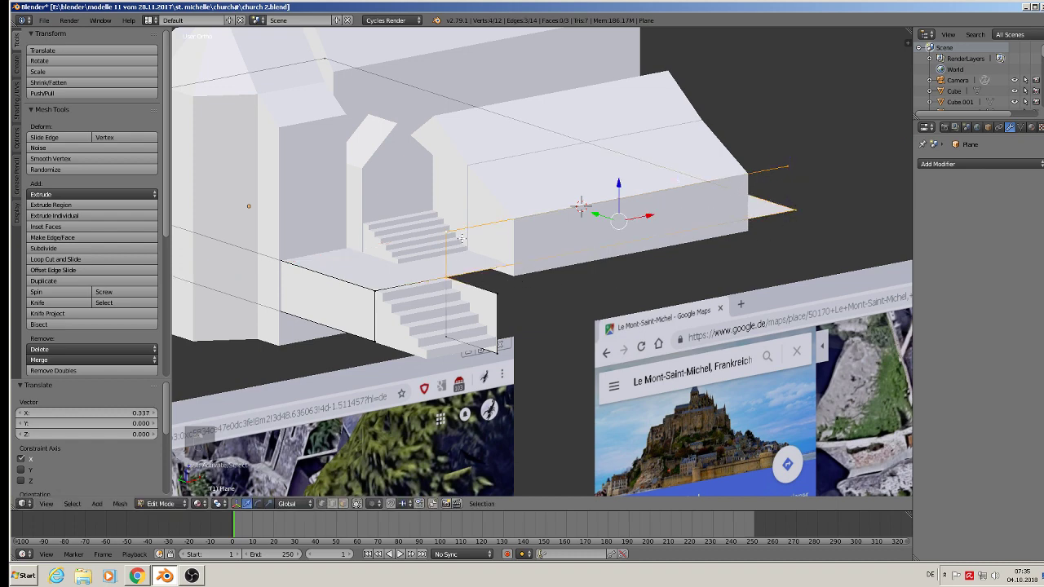
pyautogui.press('f')
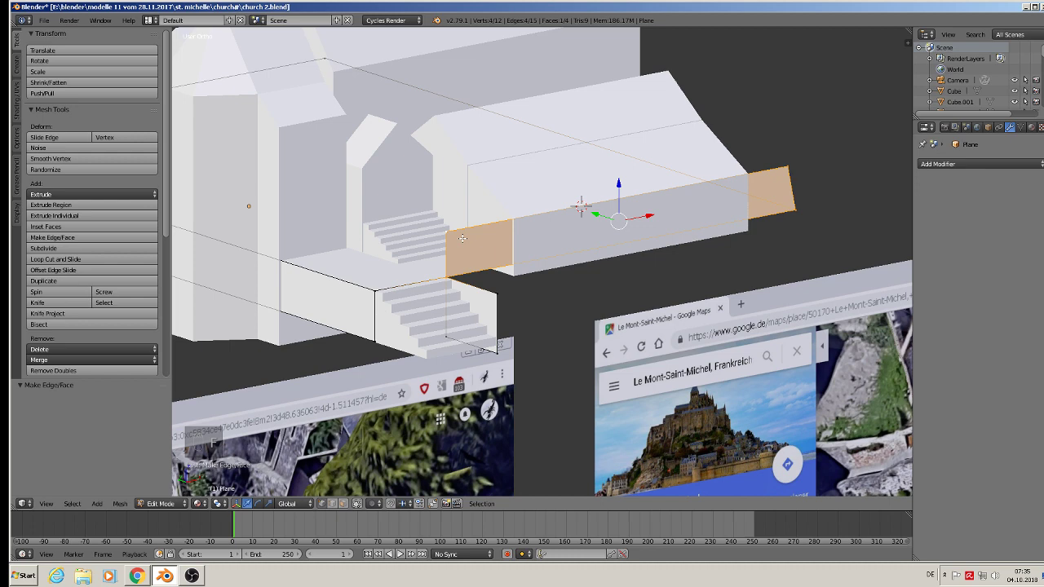
pyautogui.press('Tab')
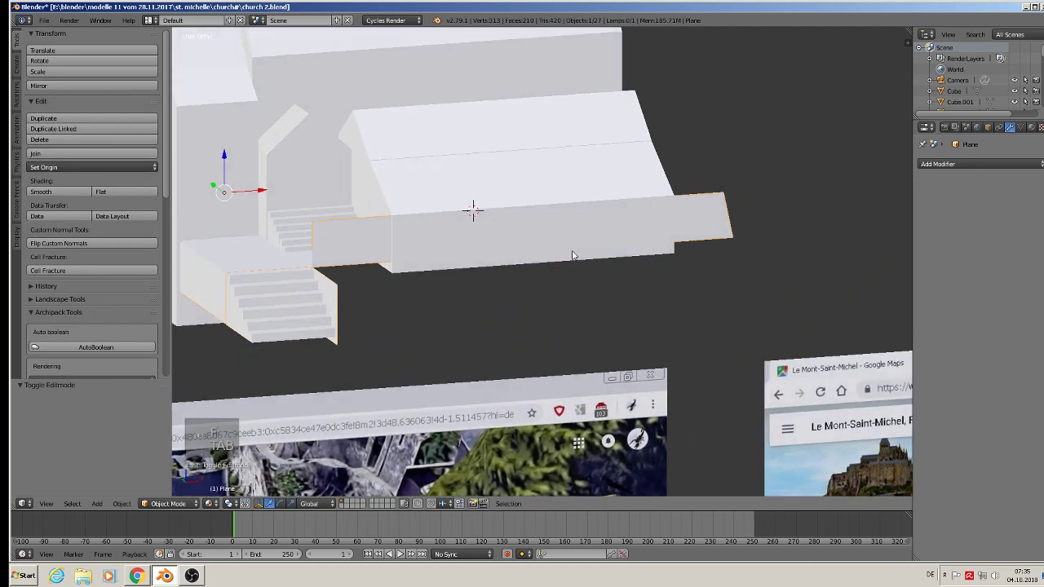
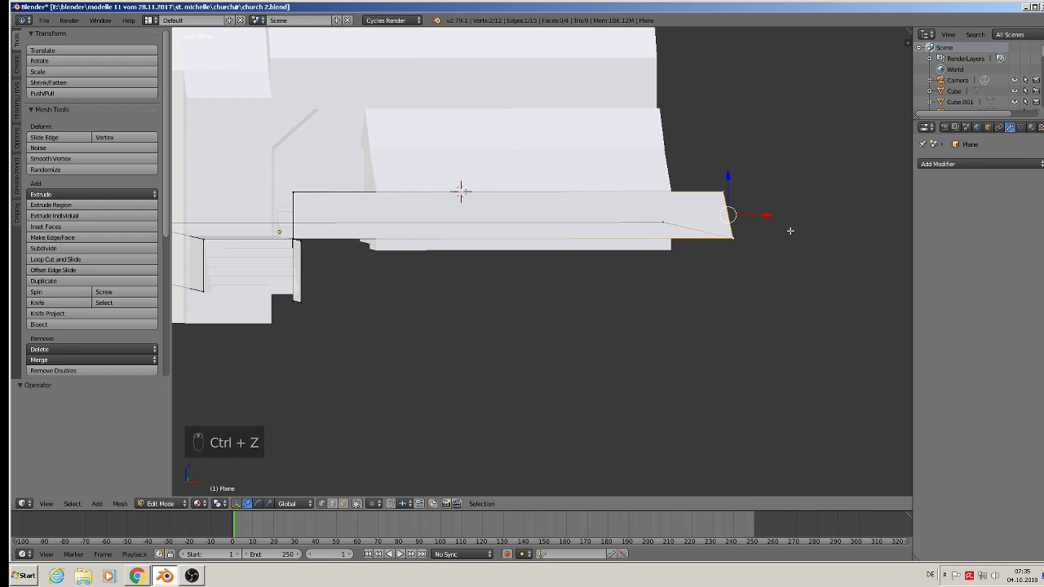
pyautogui.press('s')
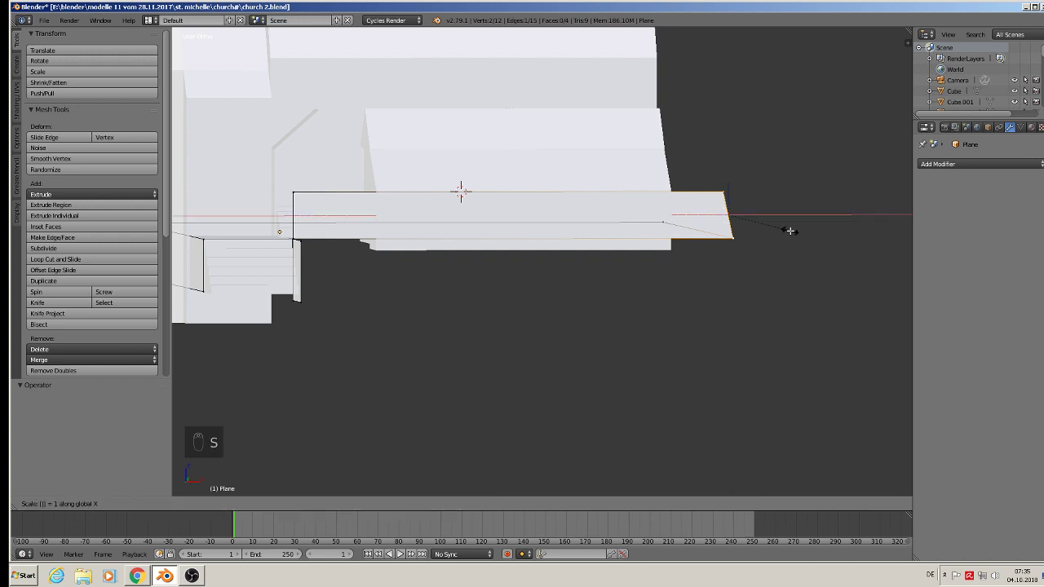
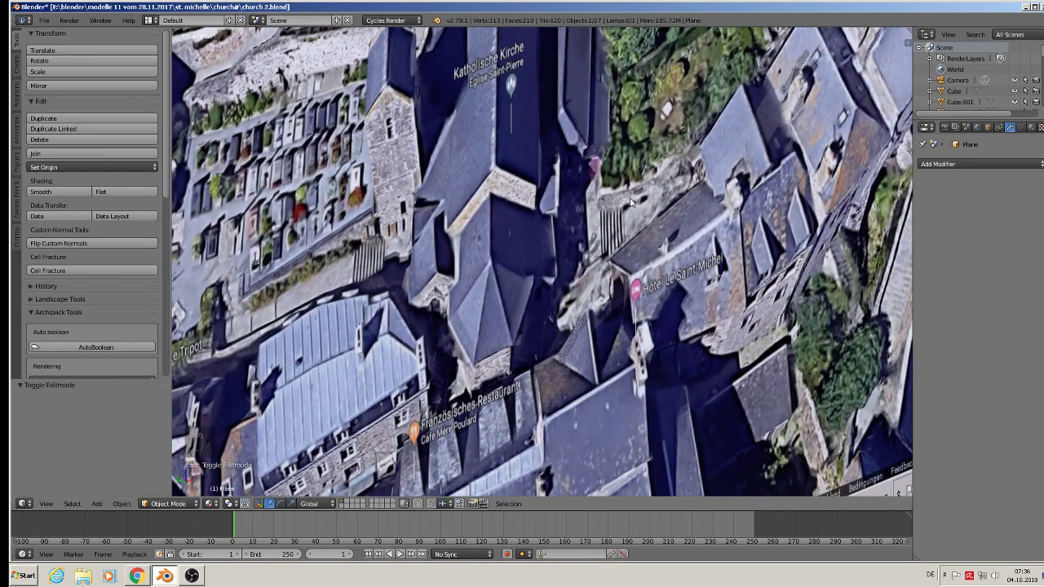
# Push the stair wall faces sideways to give it thickness and add a loop cut
pyautogui.press('KP_1')
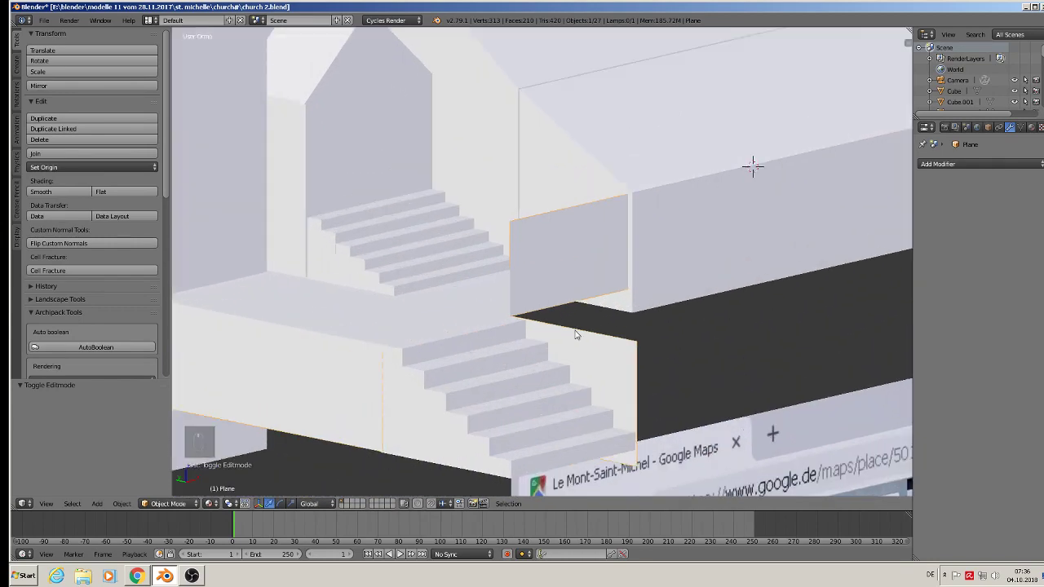
pyautogui.press('Tab')
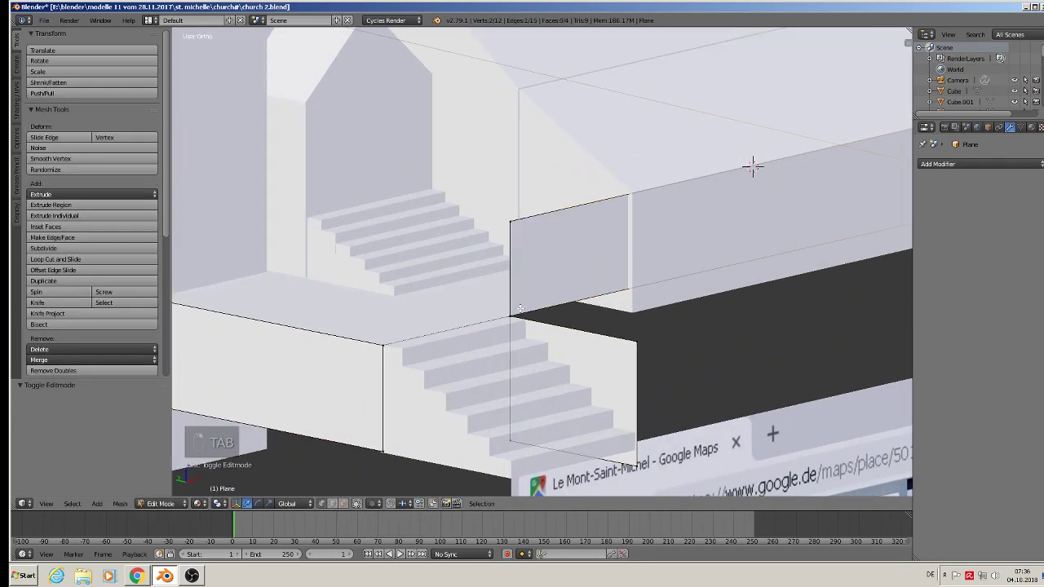
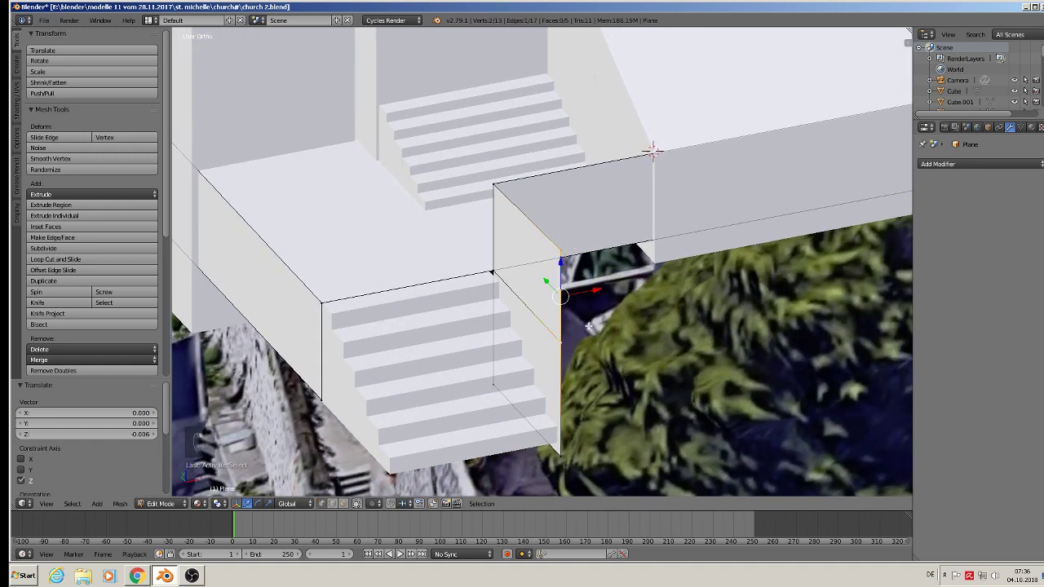
pyautogui.press('e')
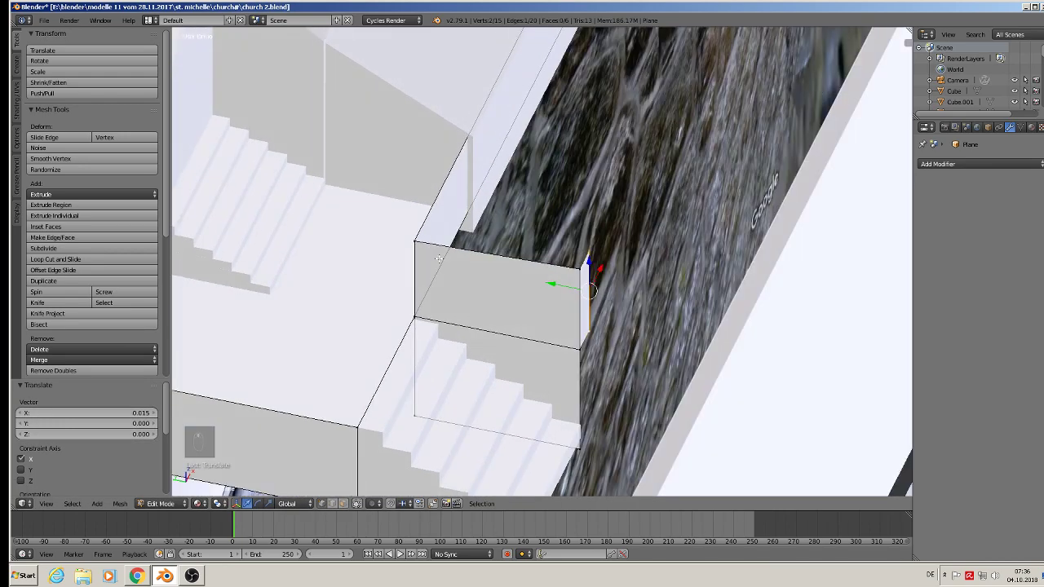
pyautogui.press('ctrl+r')
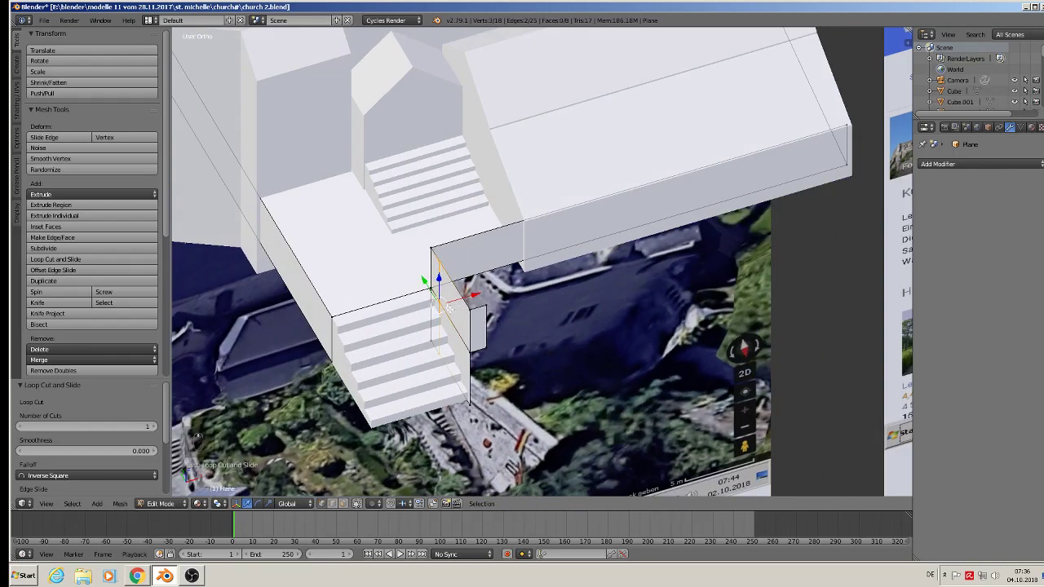
# Extrude a squared-off corner section from the wall and finish editing
pyautogui.press('e')
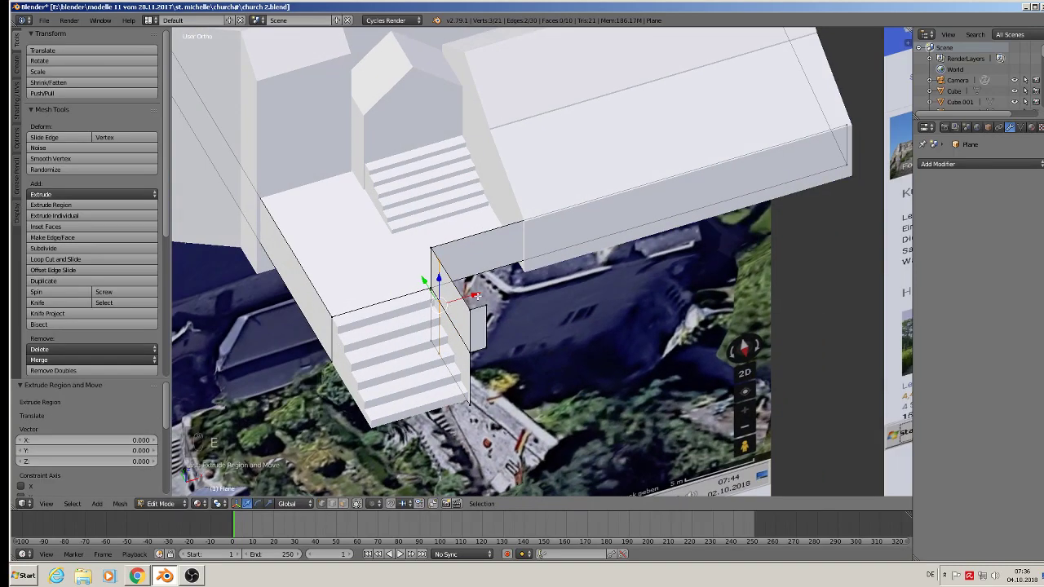
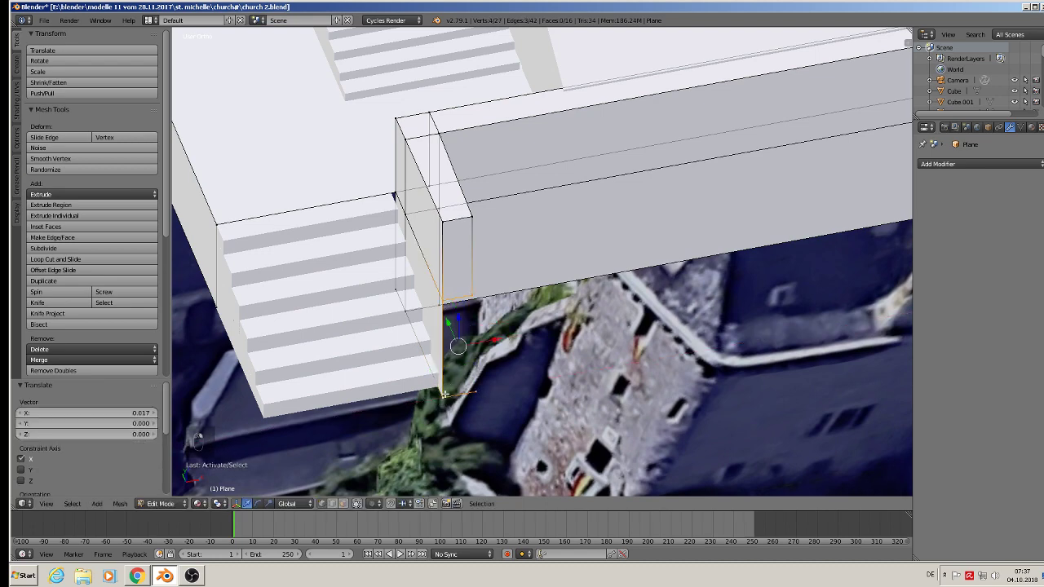
pyautogui.press('f')
pyautogui.press('Tab')
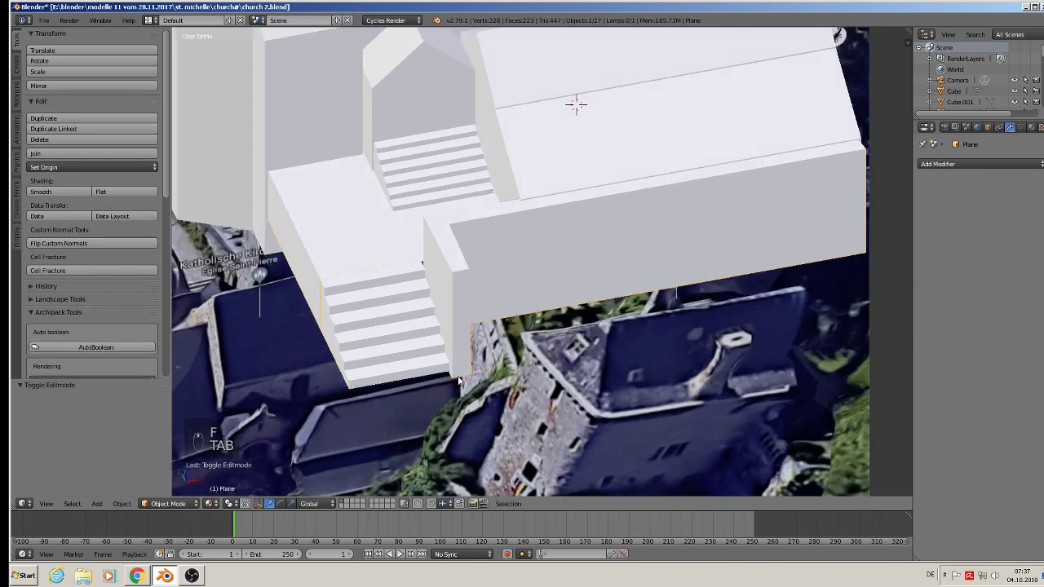
# Deselect everything and save the church model file
pyautogui.press('a')
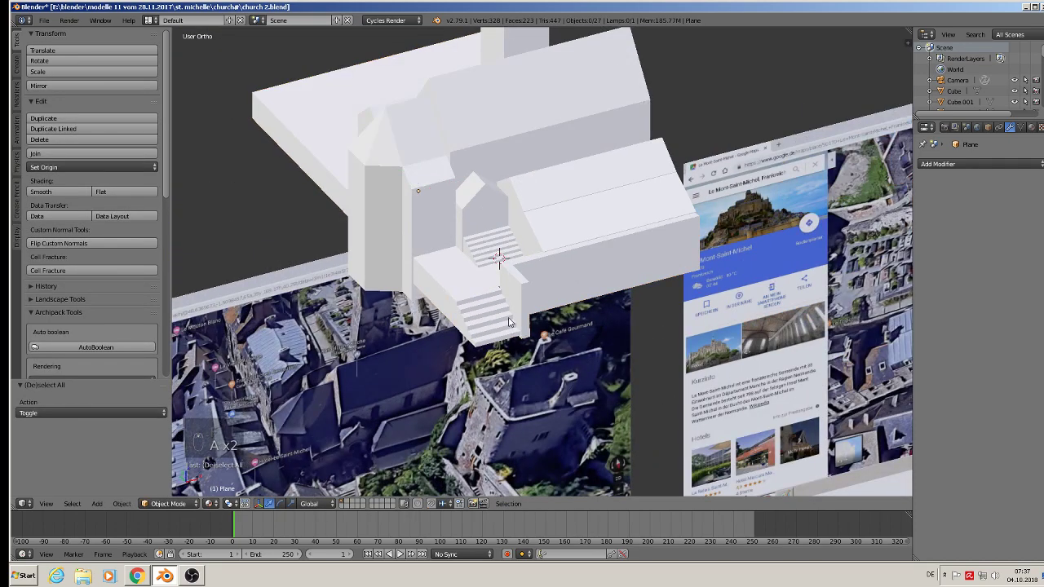
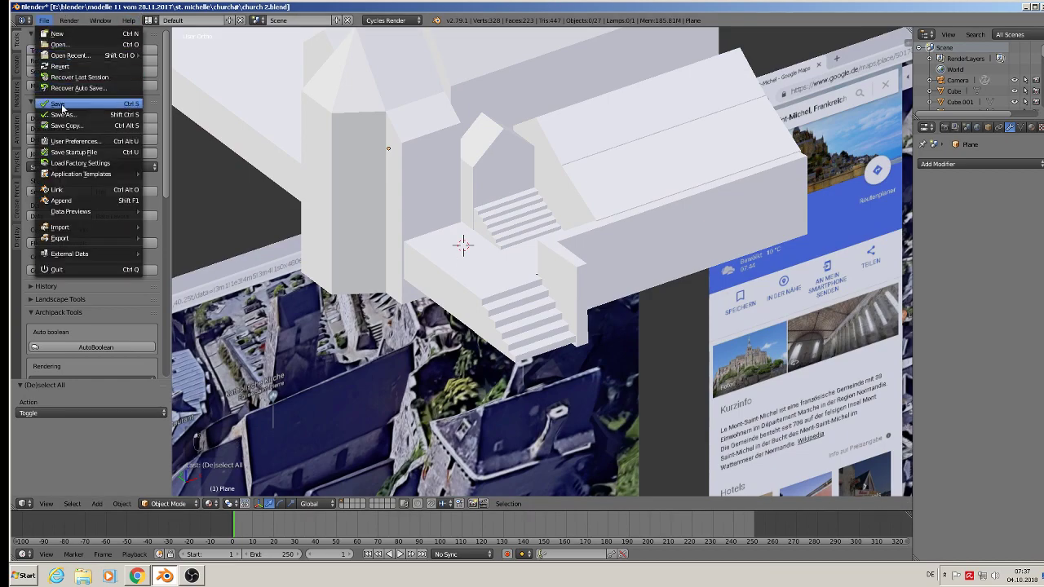
pyautogui.press('KP_1')
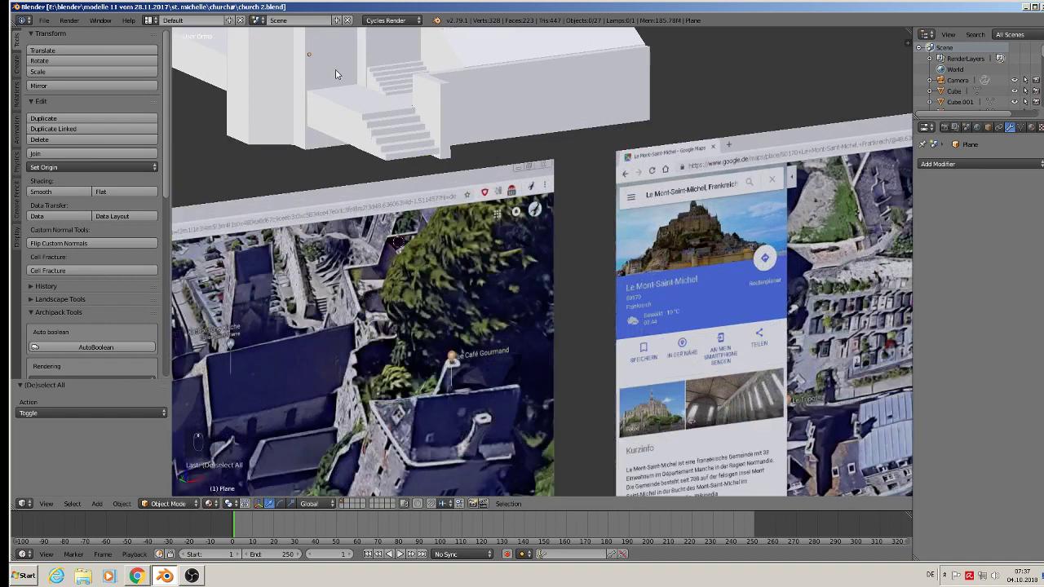
# Briefly place a loop cut on the stair-side wall, then return to whole objects
pyautogui.press('Tab')
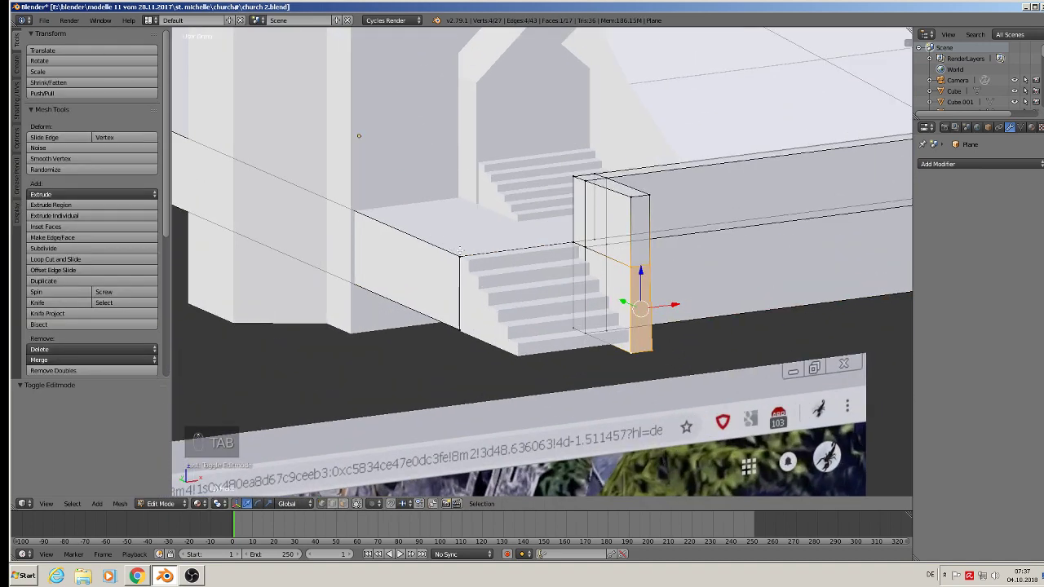
pyautogui.press('ctrl+r')
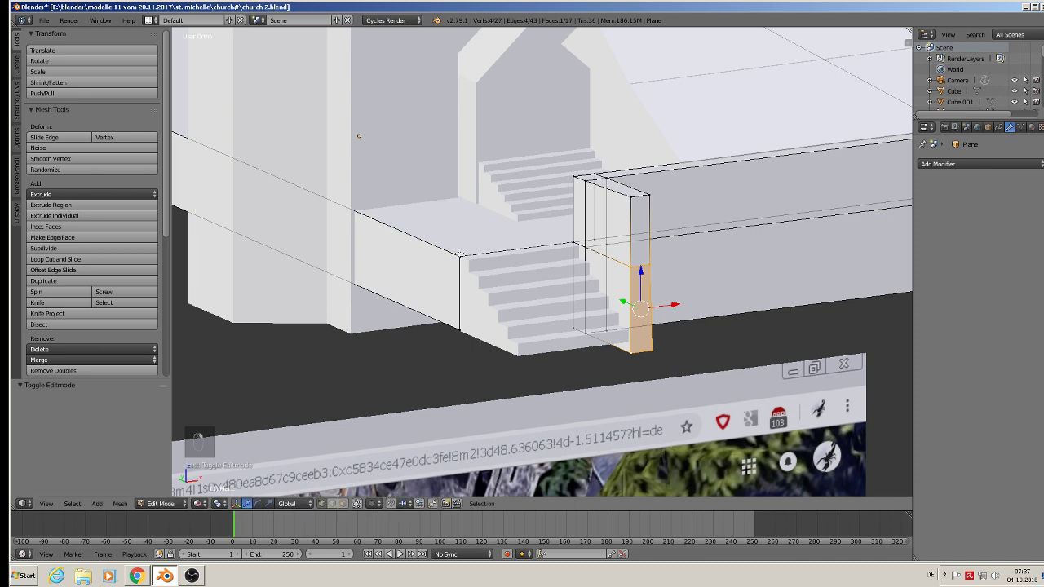
pyautogui.press('Tab')
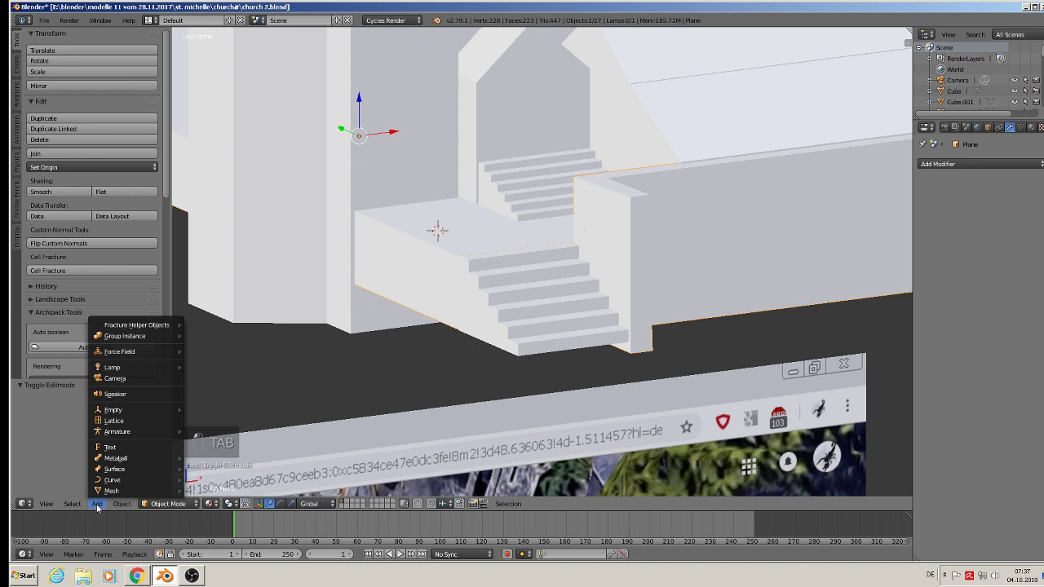
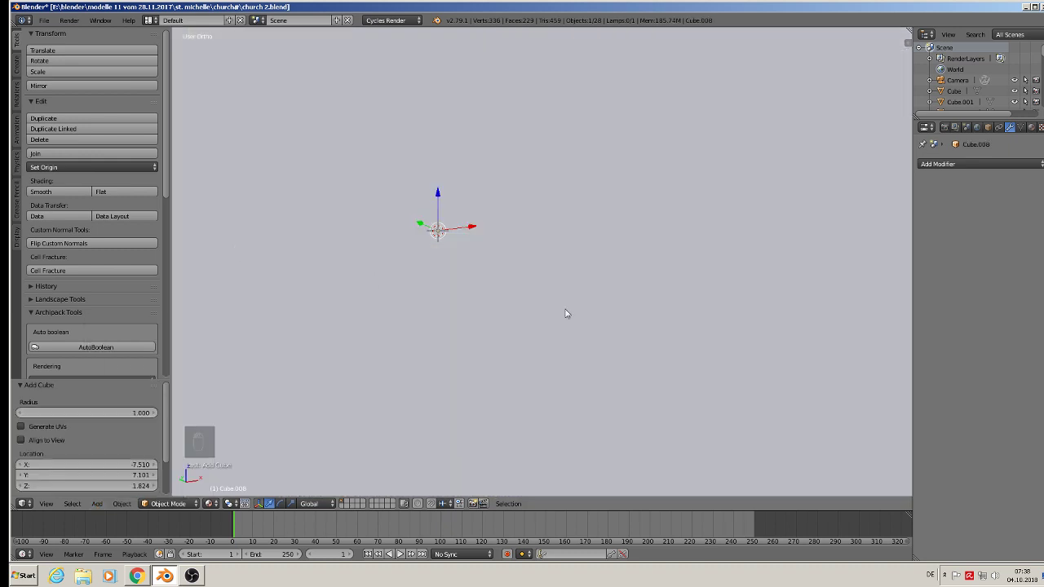
# Shrink the new cube into a thin low parapet and position it on the stair landing
pyautogui.press('s')
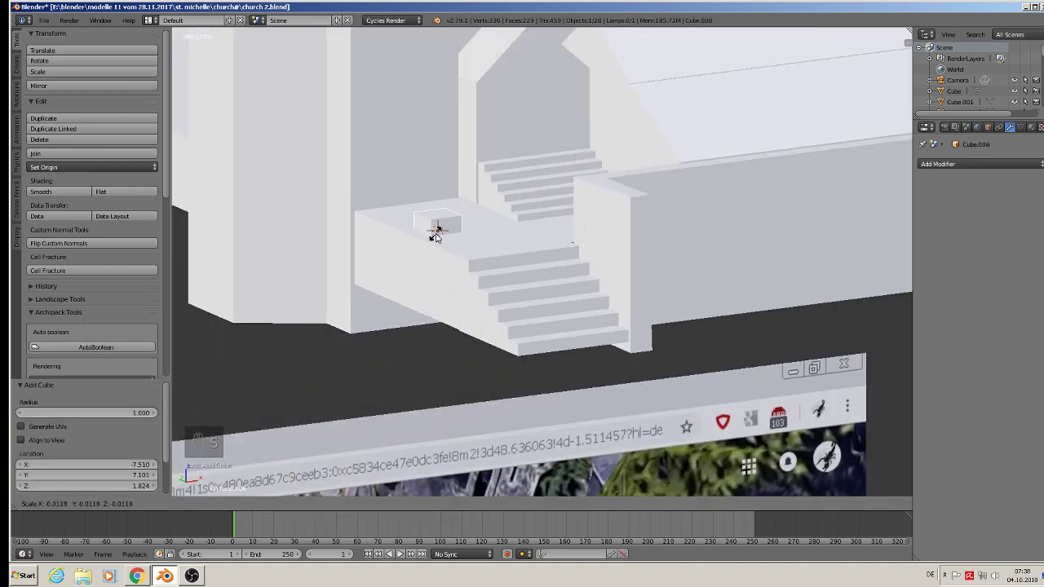
pyautogui.moveTo(485, 223); pyautogui.dragTo(444, 253)
pyautogui.press('s')
pyautogui.press('s')
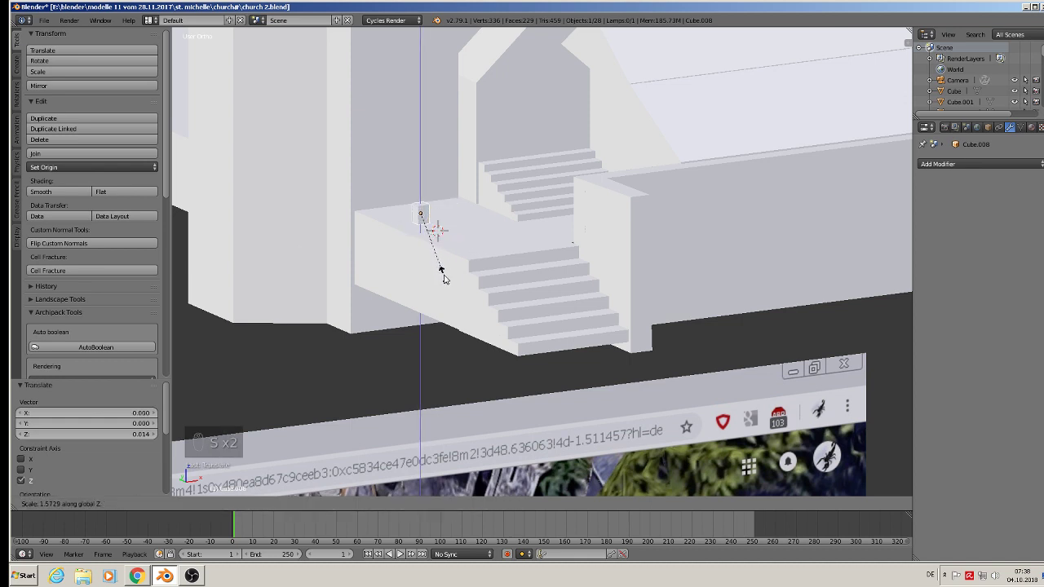
pyautogui.press('s')
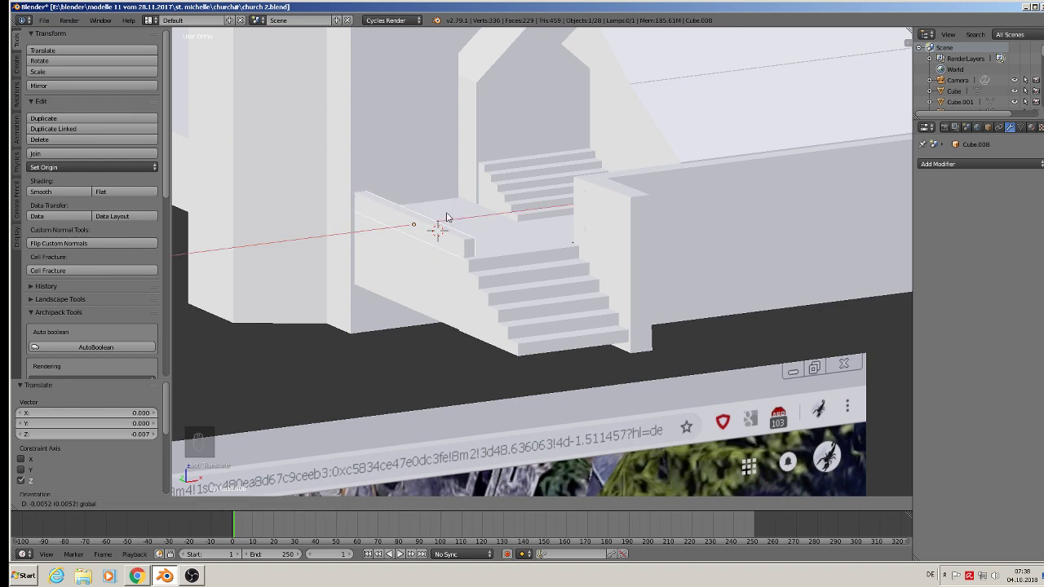
pyautogui.press('a')
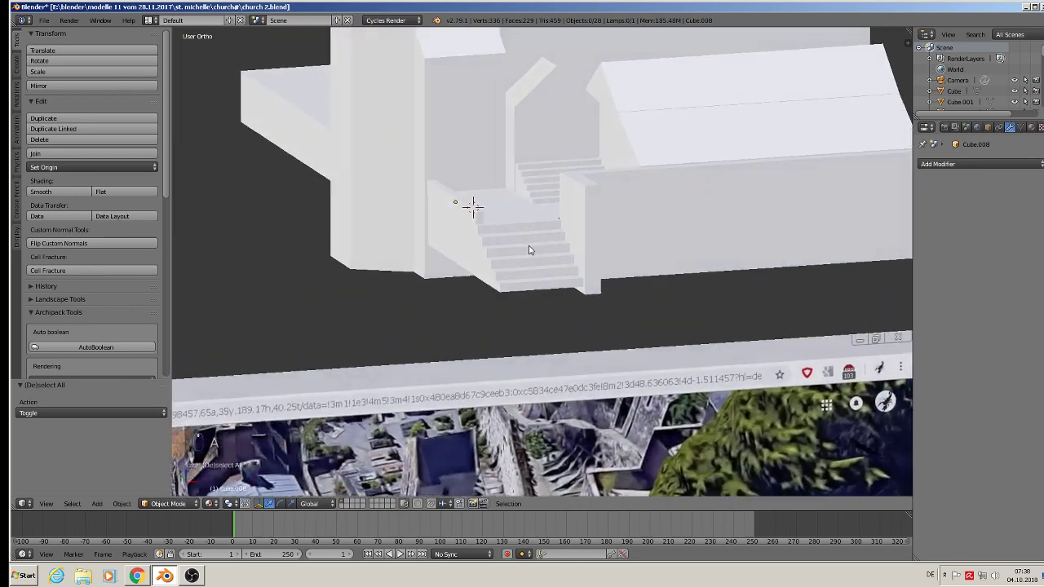
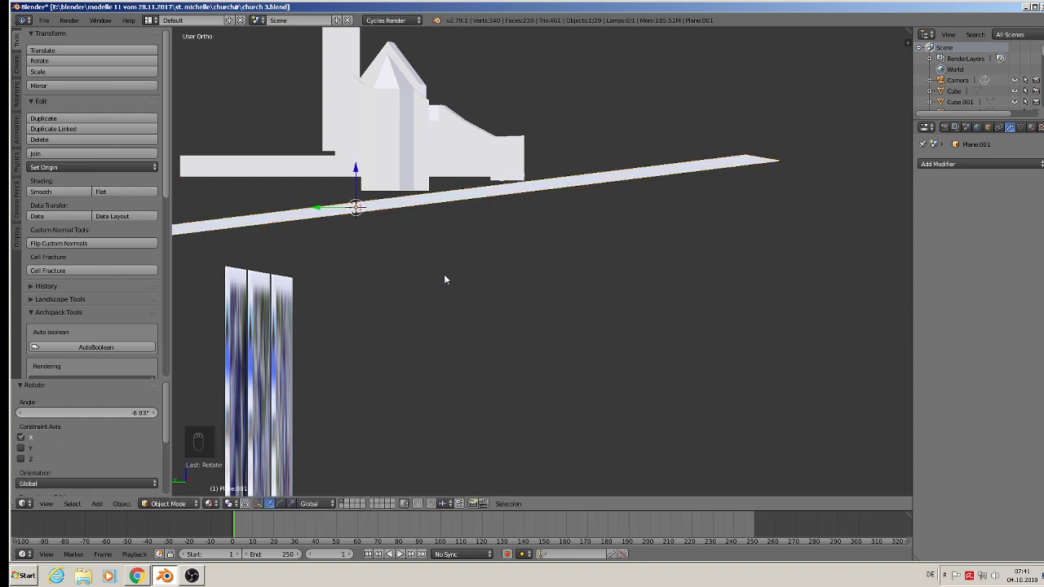
# From the right side view, lower the wide slab along Z so it sits beneath the church base
pyautogui.press('KP_1')
pyautogui.press('KP_3')
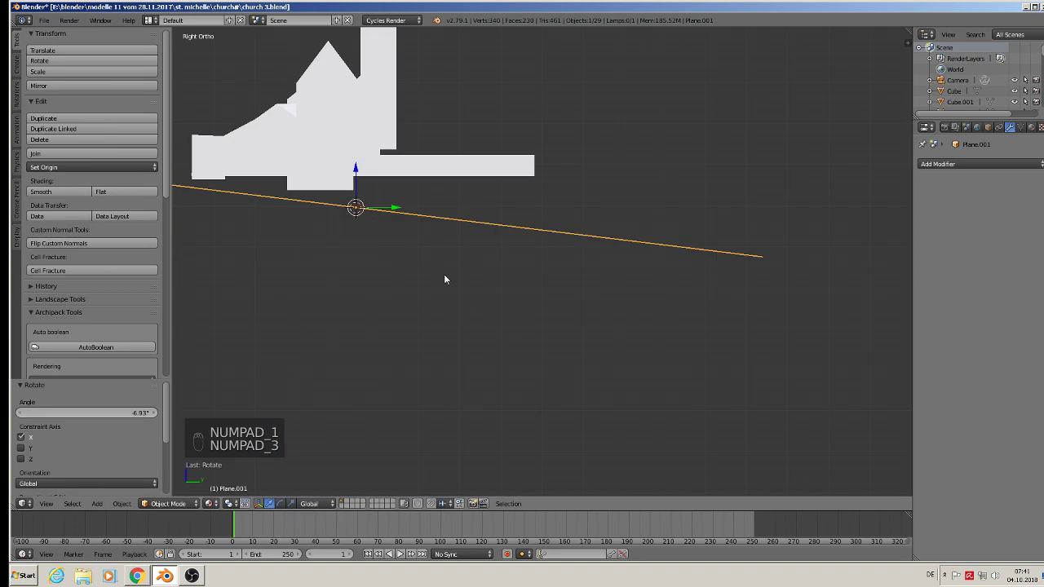
pyautogui.click(358, 175)
pyautogui.moveTo(360, 166); pyautogui.dragTo(317, 192)
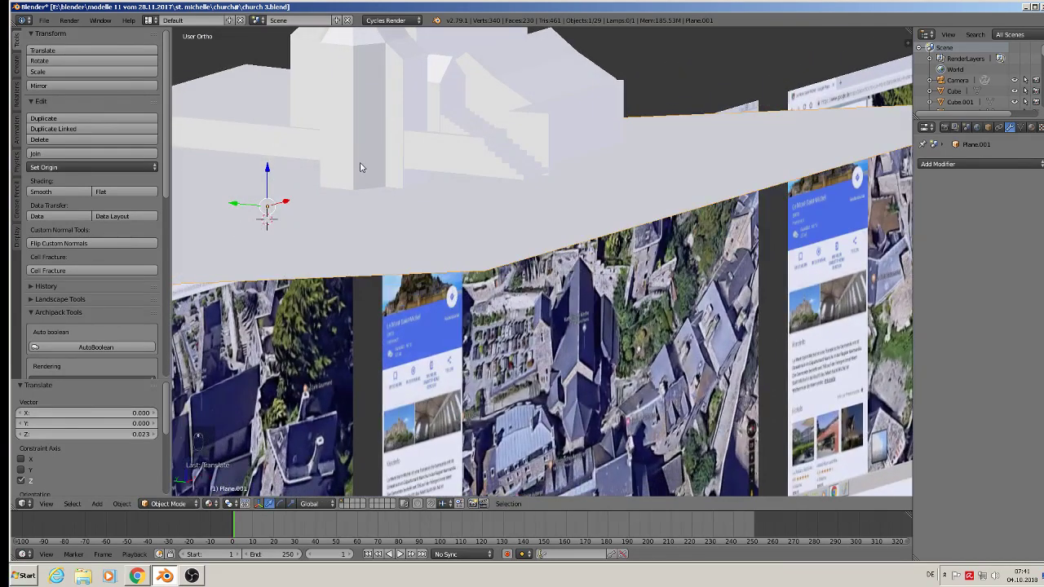
pyautogui.moveTo(494, 194); pyautogui.dragTo(487, 211)
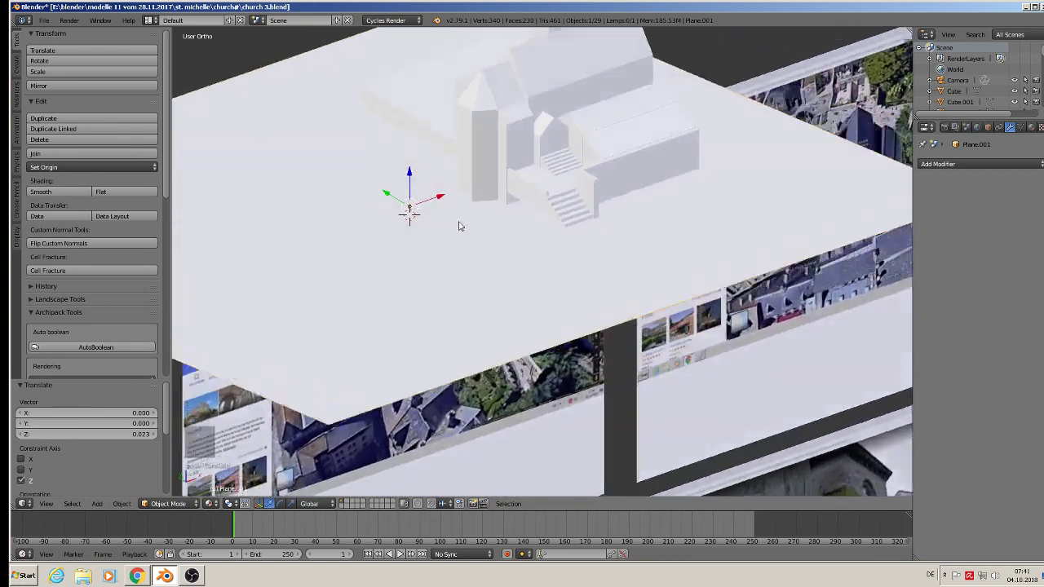
pyautogui.moveTo(419, 218); pyautogui.dragTo(407, 222)
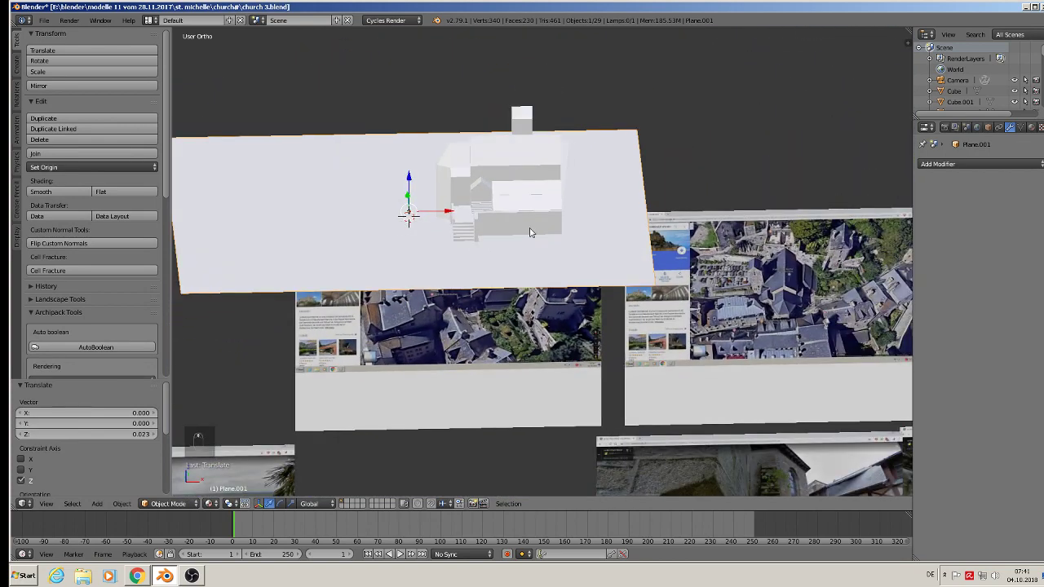
# Slide the wall slab along its length under the church's stepped base and select that base block
pyautogui.press('s')
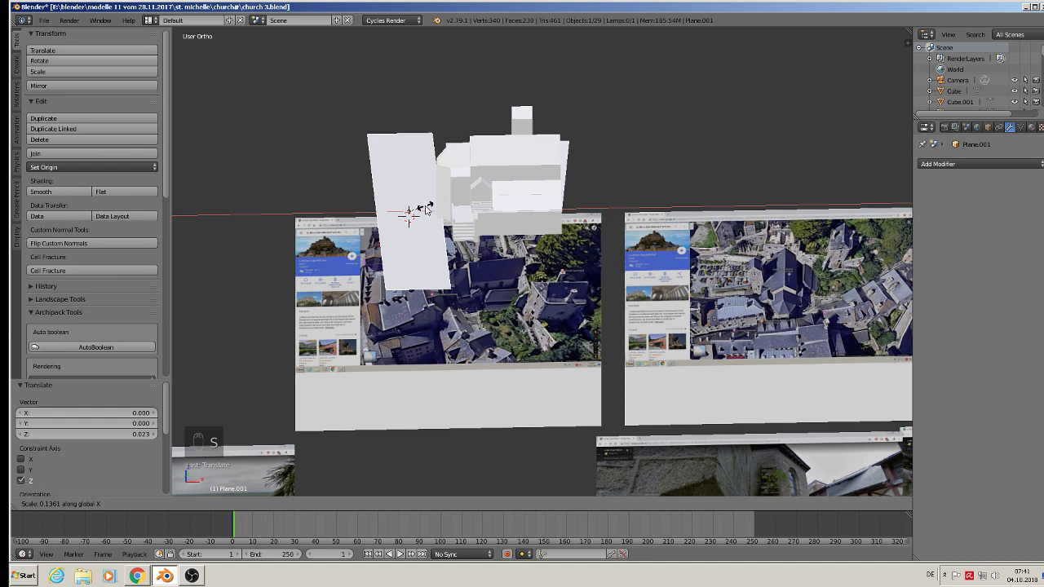
pyautogui.moveTo(449, 209); pyautogui.dragTo(461, 234)
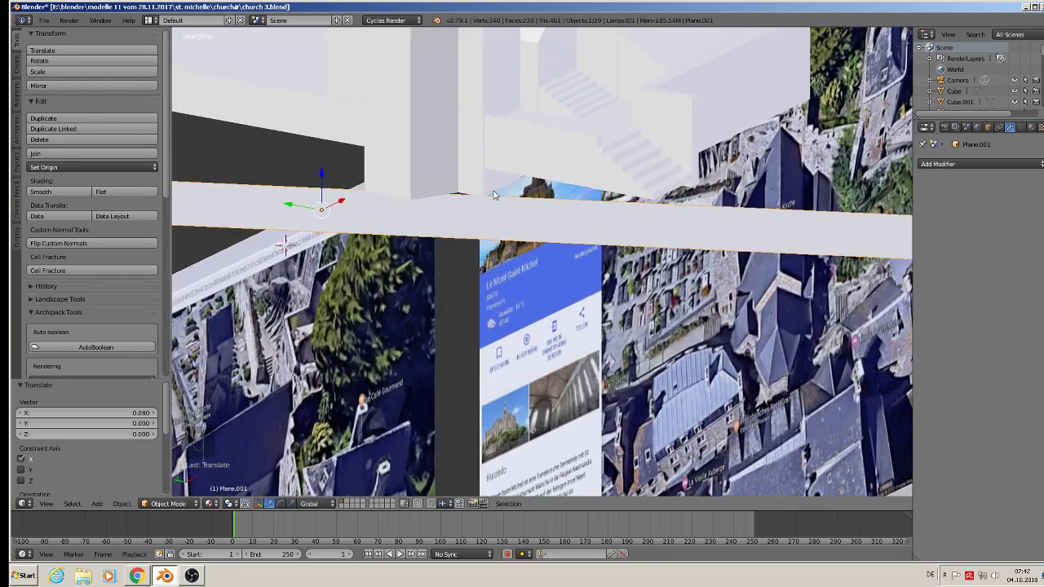
pyautogui.rightClick(556, 155)
# Inspect the base block's and tower's geometry in edit mode, then return to whole objects
pyautogui.press('Tab')
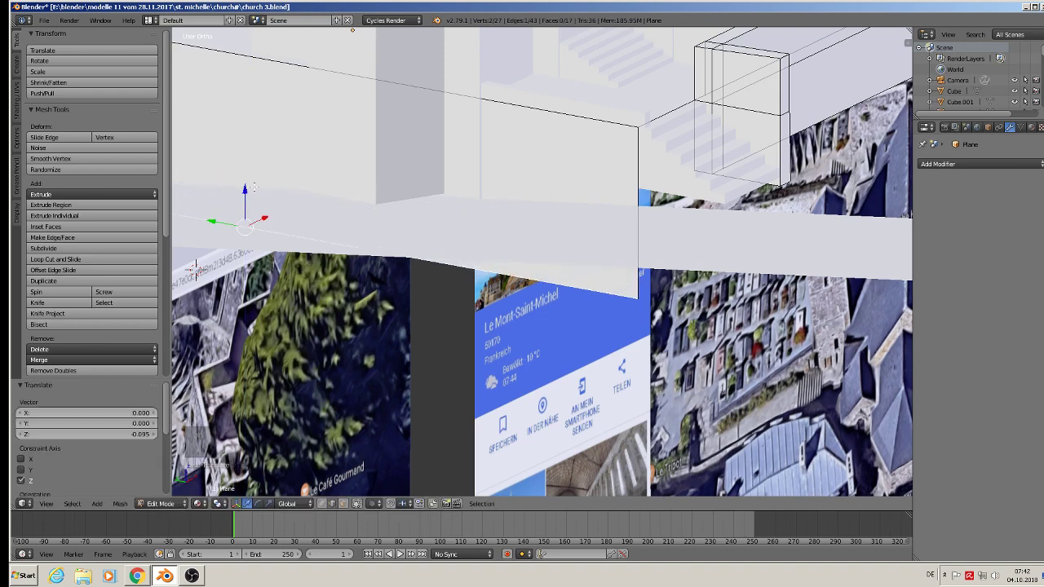
pyautogui.press('Tab')
pyautogui.press('Tab')
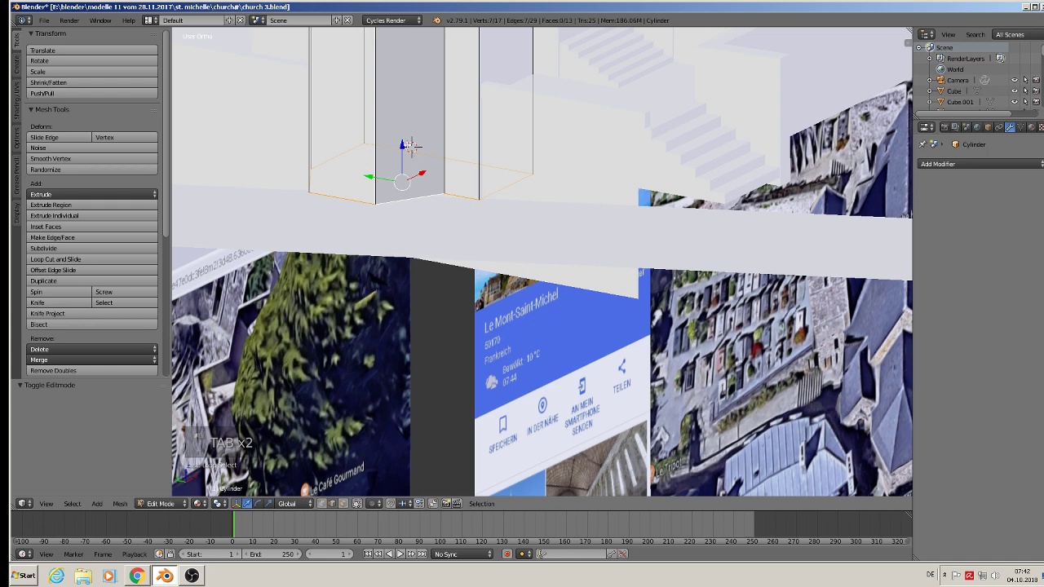
pyautogui.press('Tab')
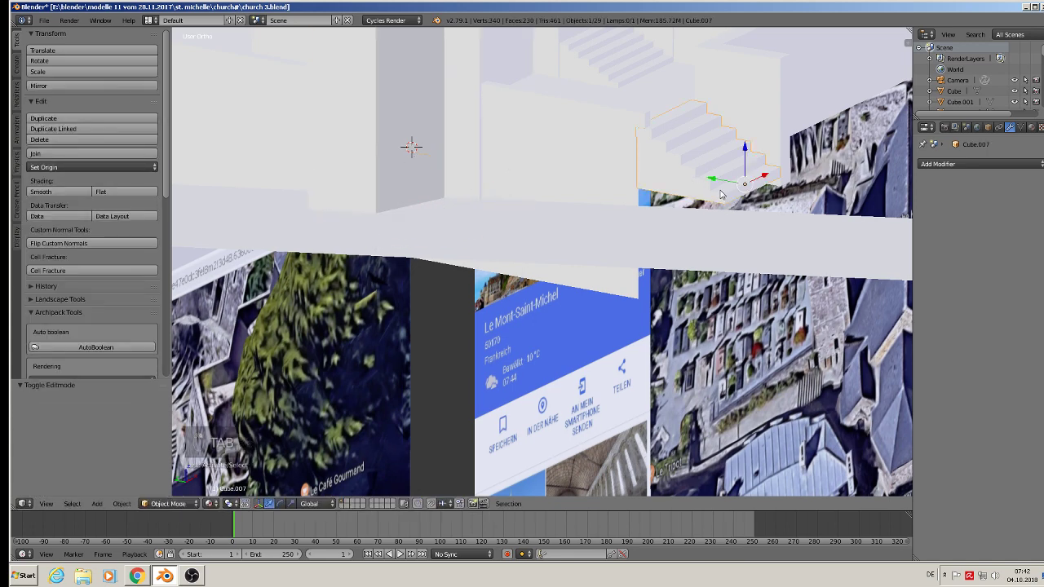
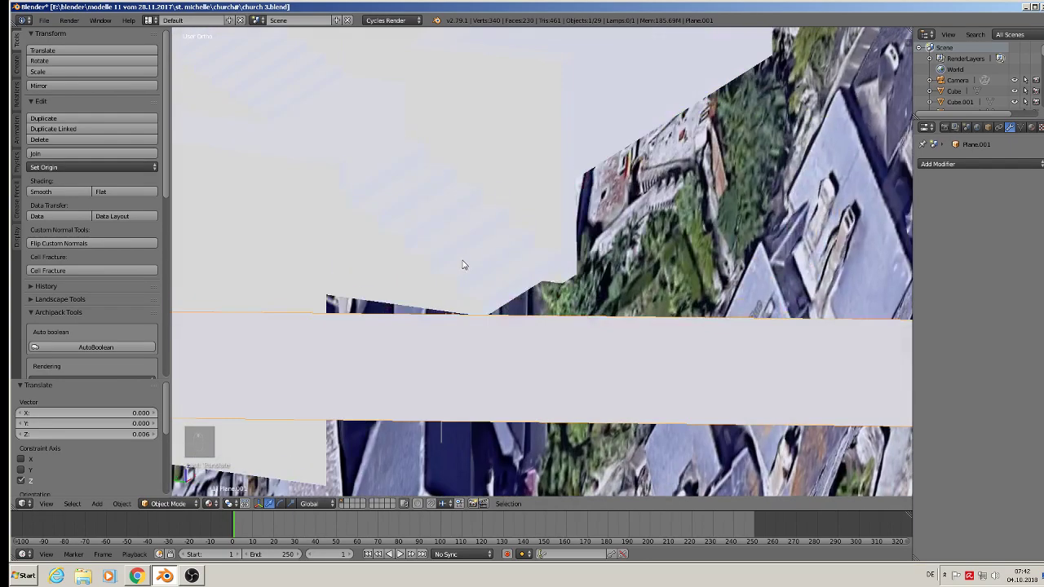
# Extrude the small stair block's bottom face downward to reach the wall slab
pyautogui.press('Tab')
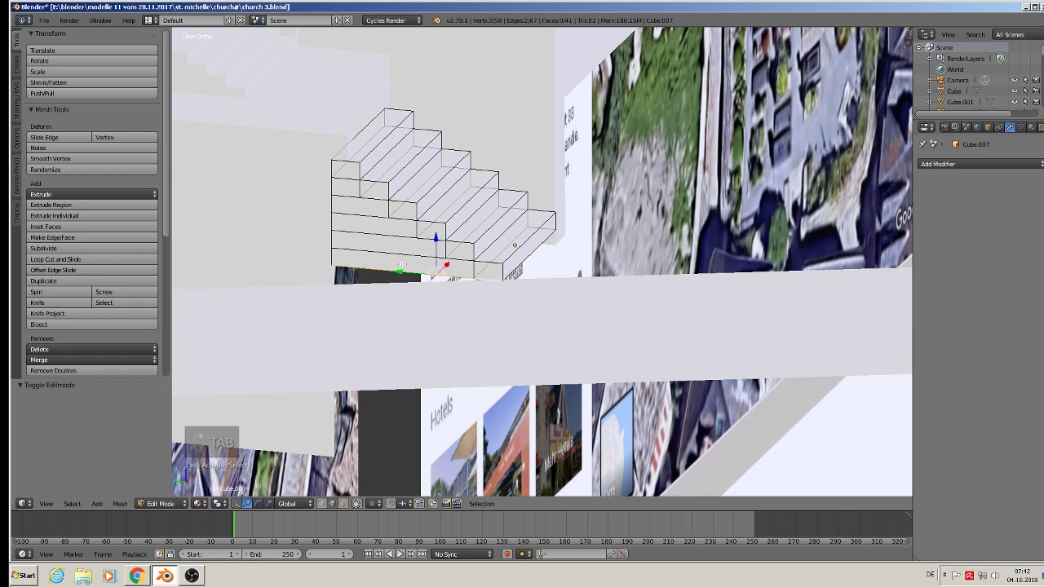
pyautogui.press('e')
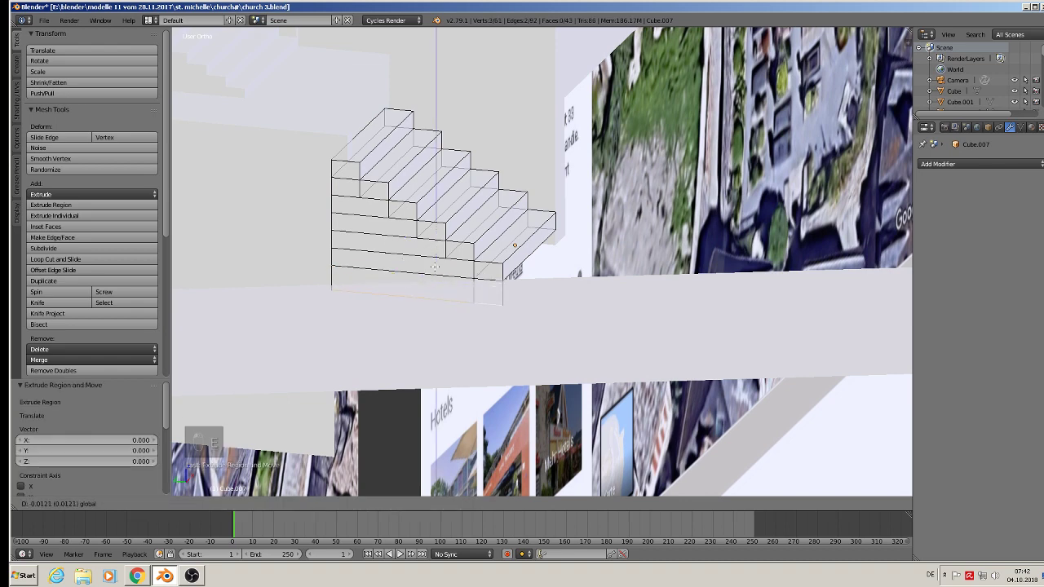
pyautogui.press('Tab')
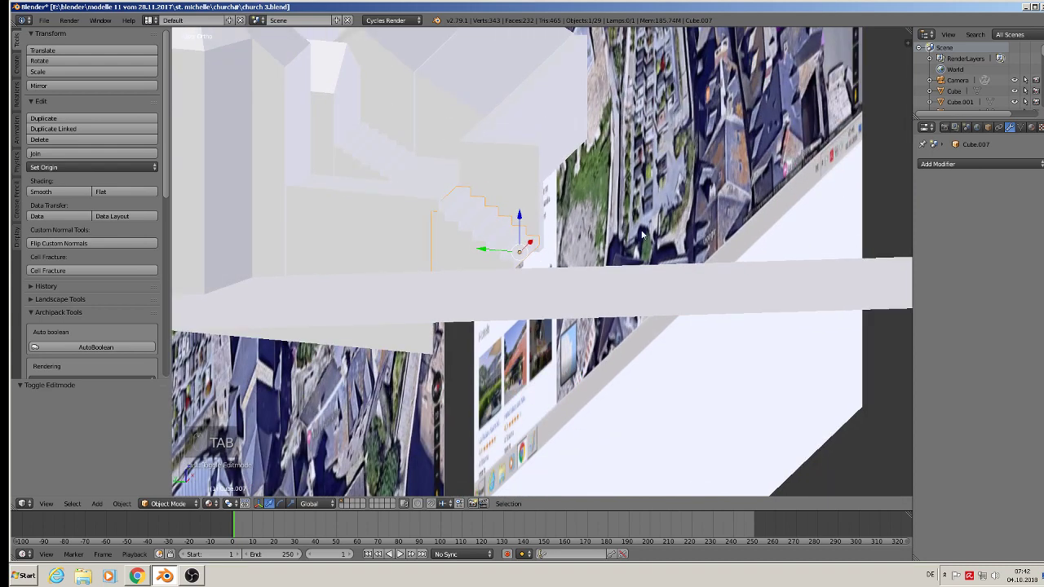
pyautogui.press('Tab')
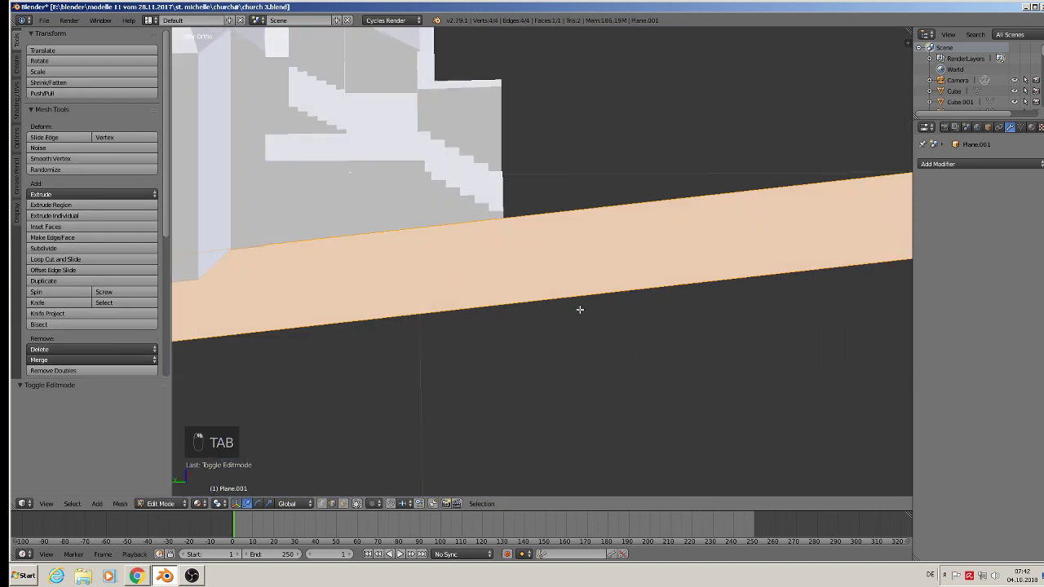
# Add a cross loop cut to the wall slab and slide it into position
pyautogui.press('ctrl+r')
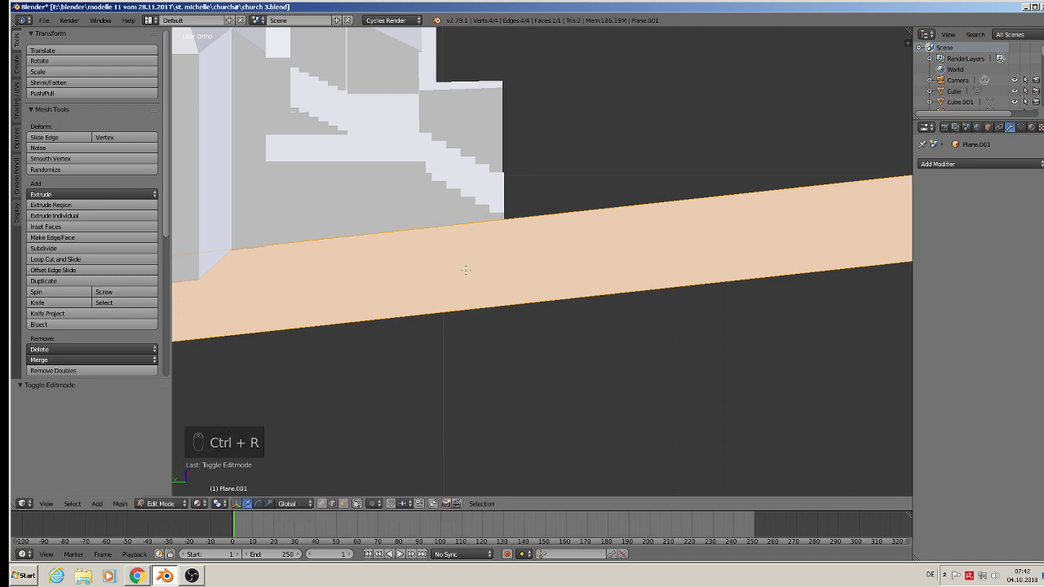
pyautogui.press('ctrl+r')
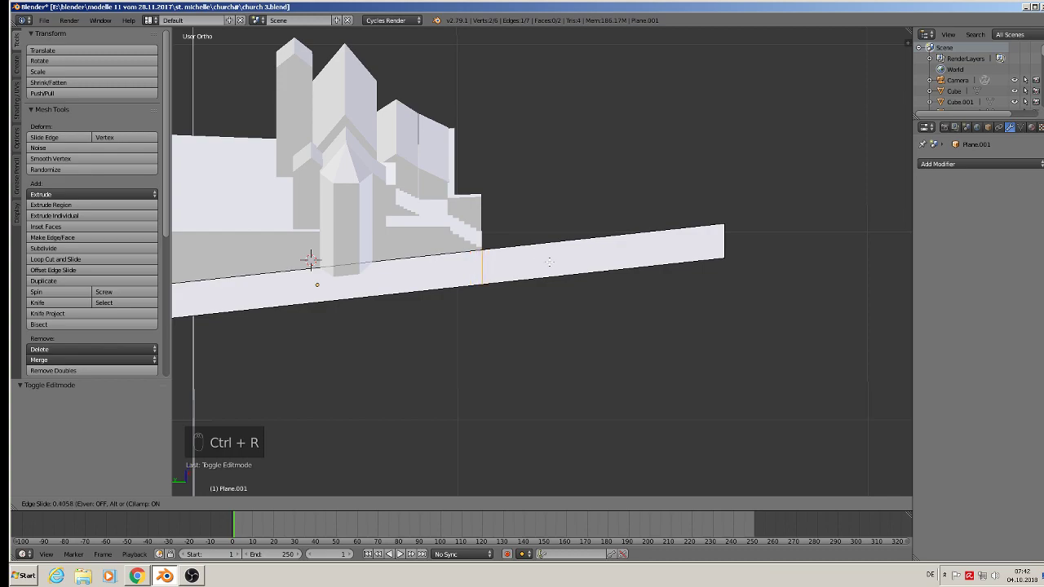
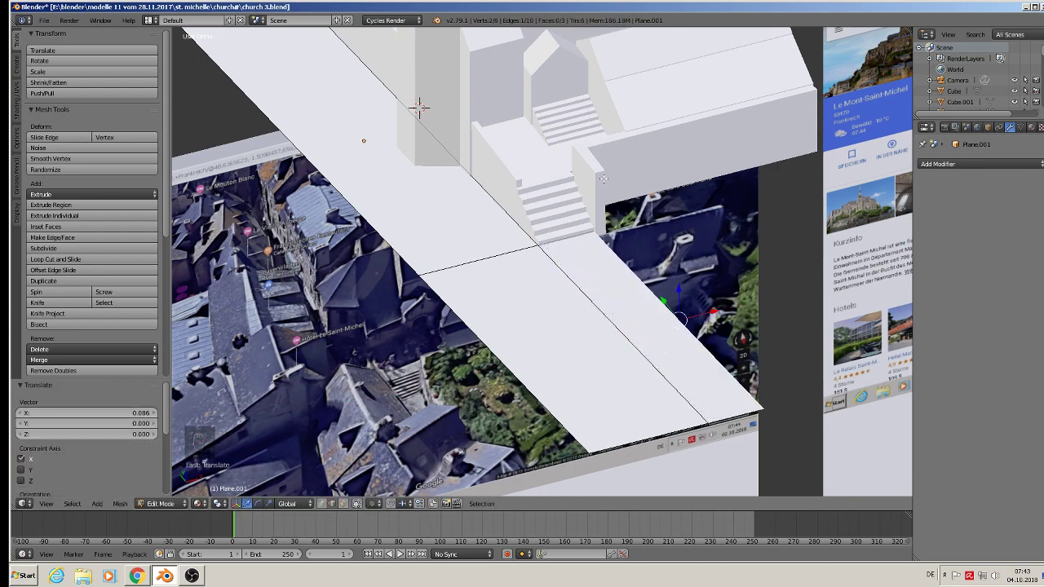
pyautogui.press('Tab')
# Extrude the church base's low side wall further out along Y over the slab
pyautogui.press('Tab')
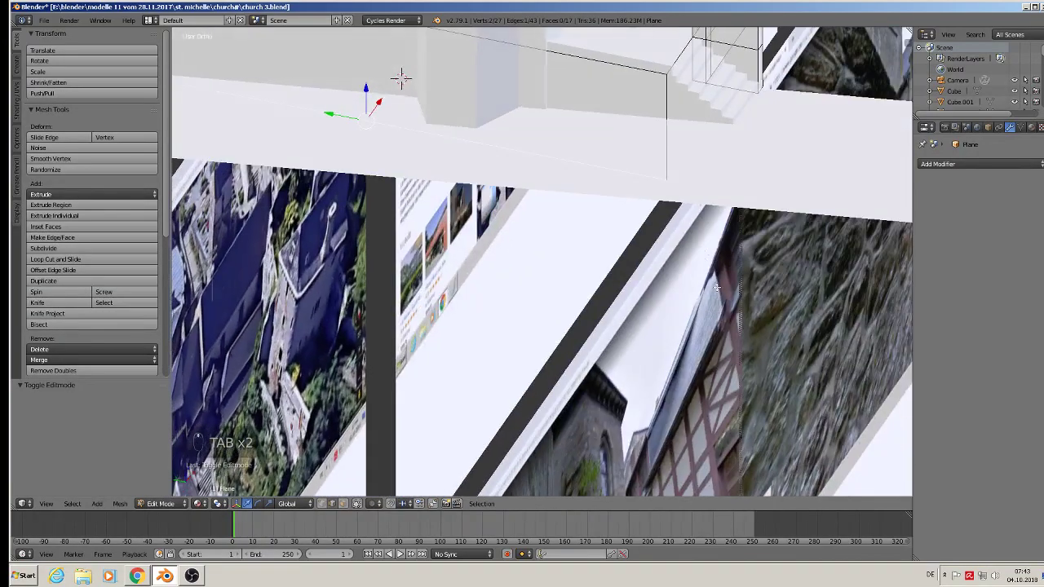
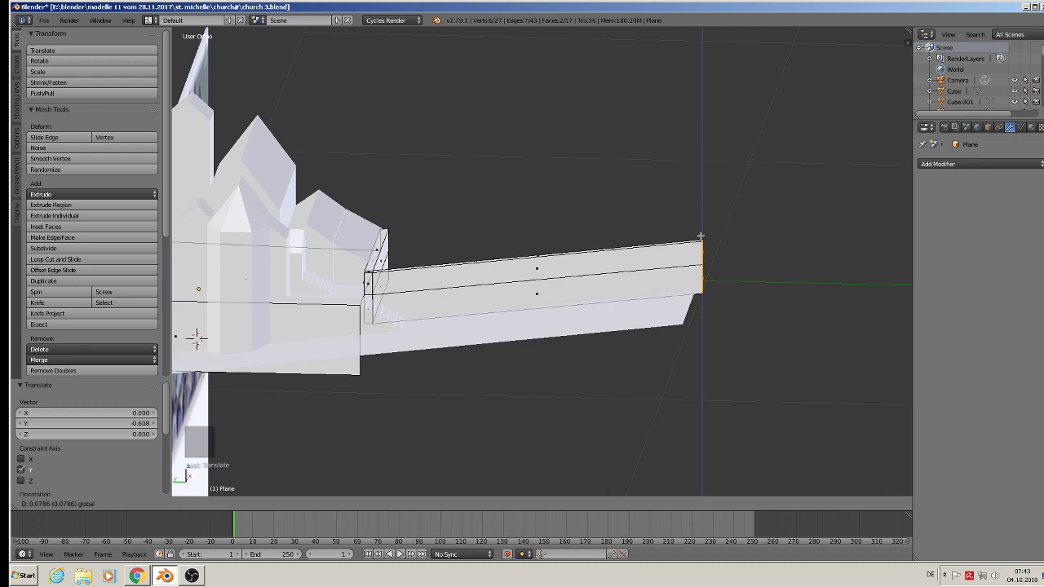
pyautogui.press('Tab')
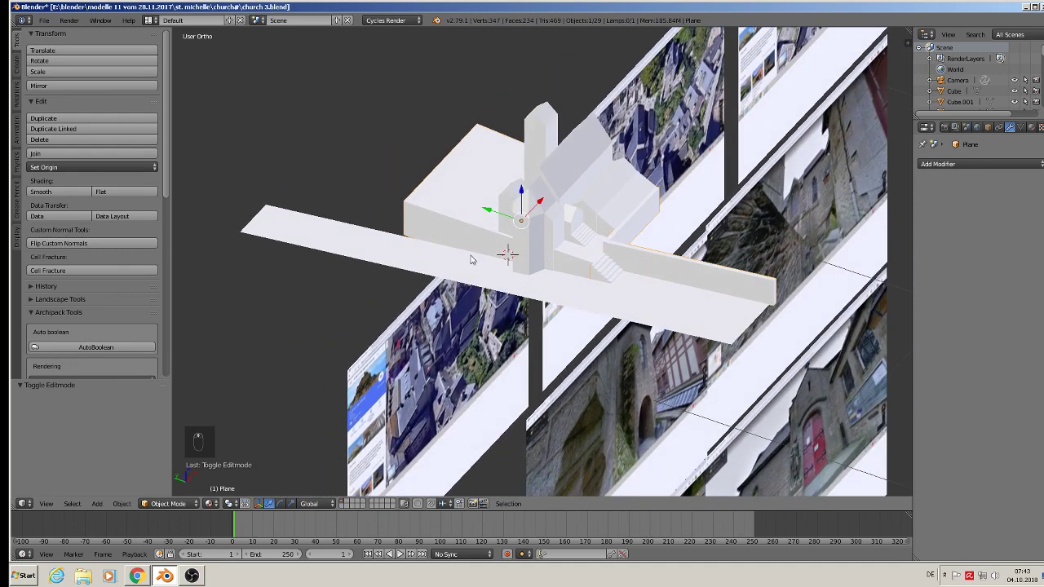
# Loop-cut the wall slab at the church front and delete the section sticking out beyond it
pyautogui.moveTo(437, 269); pyautogui.dragTo(420, 253)
pyautogui.press('Tab')
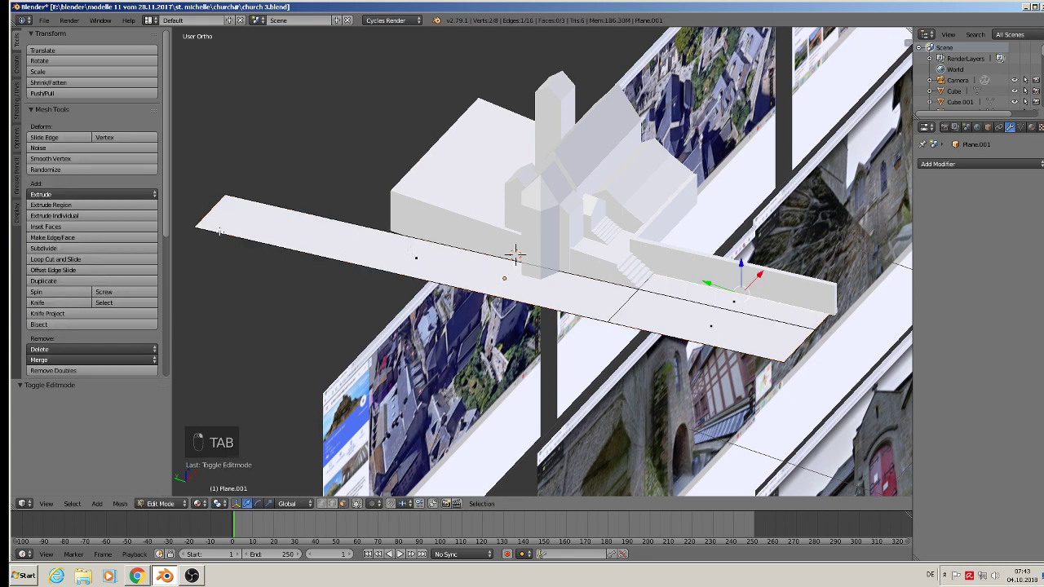
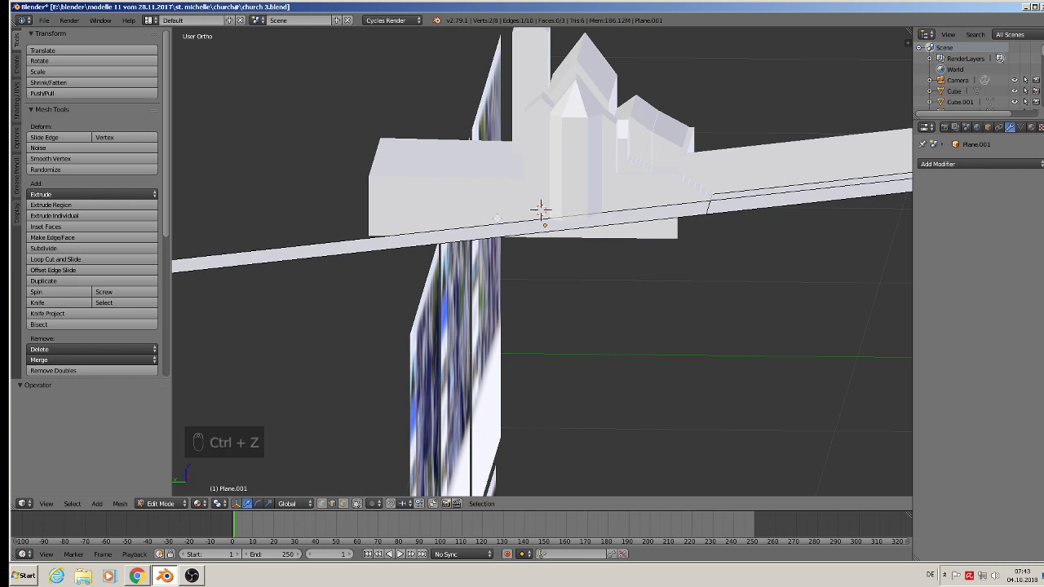
pyautogui.press('ctrl+r')
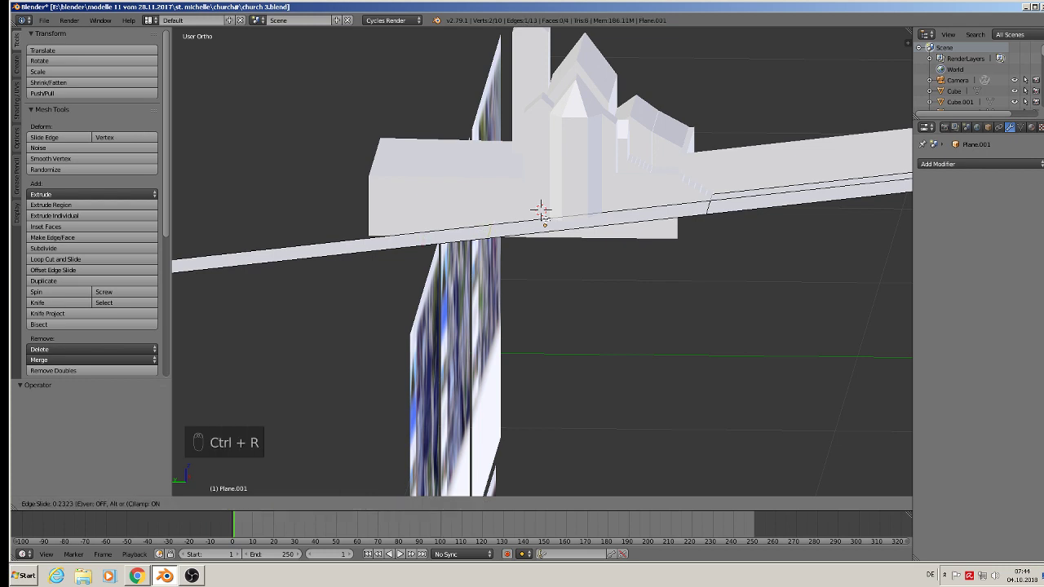
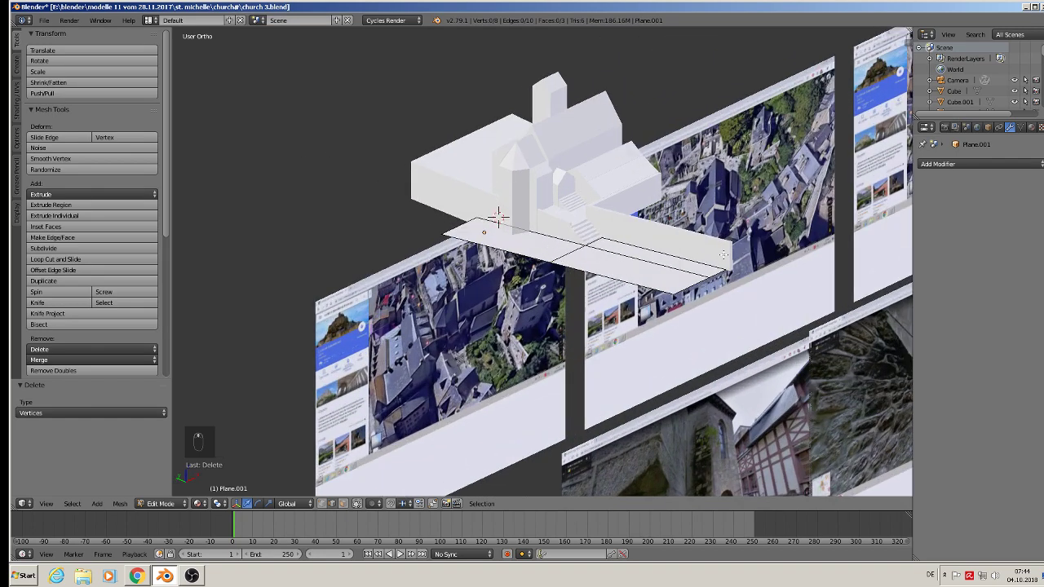
pyautogui.press('Tab')
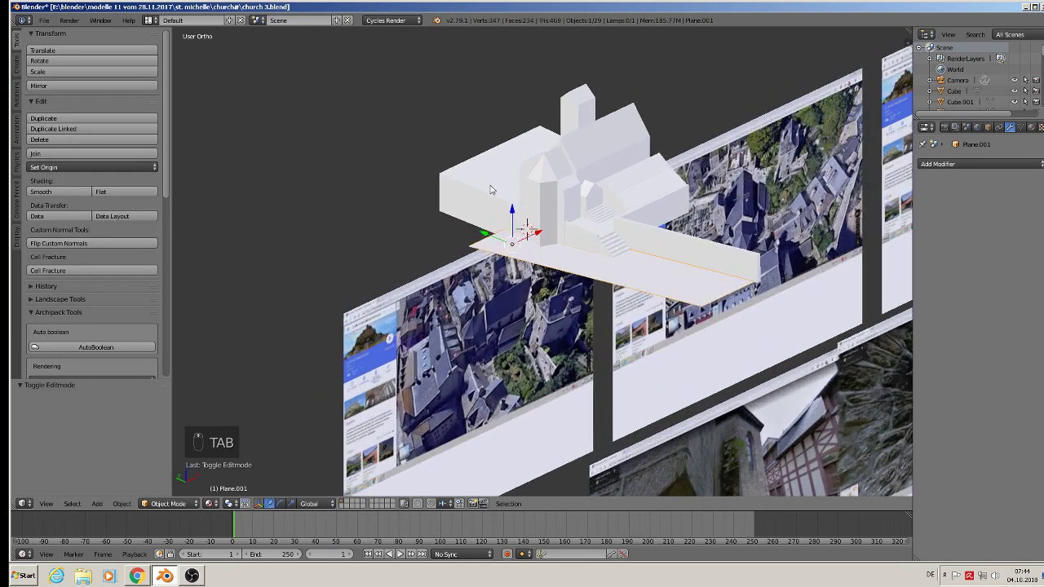
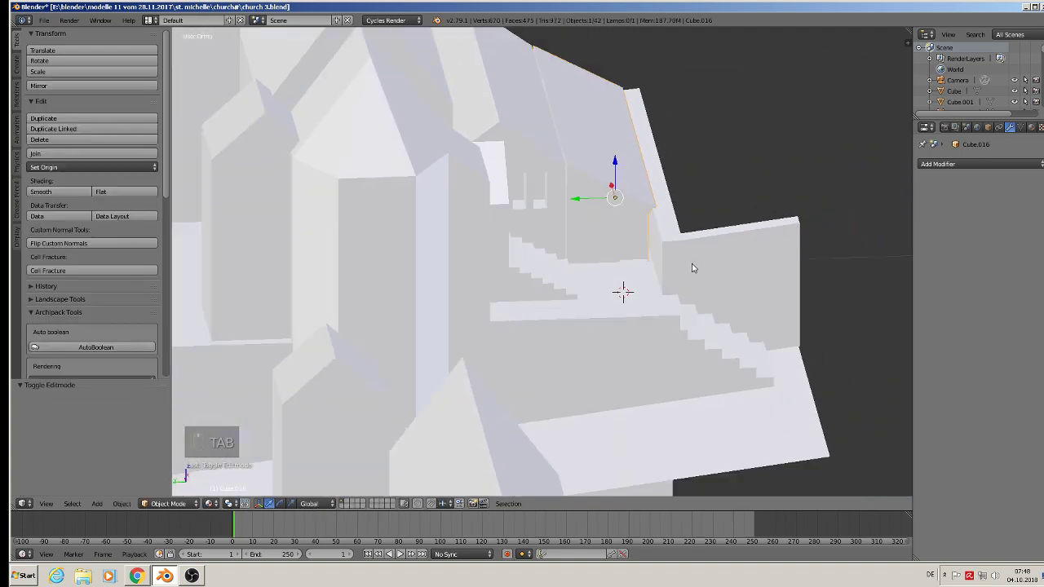
# Deselect everything and face the model straight on in front ortho view for the door circle
pyautogui.press('a')
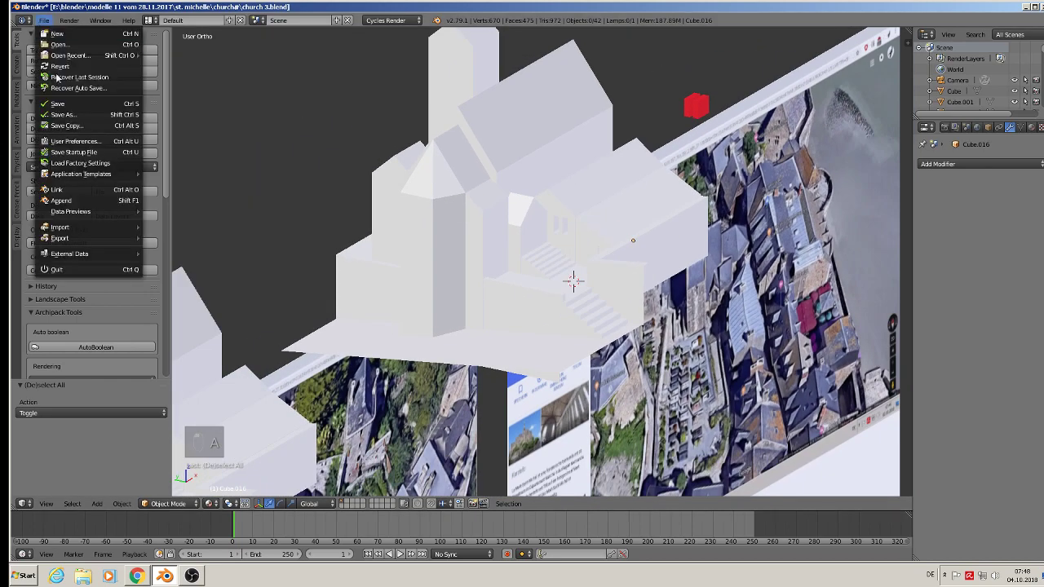
pyautogui.press('Up')
pyautogui.press('KP_1')
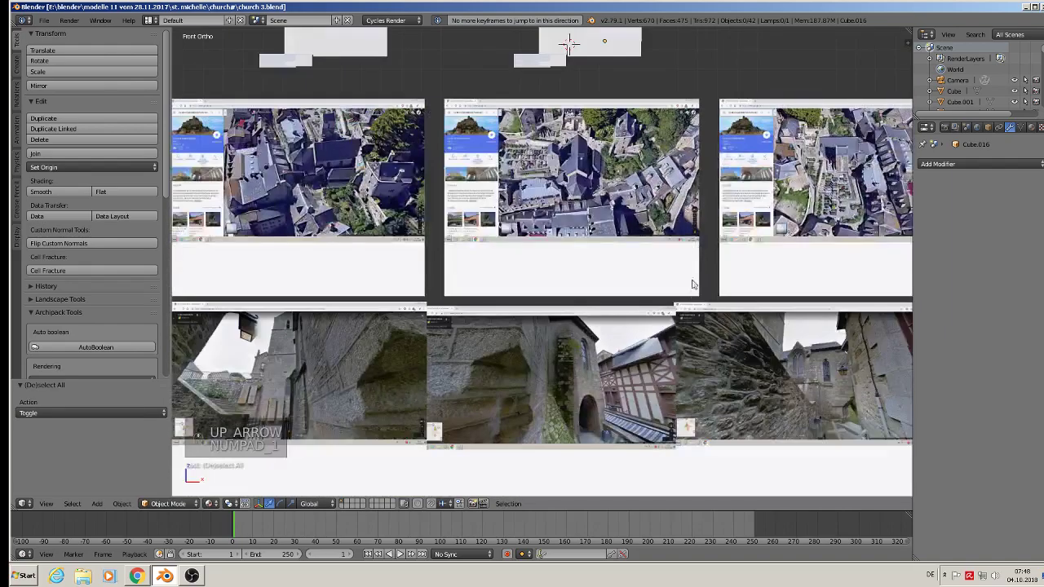
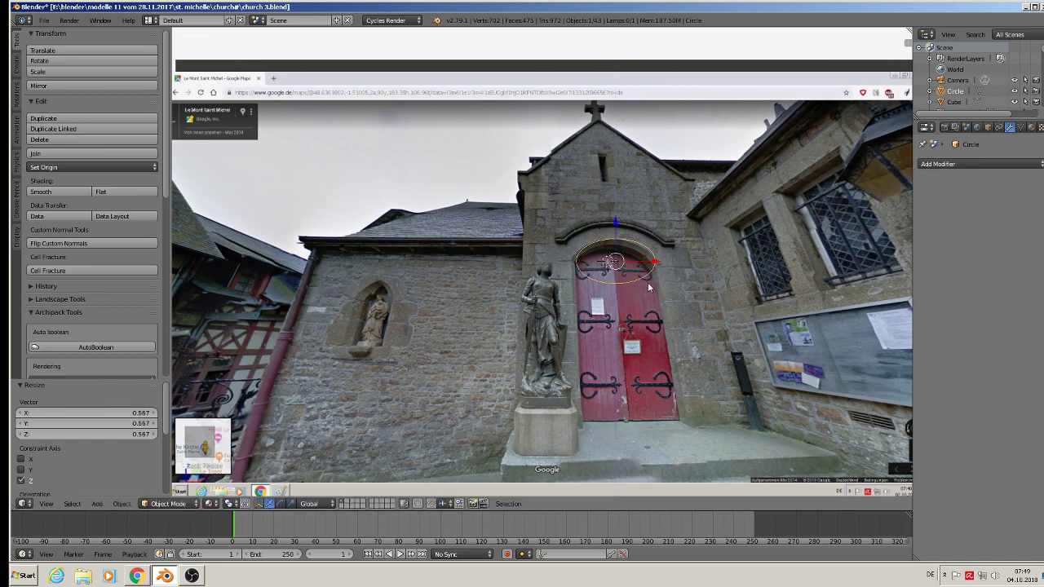
# Delete the circle's lower vertices and stretch the remaining arc vertically into the doorway's arch shape
pyautogui.press('Tab')
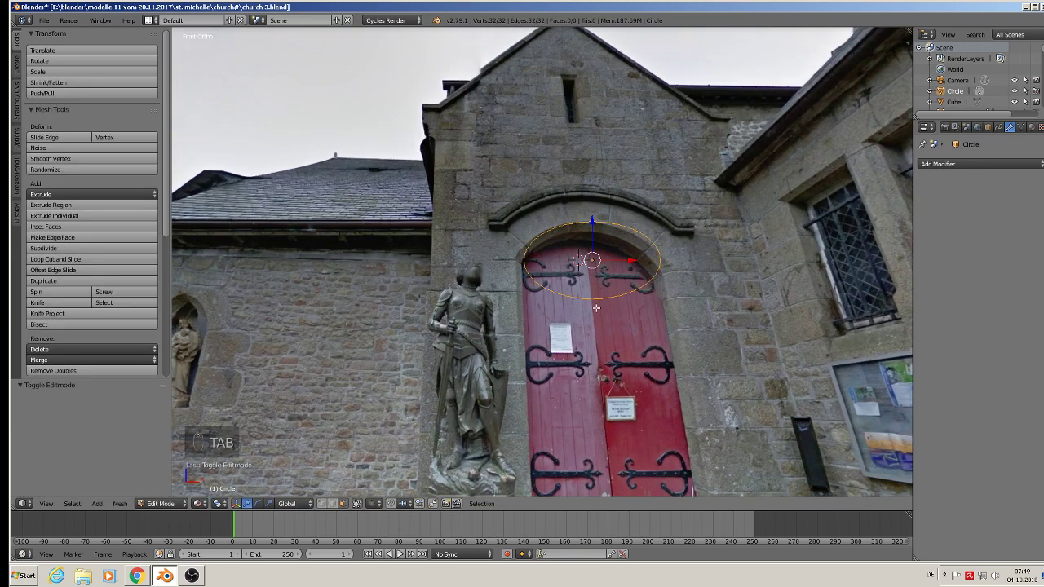
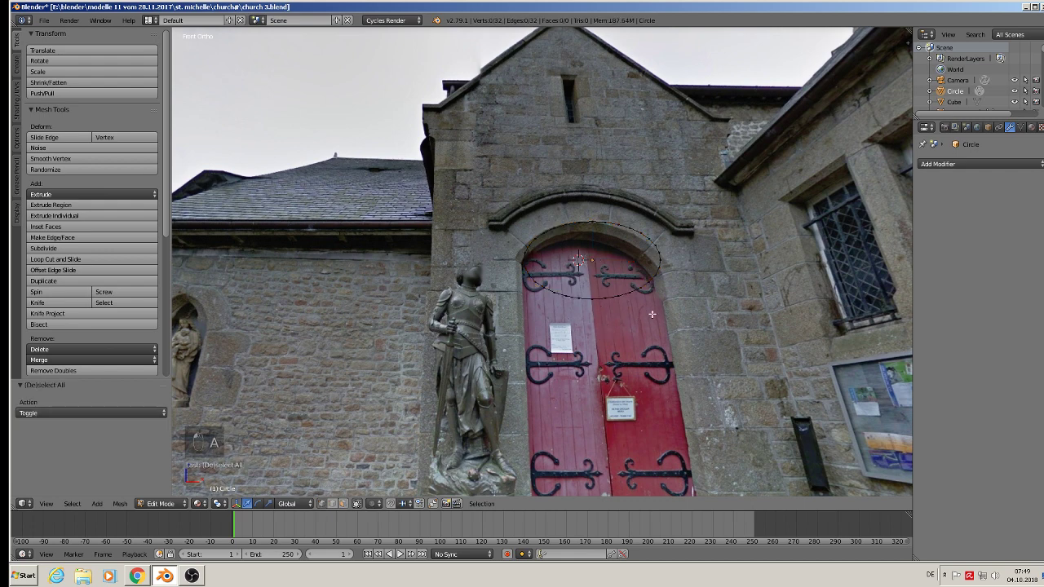
pyautogui.press('b')
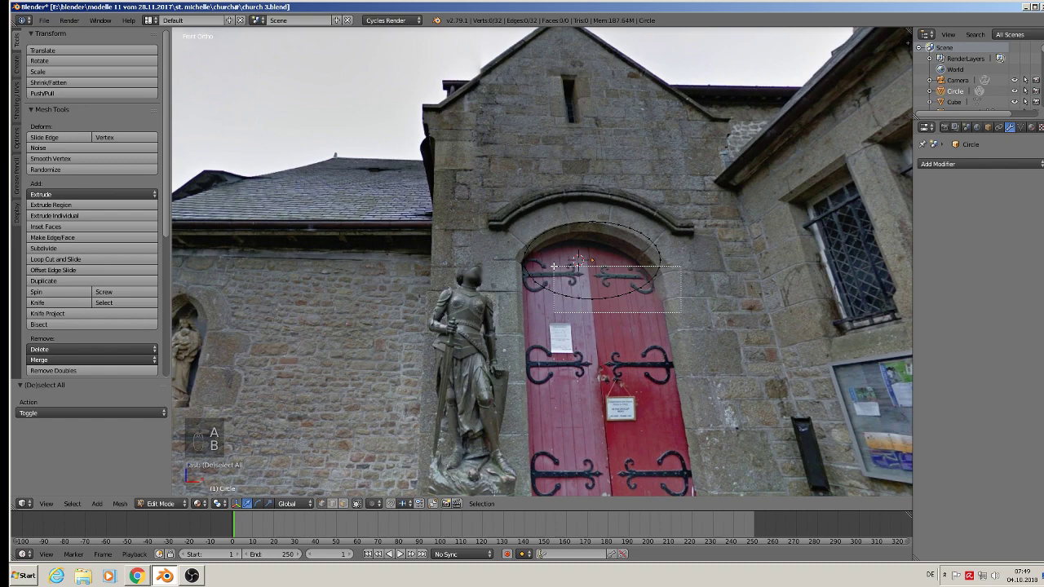
pyautogui.press('x')
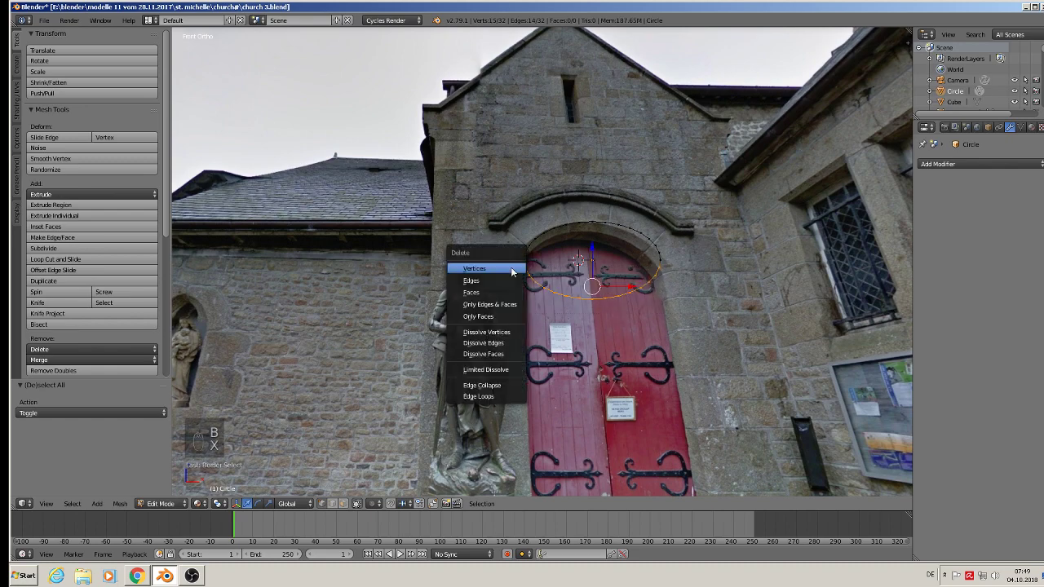
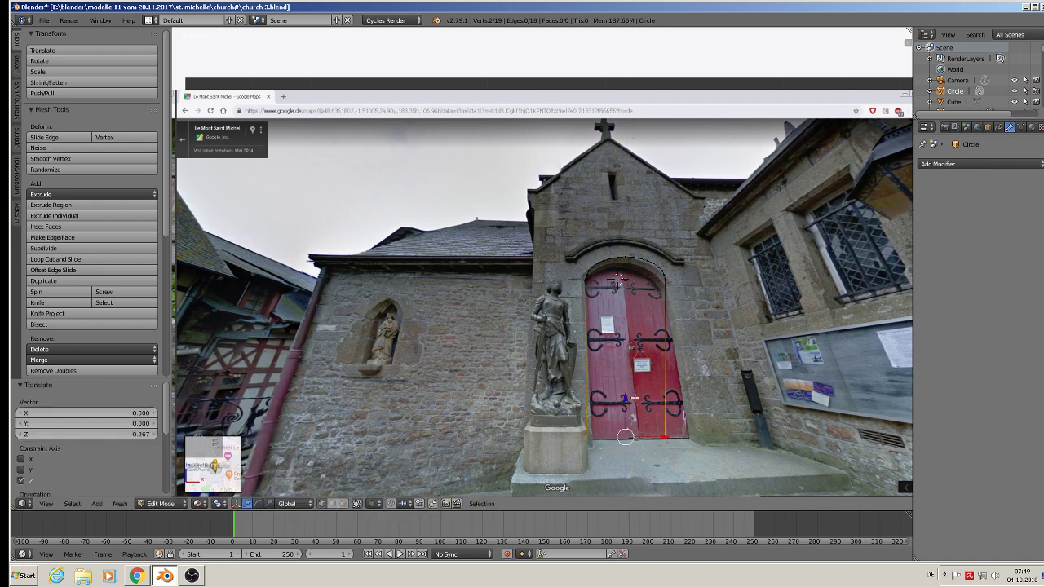
pyautogui.press('f')
pyautogui.press('a')
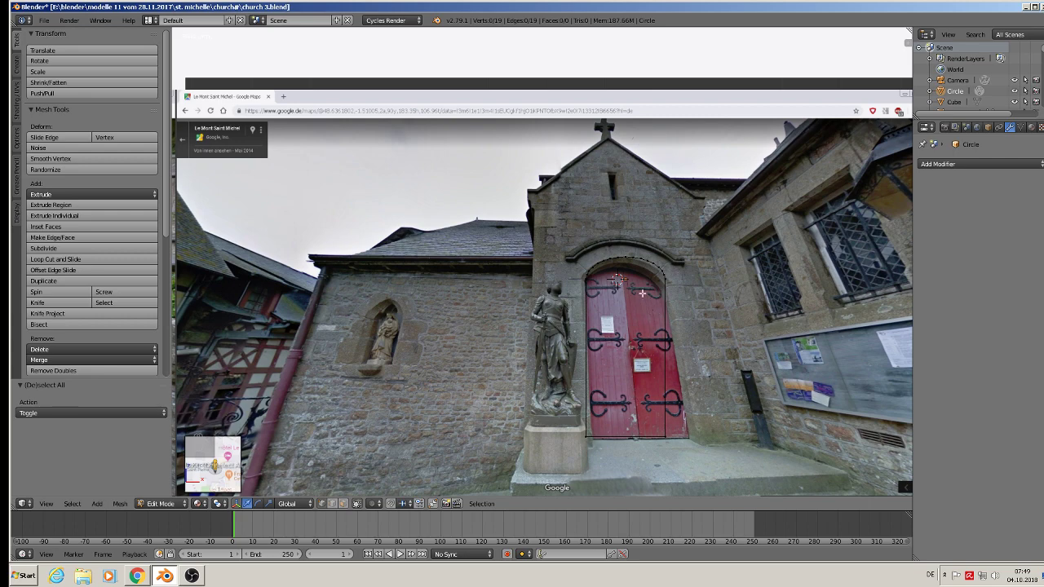
pyautogui.press('a')
pyautogui.press('a')
pyautogui.press('b')
pyautogui.press('s')
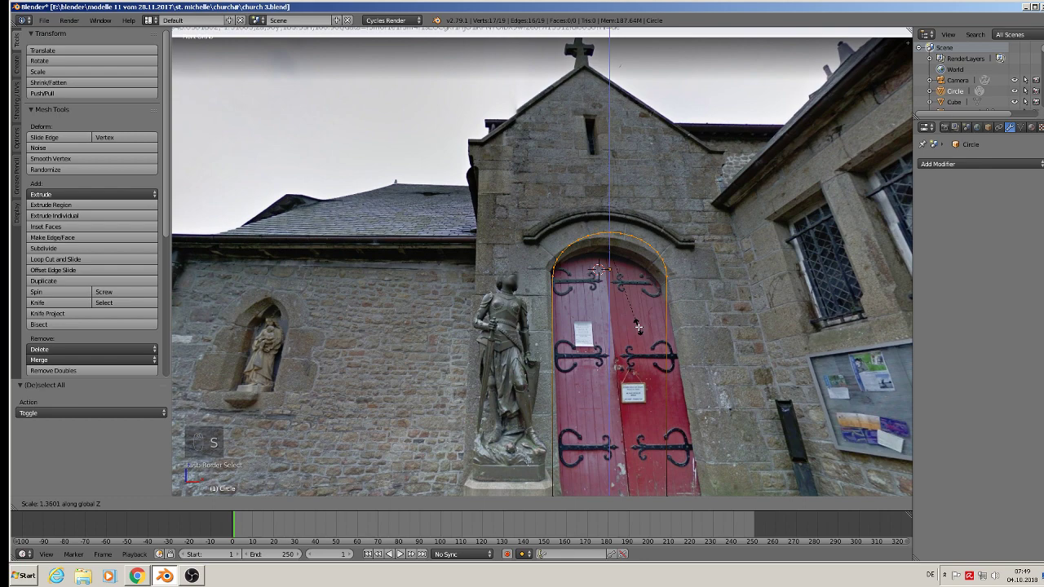
pyautogui.press('Tab')
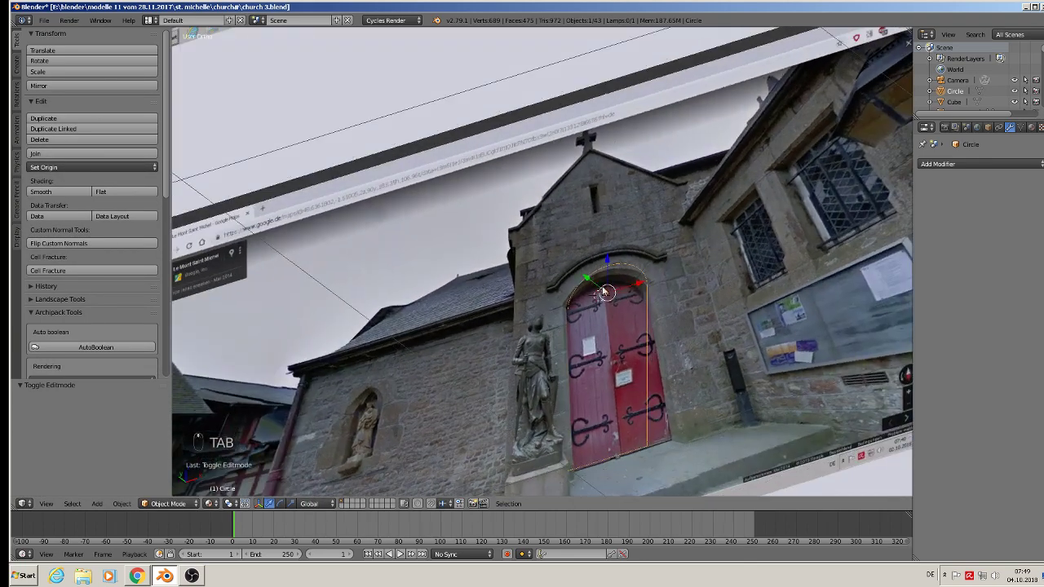
# Fill the arched outline with a face and extrude it into a solid door block
pyautogui.press('Tab')
pyautogui.press('a')
pyautogui.press('a')
pyautogui.press('f')
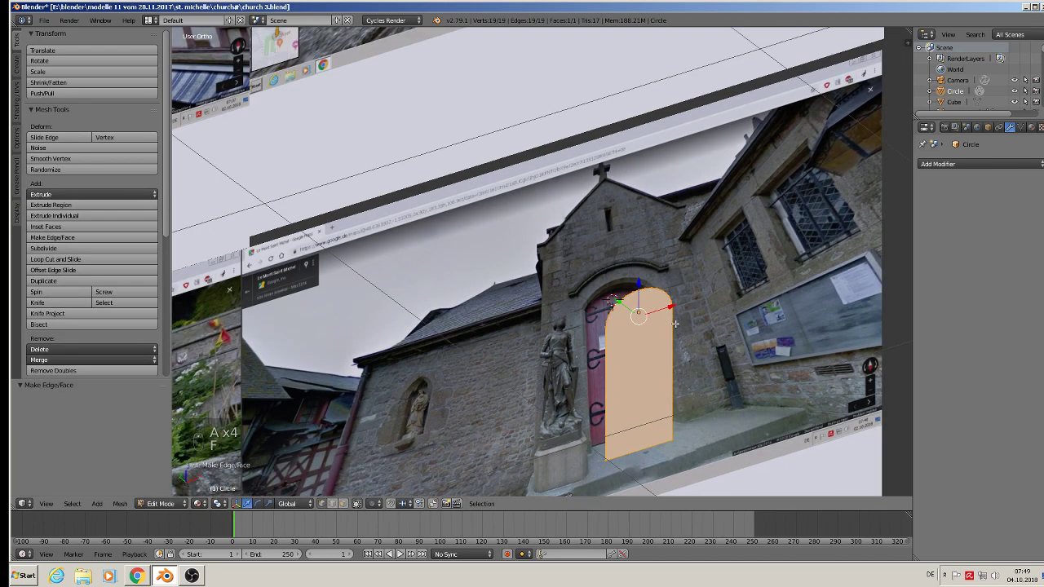
pyautogui.press('e')
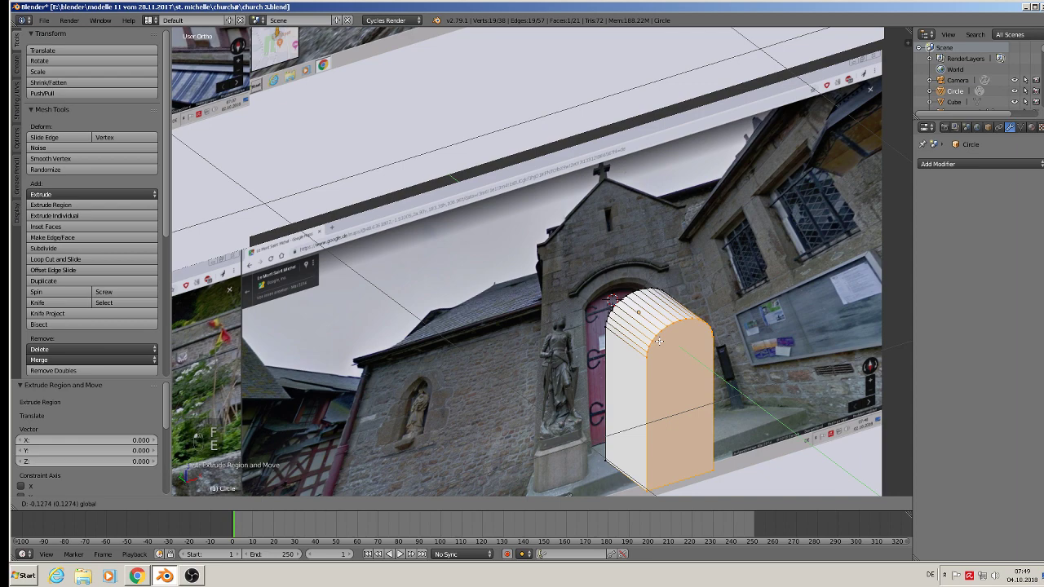
# Give the door block a red material, move it into the upper doorway and scale it to fit
pyautogui.press('Tab')
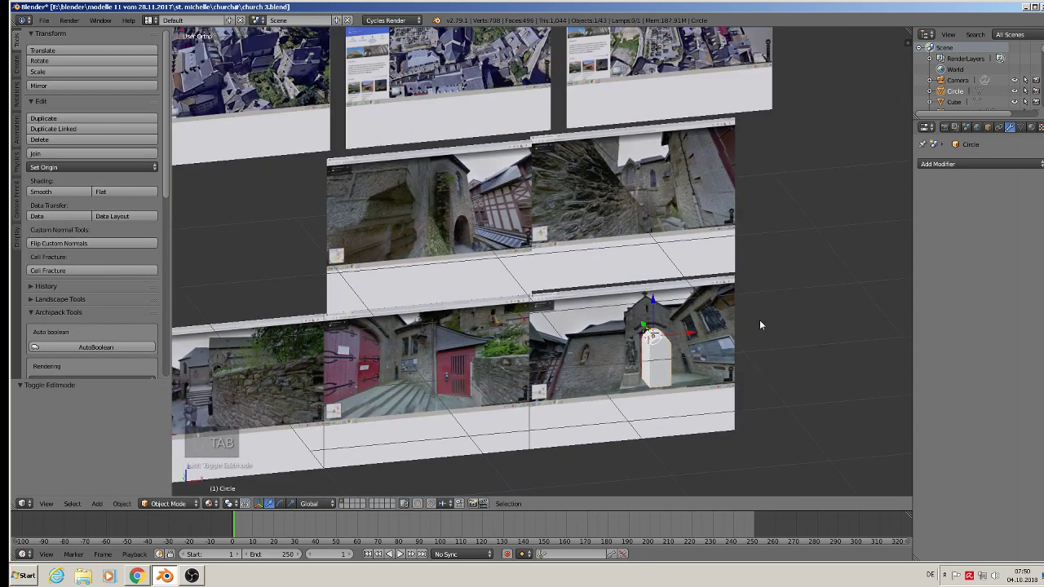
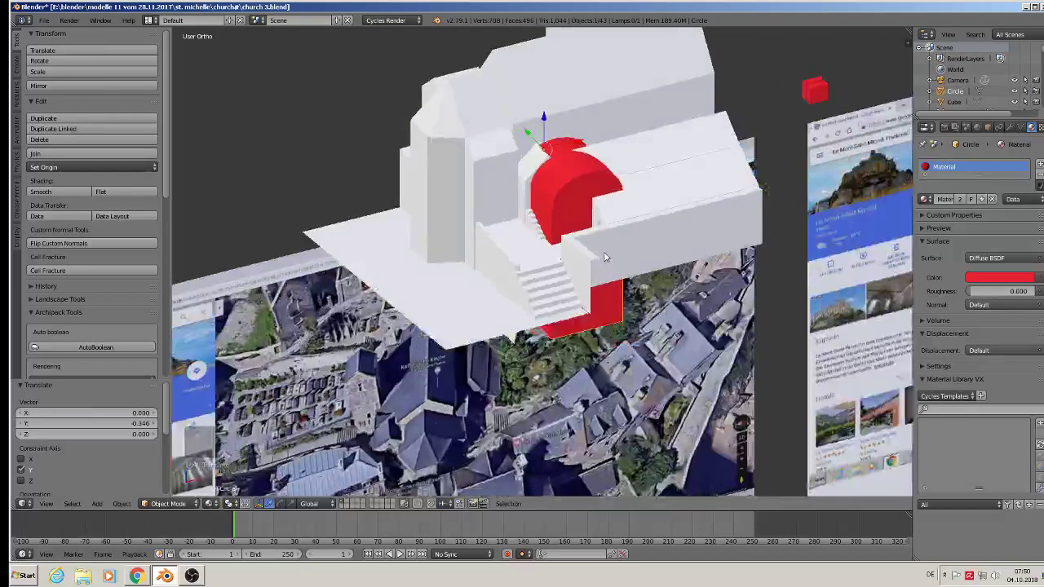
pyautogui.press('s')
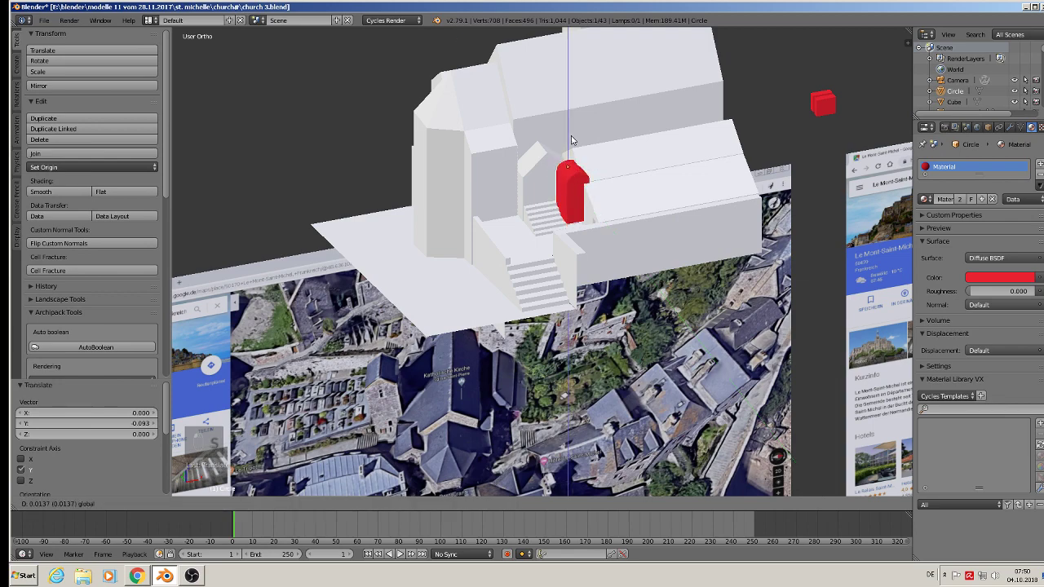
pyautogui.press('s')
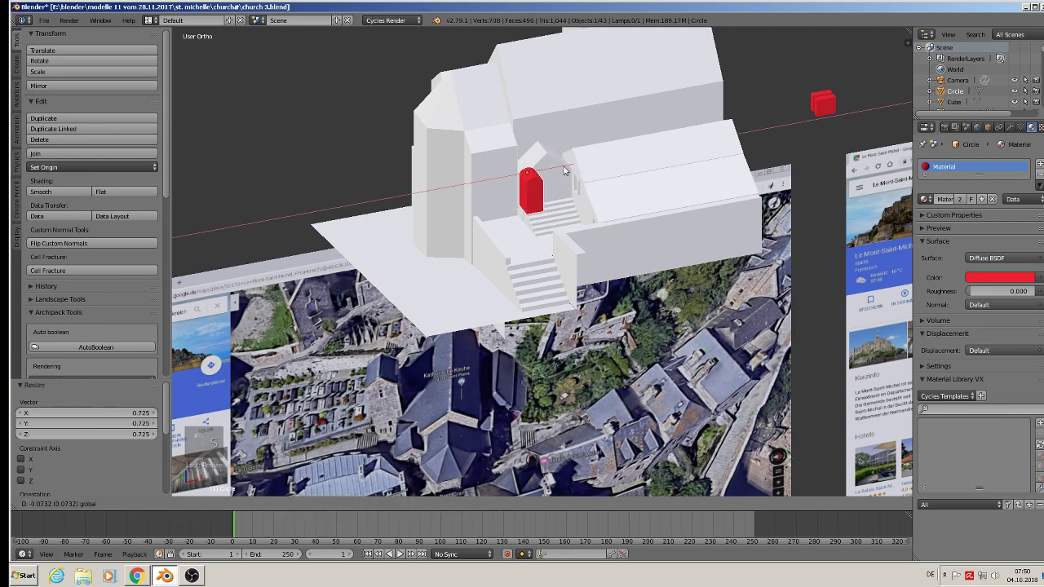
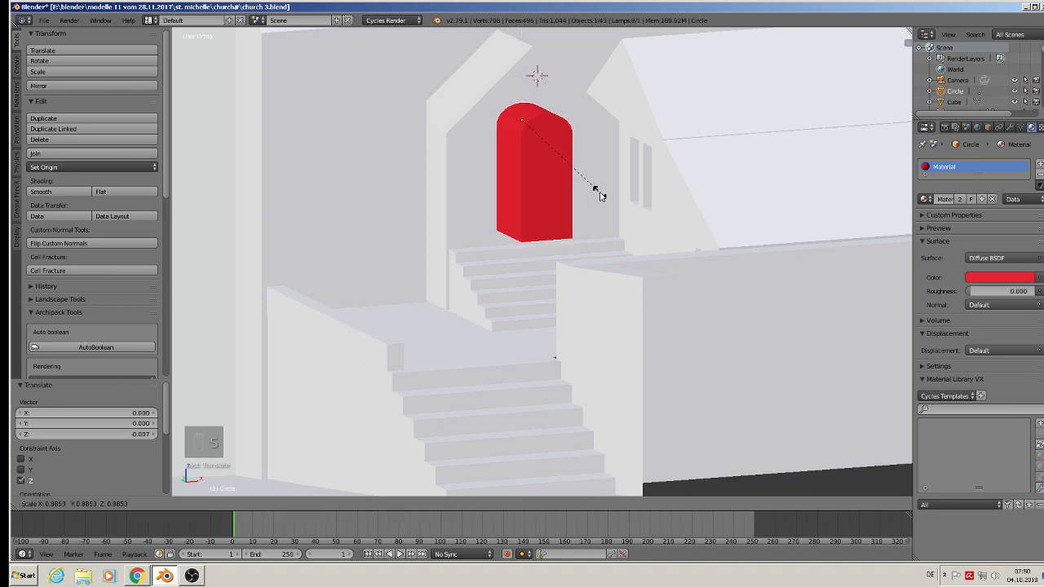
# Resize the door to the opening, frame it from the front and start editing its mesh
pyautogui.moveTo(526, 97); pyautogui.dragTo(536, 207)
pyautogui.middleClick(537, 206)
pyautogui.press('s')
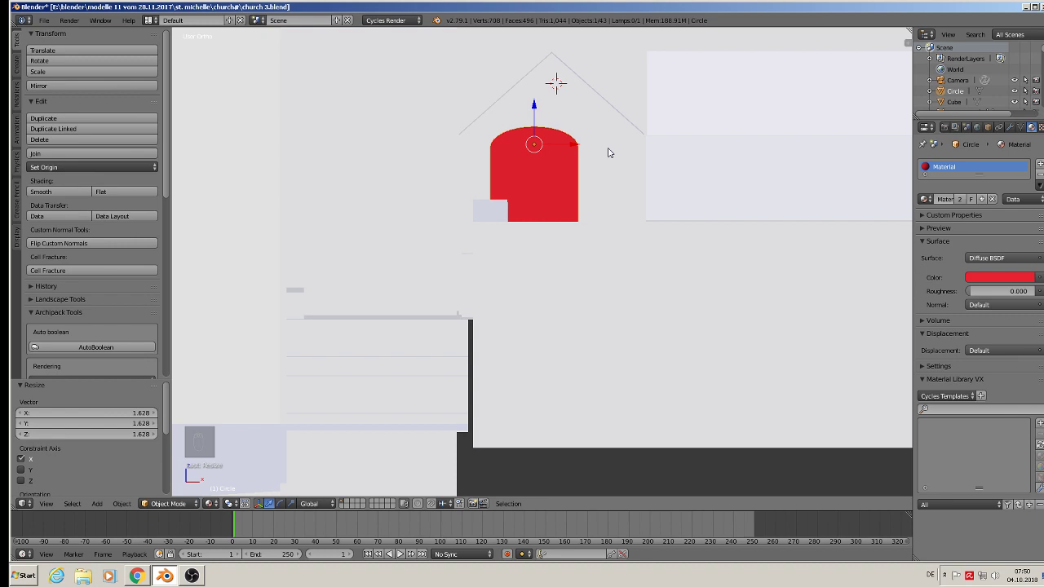
pyautogui.moveTo(583, 146); pyautogui.dragTo(616, 201)
pyautogui.click(642, 217)
pyautogui.press('Tab')
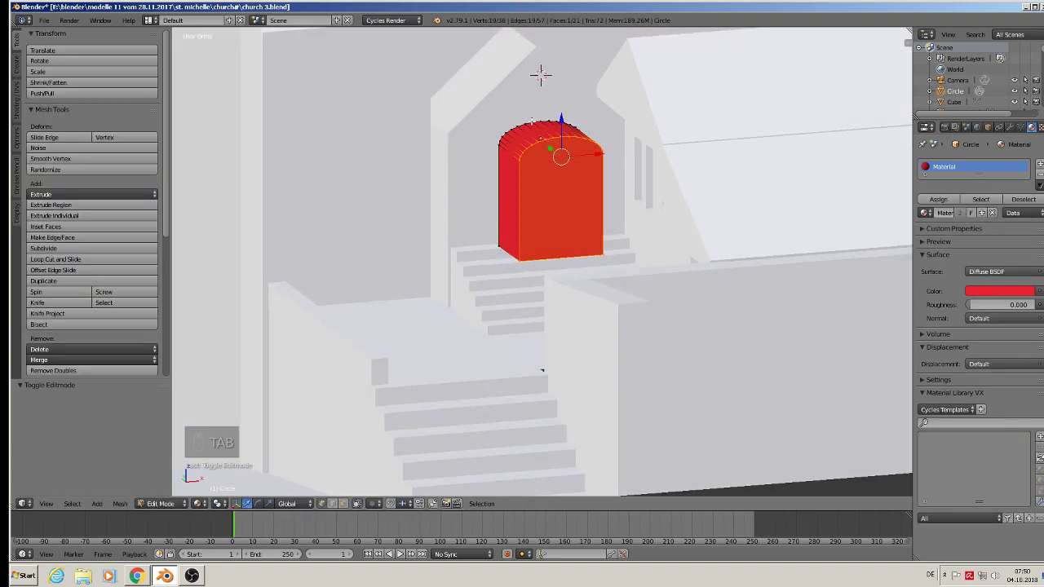
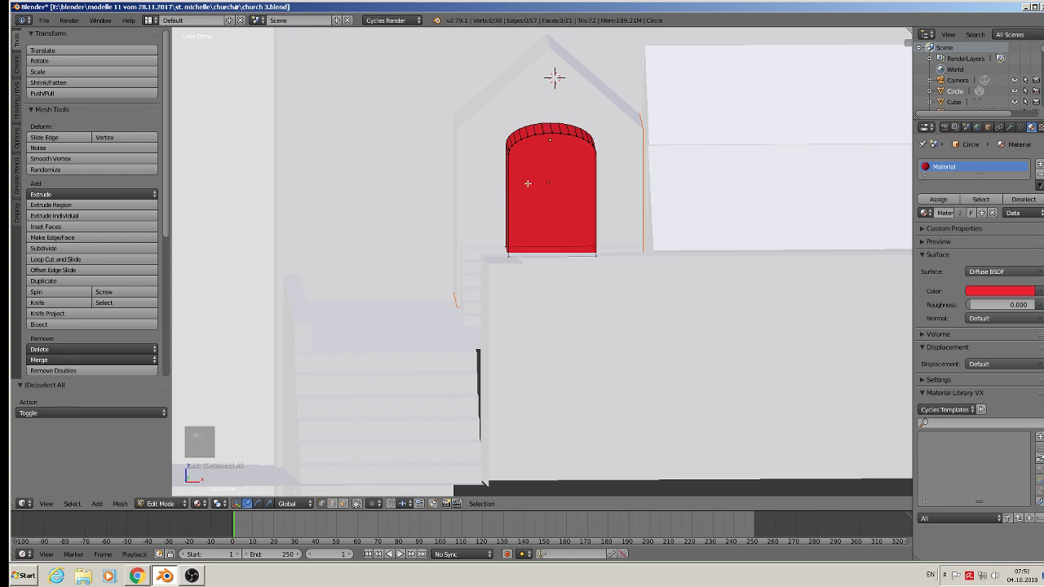
# Select the door's top arch vertices and scale them wider and taller into a fuller round arch
pyautogui.press('a')
pyautogui.press('c')
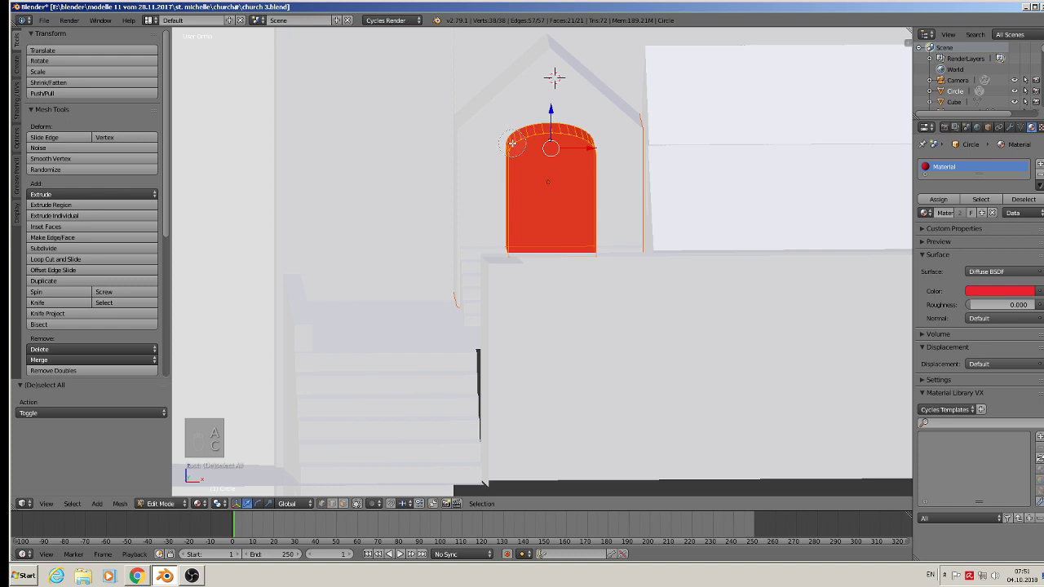
pyautogui.press('a')
pyautogui.press('c')
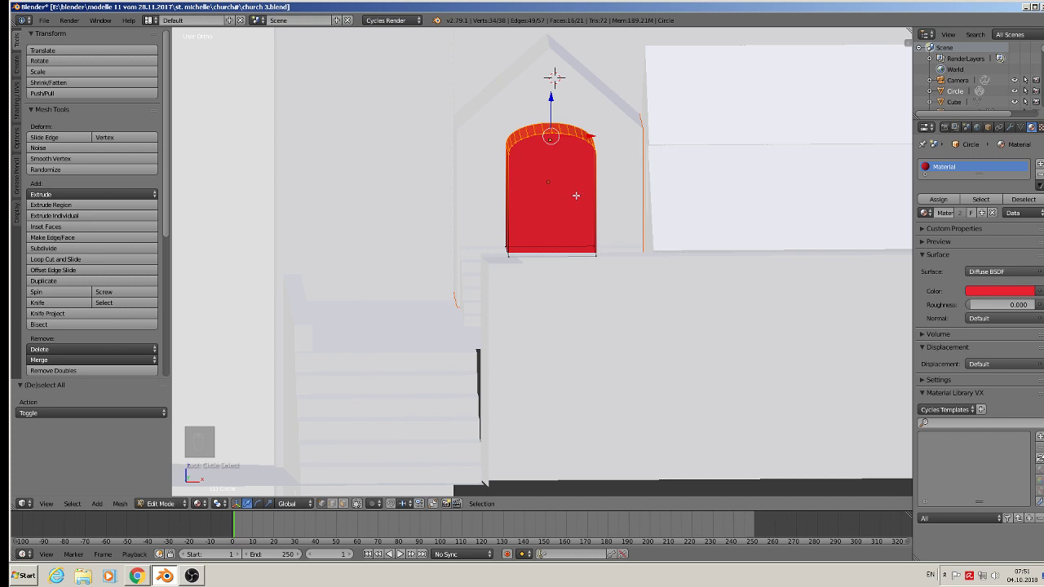
pyautogui.press('s')
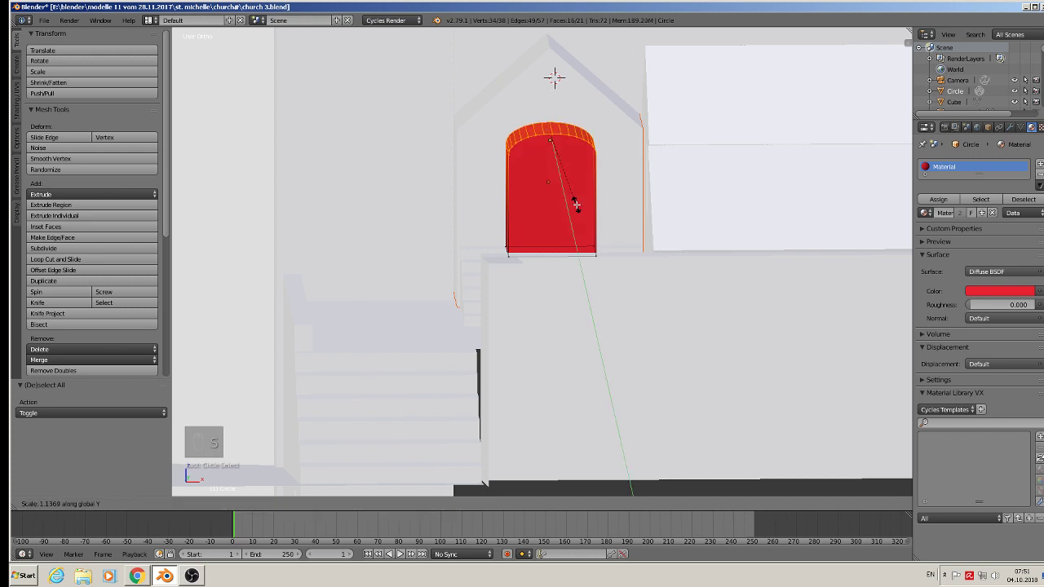
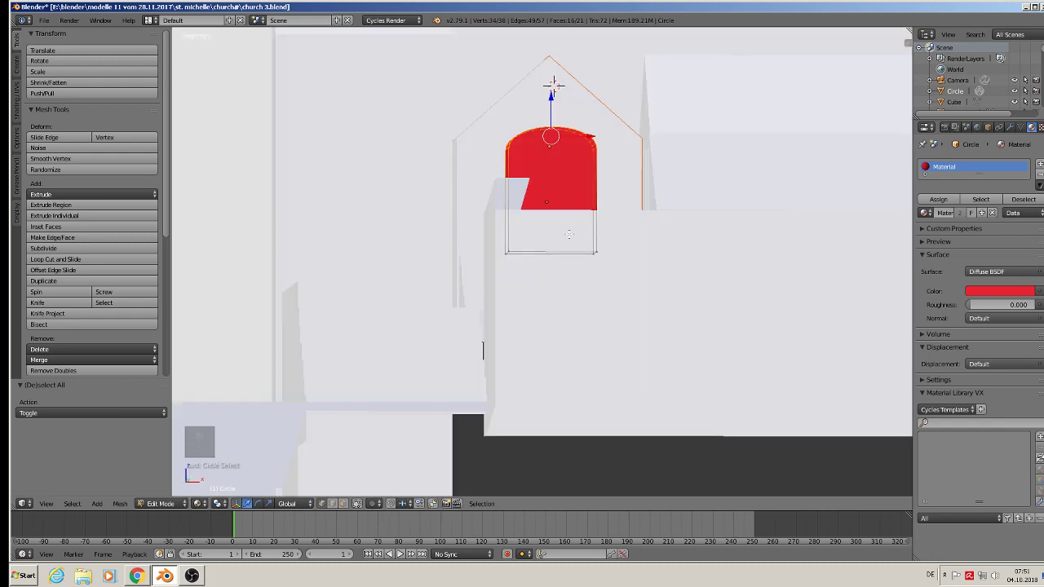
pyautogui.press('s')
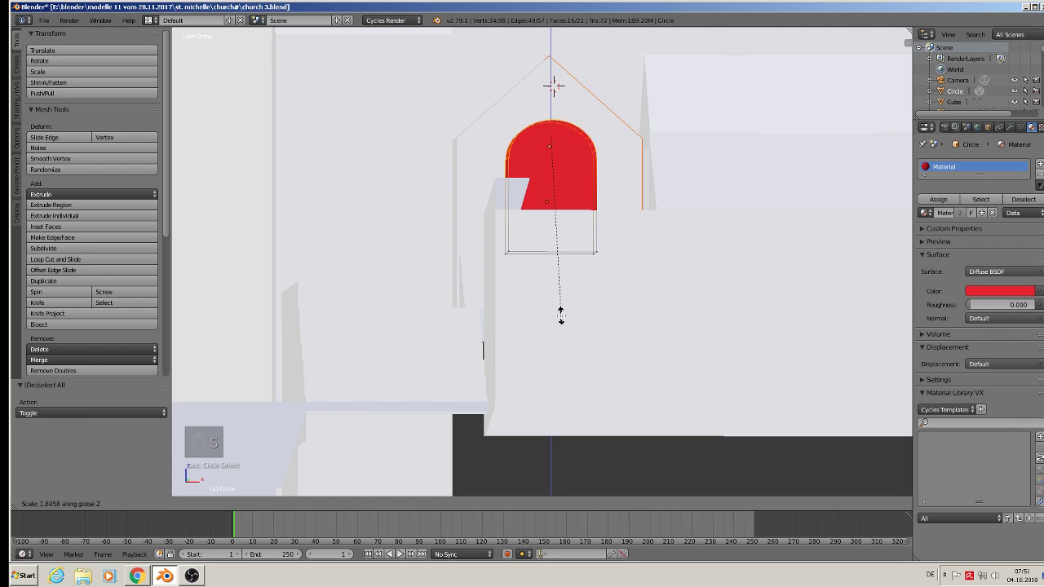
pyautogui.press('Tab')
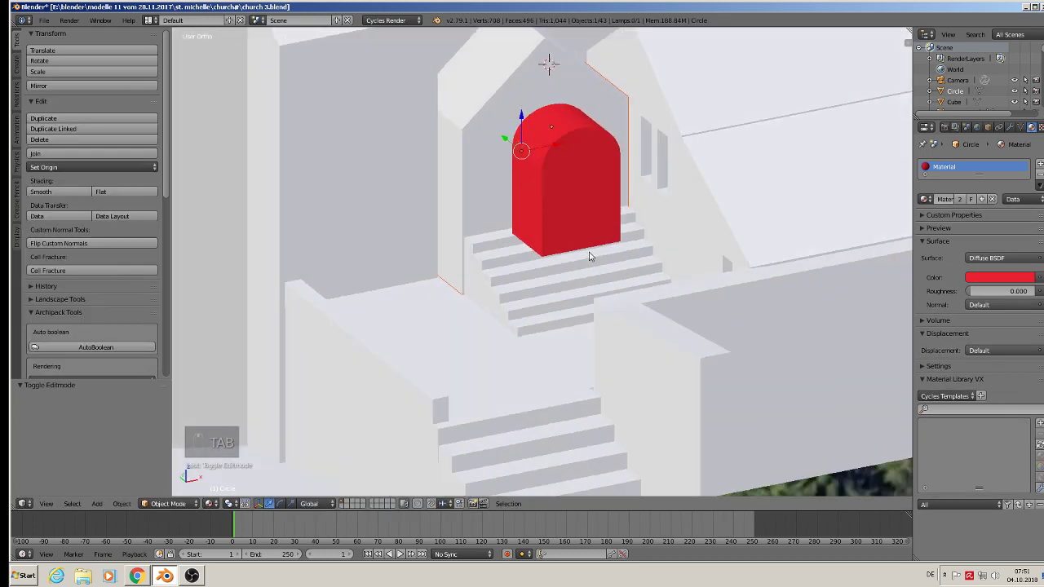
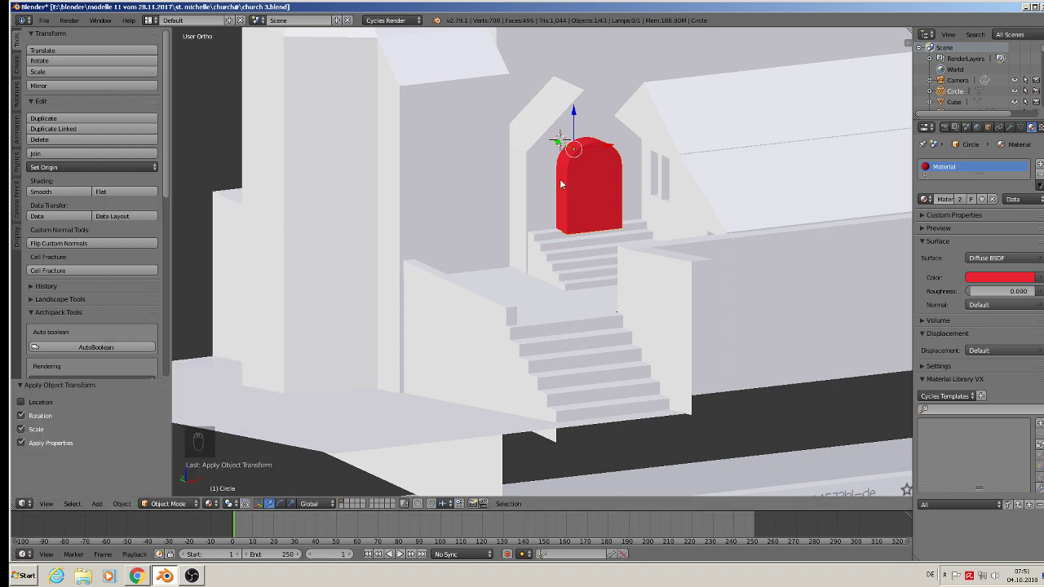
# Cut the arched opening into the church wall with a Boolean Difference on the Circle, apply it and move the cutter aside along X
pyautogui.moveTo(547, 138); pyautogui.dragTo(133, 505)
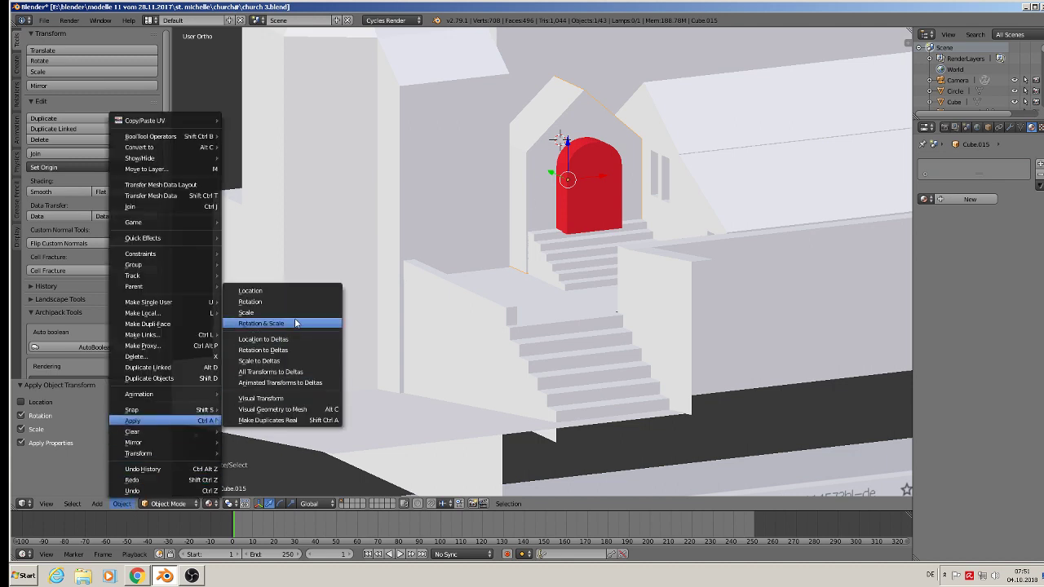
pyautogui.moveTo(608, 190); pyautogui.dragTo(230, 482)
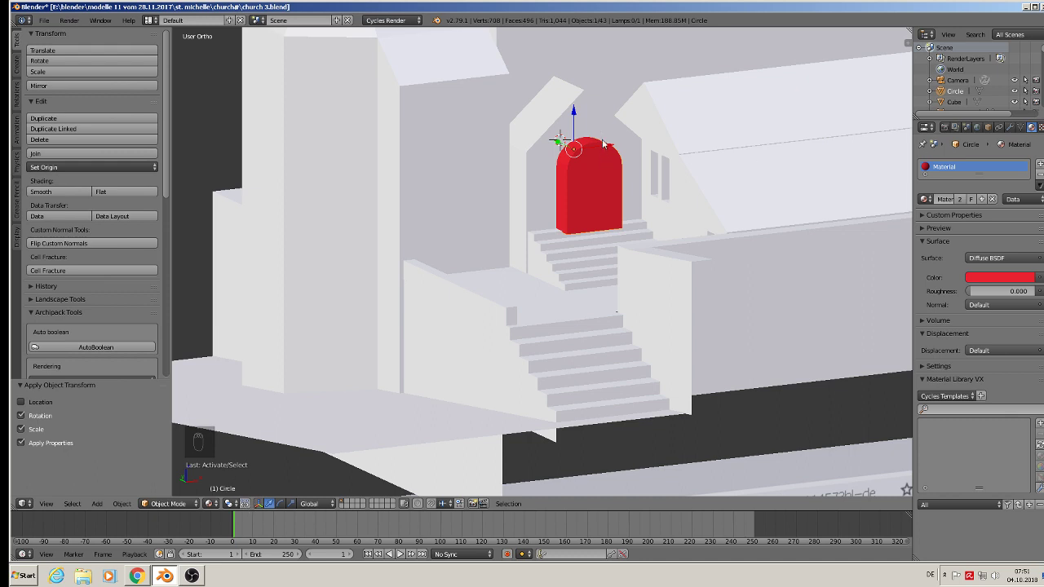
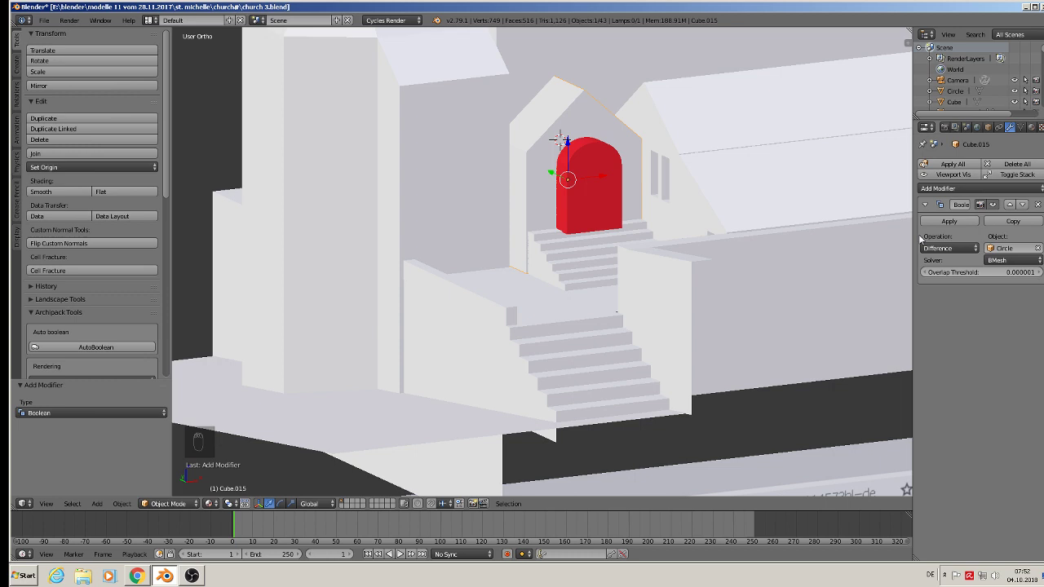
pyautogui.moveTo(946, 221); pyautogui.dragTo(586, 174)
pyautogui.moveTo(586, 173); pyautogui.dragTo(613, 146)
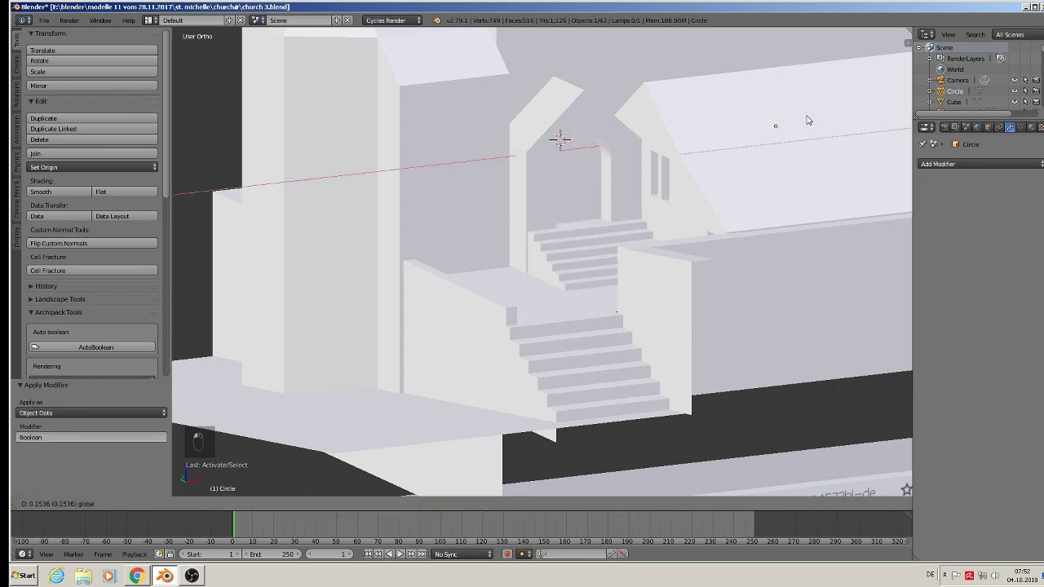
# Set the door cutter down beside the other red cutter and deselect everything
pyautogui.moveTo(718, 132); pyautogui.dragTo(693, 209)
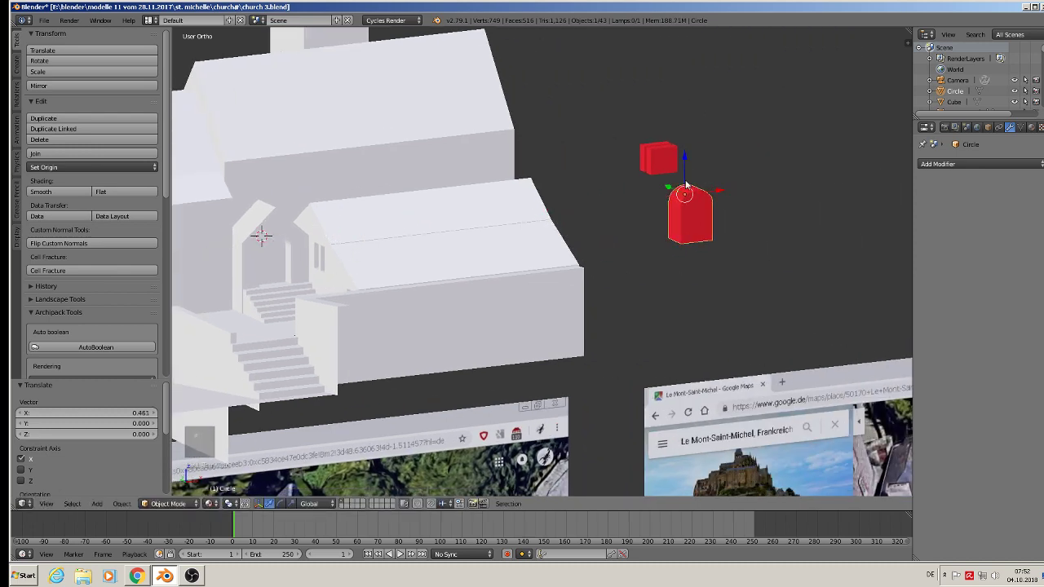
pyautogui.press('a')
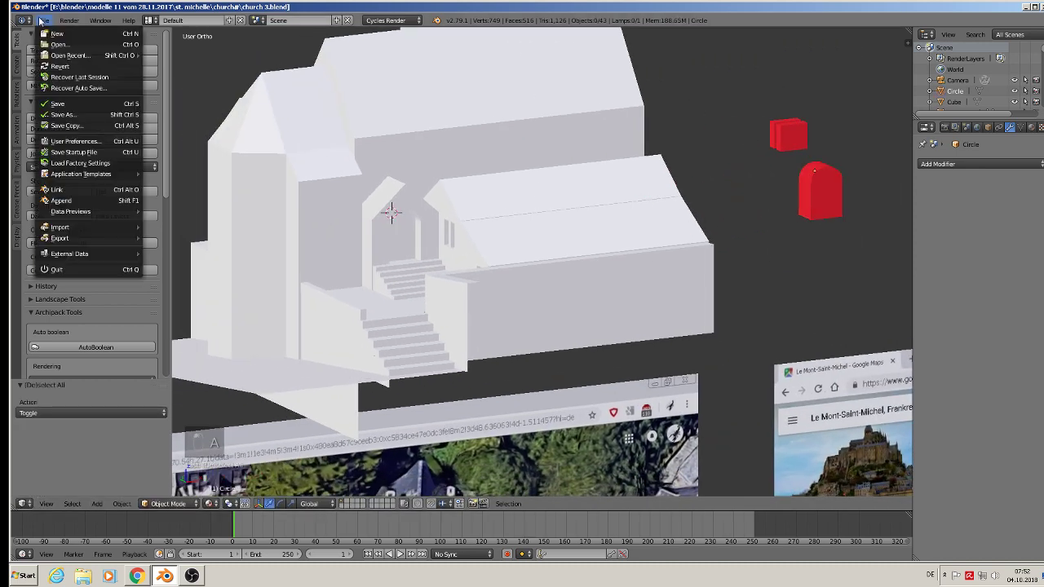
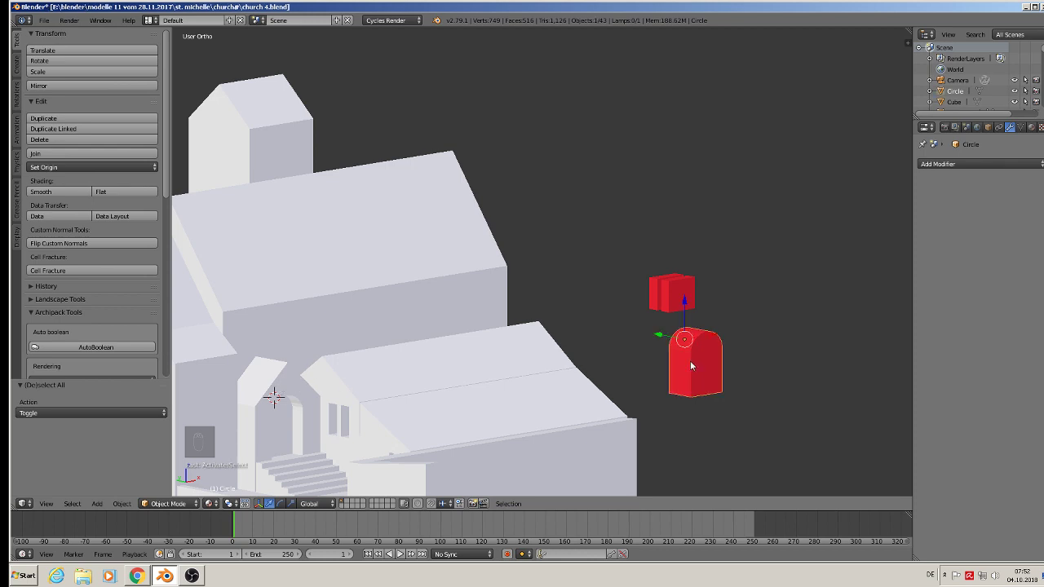
# Duplicate the red door cutter twice, positioning the copies on the upper church wall, then select the wall block
pyautogui.press('shift+d')
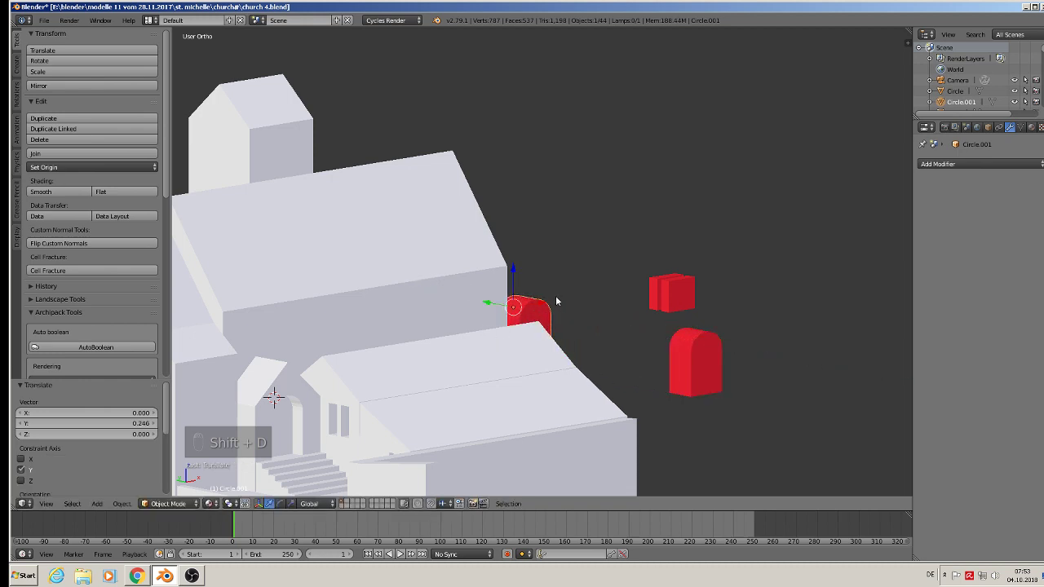
pyautogui.moveTo(541, 302); pyautogui.dragTo(359, 380)
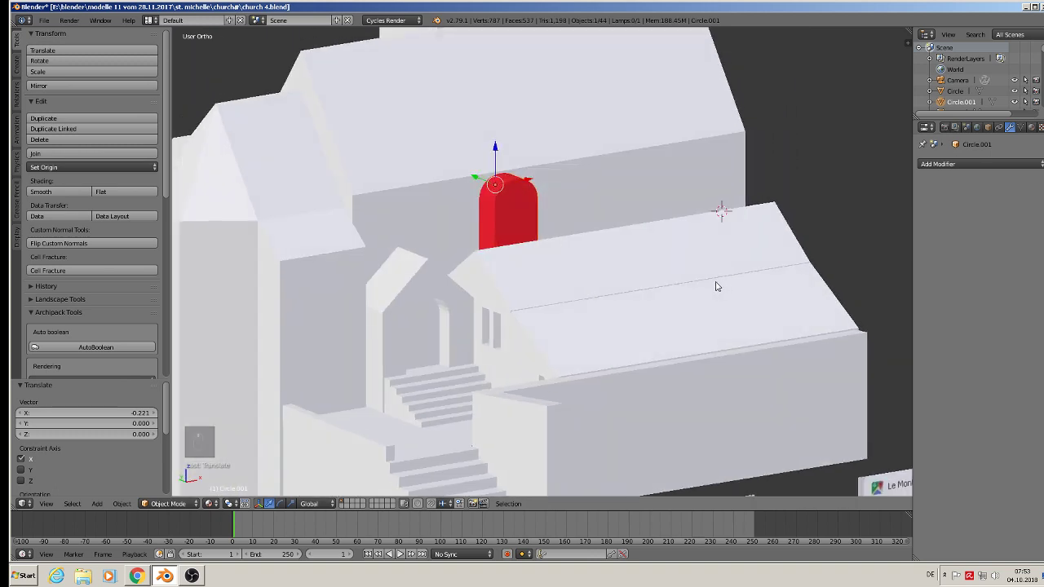
pyautogui.press('s')
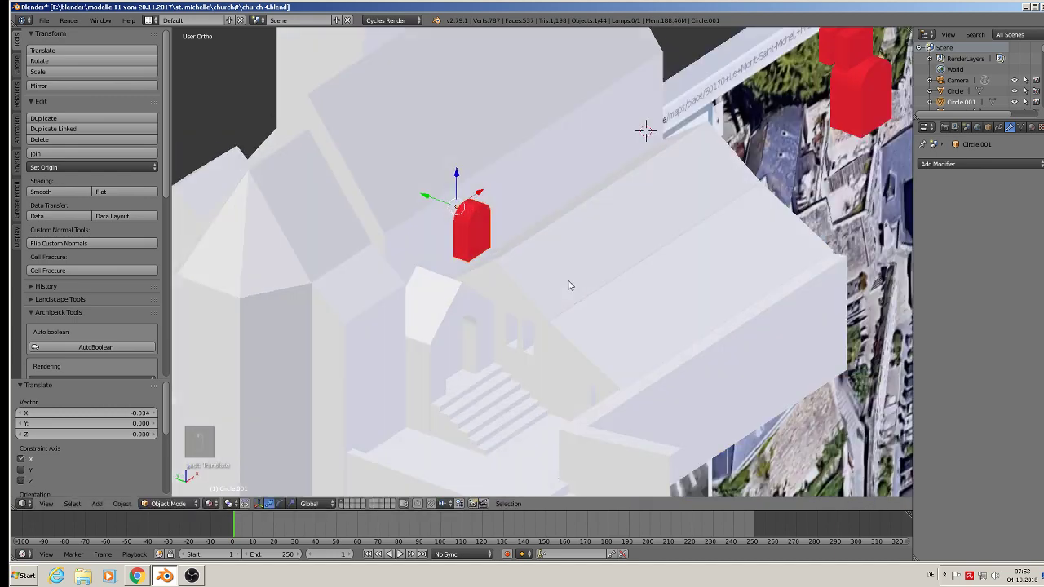
pyautogui.press('shift+d')
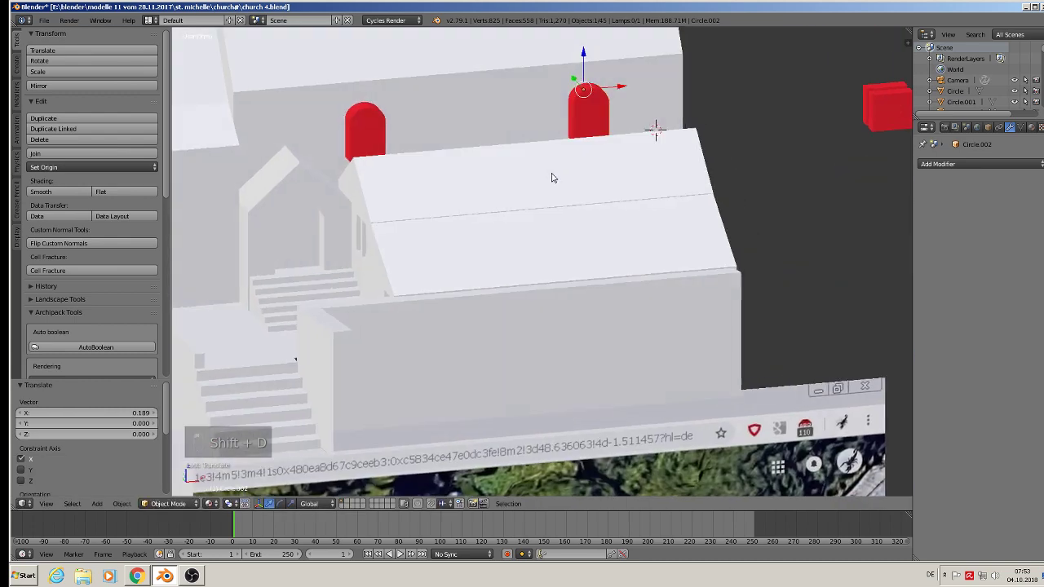
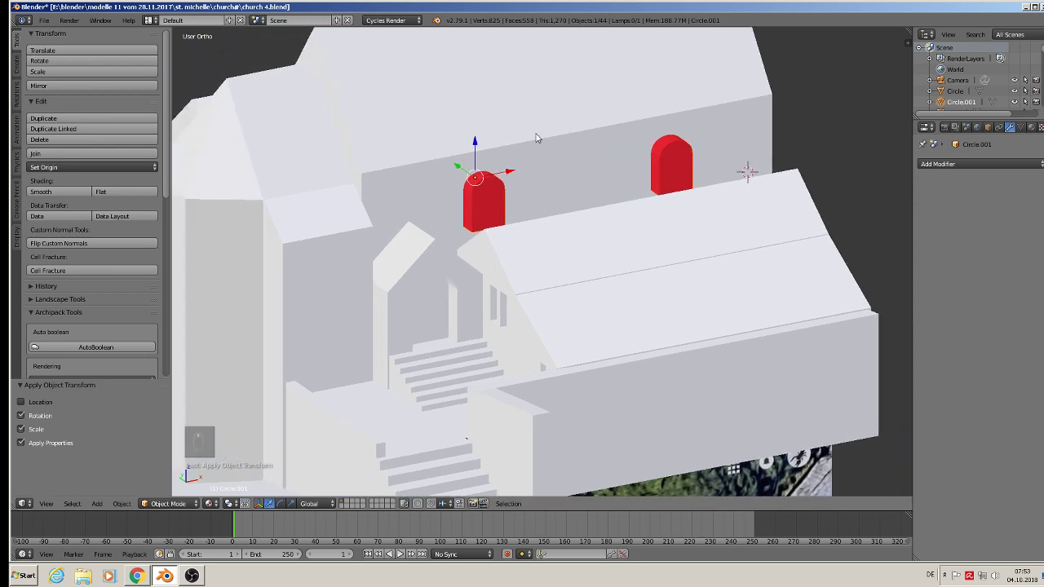
pyautogui.moveTo(540, 132); pyautogui.dragTo(121, 507)
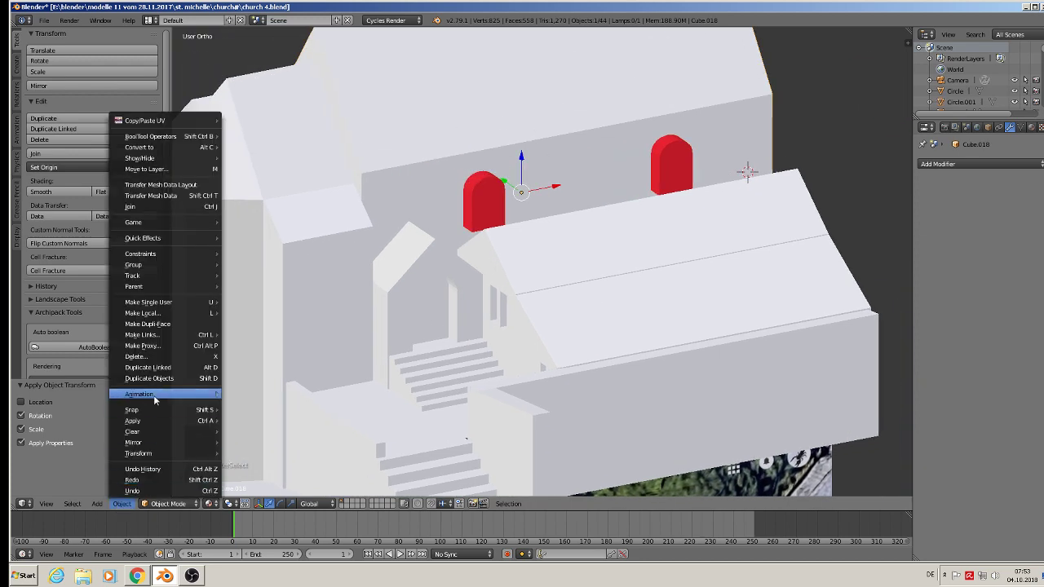
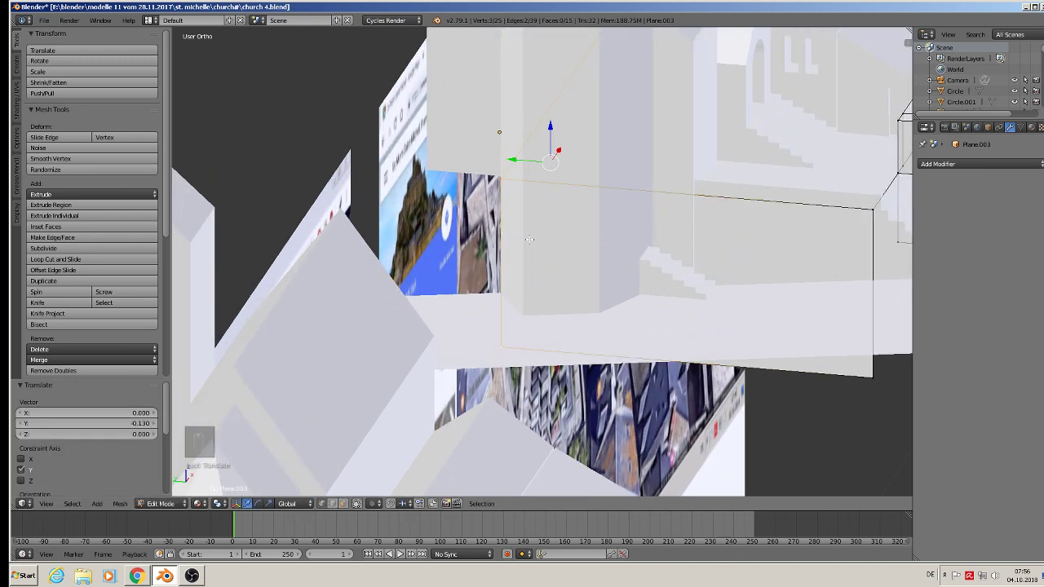
# Cut a new edge loop into the wall slab and re-enter mesh editing after a quick check
pyautogui.press('ctrl+r')
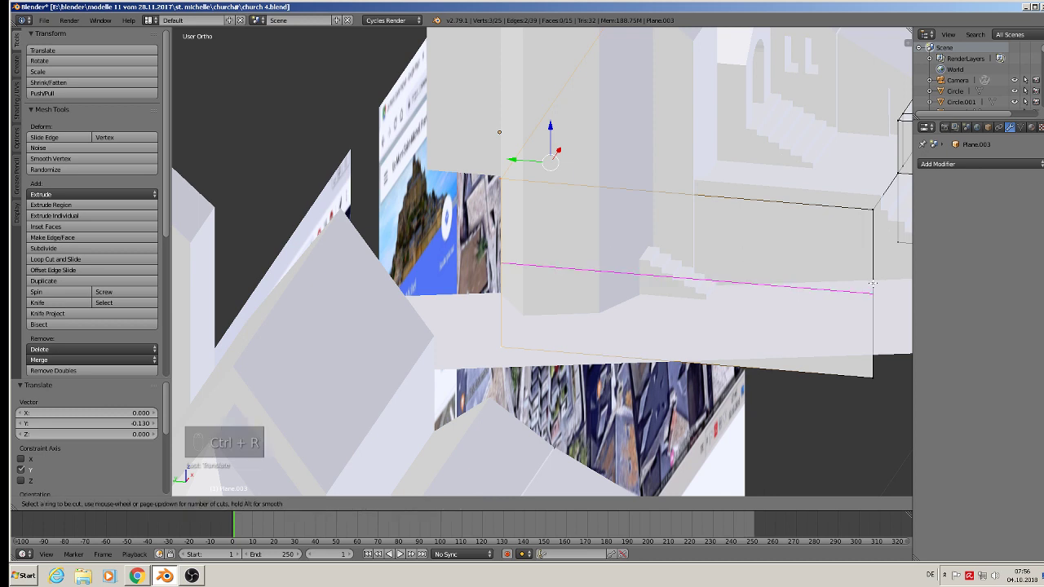
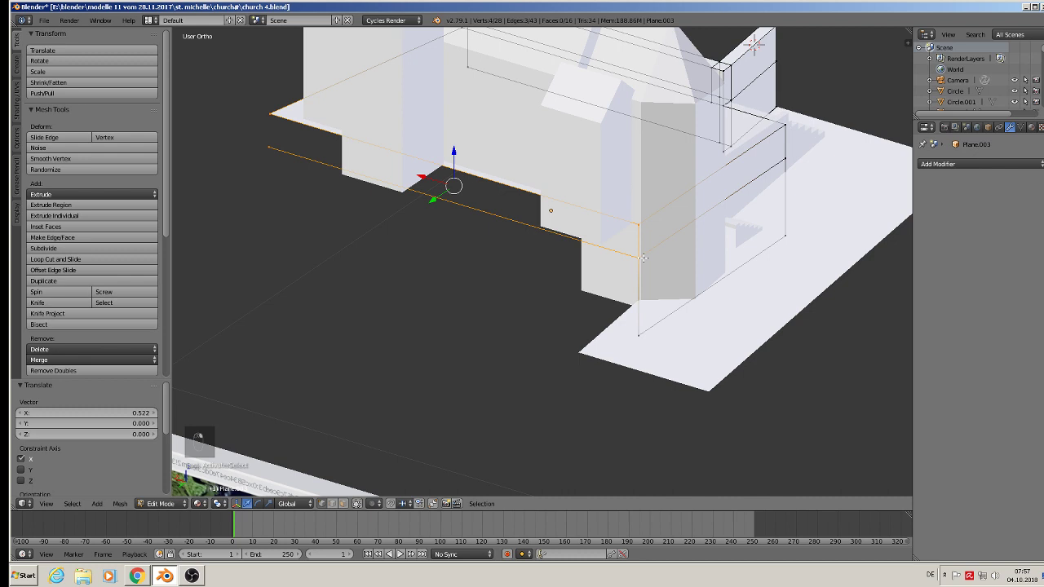
pyautogui.press('f')
pyautogui.press('Tab')
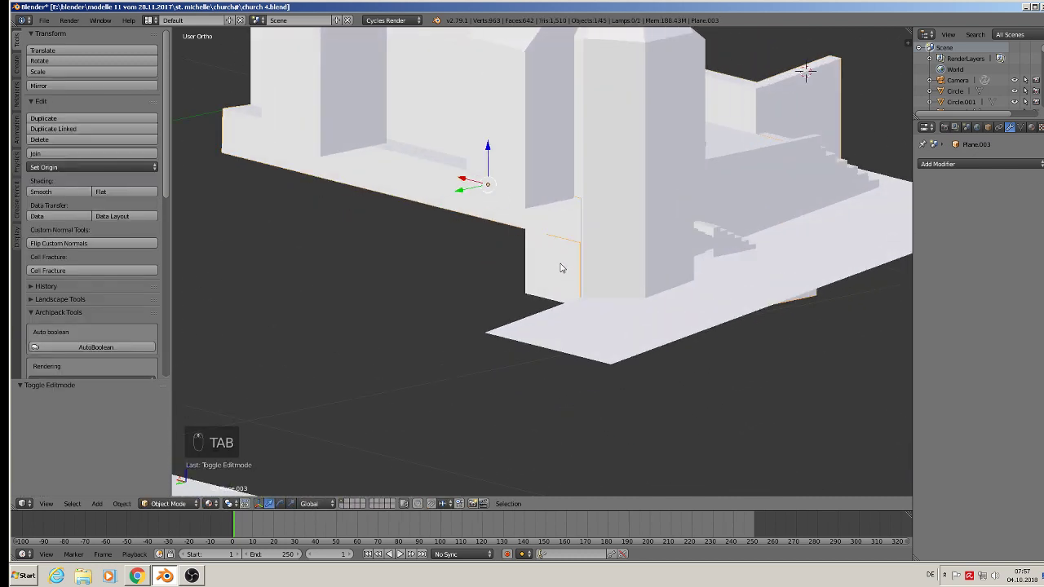
# Enter Edit Mode on the wall slab to work on its faces by the tower corner
pyautogui.press('Tab')
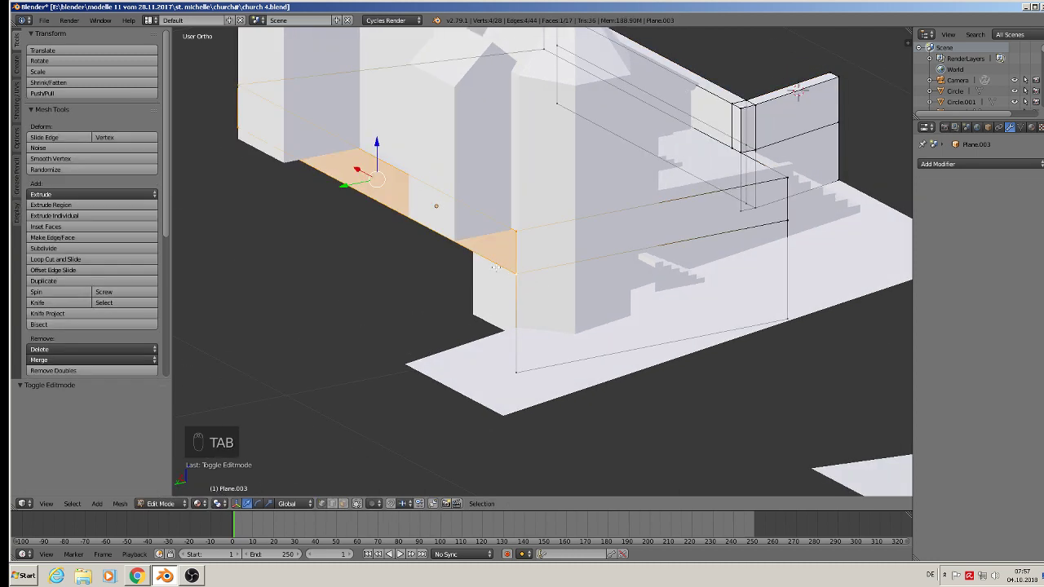
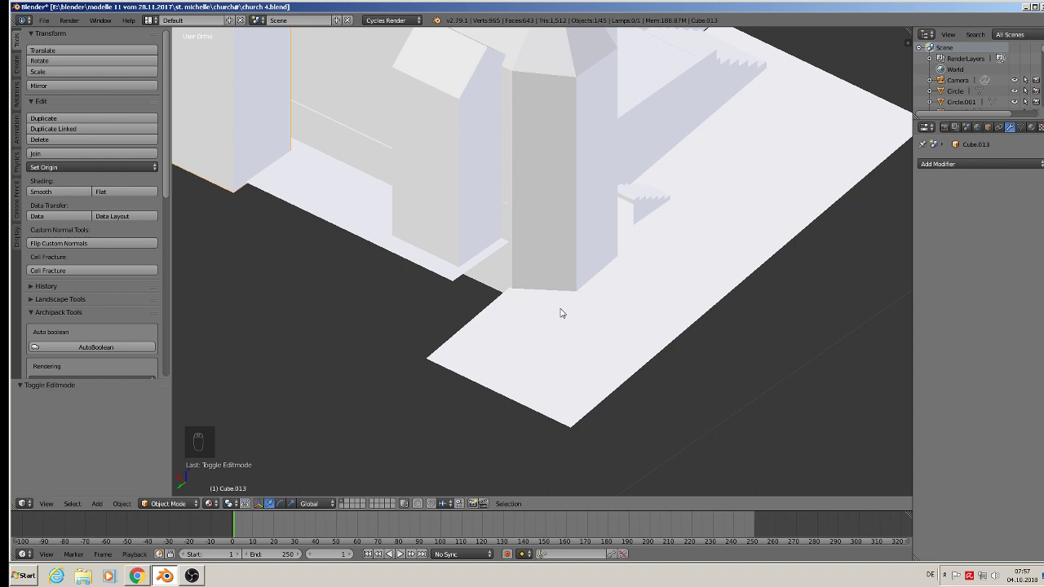
# Extrude two new edge sections from the slab's end around the tower corner
pyautogui.press('Tab')
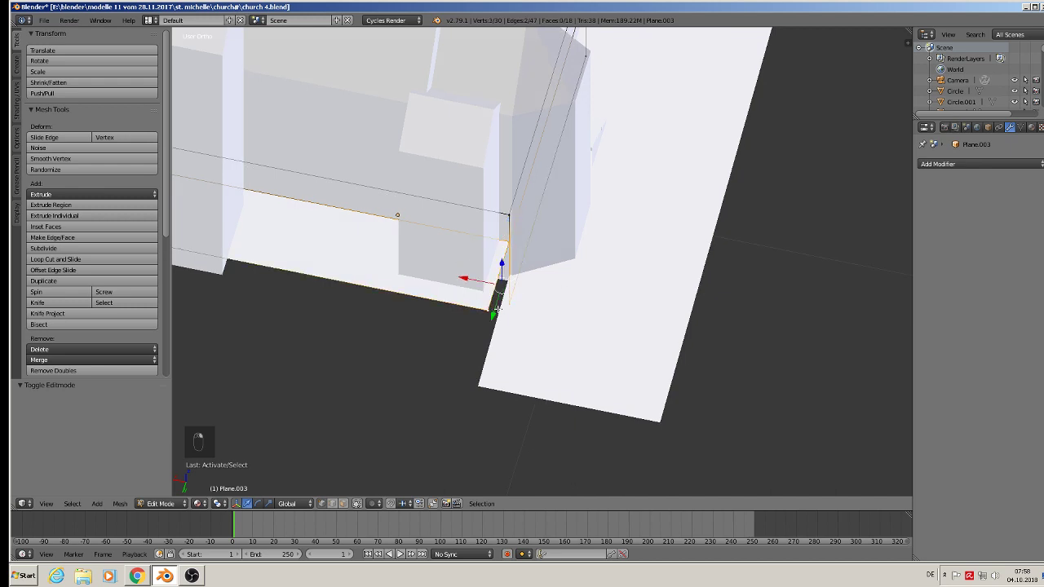
pyautogui.press('e')
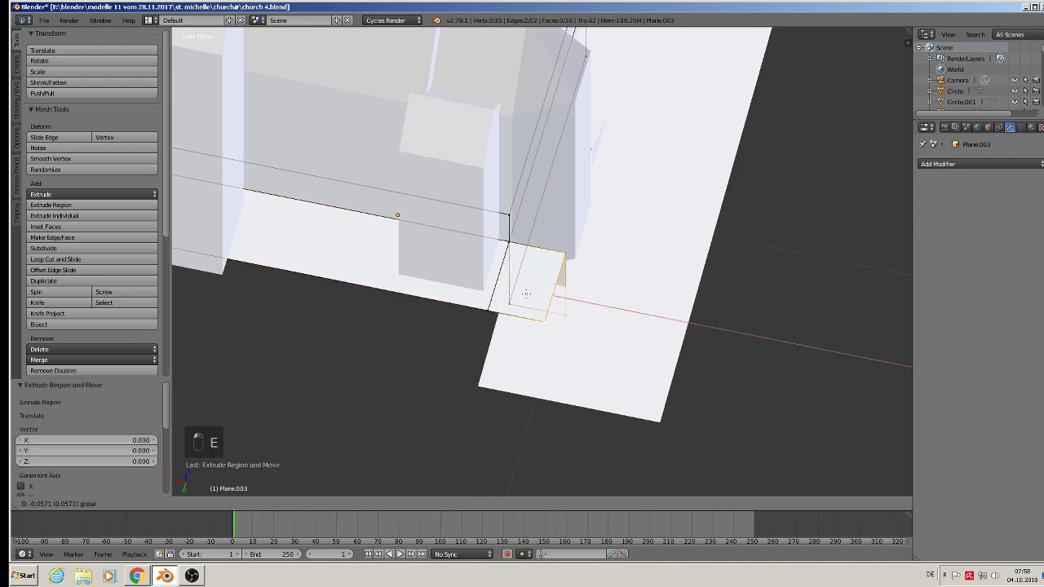
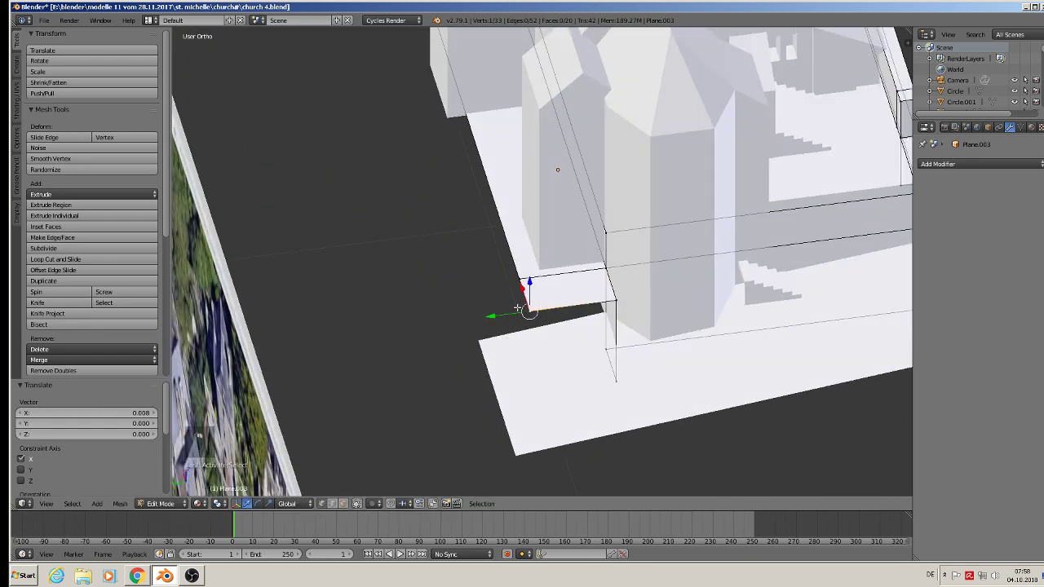
pyautogui.press('e')
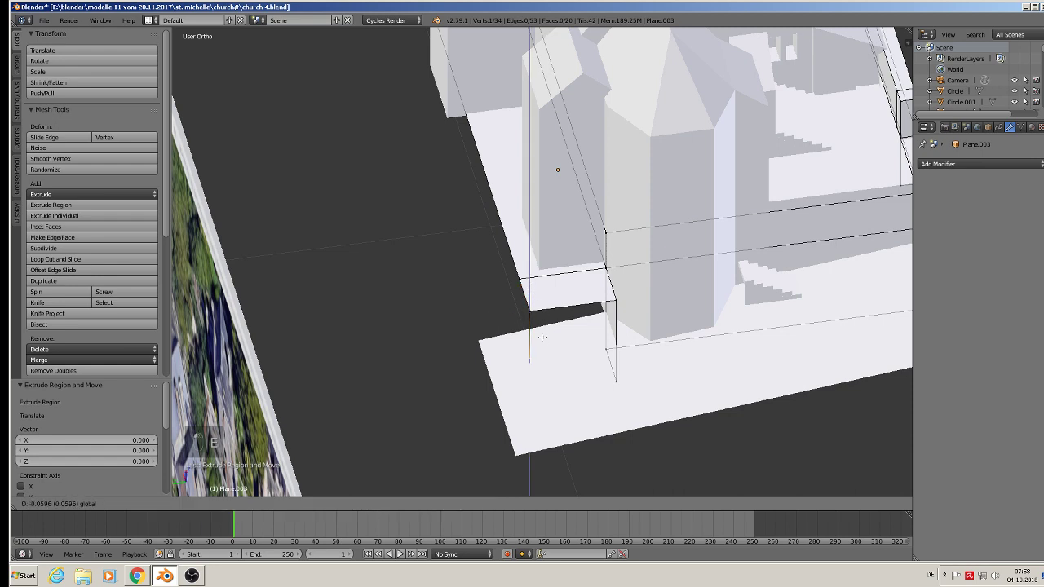
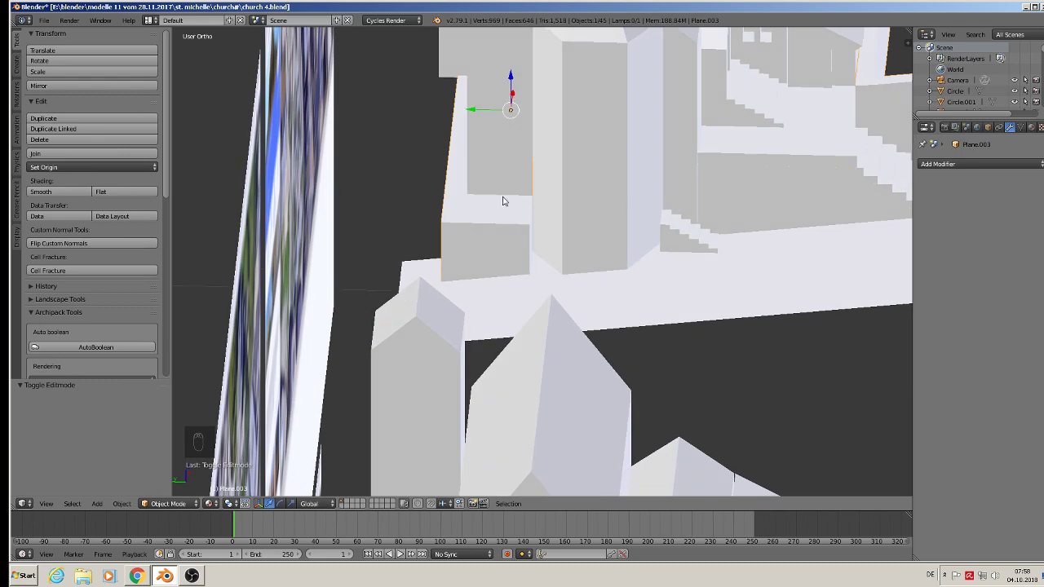
pyautogui.press('a')
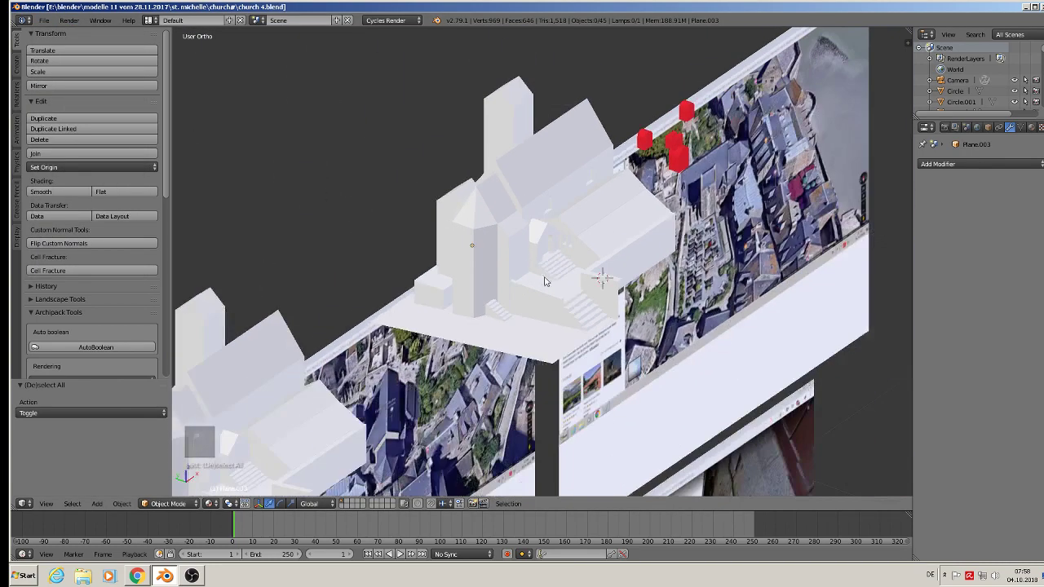
pyautogui.press('KP_0')
pyautogui.press('KP_1')
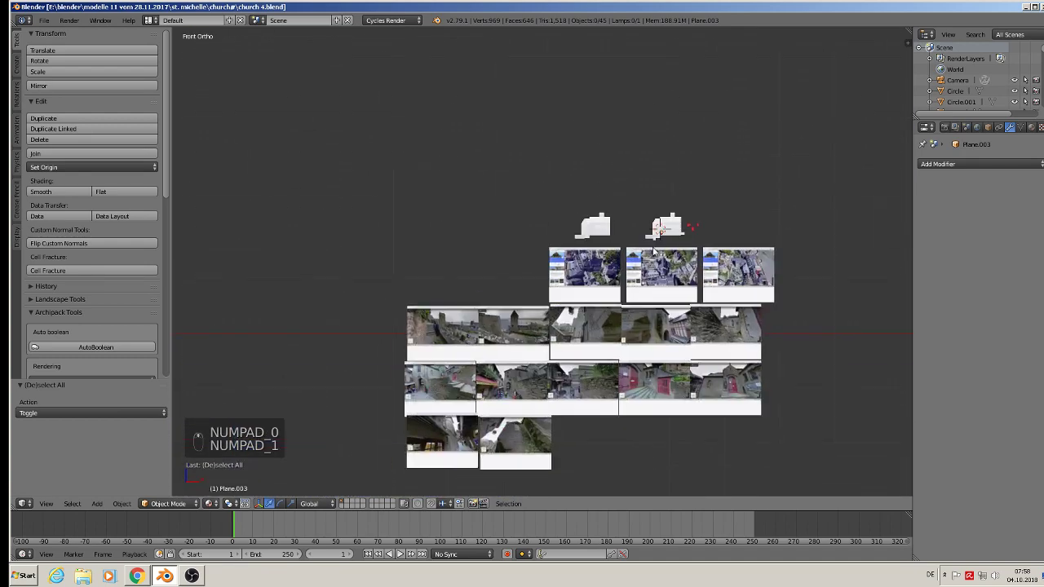
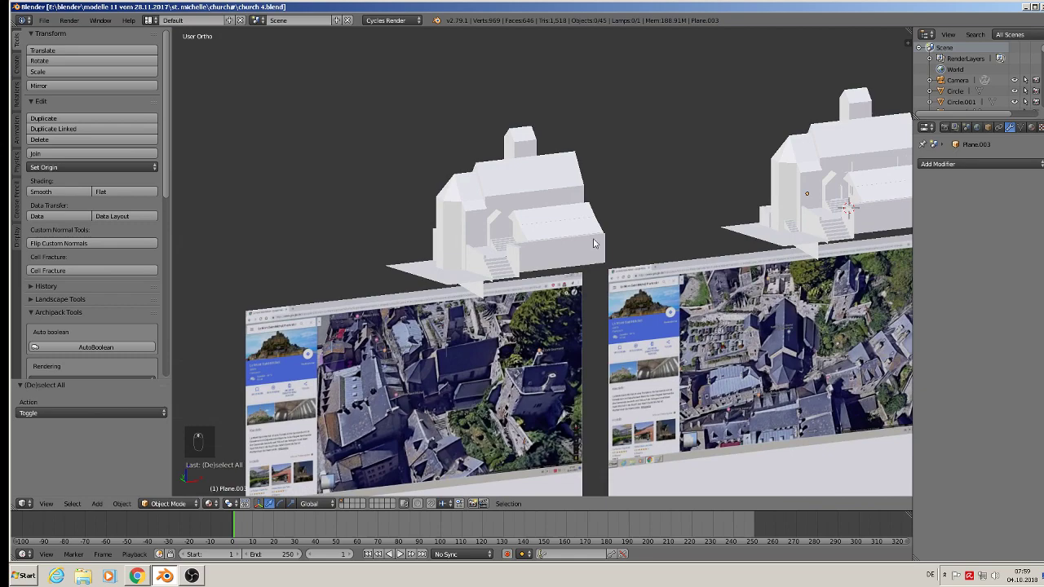
# Orbit to the platform corner and start editing the wall slab's mesh there
pyautogui.moveTo(705, 218); pyautogui.dragTo(753, 223)
pyautogui.moveTo(752, 223); pyautogui.dragTo(686, 229)
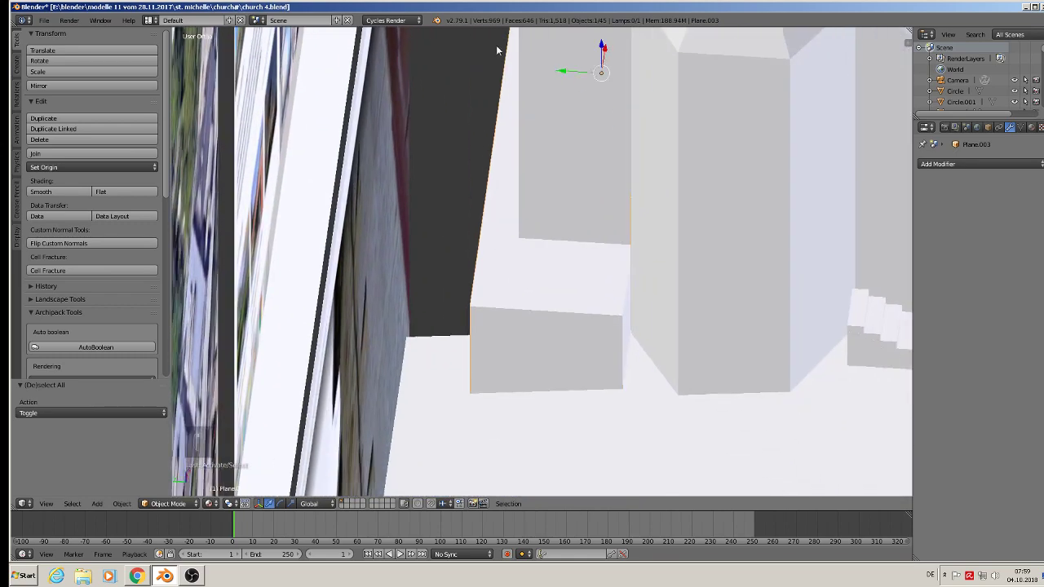
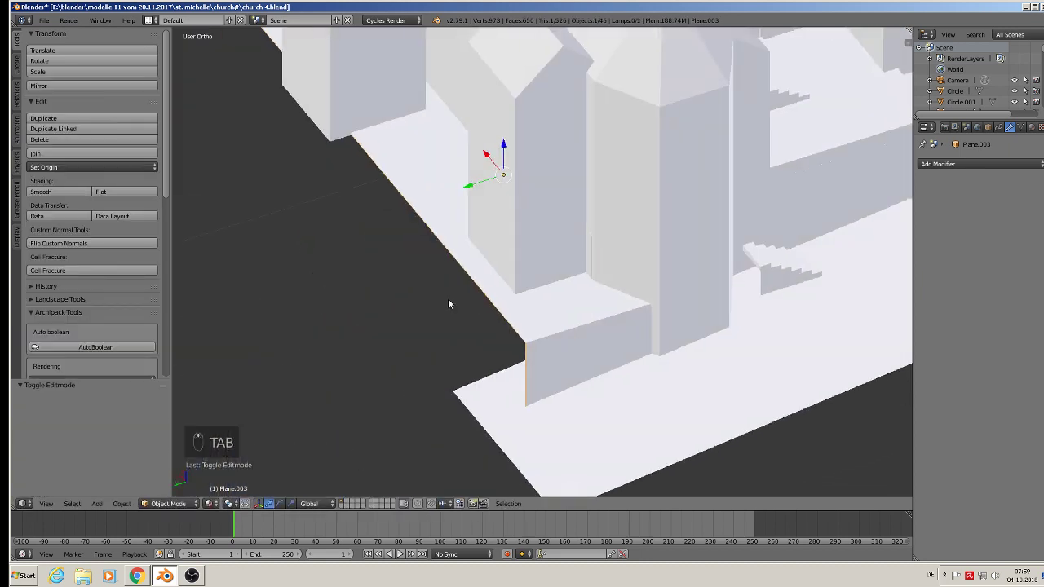
pyautogui.press('Tab')
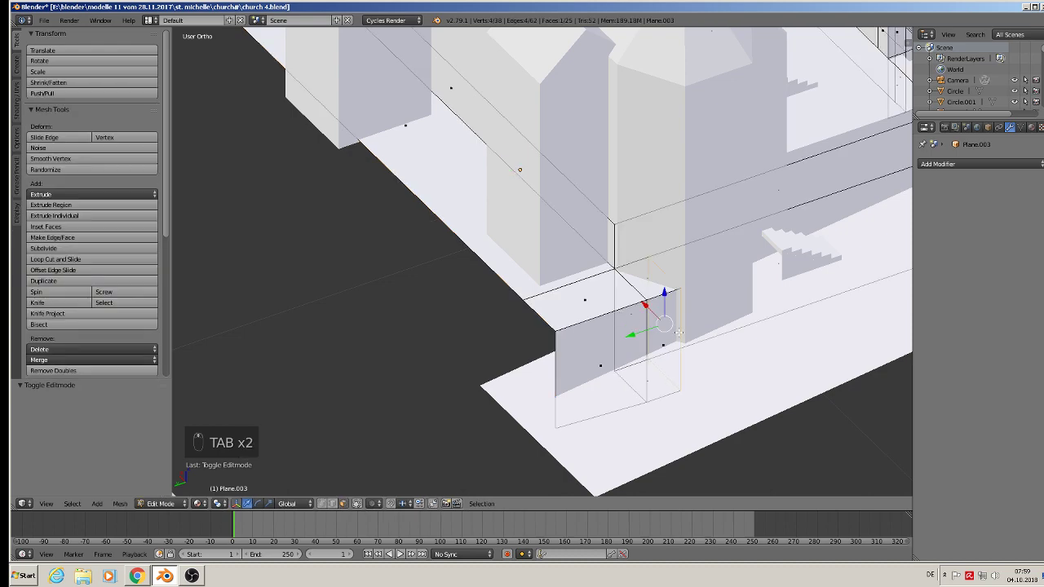
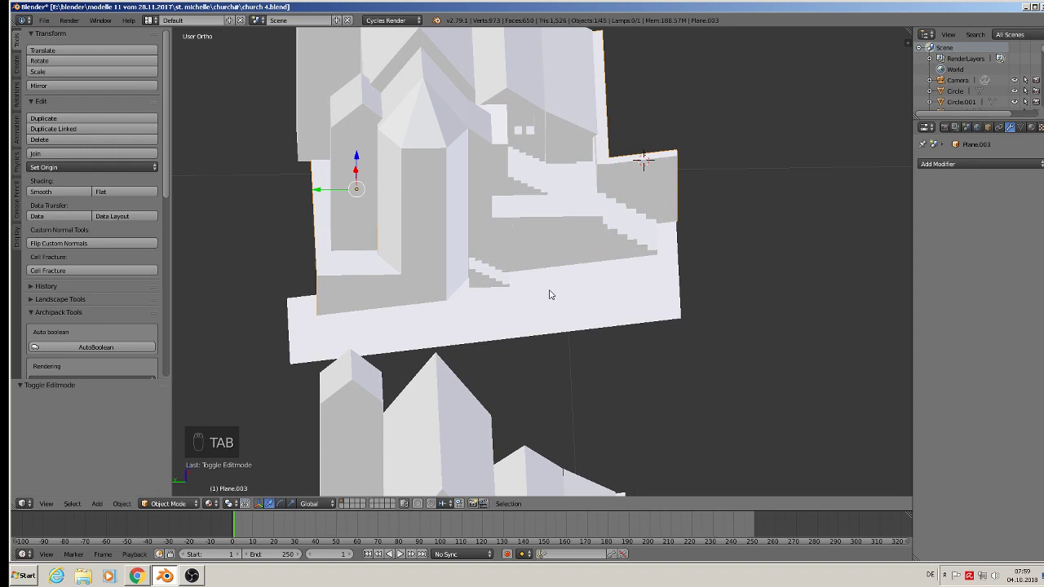
pyautogui.press('a')
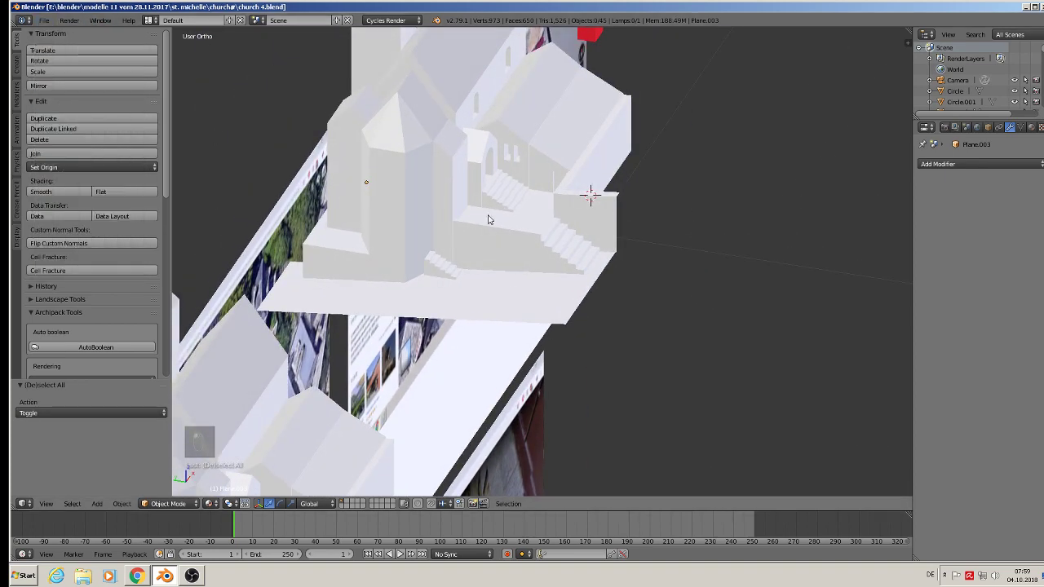
pyautogui.moveTo(672, 285); pyautogui.dragTo(672, 296)
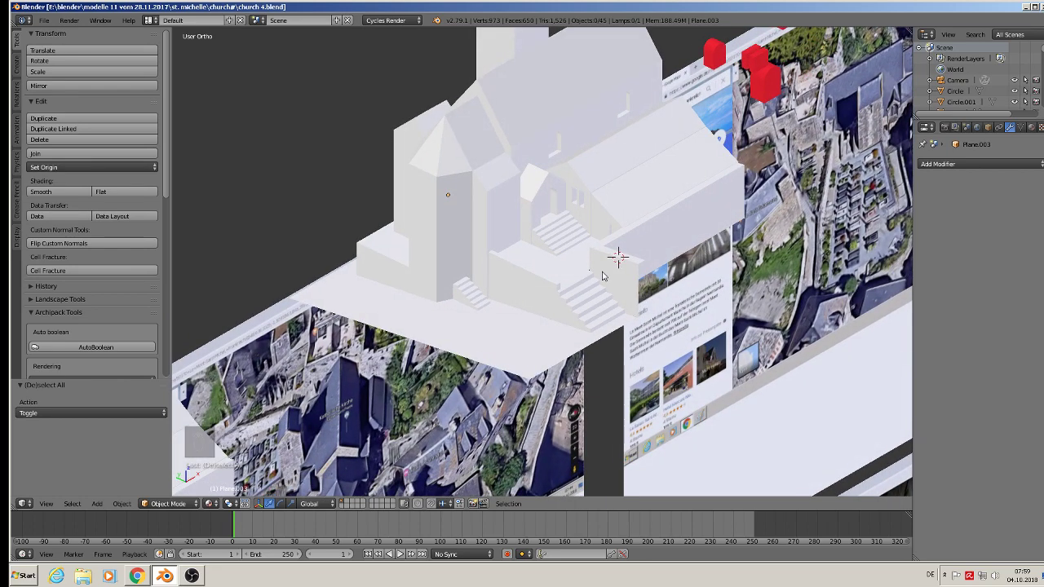
pyautogui.press('KP_1')
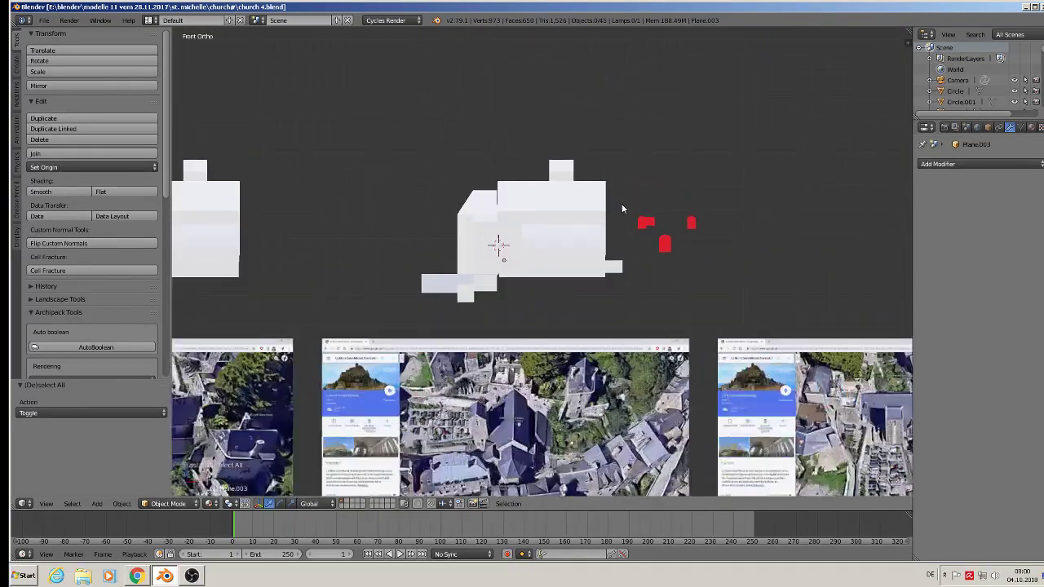
# Duplicate one of the red door cutters and bring the copy to the front tower wall
pyautogui.moveTo(705, 256); pyautogui.dragTo(730, 294)
pyautogui.rightClick(732, 297)
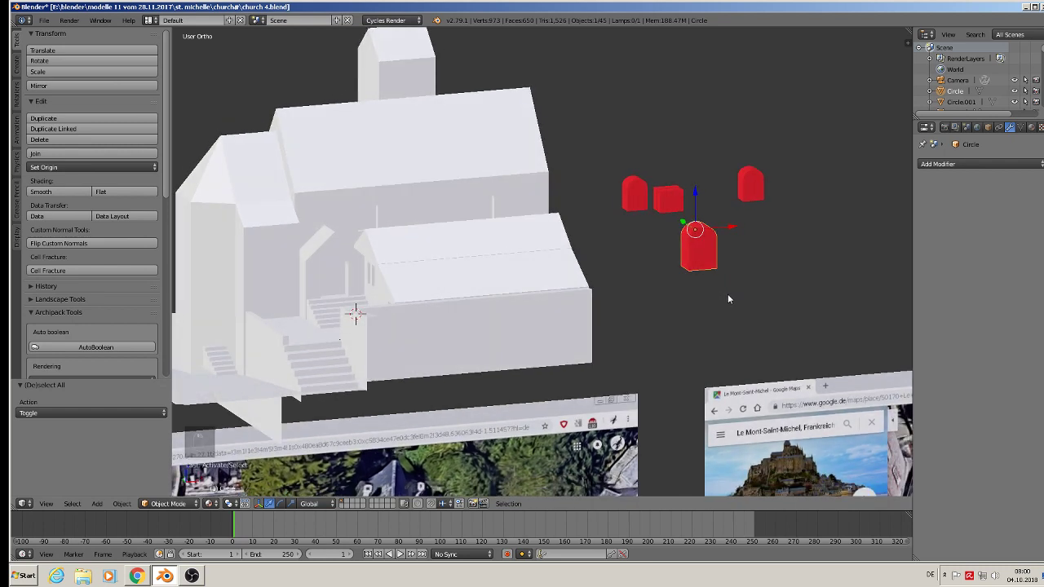
pyautogui.press('shift+d')
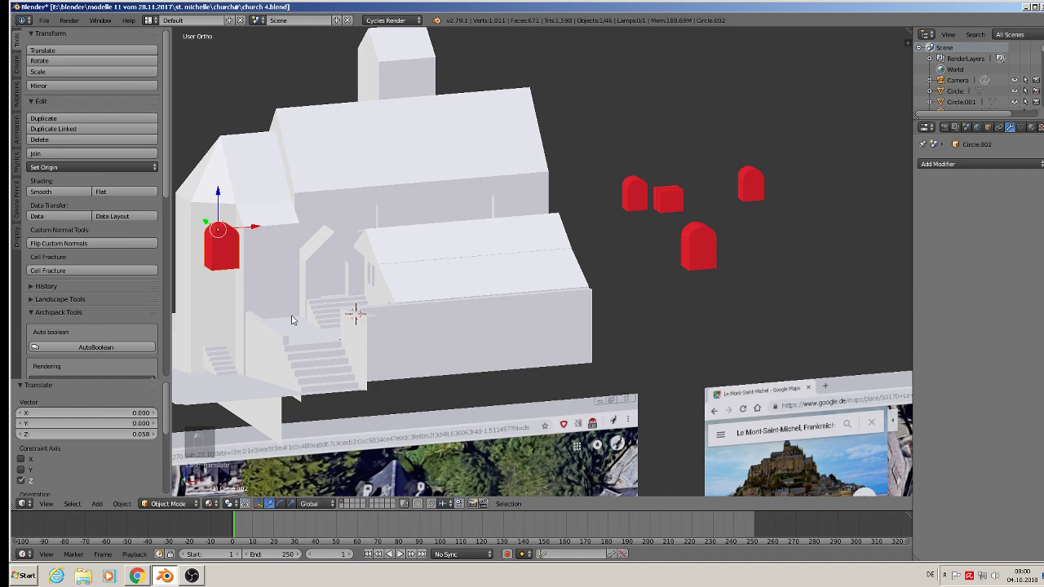
pyautogui.moveTo(329, 332); pyautogui.dragTo(510, 340)
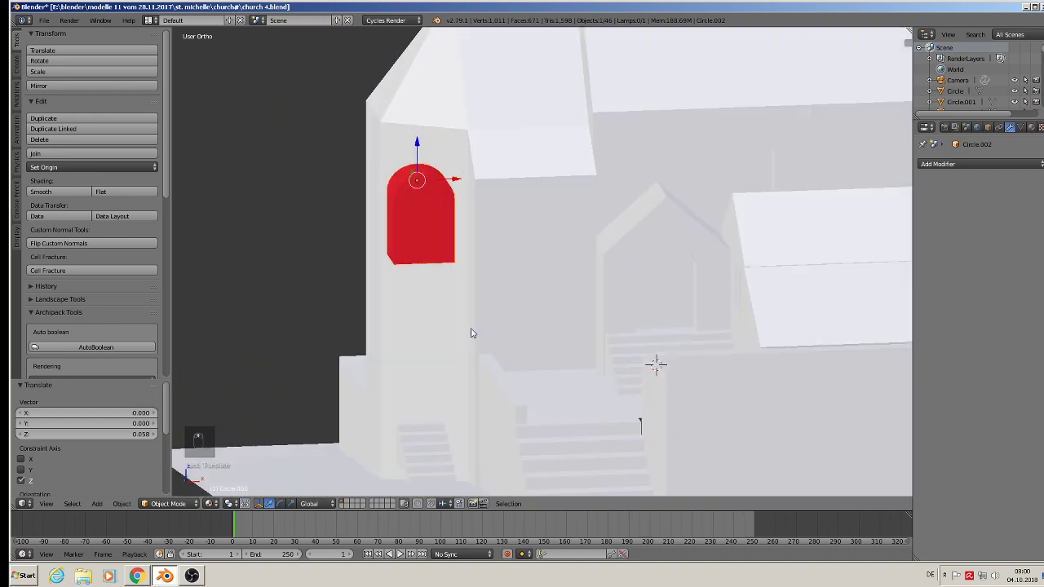
# Scale the cutter's depth through the tower wall and finish editing the tower mesh
pyautogui.press('s')
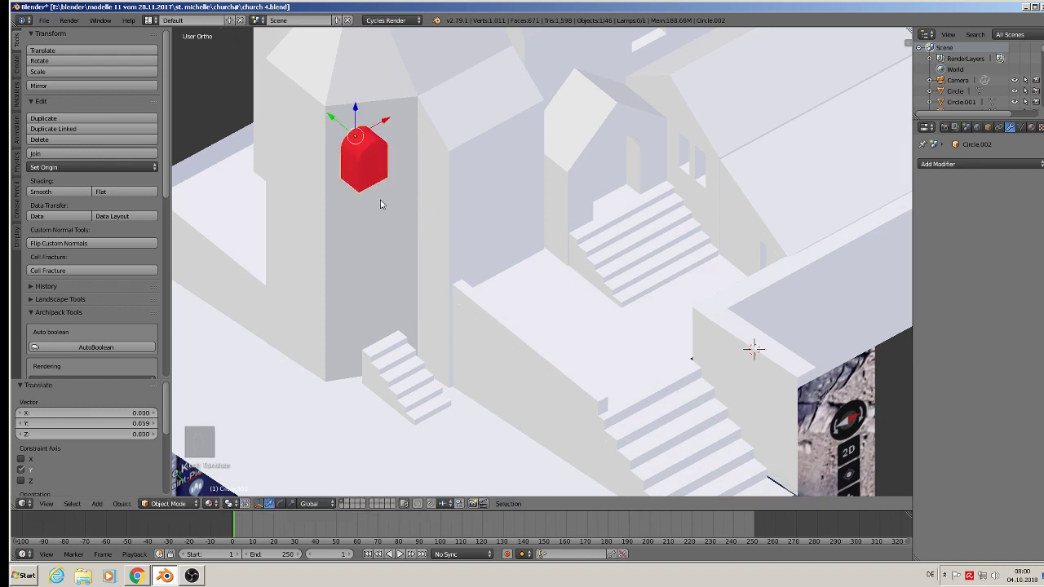
pyautogui.press('s')
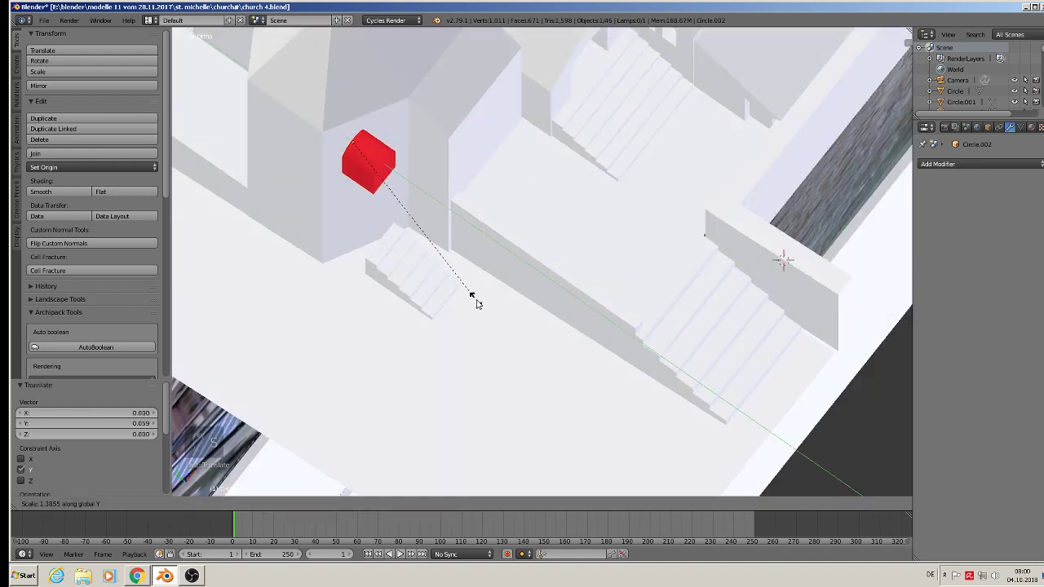
pyautogui.moveTo(341, 134); pyautogui.dragTo(325, 102)
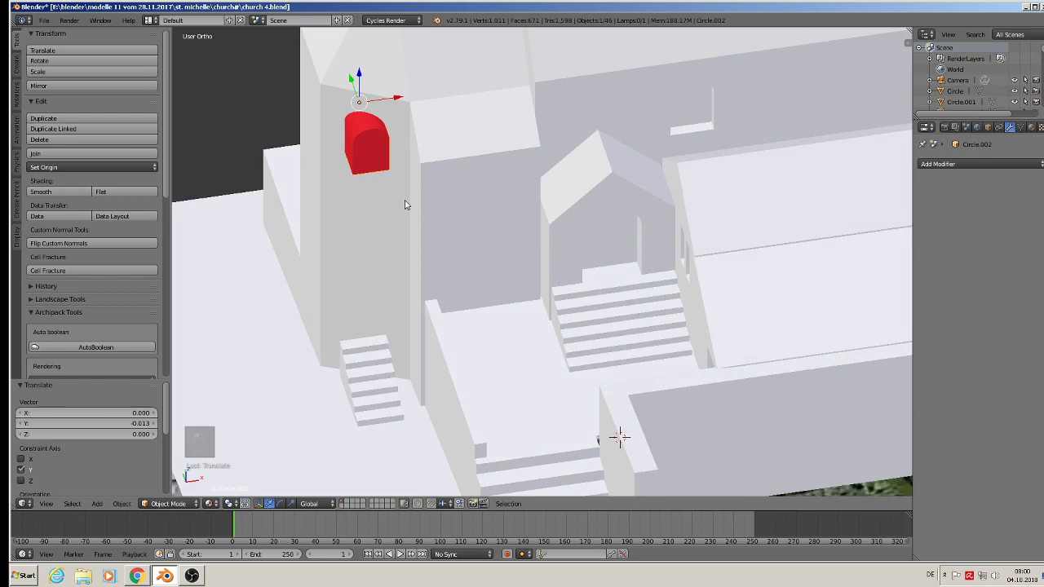
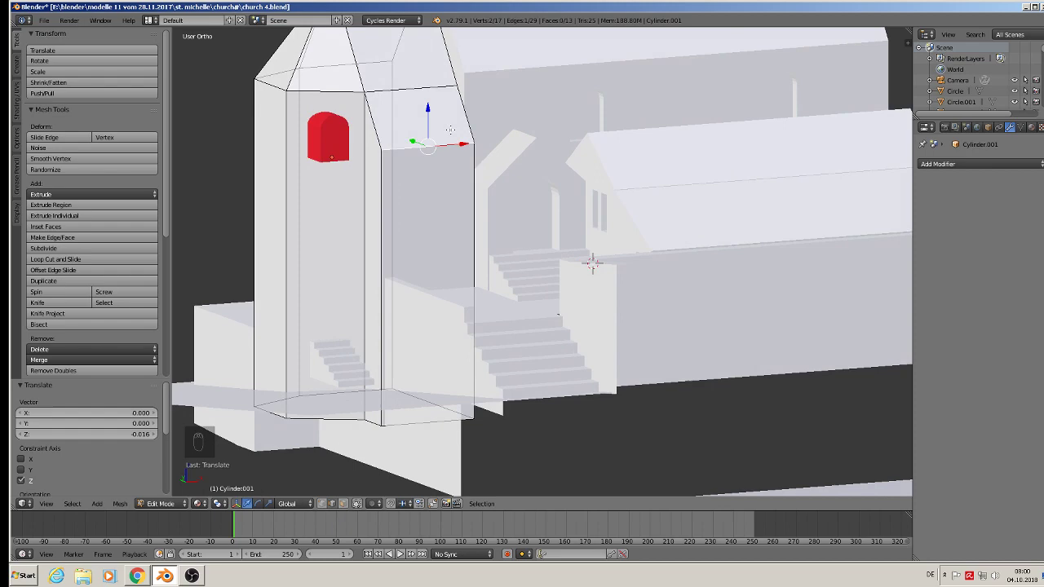
pyautogui.press('Tab')
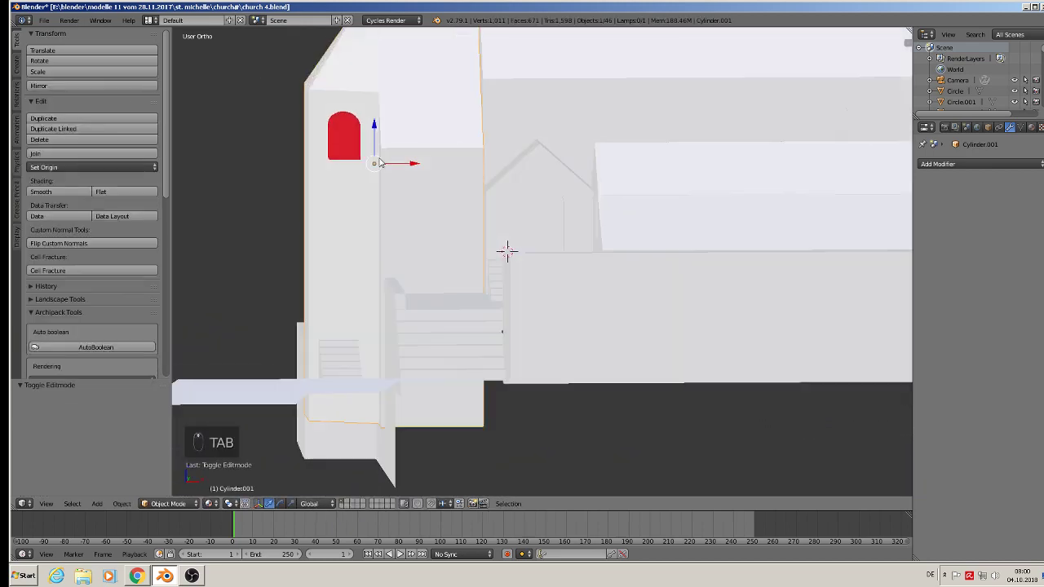
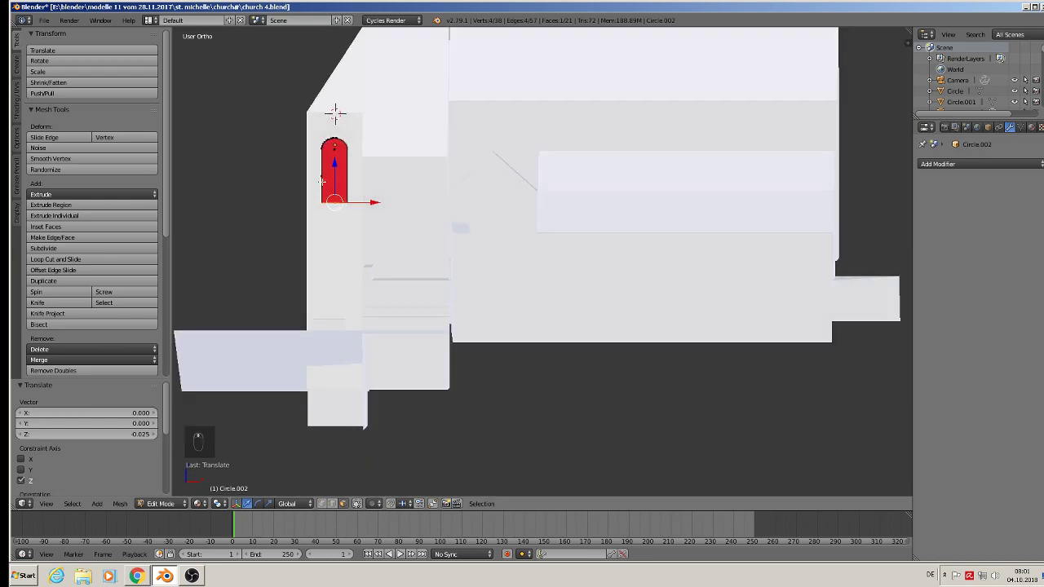
# Finish editing the cutter's mesh and view it straight from the front (numpad 1)
pyautogui.press('Tab')
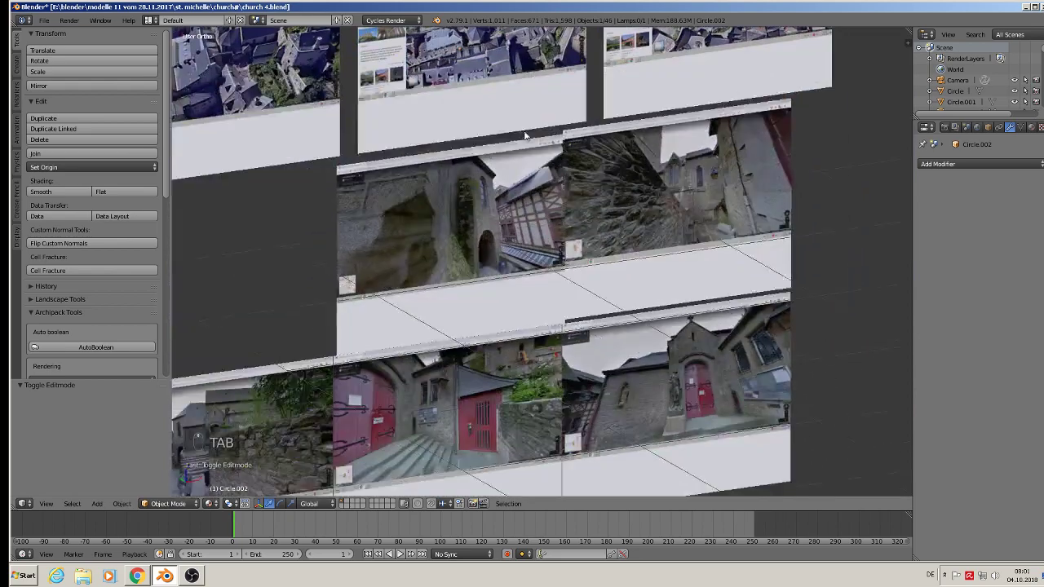
pyautogui.press('KP_1')
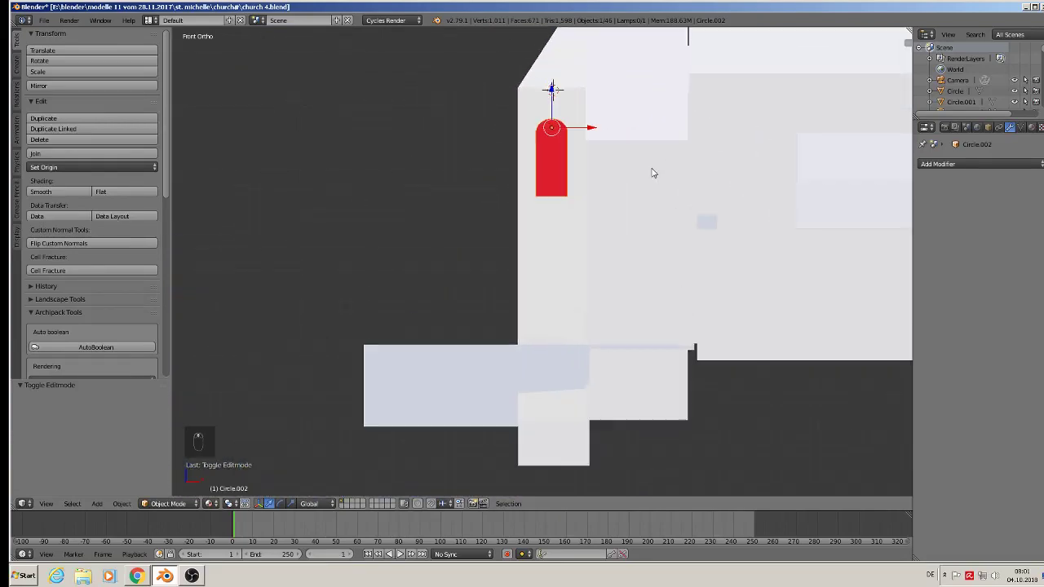
# Narrow the tower's door cutter, duplicate it and rotate the copy around the vertical axis
pyautogui.press('s')
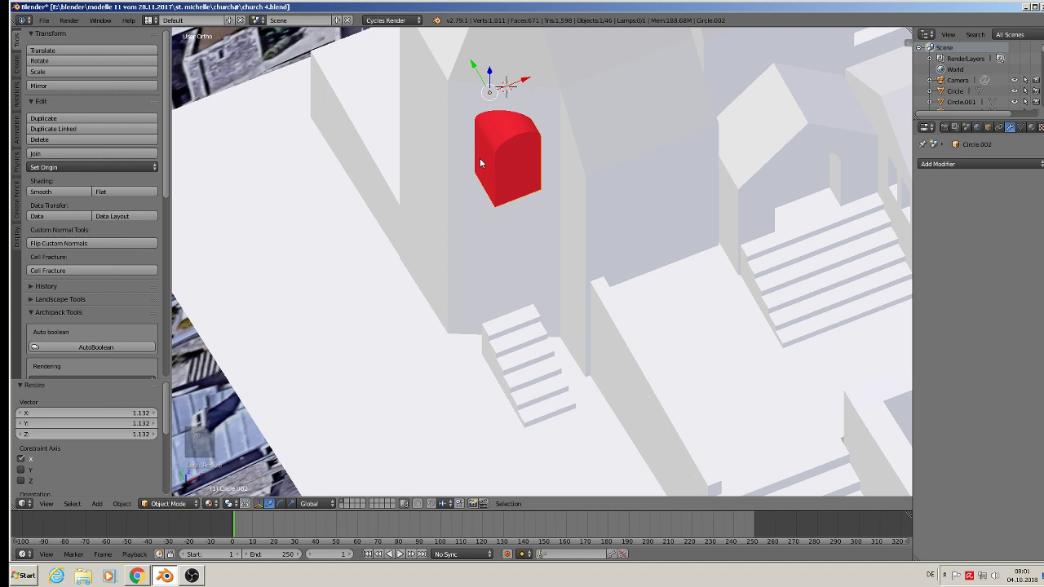
pyautogui.press('shift+d')
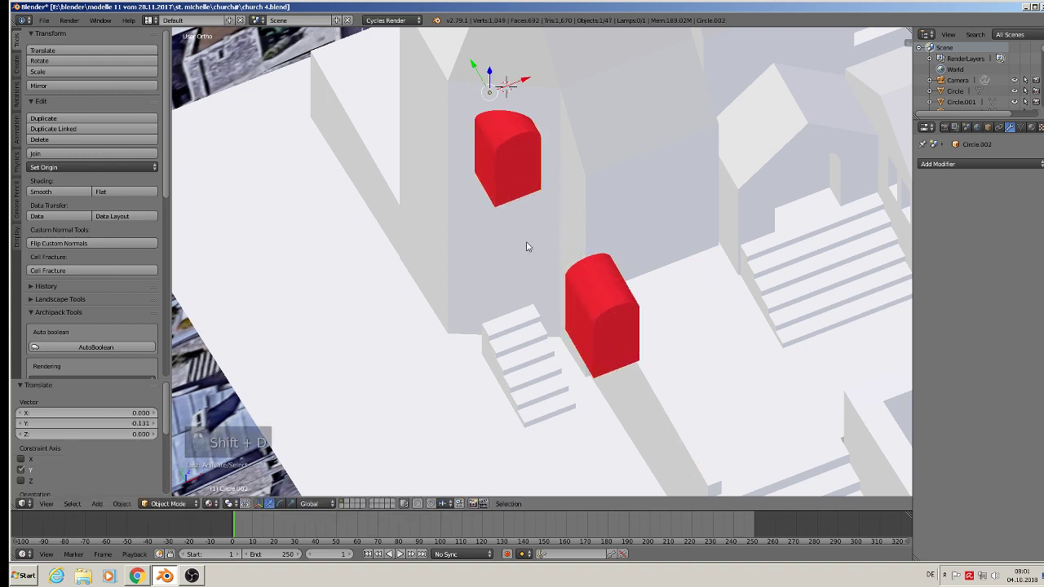
pyautogui.press('r')
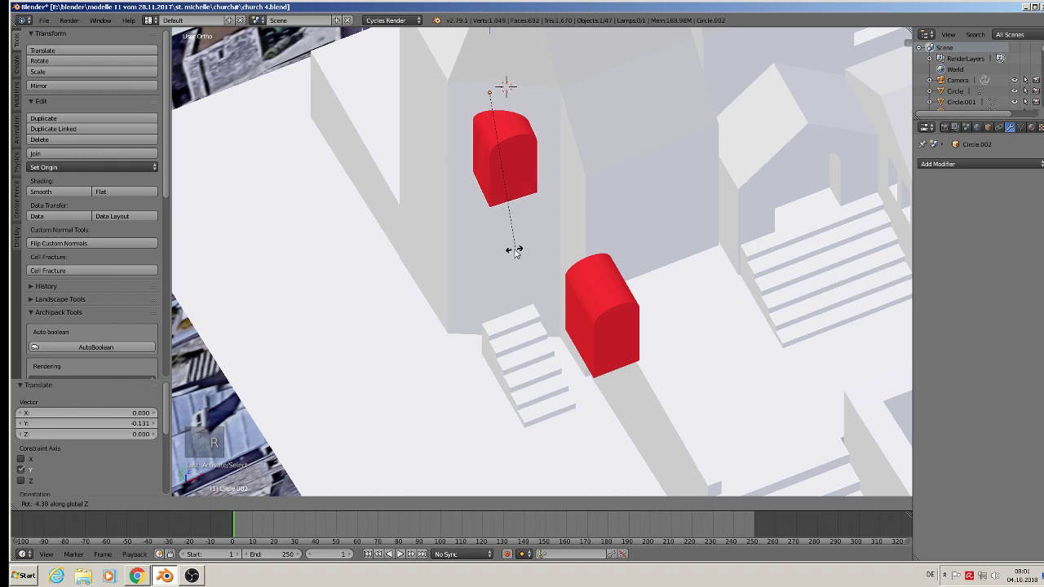
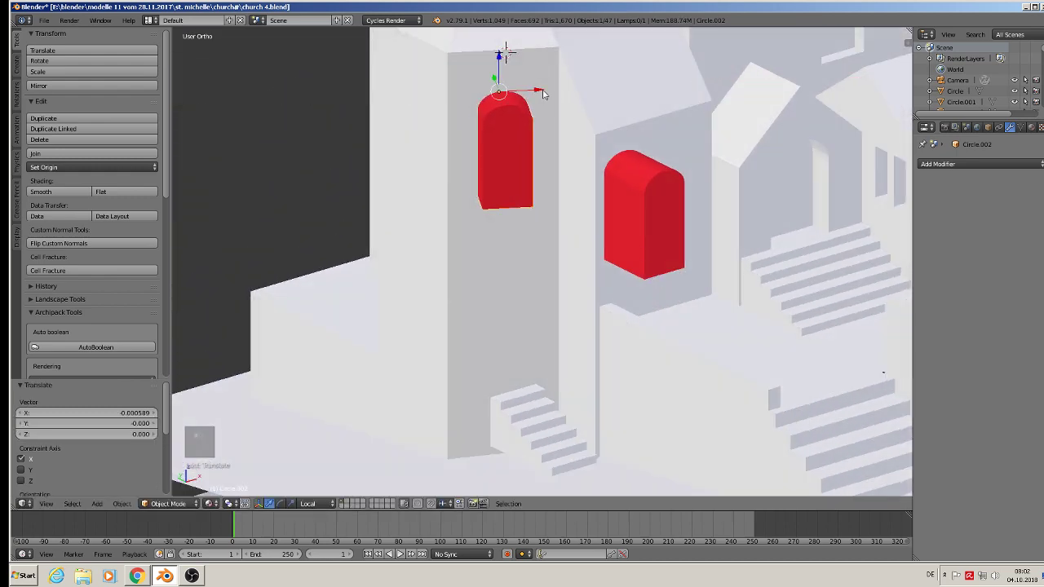
# Orbit around the door cutters and church, then zoom in close on the stair terrace slab
pyautogui.moveTo(557, 160); pyautogui.dragTo(571, 165)
pyautogui.moveTo(571, 165); pyautogui.dragTo(588, 194)
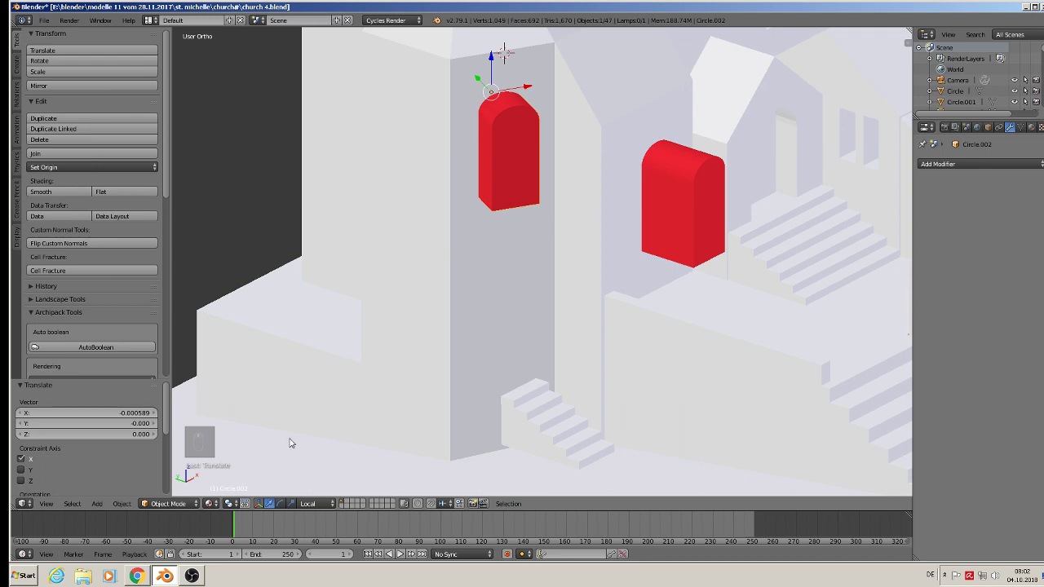
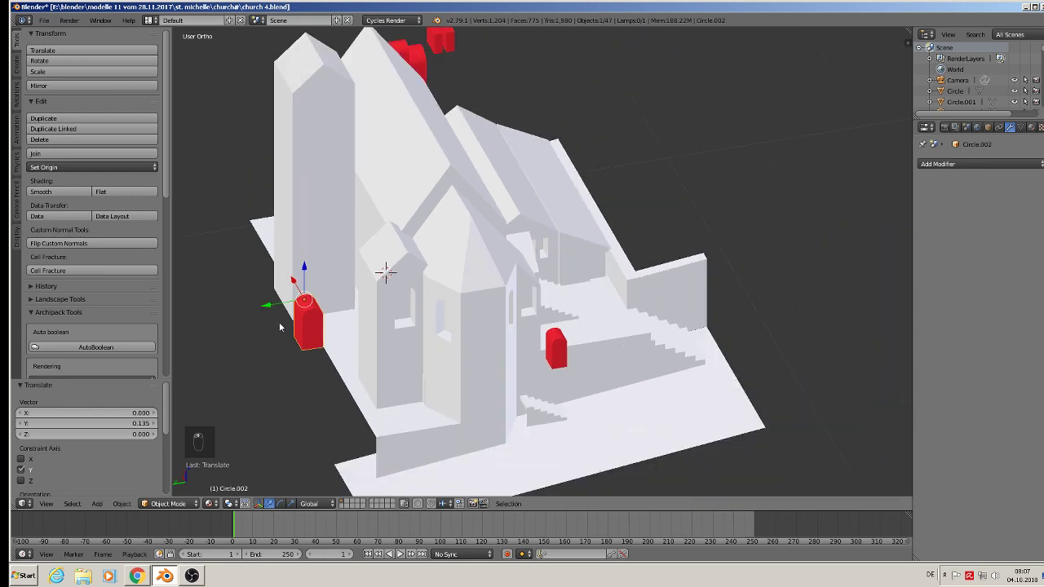
pyautogui.moveTo(291, 303); pyautogui.dragTo(690, 382)
pyautogui.moveTo(689, 382); pyautogui.dragTo(660, 390)
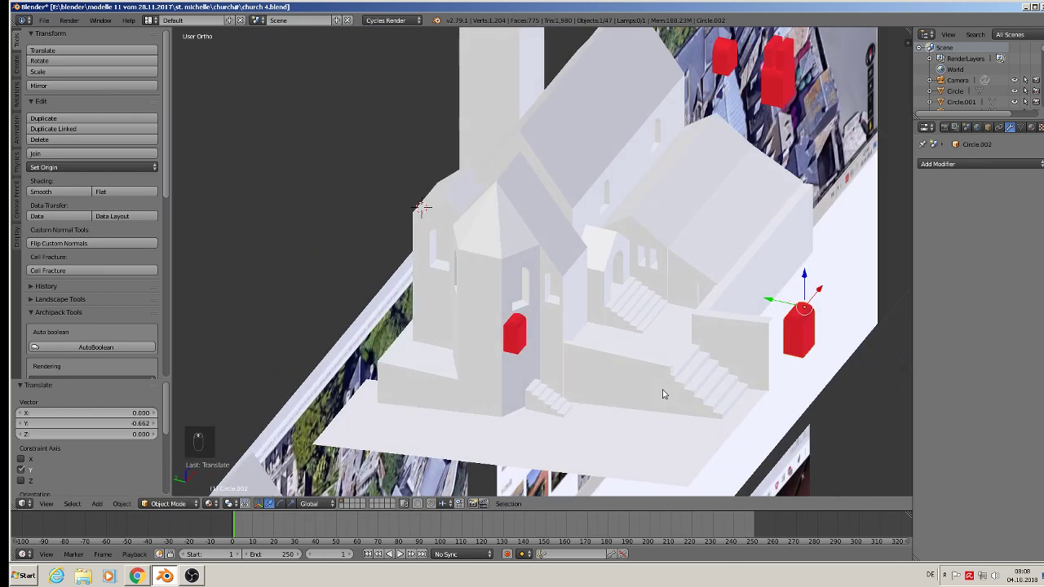
pyautogui.moveTo(668, 391); pyautogui.dragTo(598, 369)
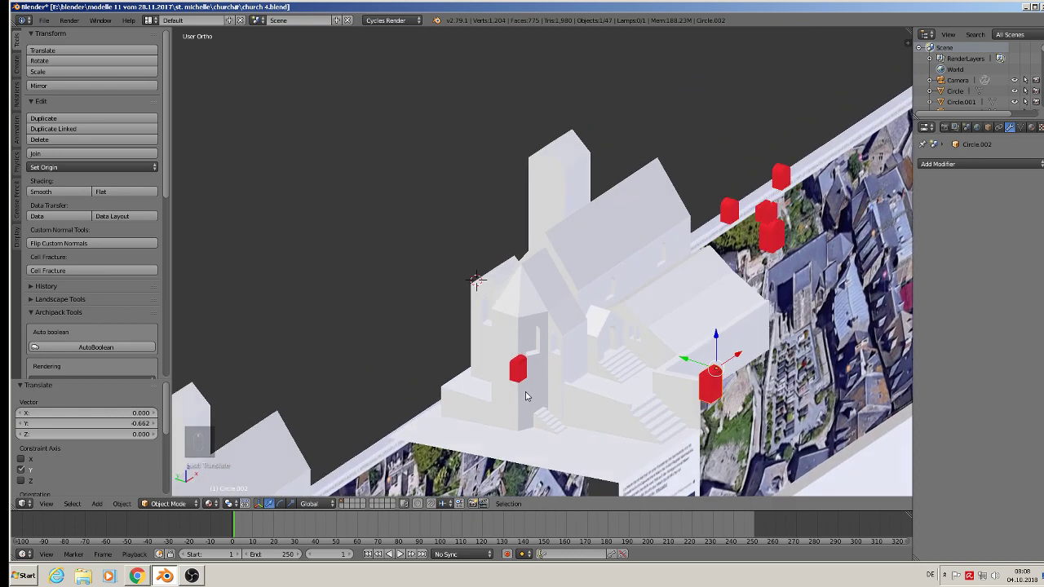
pyautogui.moveTo(51, 23); pyautogui.dragTo(683, 441)
pyautogui.moveTo(683, 440); pyautogui.dragTo(681, 347)
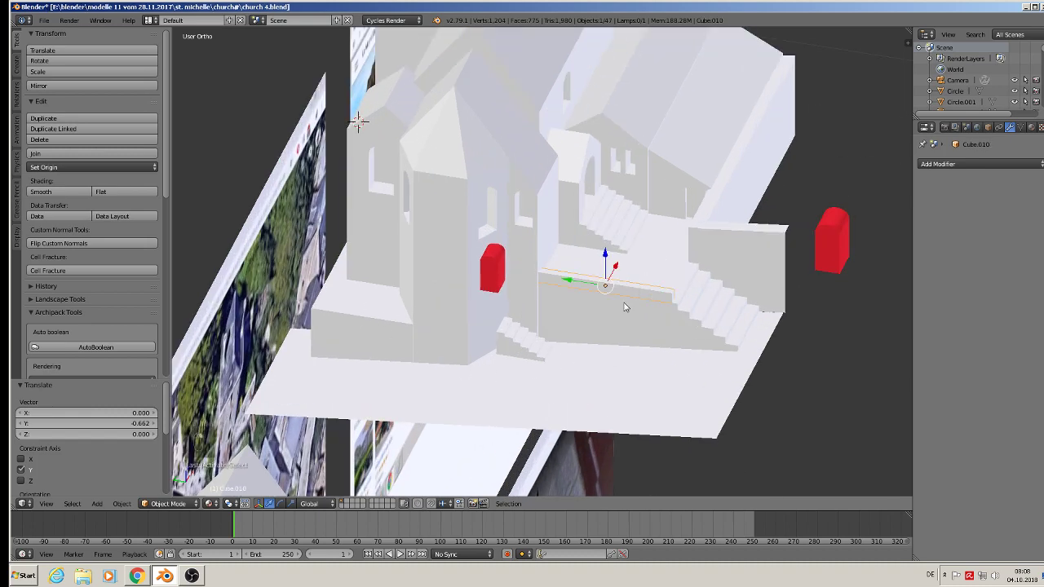
# Duplicate the thin wall slab and slide the copy sideways and upward against the tower base
pyautogui.press('shift+d')
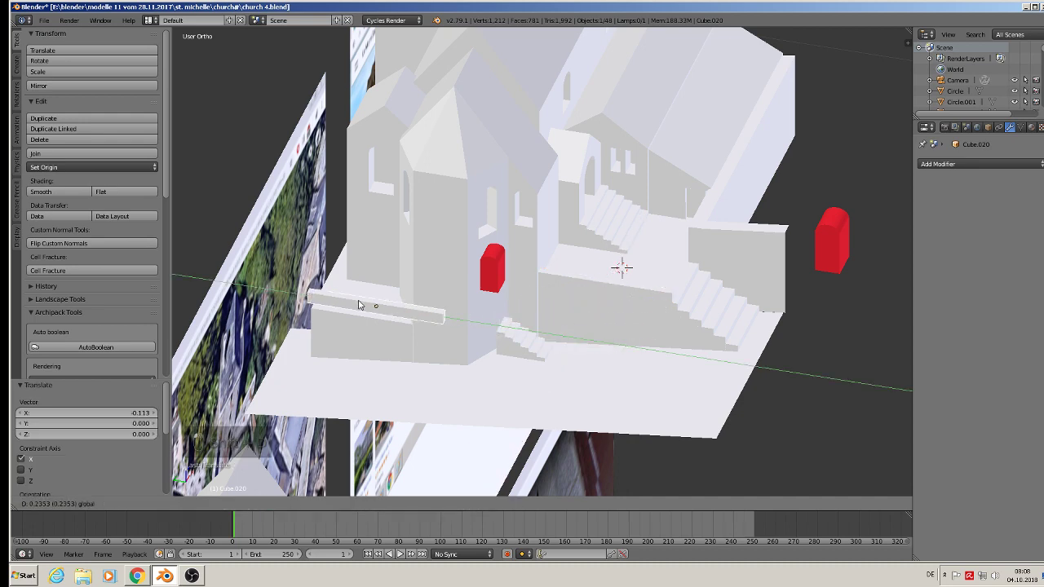
pyautogui.moveTo(486, 325); pyautogui.dragTo(533, 311)
pyautogui.moveTo(534, 311); pyautogui.dragTo(313, 311)
pyautogui.moveTo(358, 310); pyautogui.dragTo(313, 311)
pyautogui.moveTo(358, 310); pyautogui.dragTo(311, 310)
pyautogui.moveTo(334, 278); pyautogui.dragTo(281, 372)
pyautogui.moveTo(282, 372); pyautogui.dragTo(912, 350)
pyautogui.middleClick(216, 364)
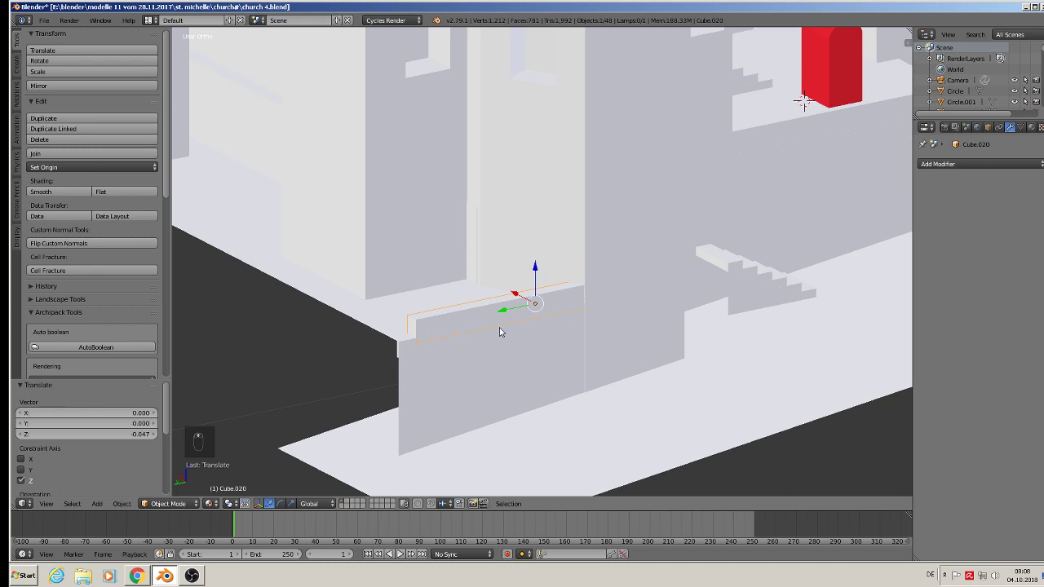
pyautogui.moveTo(505, 312); pyautogui.dragTo(450, 332)
# Scale the copied slab shorter along Y and taller along Z into a standing wall panel
pyautogui.press('s')
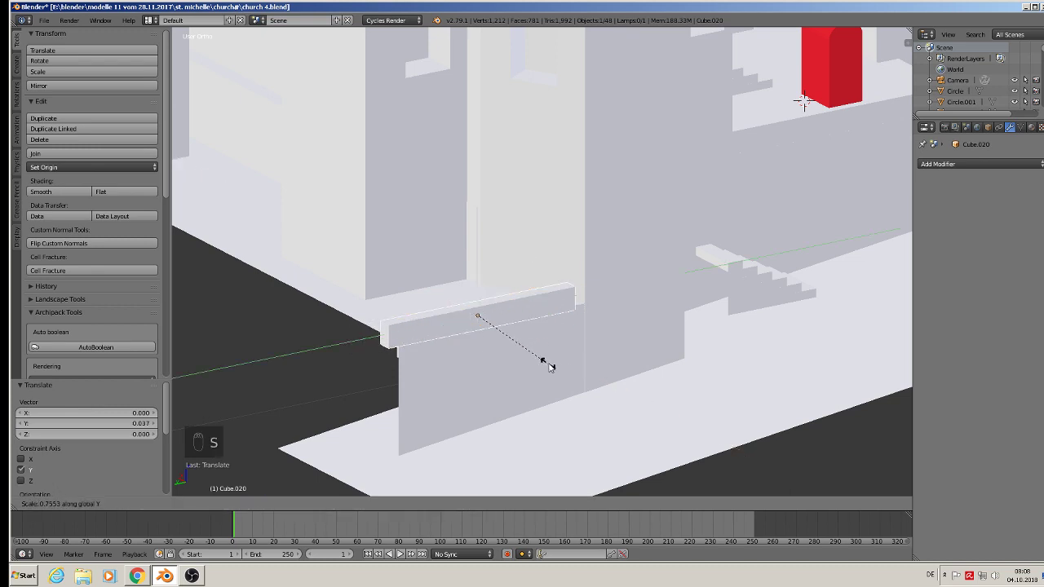
pyautogui.moveTo(455, 319); pyautogui.dragTo(516, 371)
pyautogui.press('s')
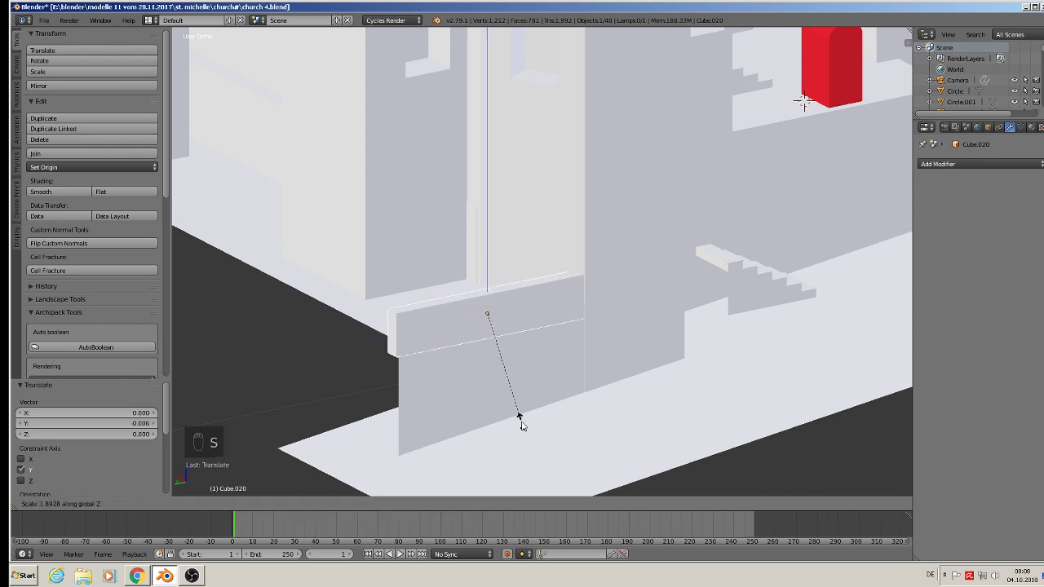
pyautogui.moveTo(496, 285); pyautogui.dragTo(548, 395)
pyautogui.press('s')
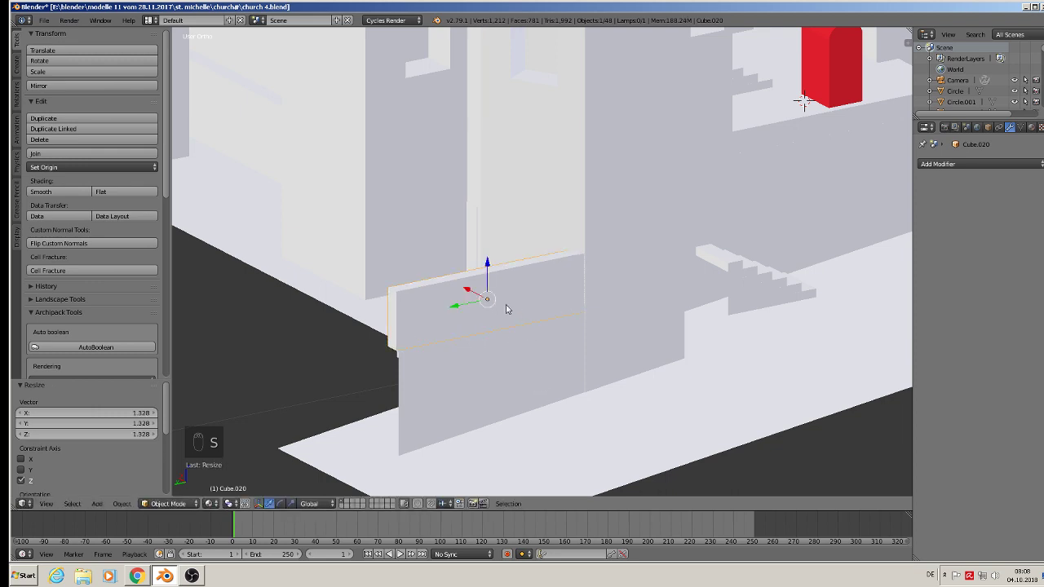
pyautogui.moveTo(490, 266); pyautogui.dragTo(529, 333)
pyautogui.press('s')
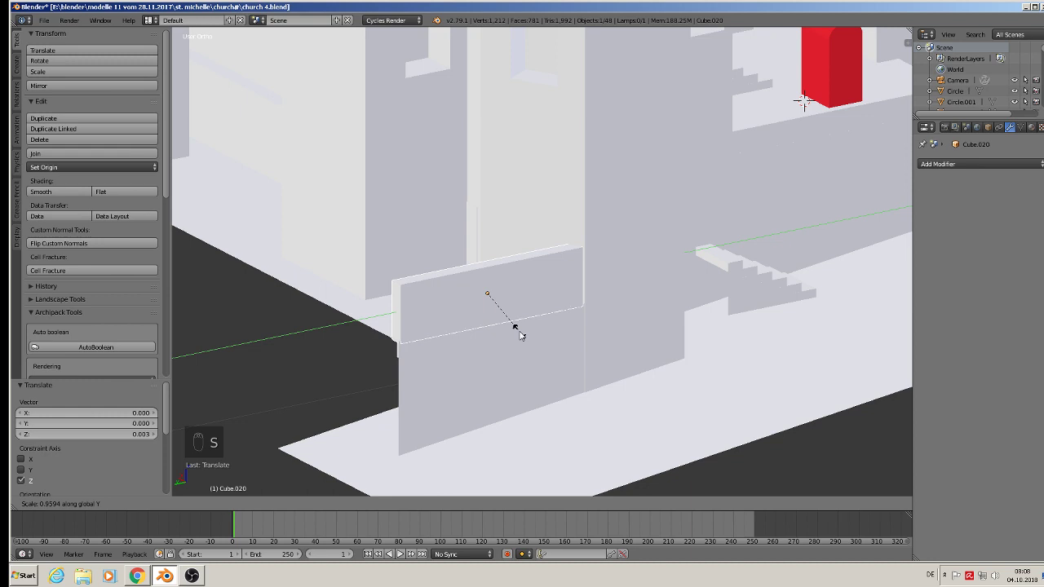
pyautogui.click(471, 297)
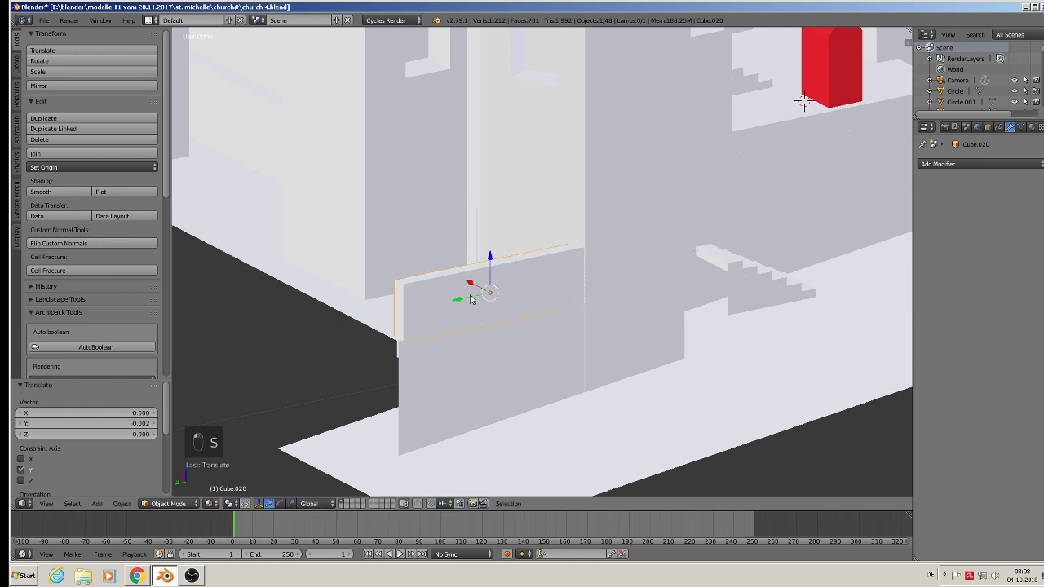
pyautogui.press('Tab')
pyautogui.press('Tab')
pyautogui.press('a')
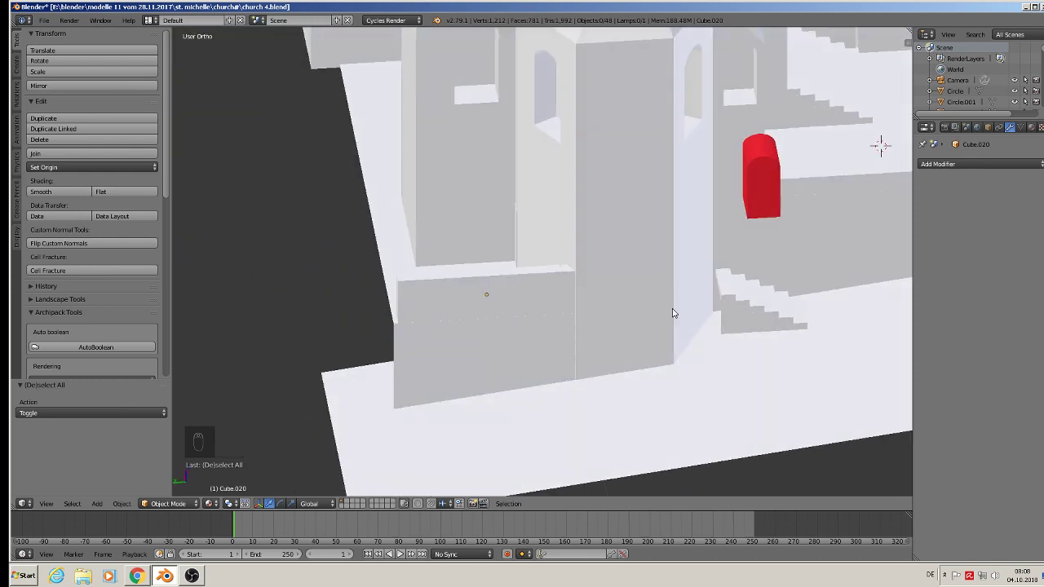
# Deselect everything and zoom out to view the whole church
pyautogui.press('a')
pyautogui.press('a')
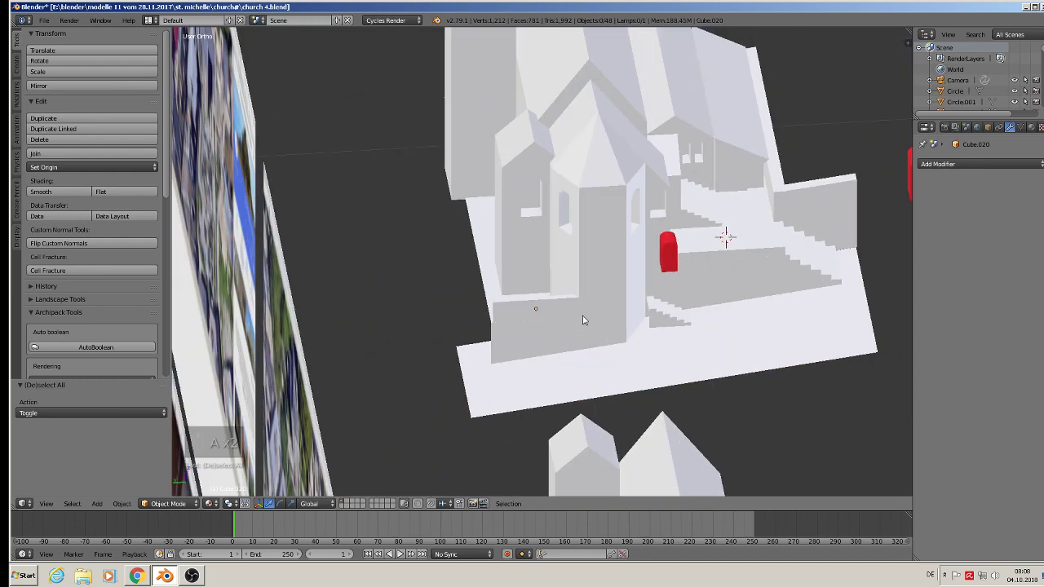
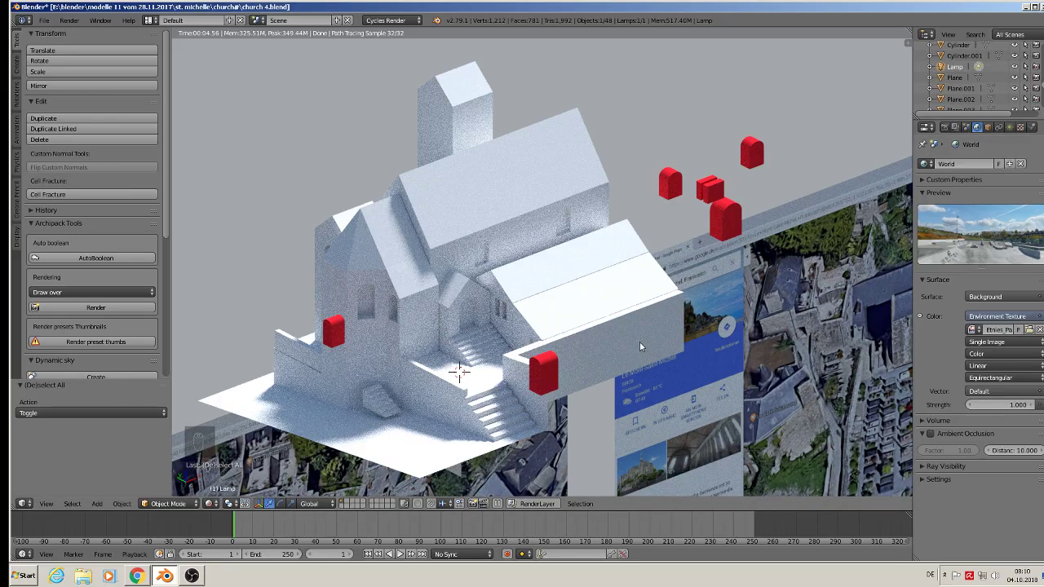
pyautogui.middleClick(475, 349)
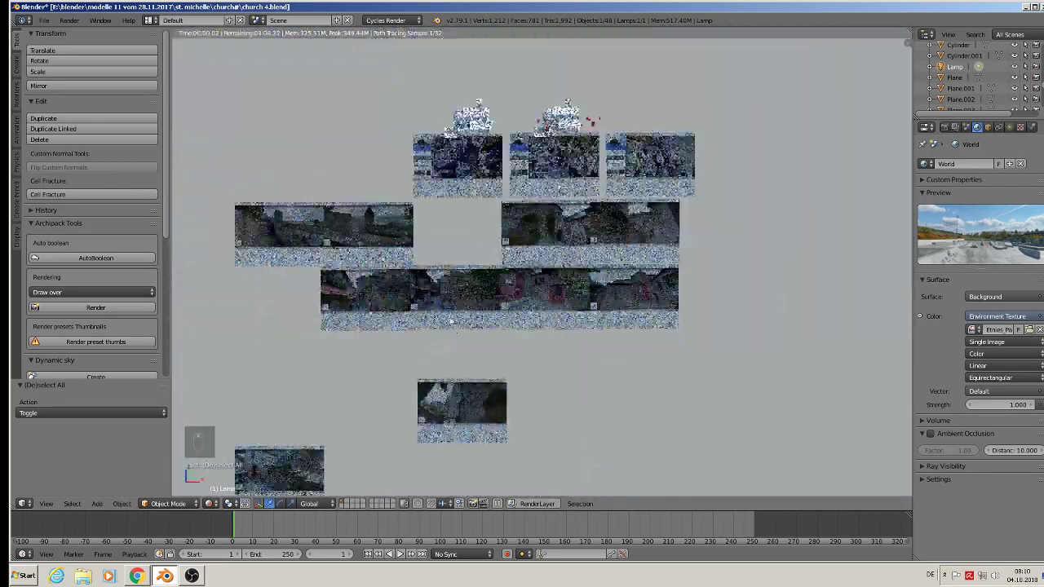